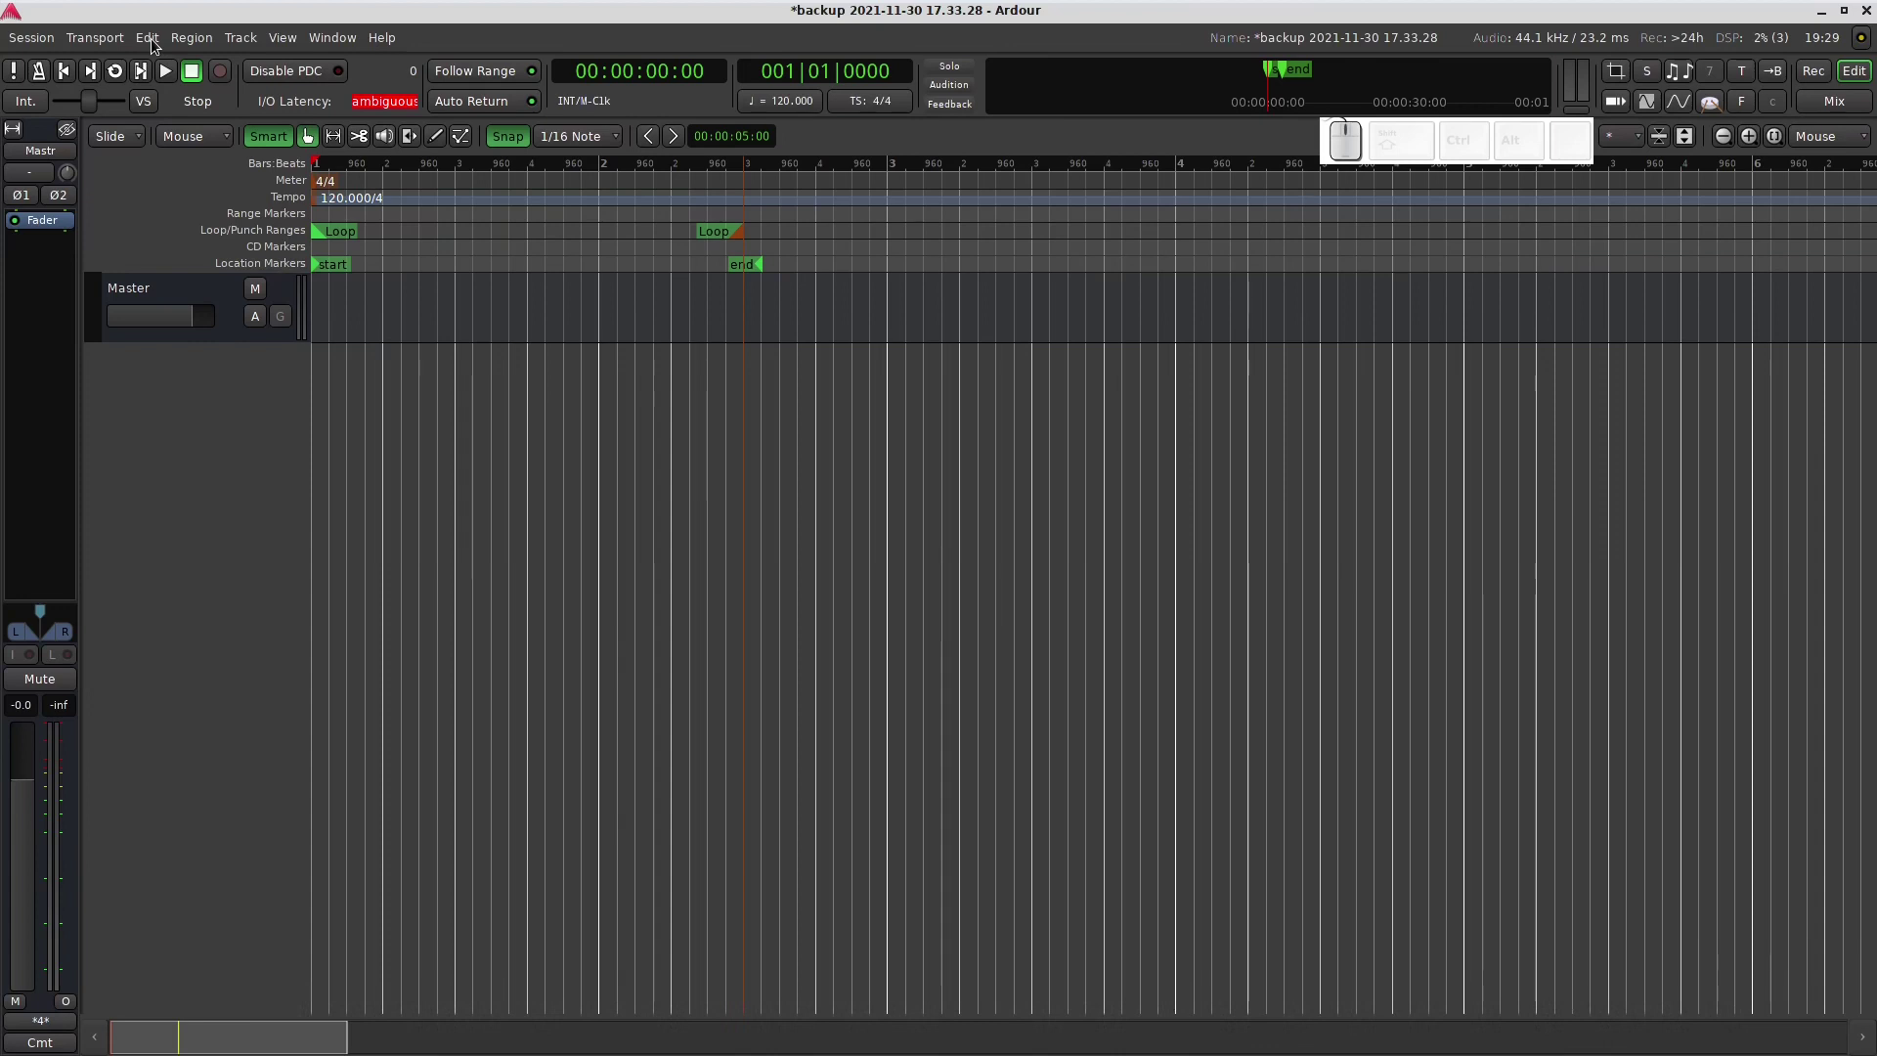
- Bring up the Preferences window from the Edit menu
left_click(155, 44)
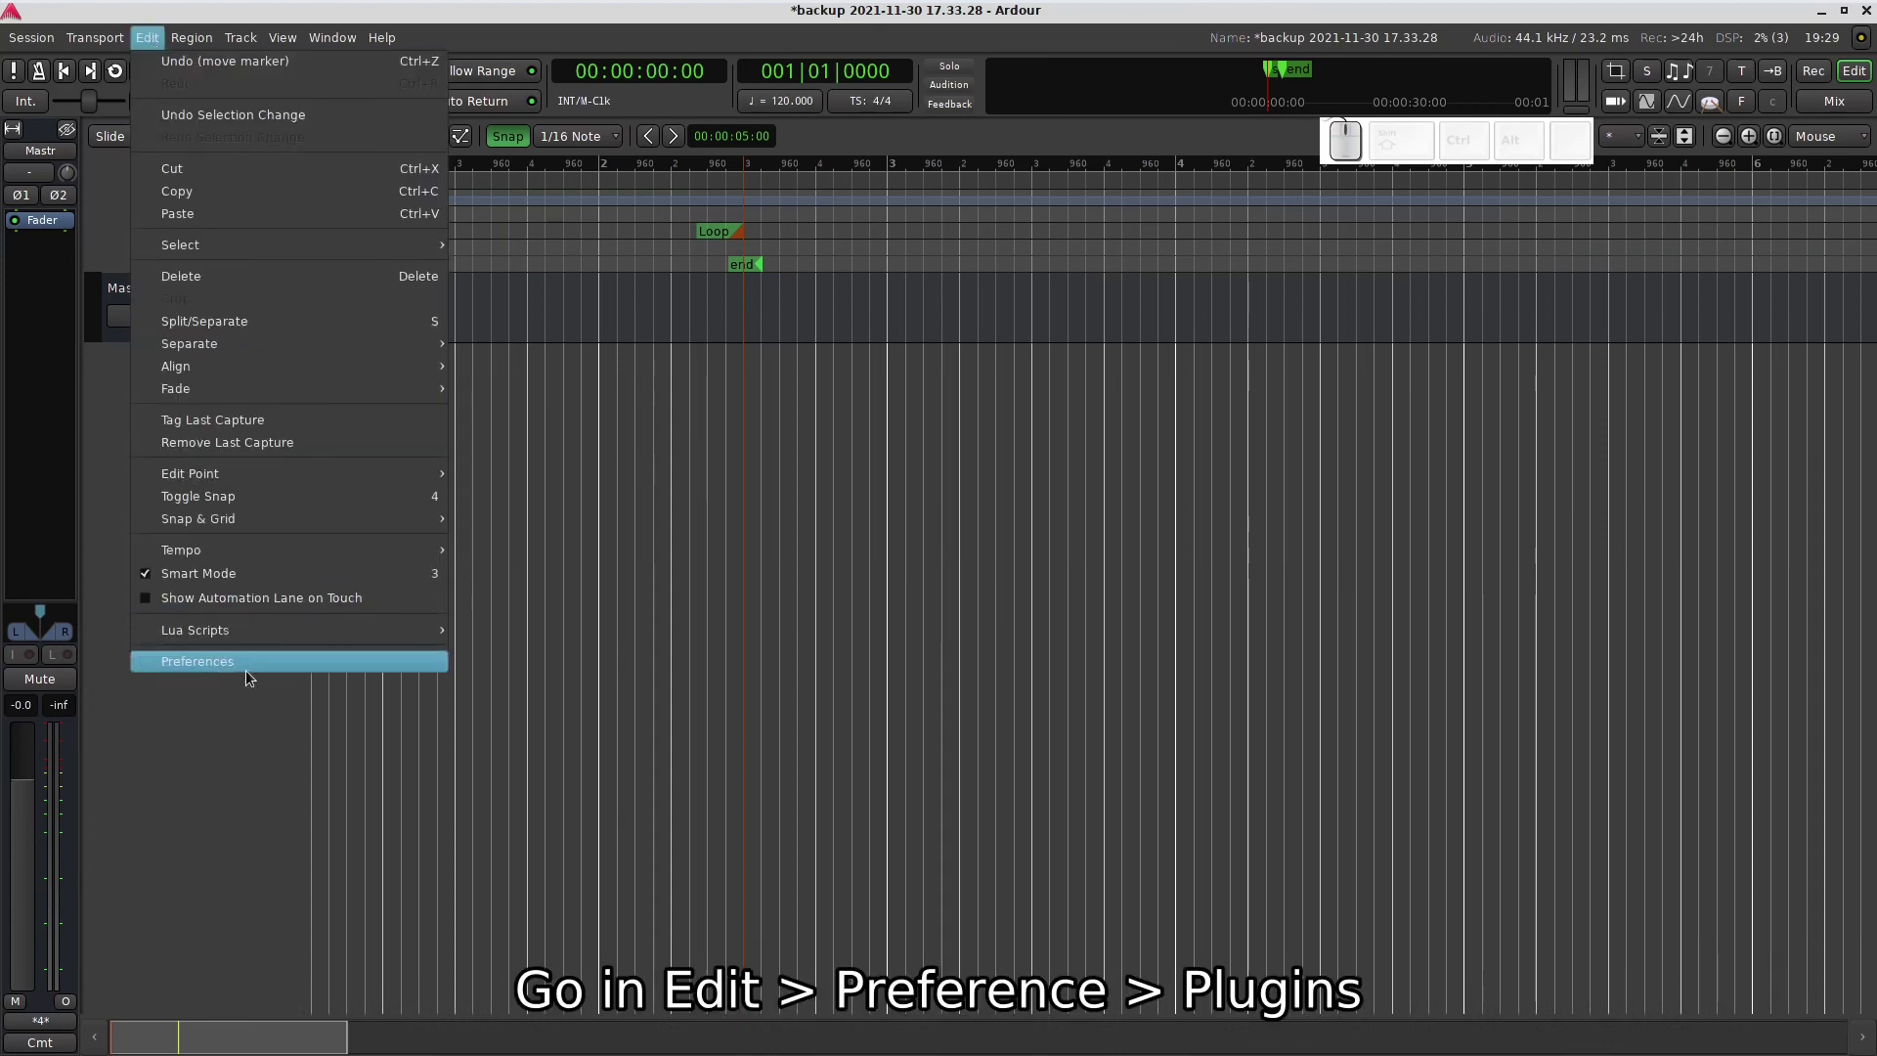
left_click(258, 669)
- Show the Plugins page and its VST sub-page, leaving all options unchanged
left_click(829, 177)
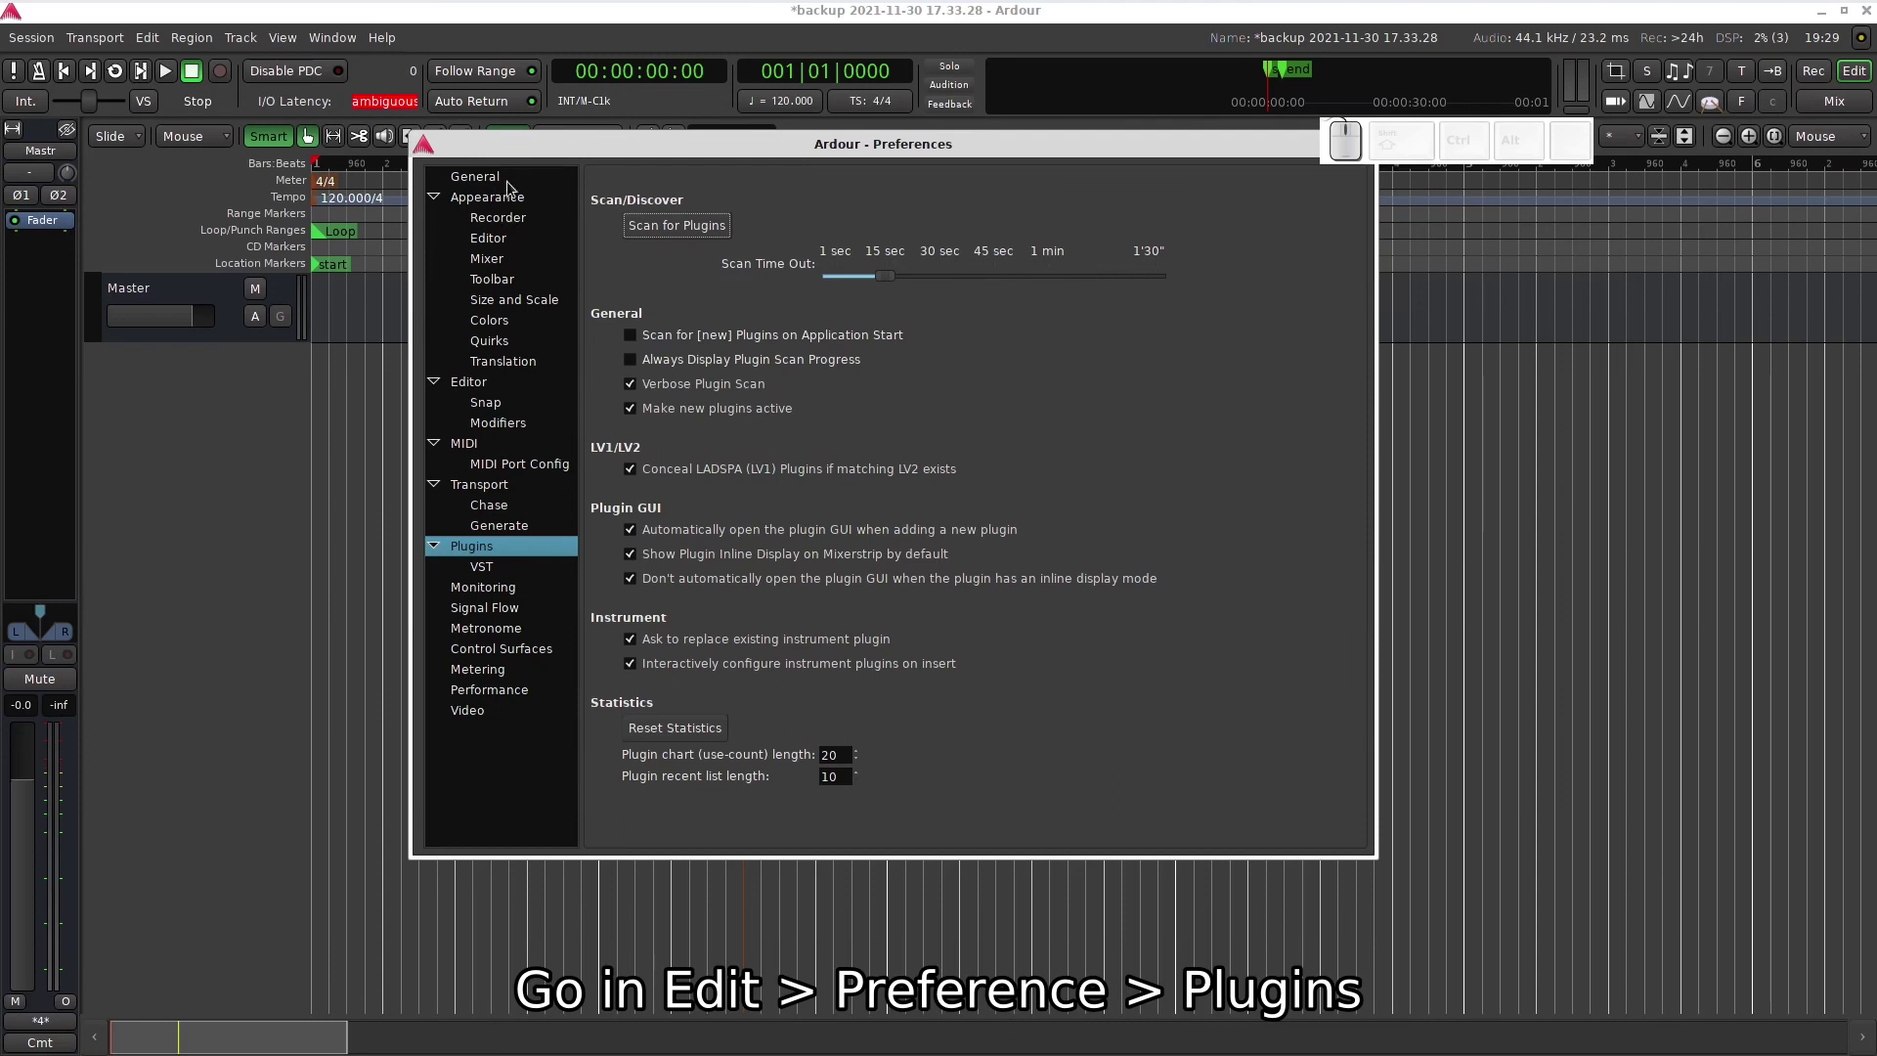
left_click(512, 177)
left_click(495, 557)
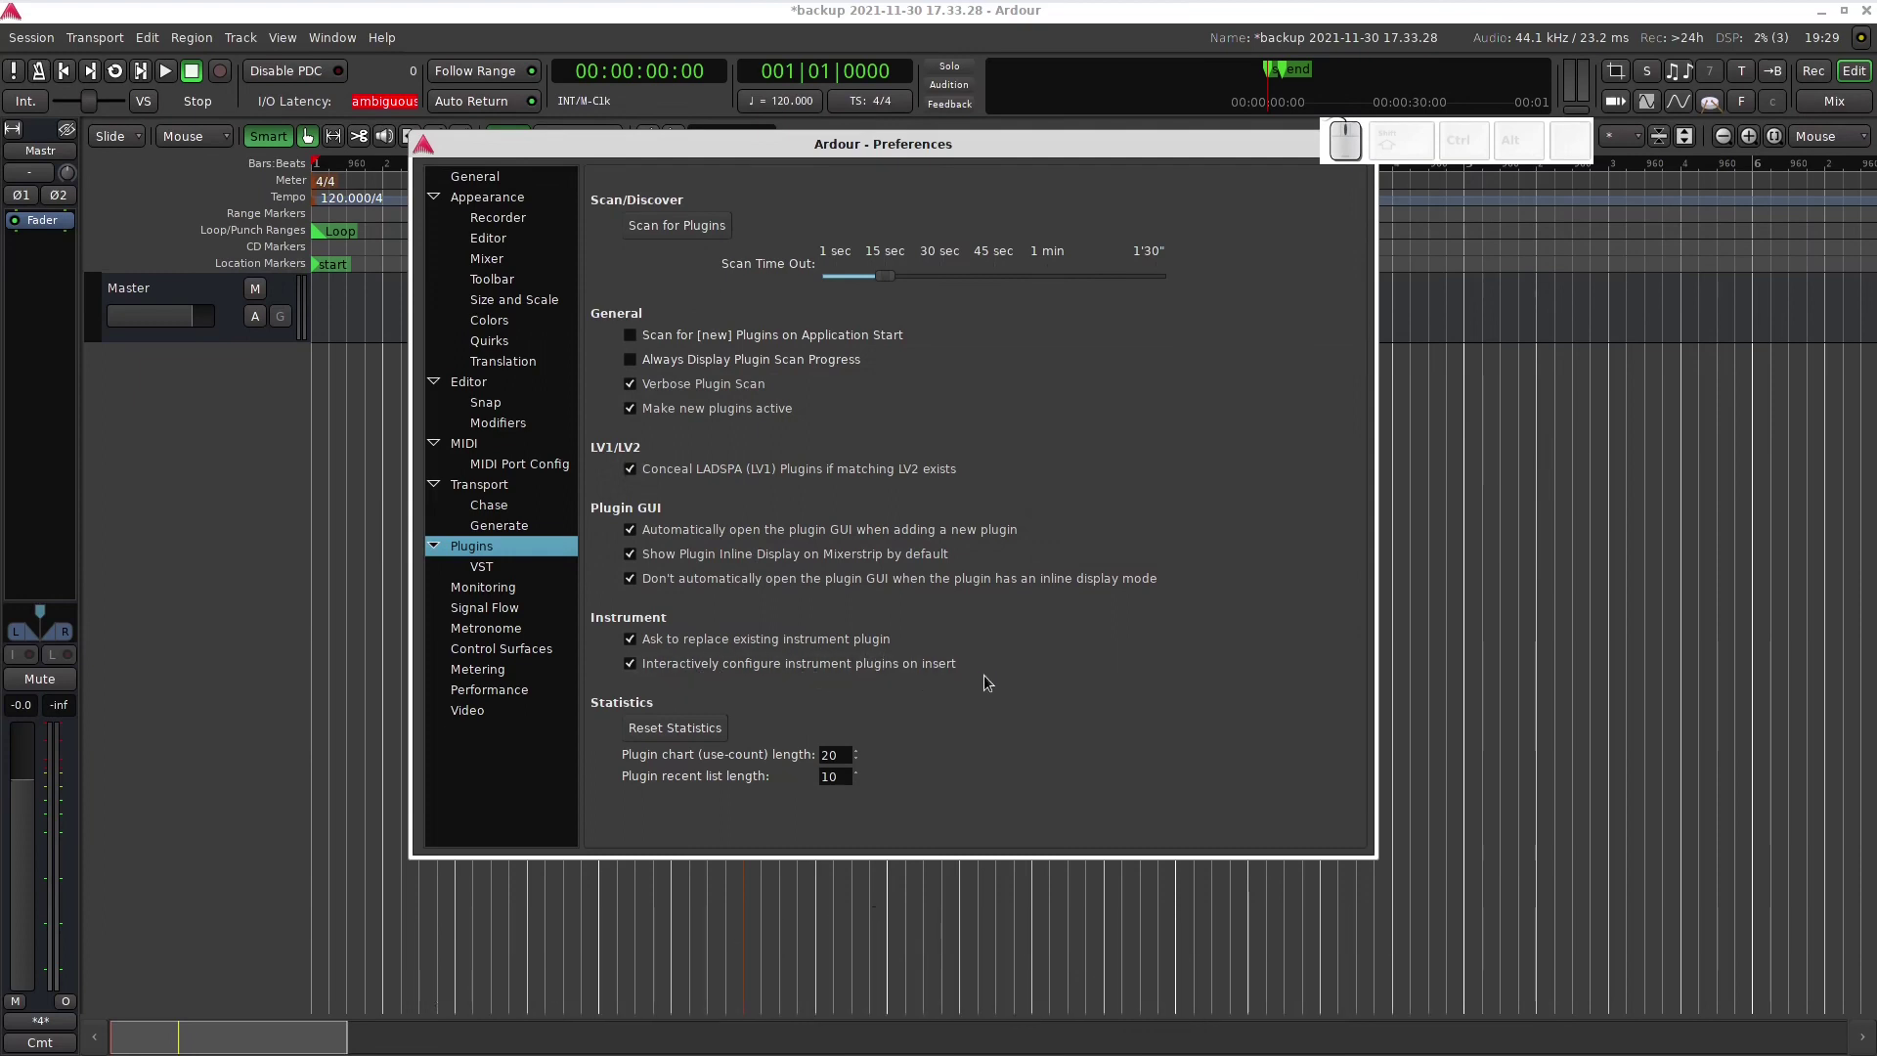
left_click(490, 574)
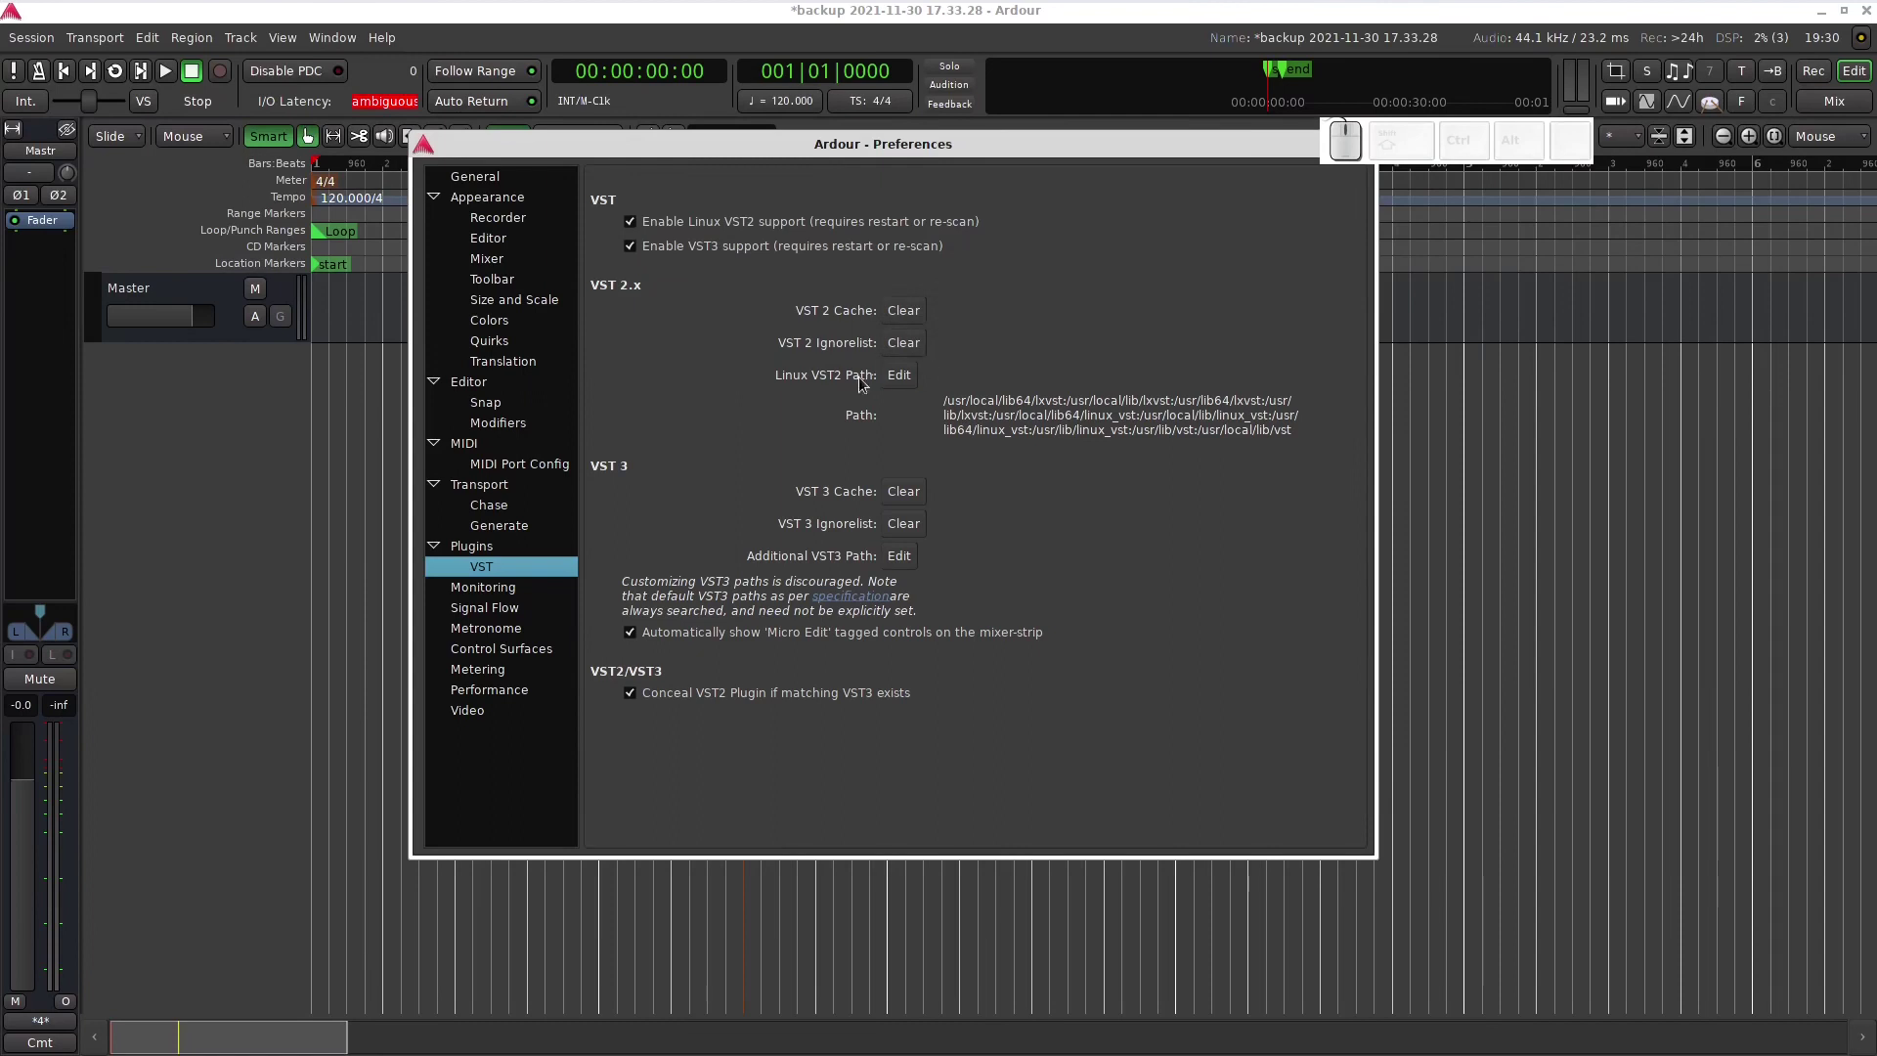
left_click(921, 330)
left_click(917, 353)
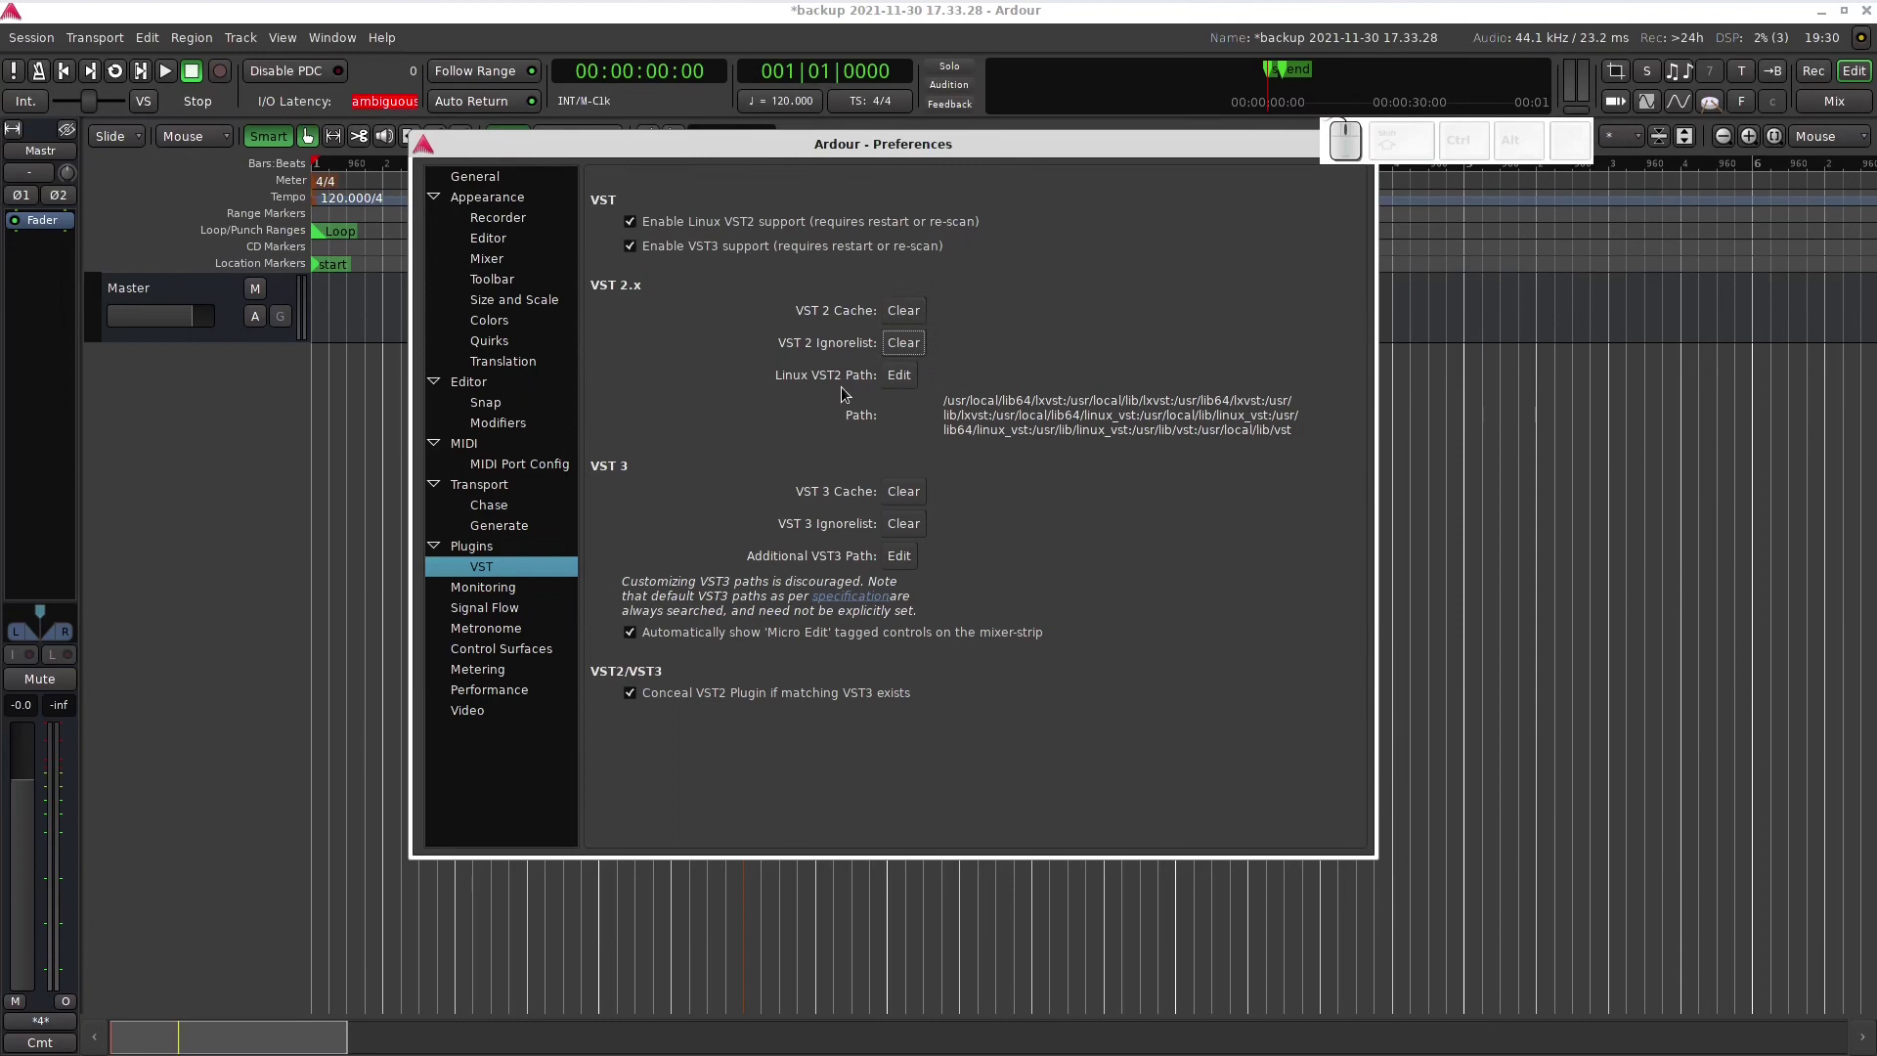
left_click(913, 383)
left_click_drag(944, 388, 945, 466)
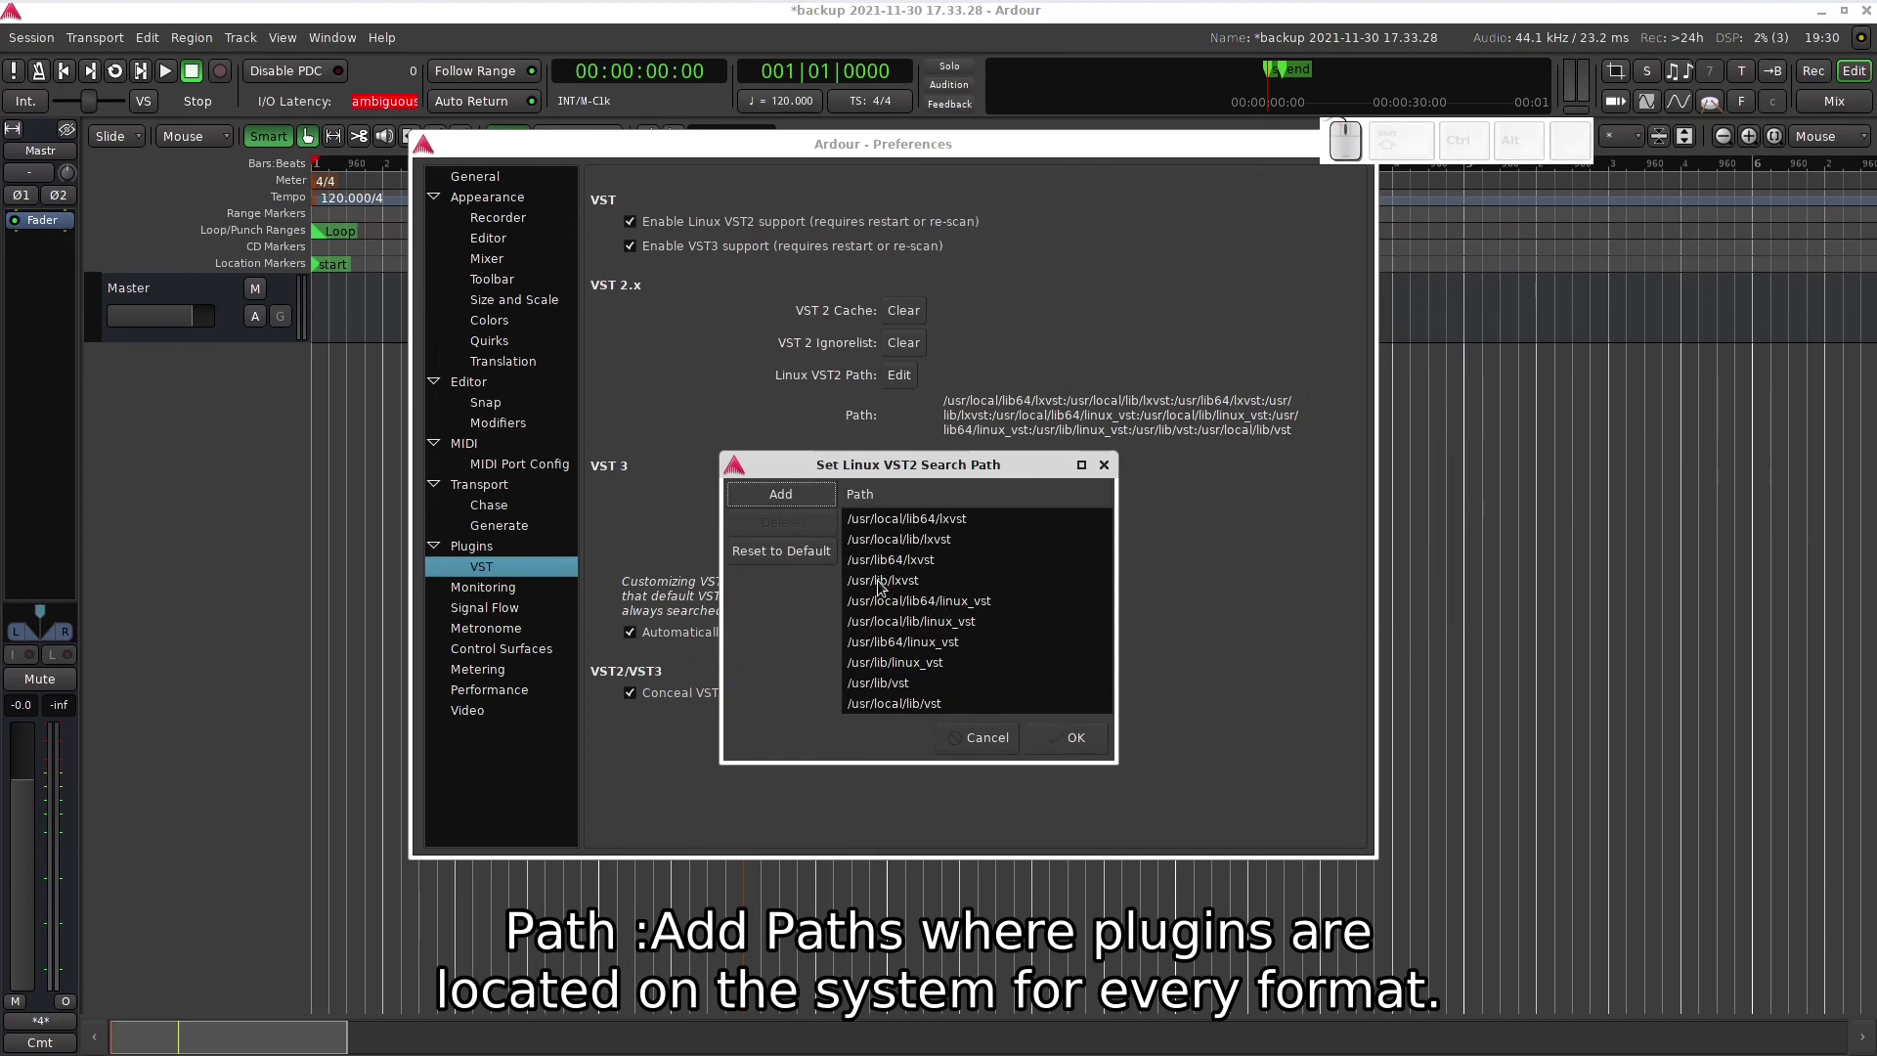
left_click(884, 584)
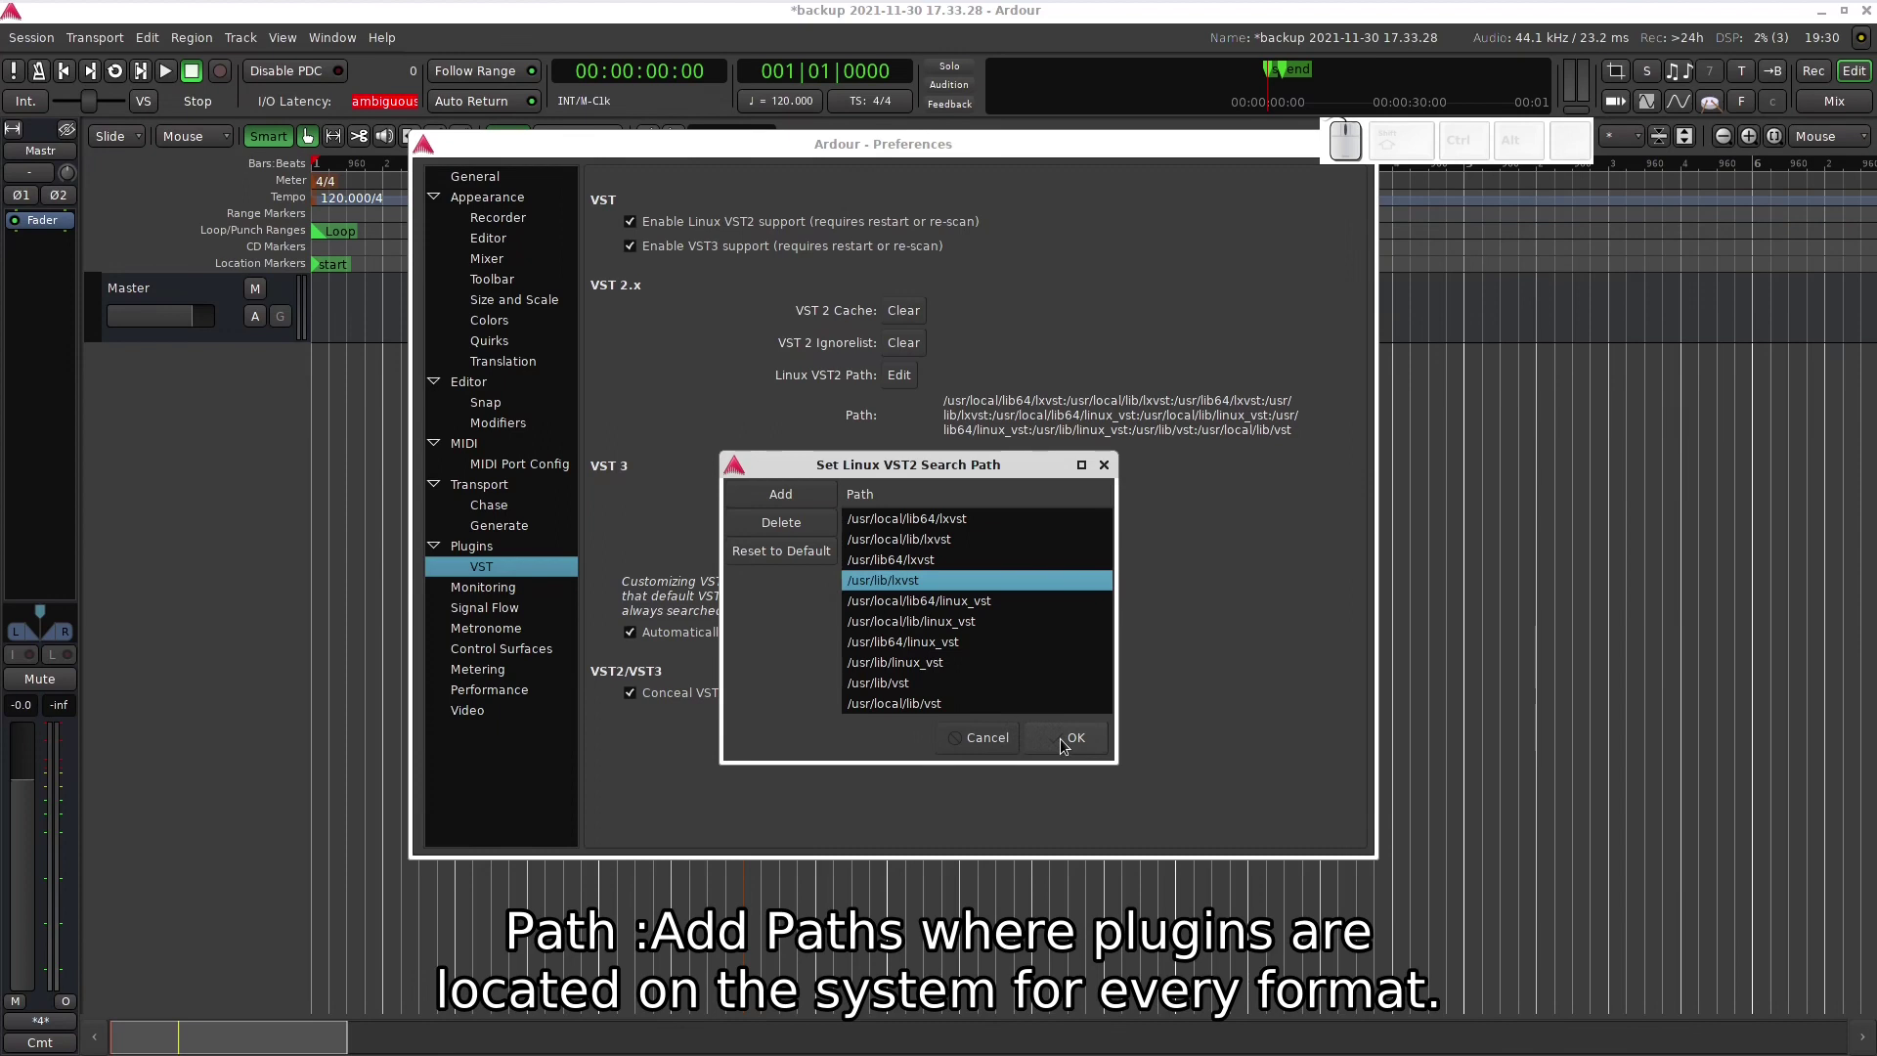
left_click(992, 745)
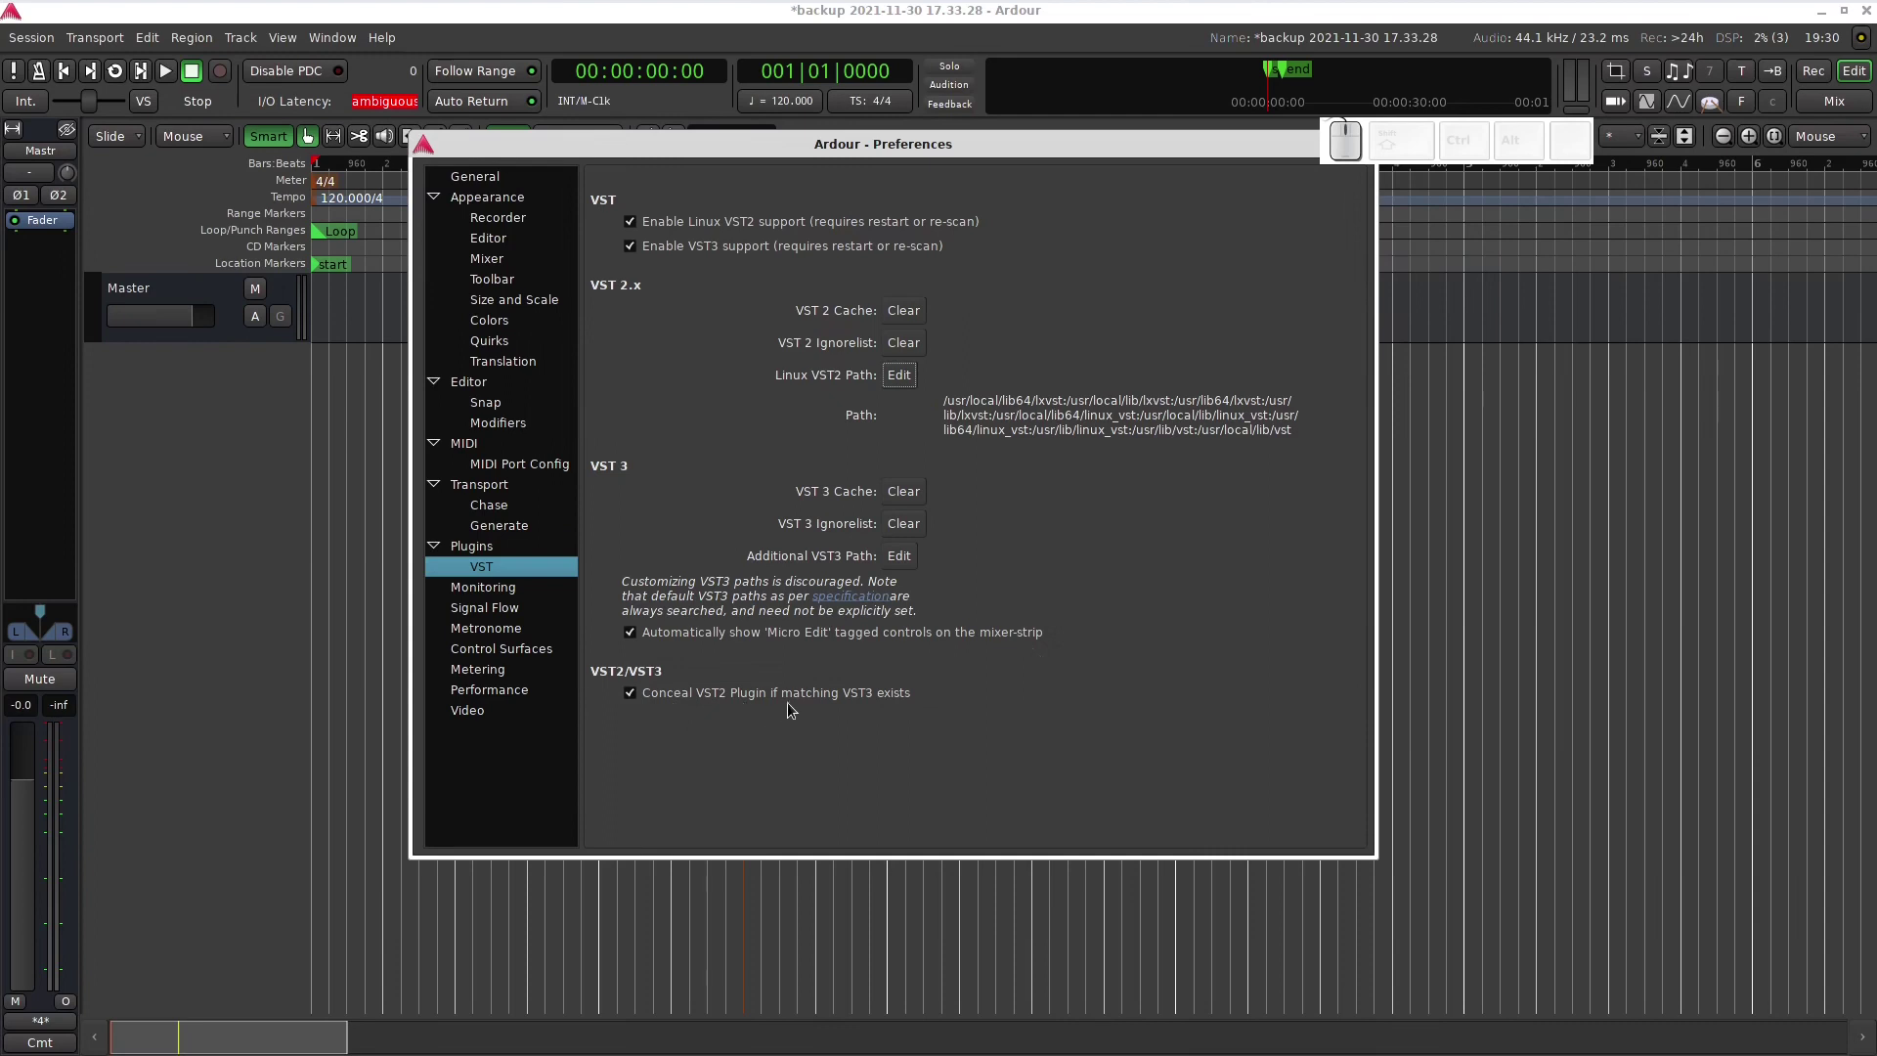
- Return to the main Plugins page and start Scan for Plugins
left_click(479, 546)
left_click(659, 227)
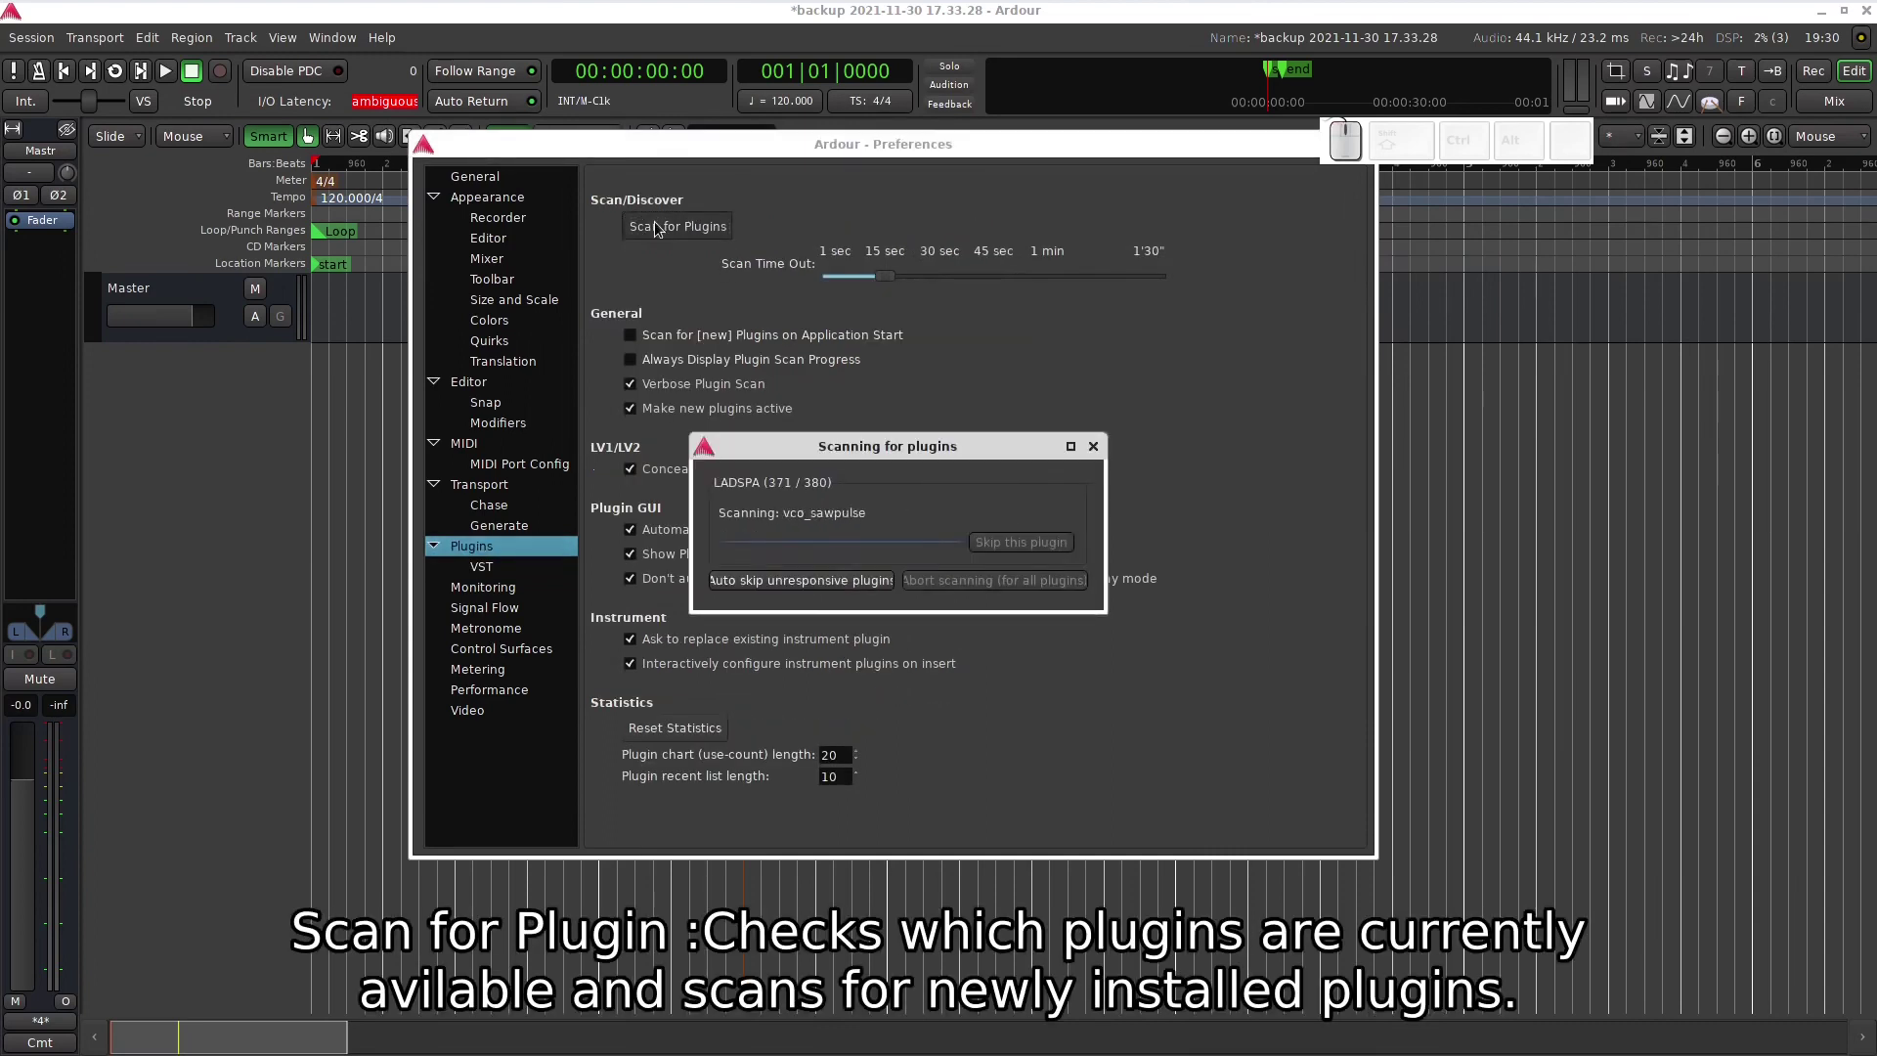
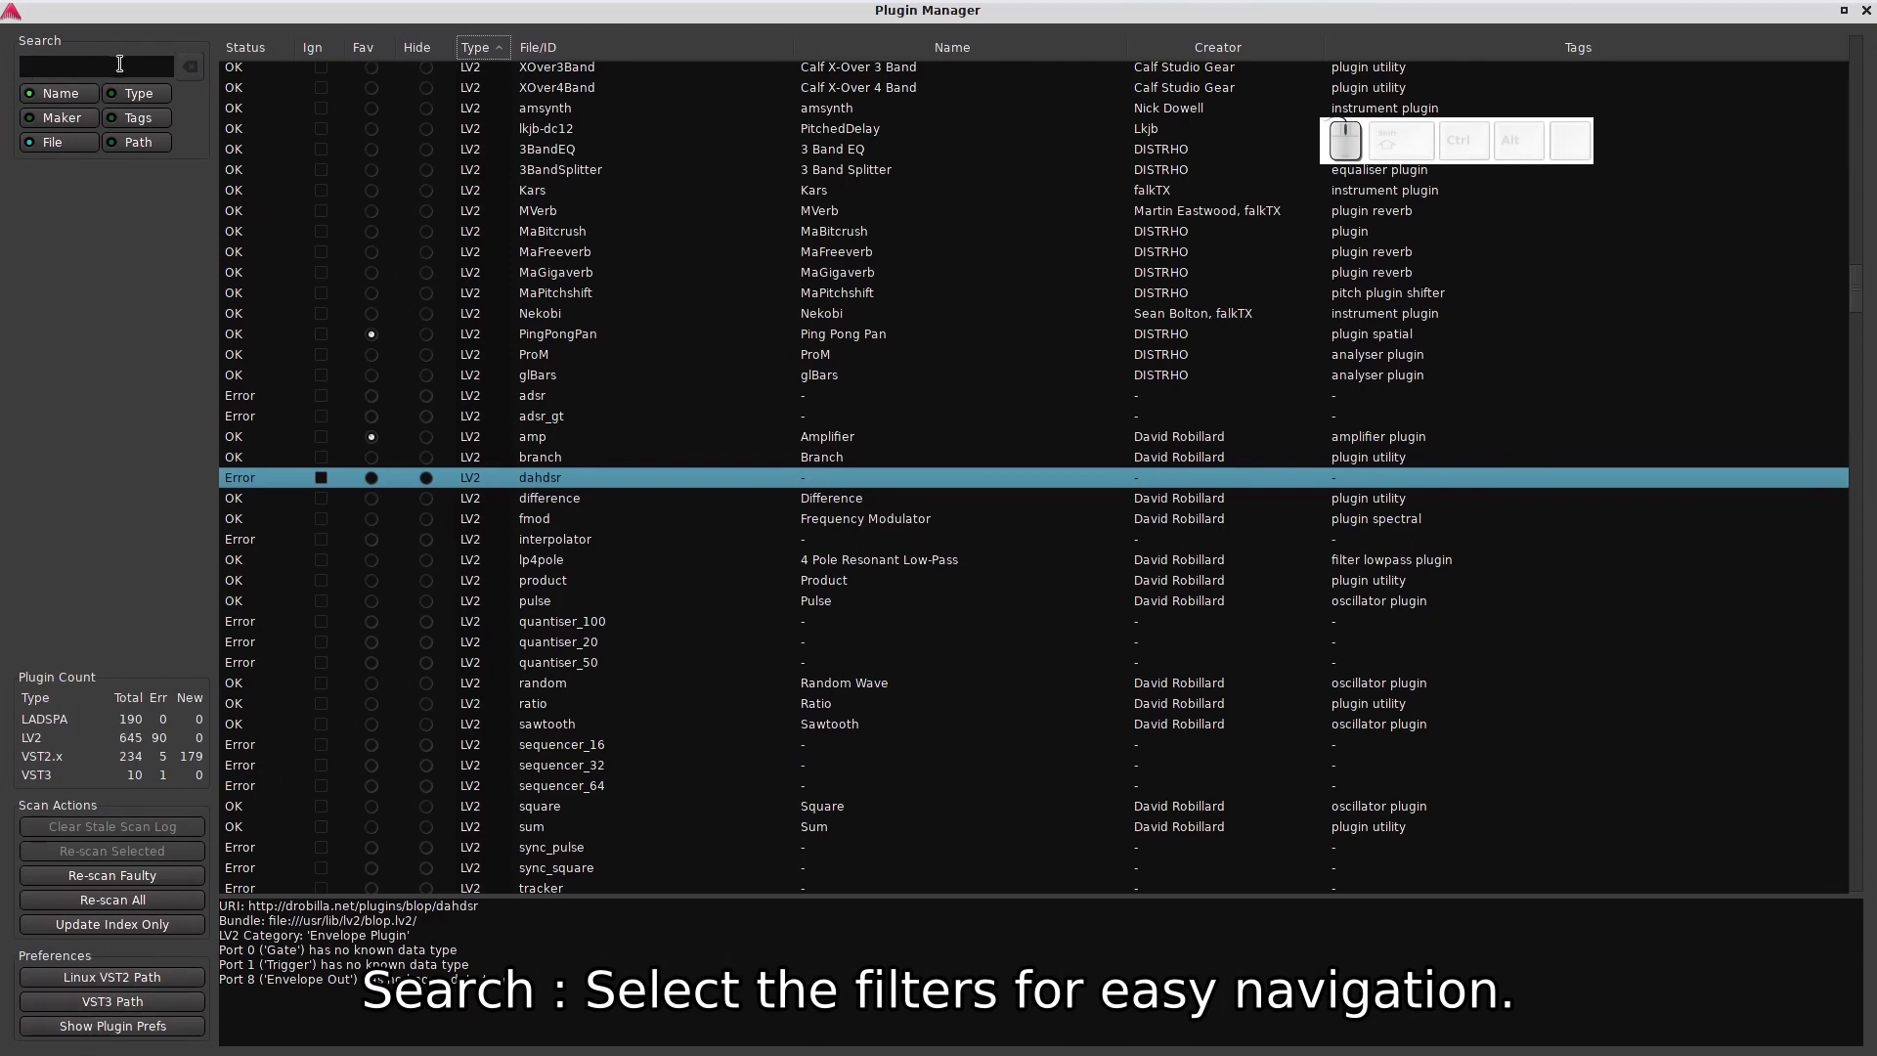
- Toggle the Plugin Manager search-field filters and ready the Search box for 'vital'
left_click(63, 97)
left_click(59, 104)
left_click(58, 105)
left_click(149, 104)
left_click(149, 105)
double_click(72, 120)
left_click(152, 120)
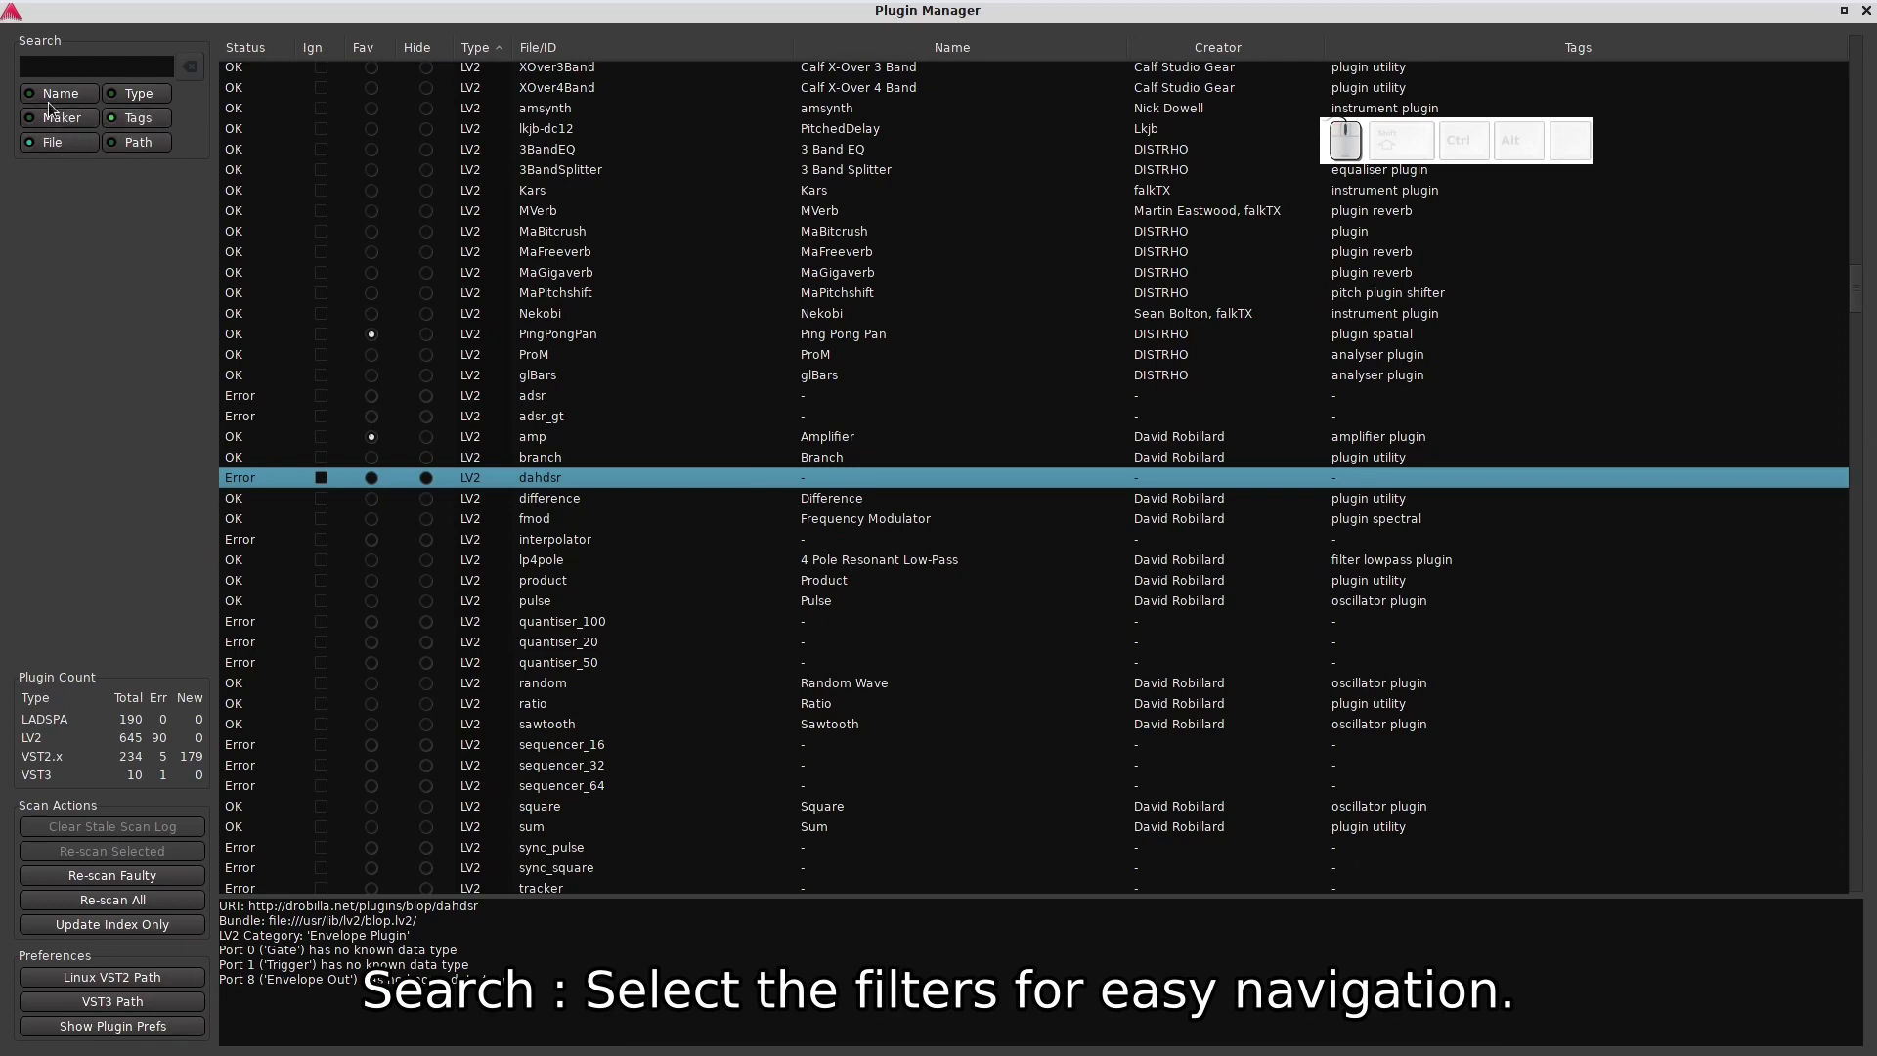
left_click(54, 104)
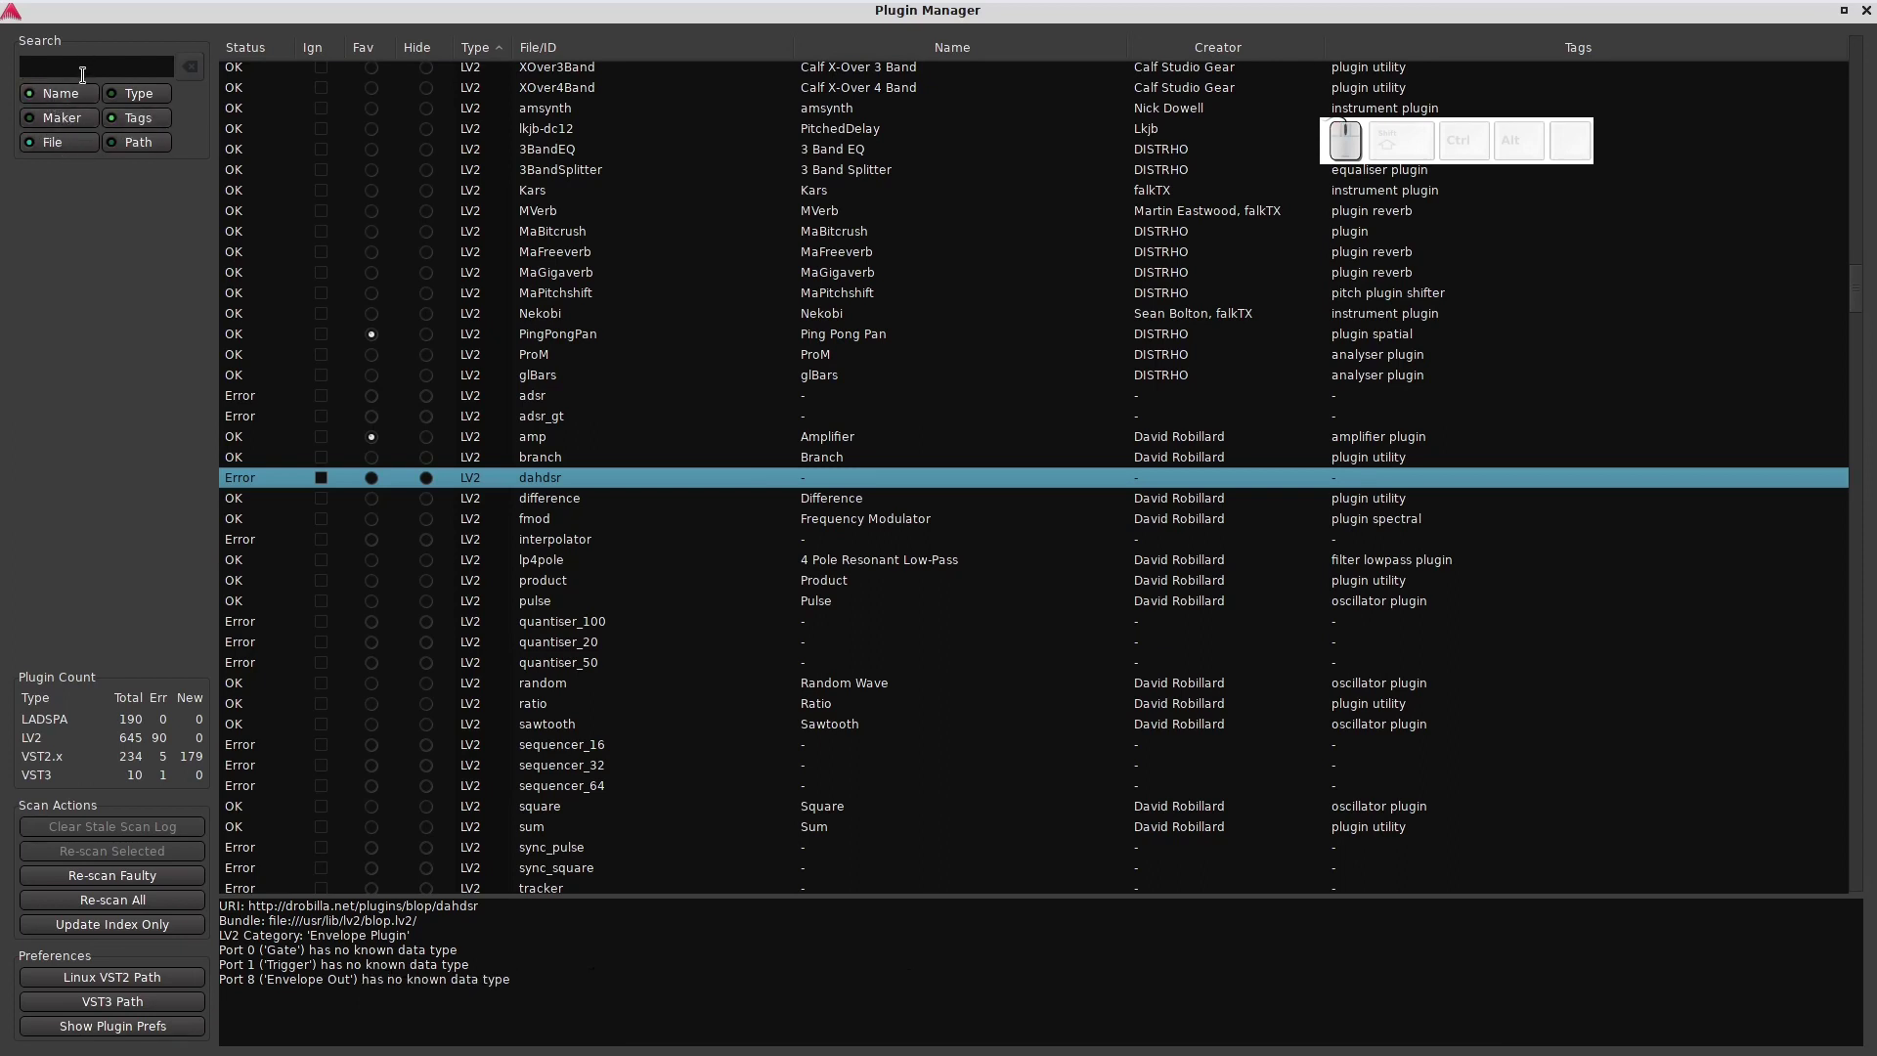
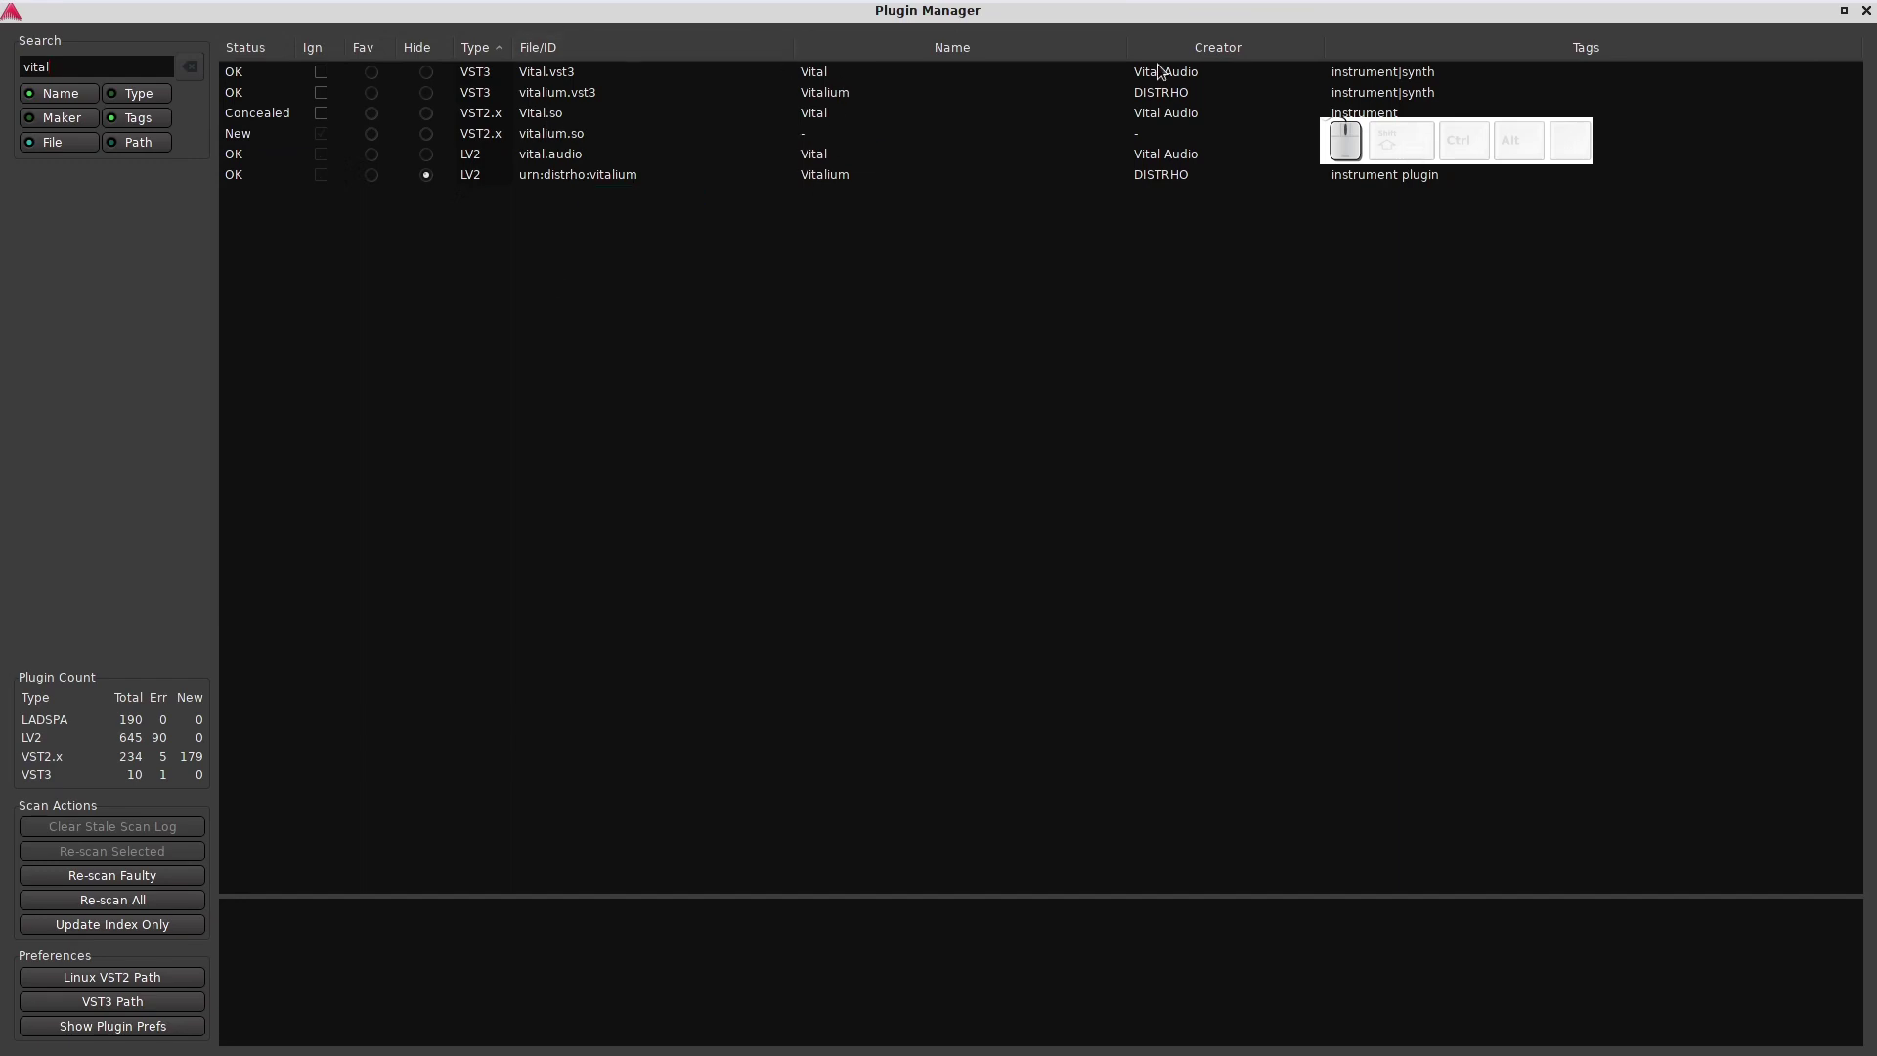
- Reposition the Plugin Manager window showing the filtered Vital/Vitalium entries
left_click(1458, 147)
left_click_drag(1404, 198, 1416, 131)
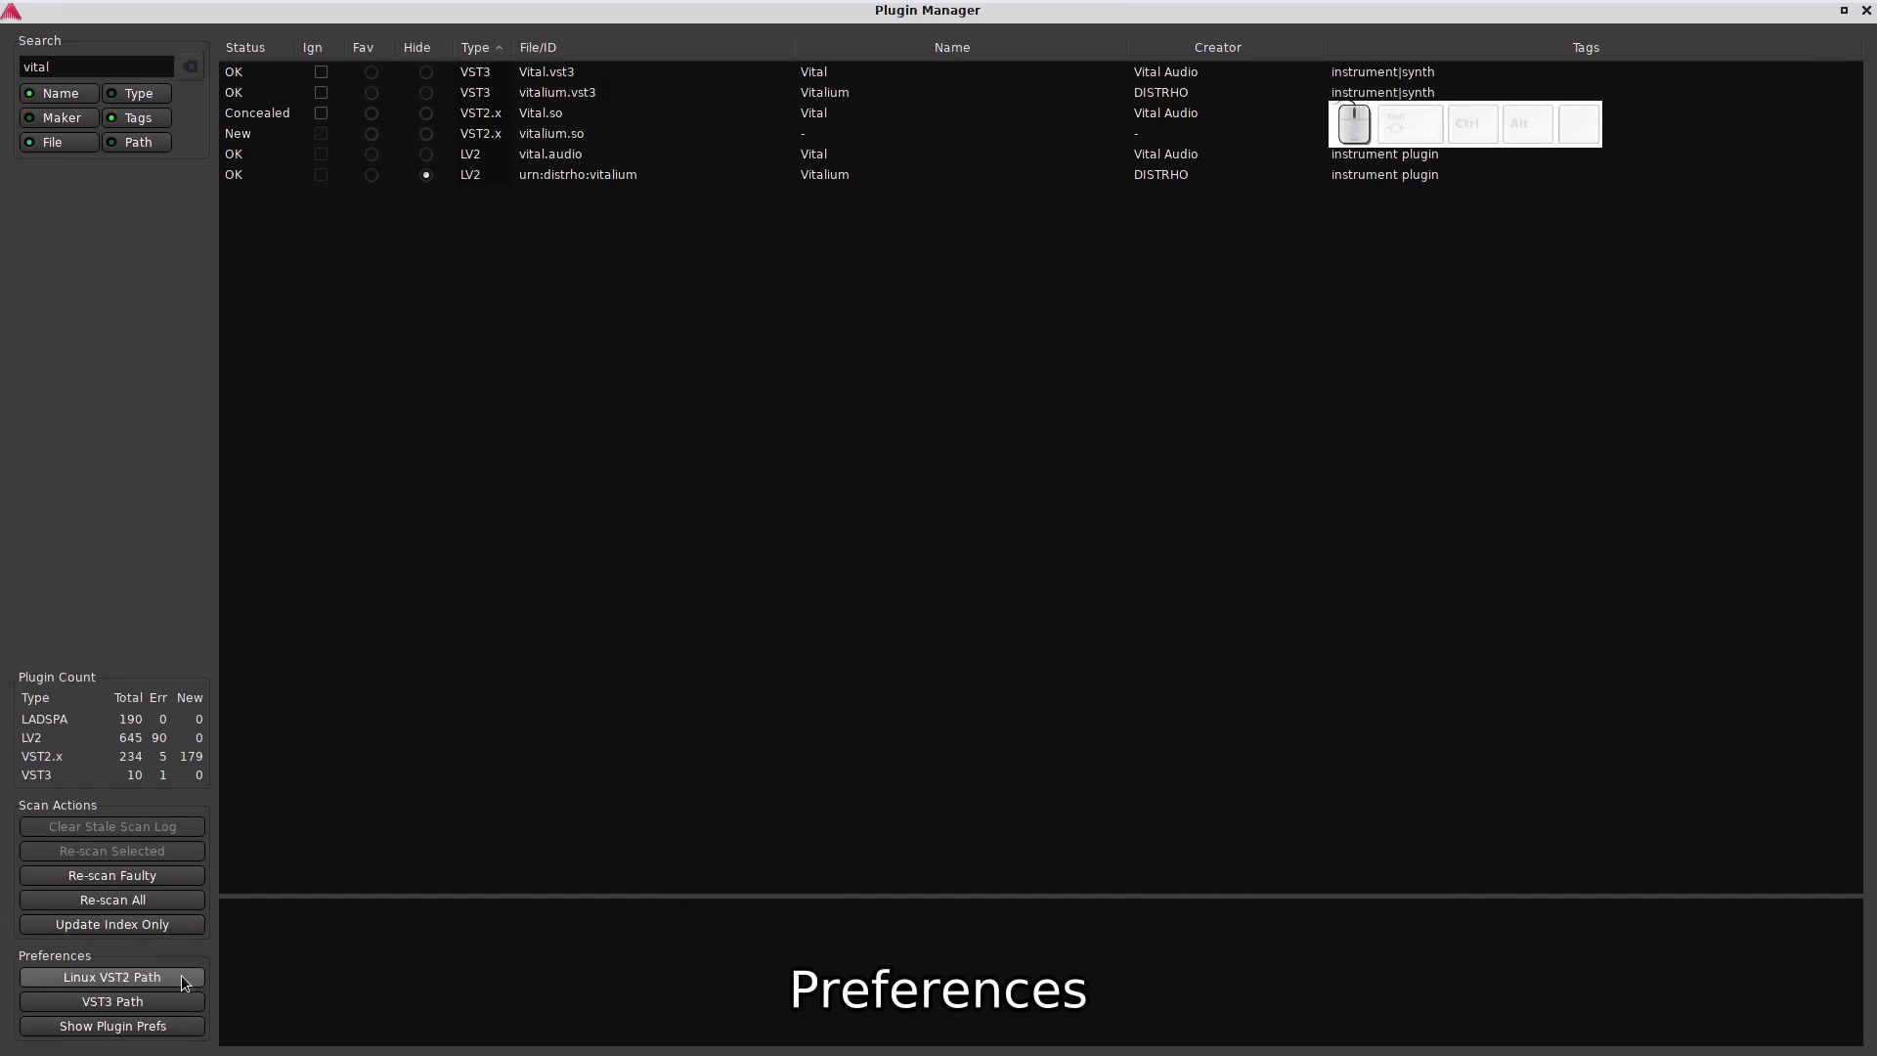
- Review the Linux VST2 search path list, cancel adding a folder, and close it unchanged
left_click(185, 981)
left_click(947, 410)
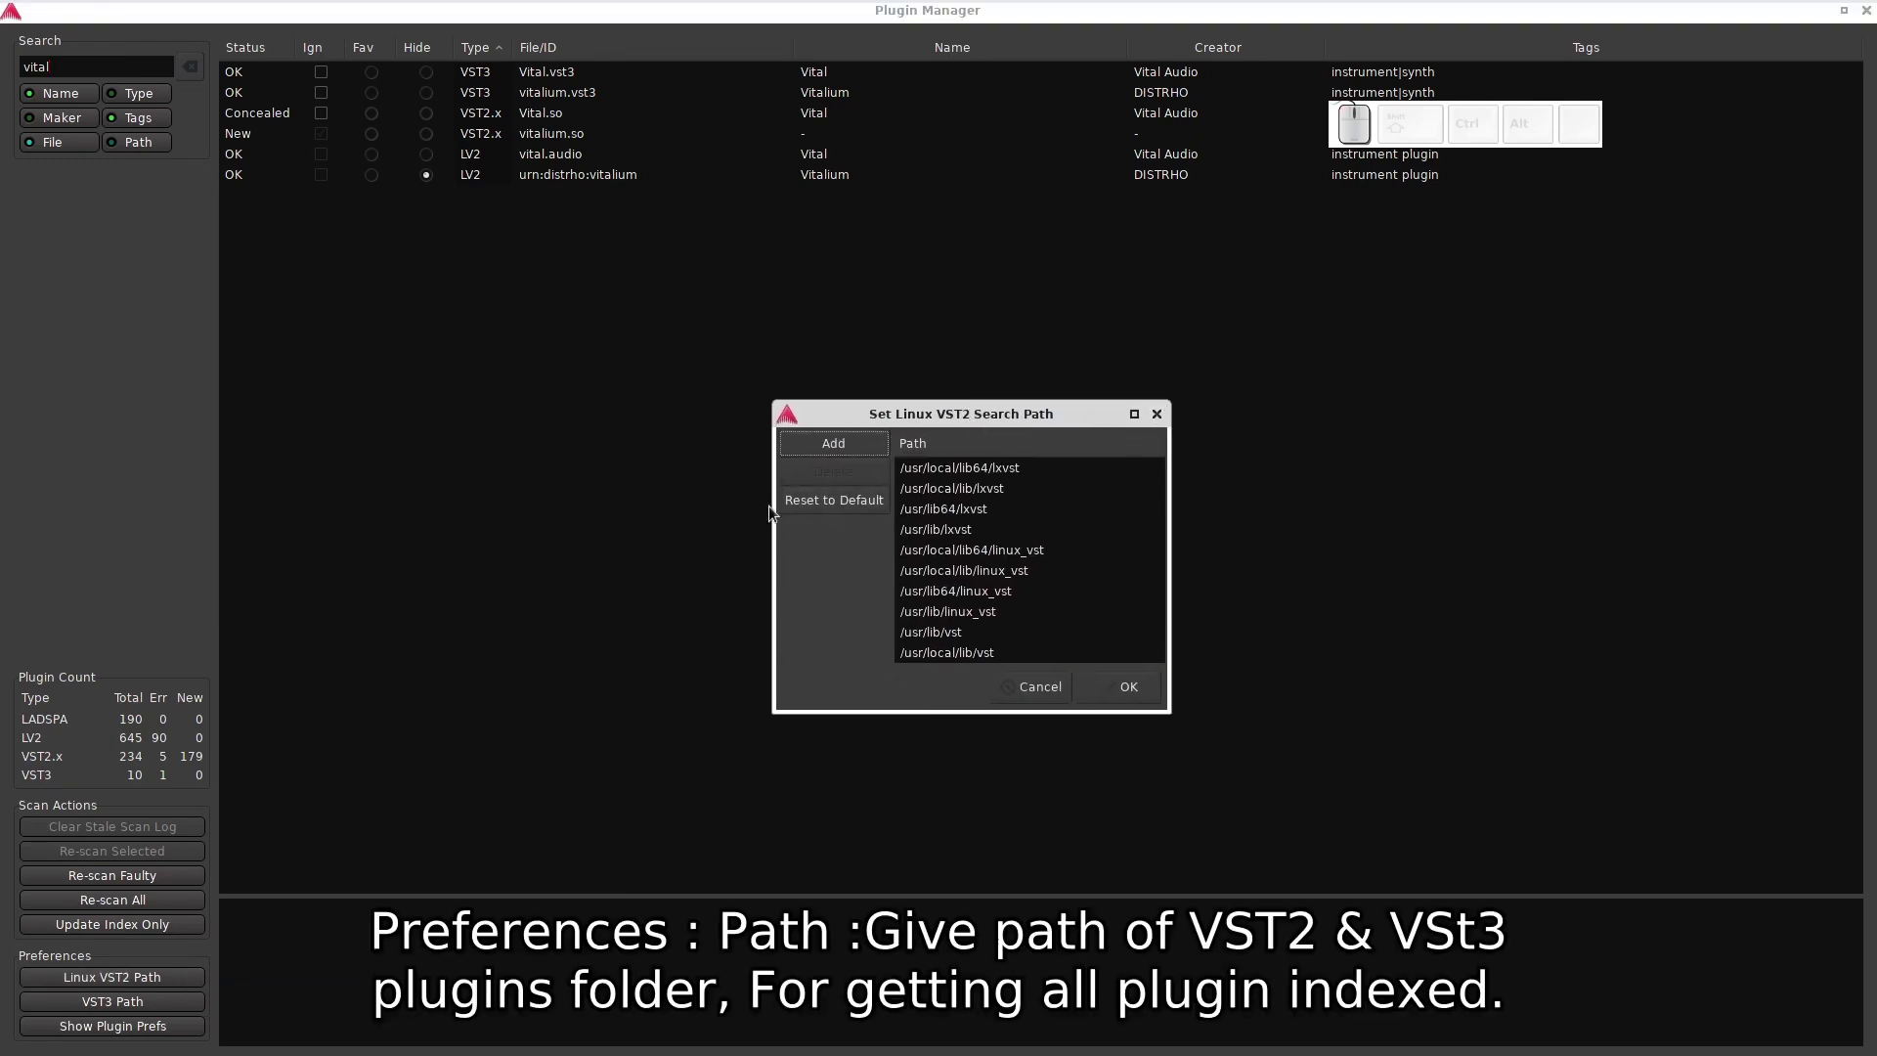
left_click(861, 447)
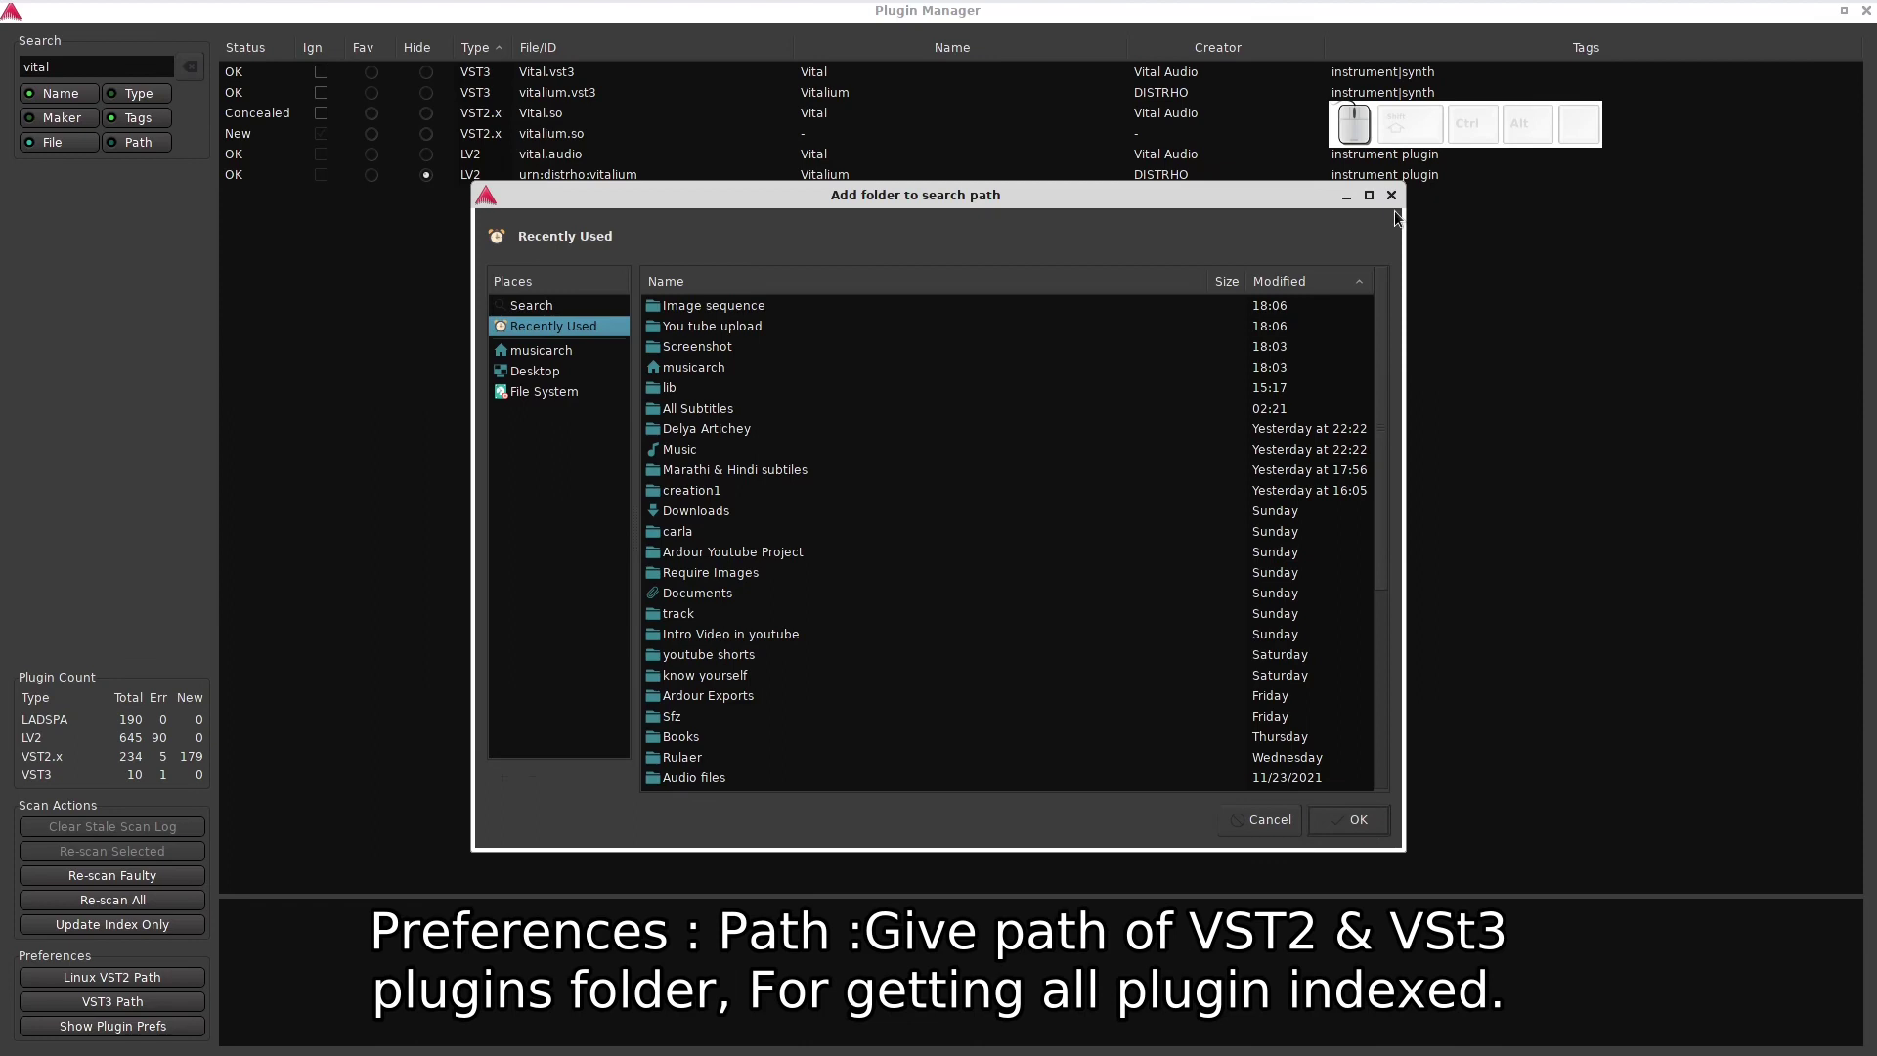
left_click(1401, 200)
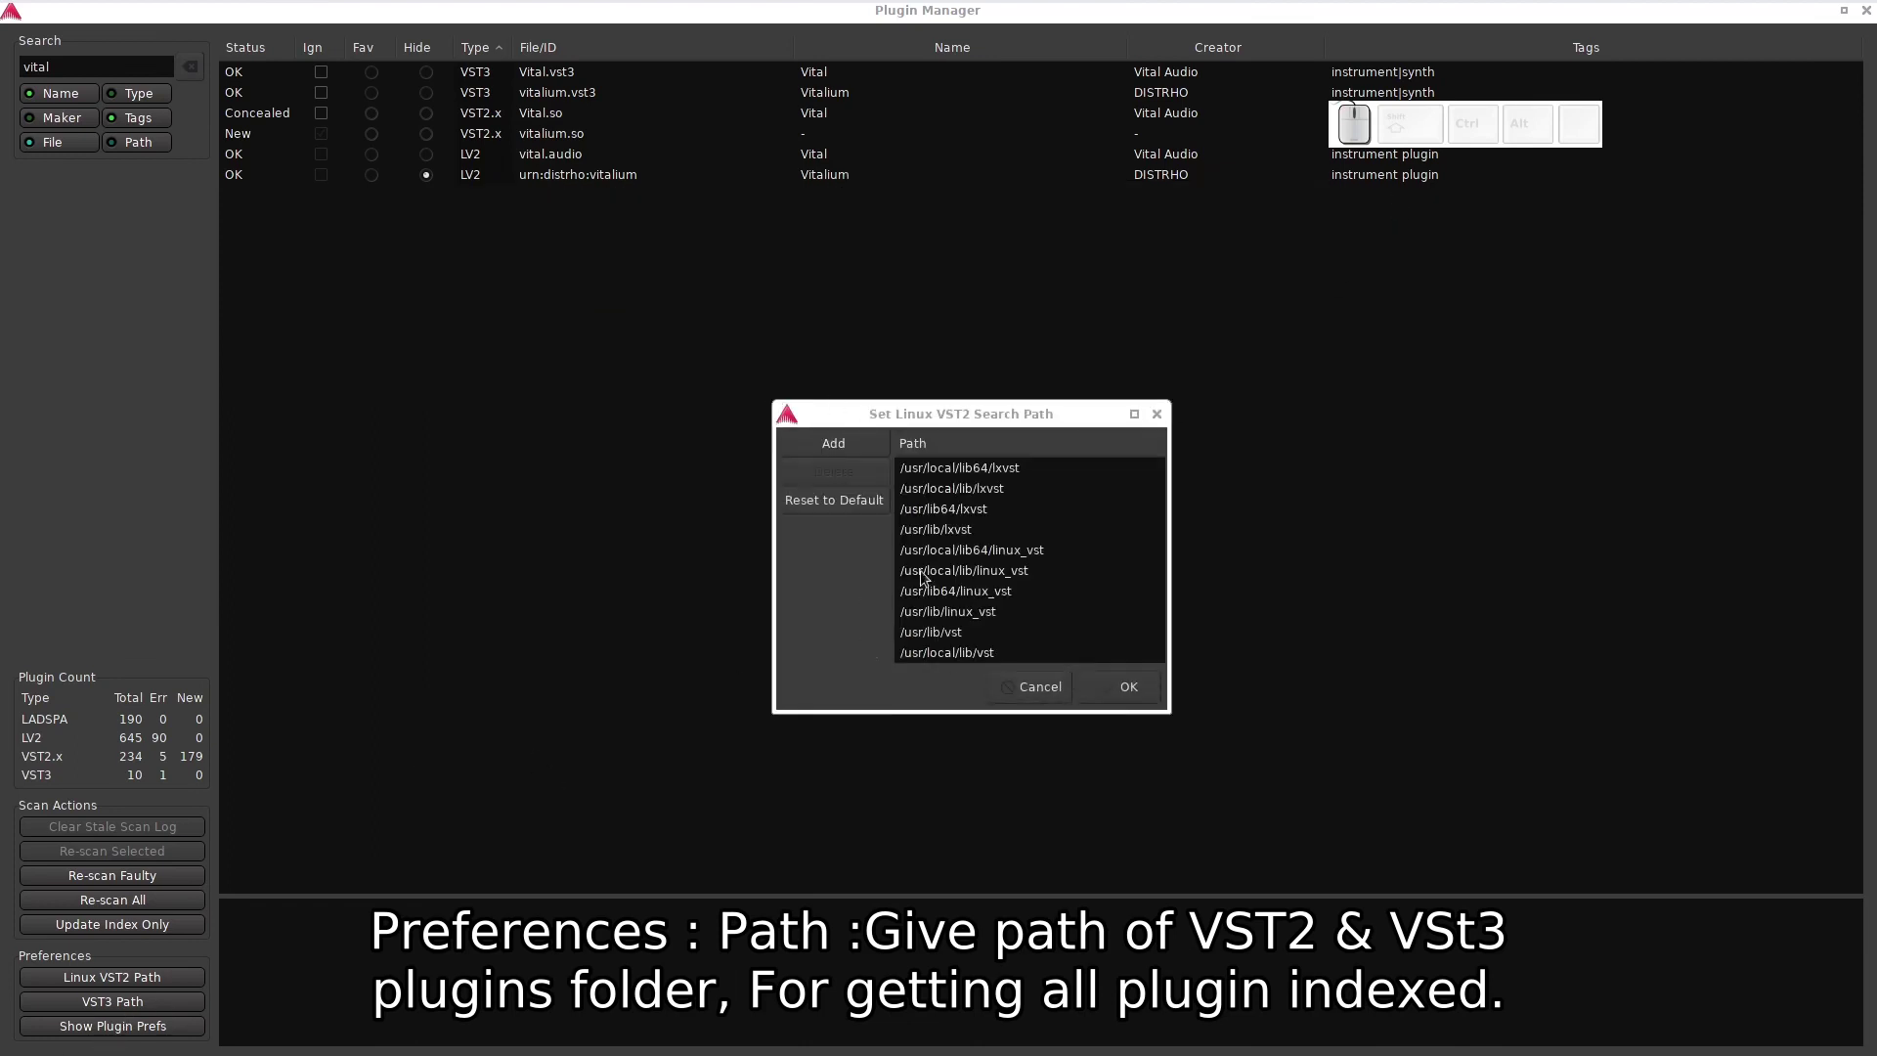
left_click(1029, 703)
- View and close the VST3 search path list, then show the plugin preferences
left_click(105, 1011)
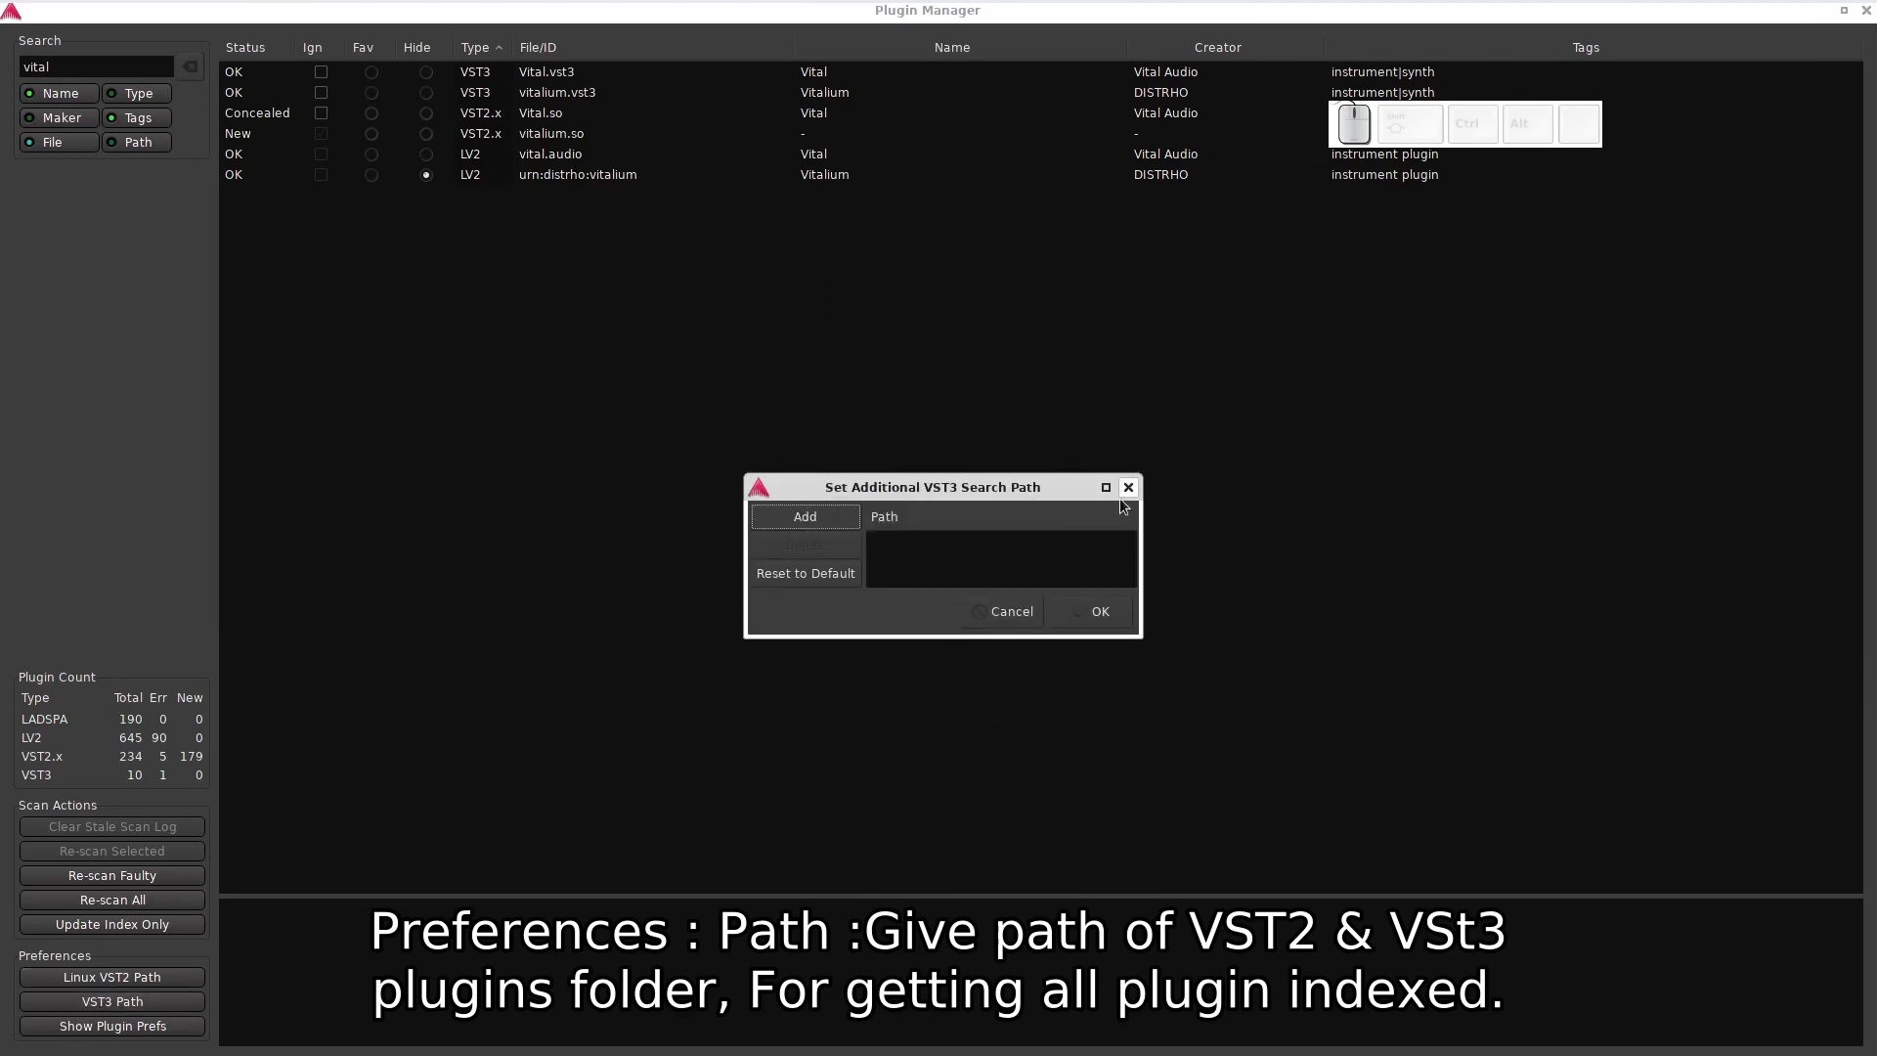
left_click(1134, 507)
left_click(1134, 489)
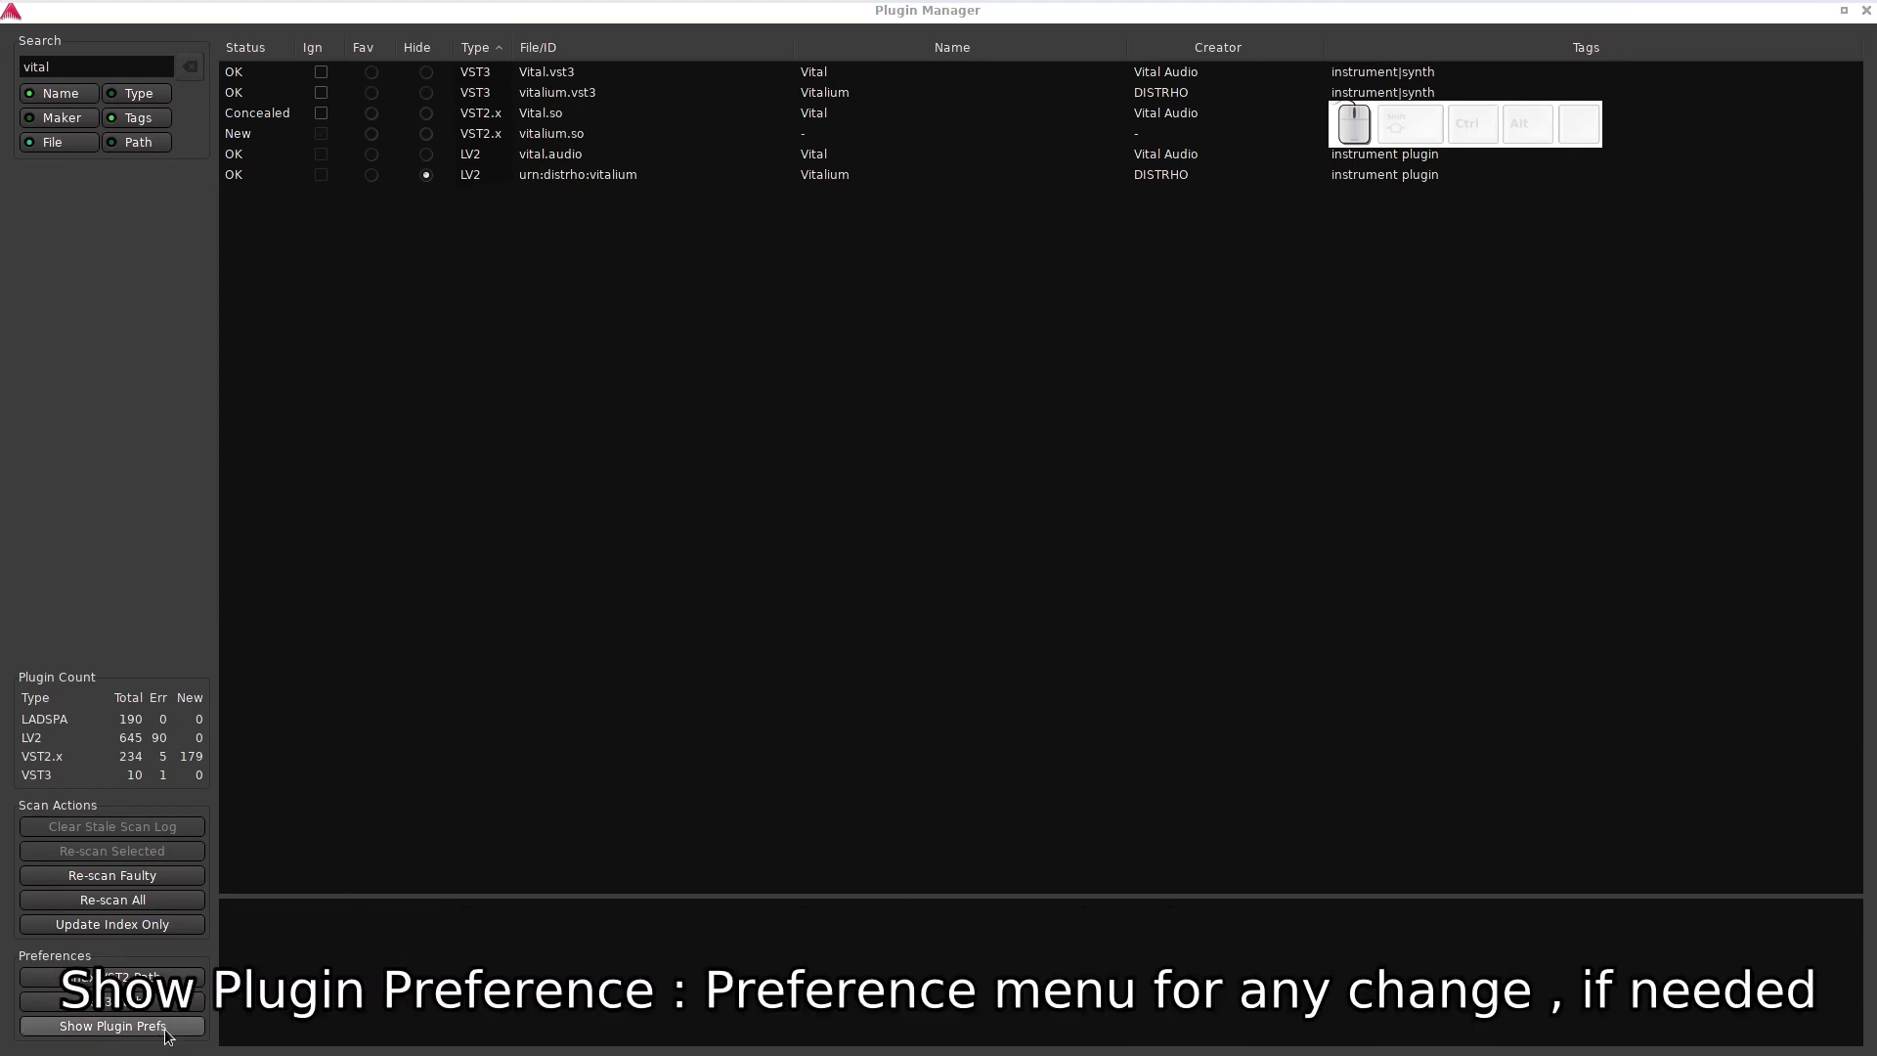
- Review the VST preferences page, then close Preferences and the Plugin Manager
left_click(170, 1035)
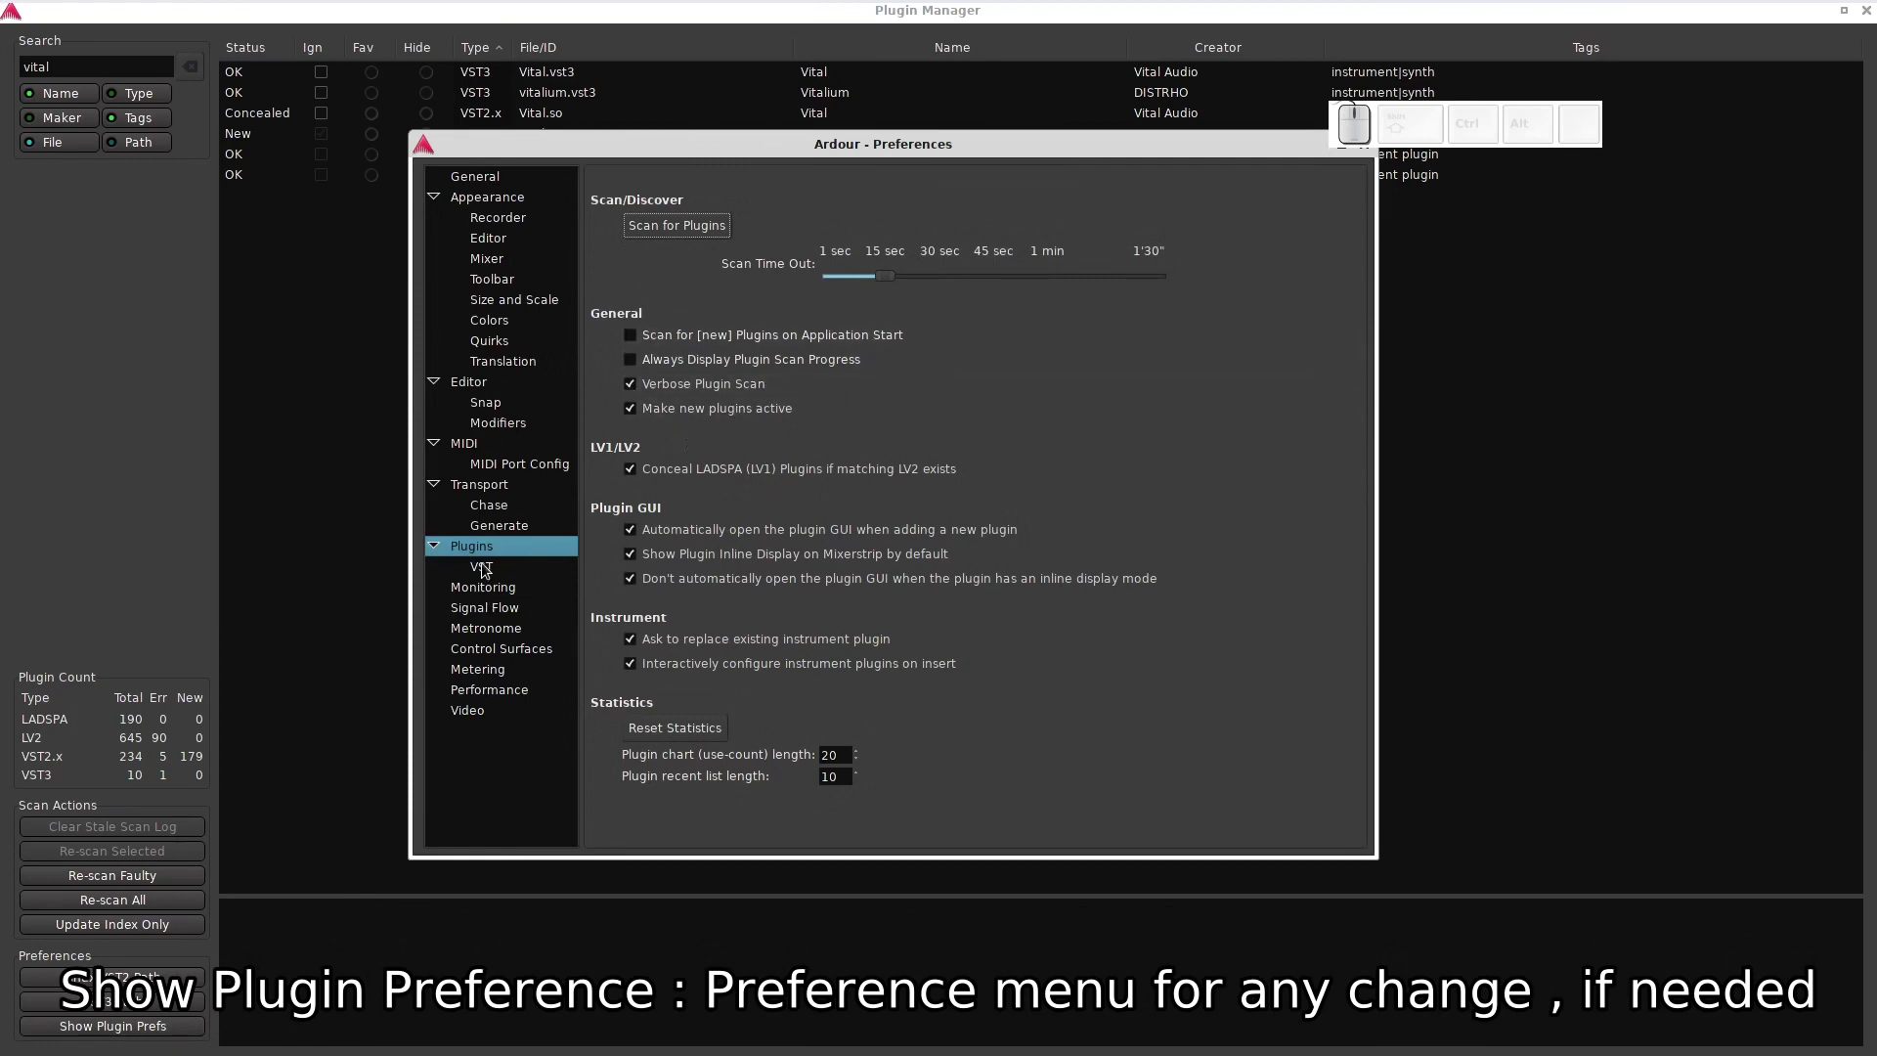
left_click(484, 576)
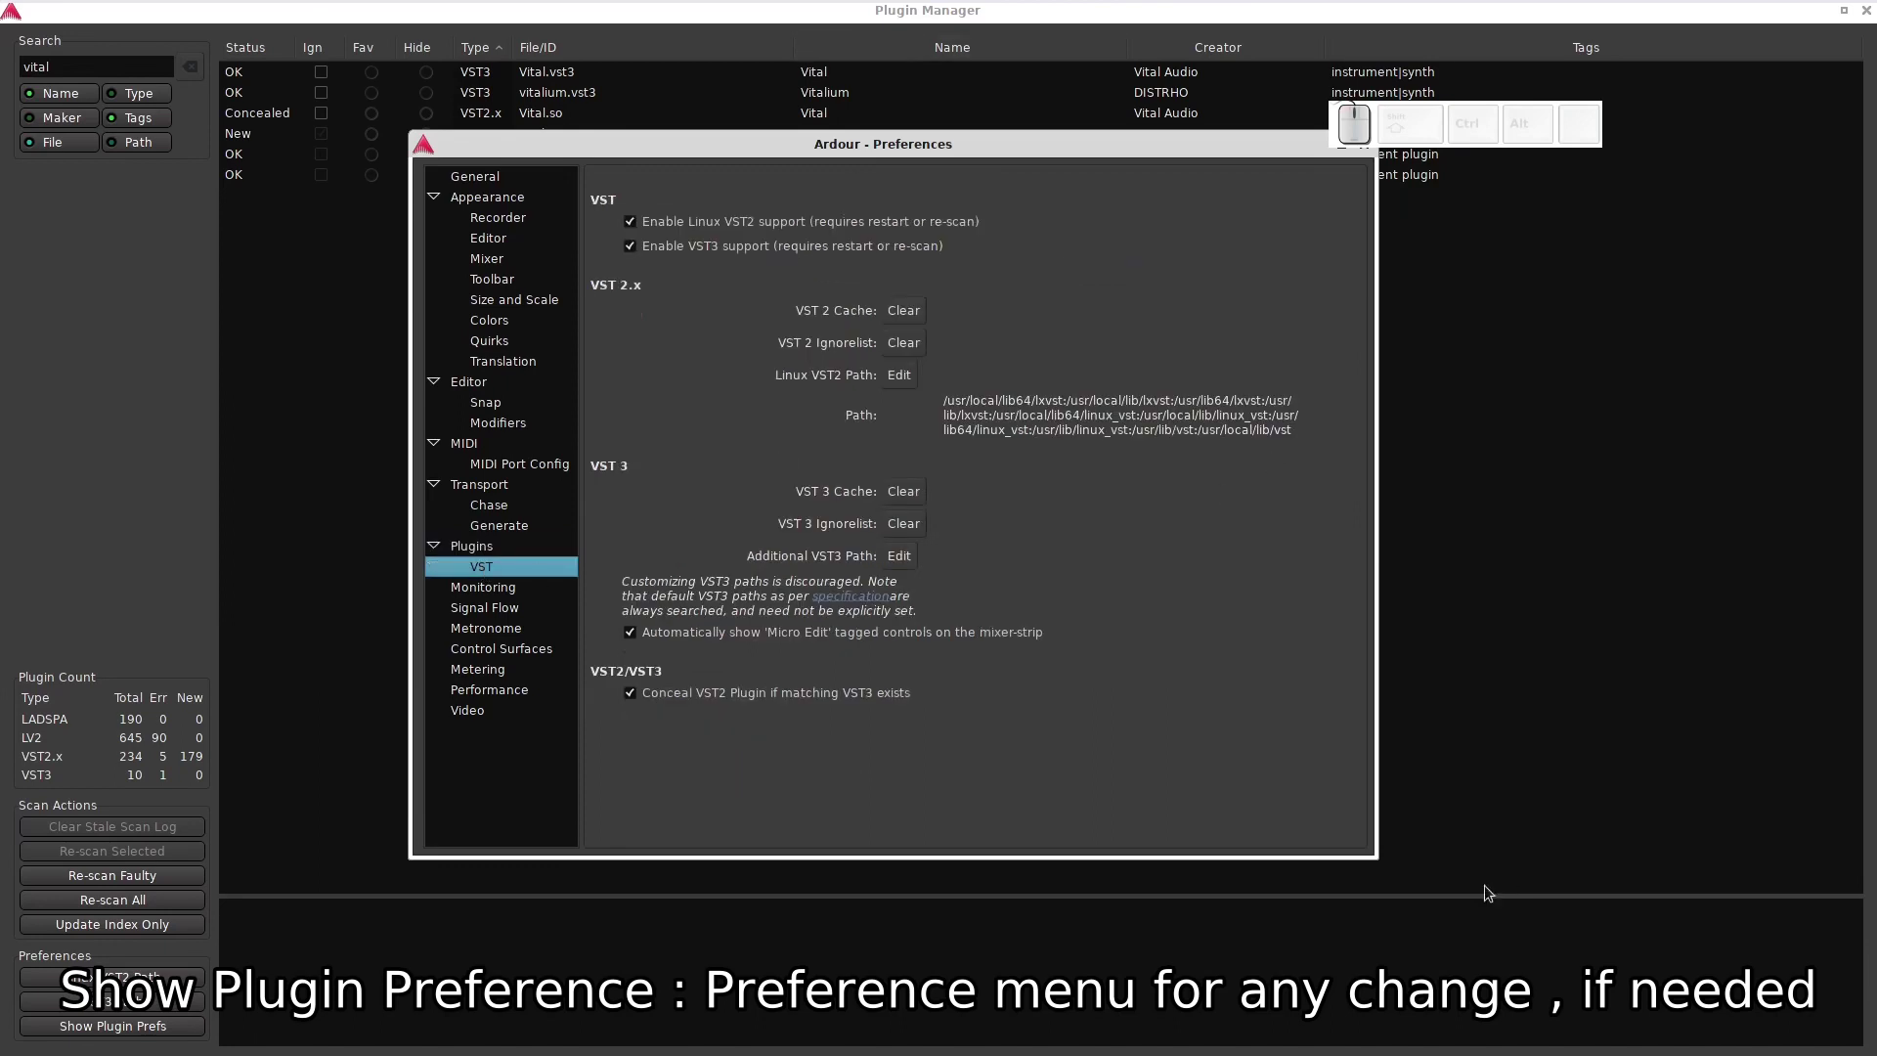
left_click(1127, 148)
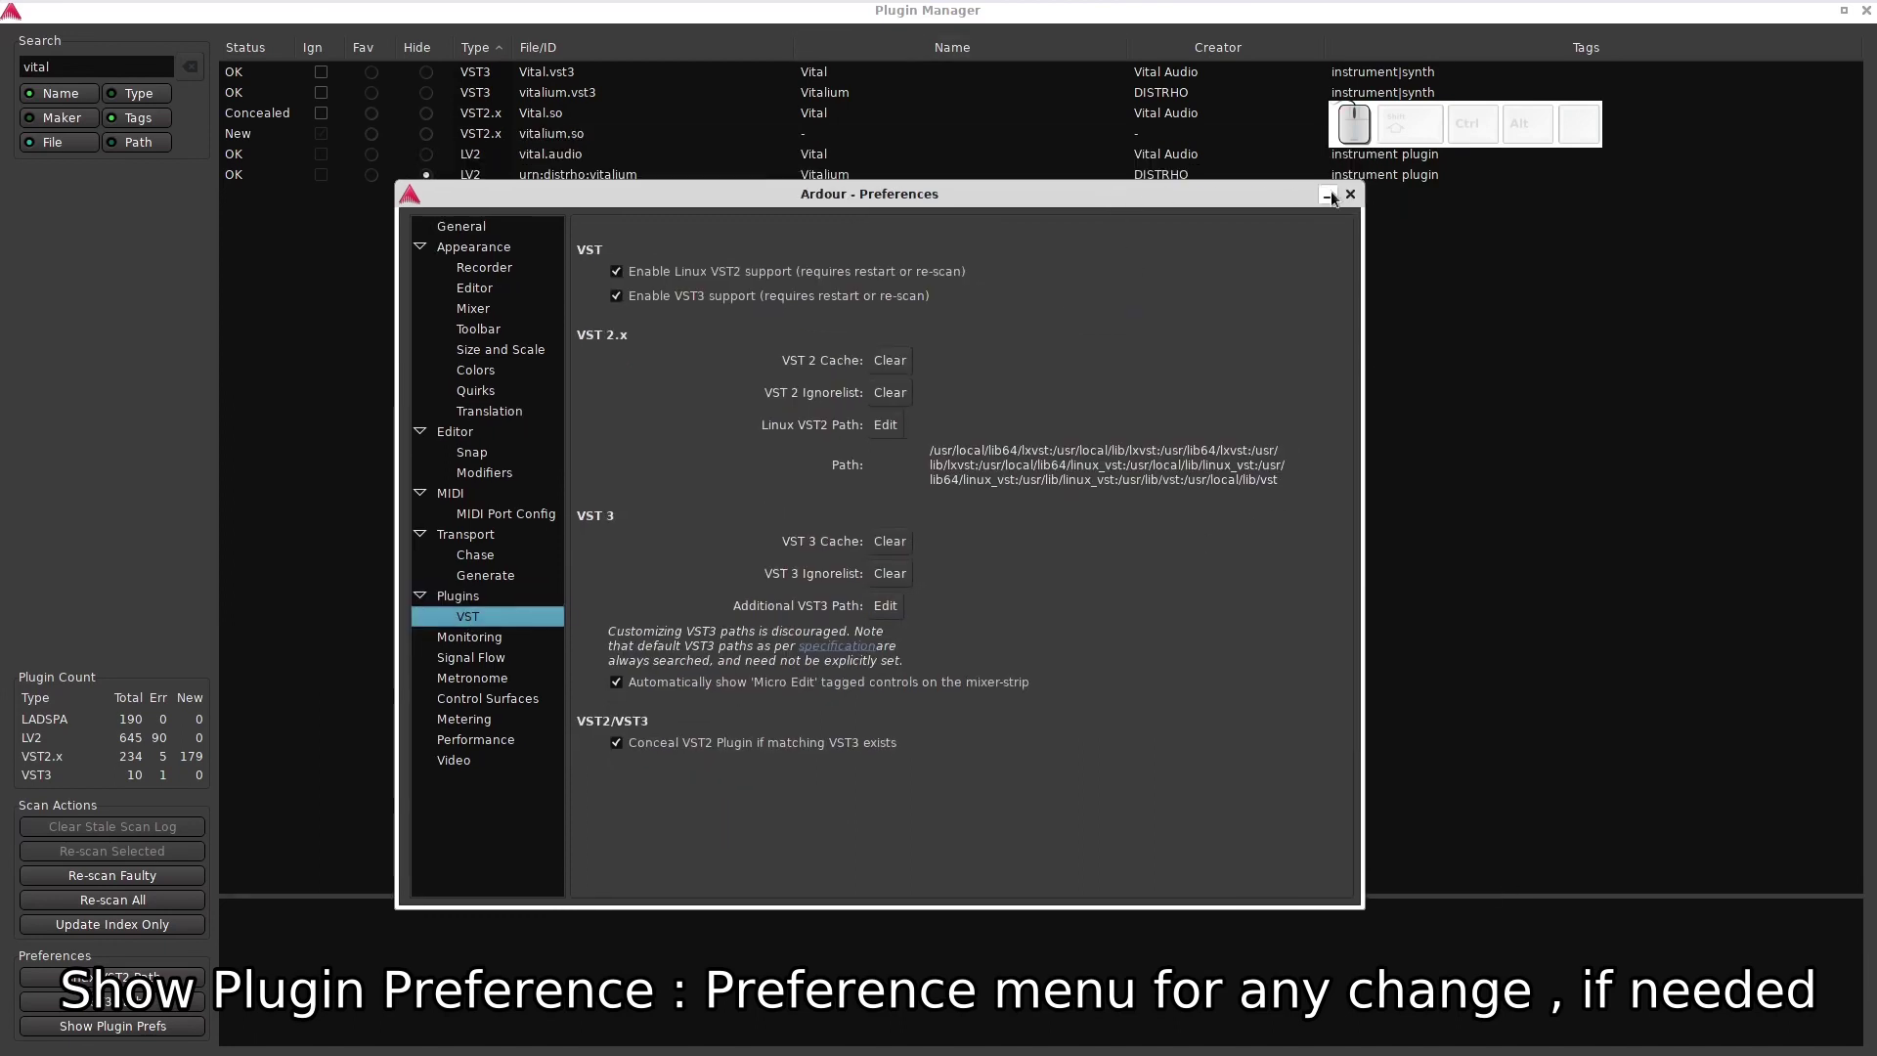
left_click(1357, 196)
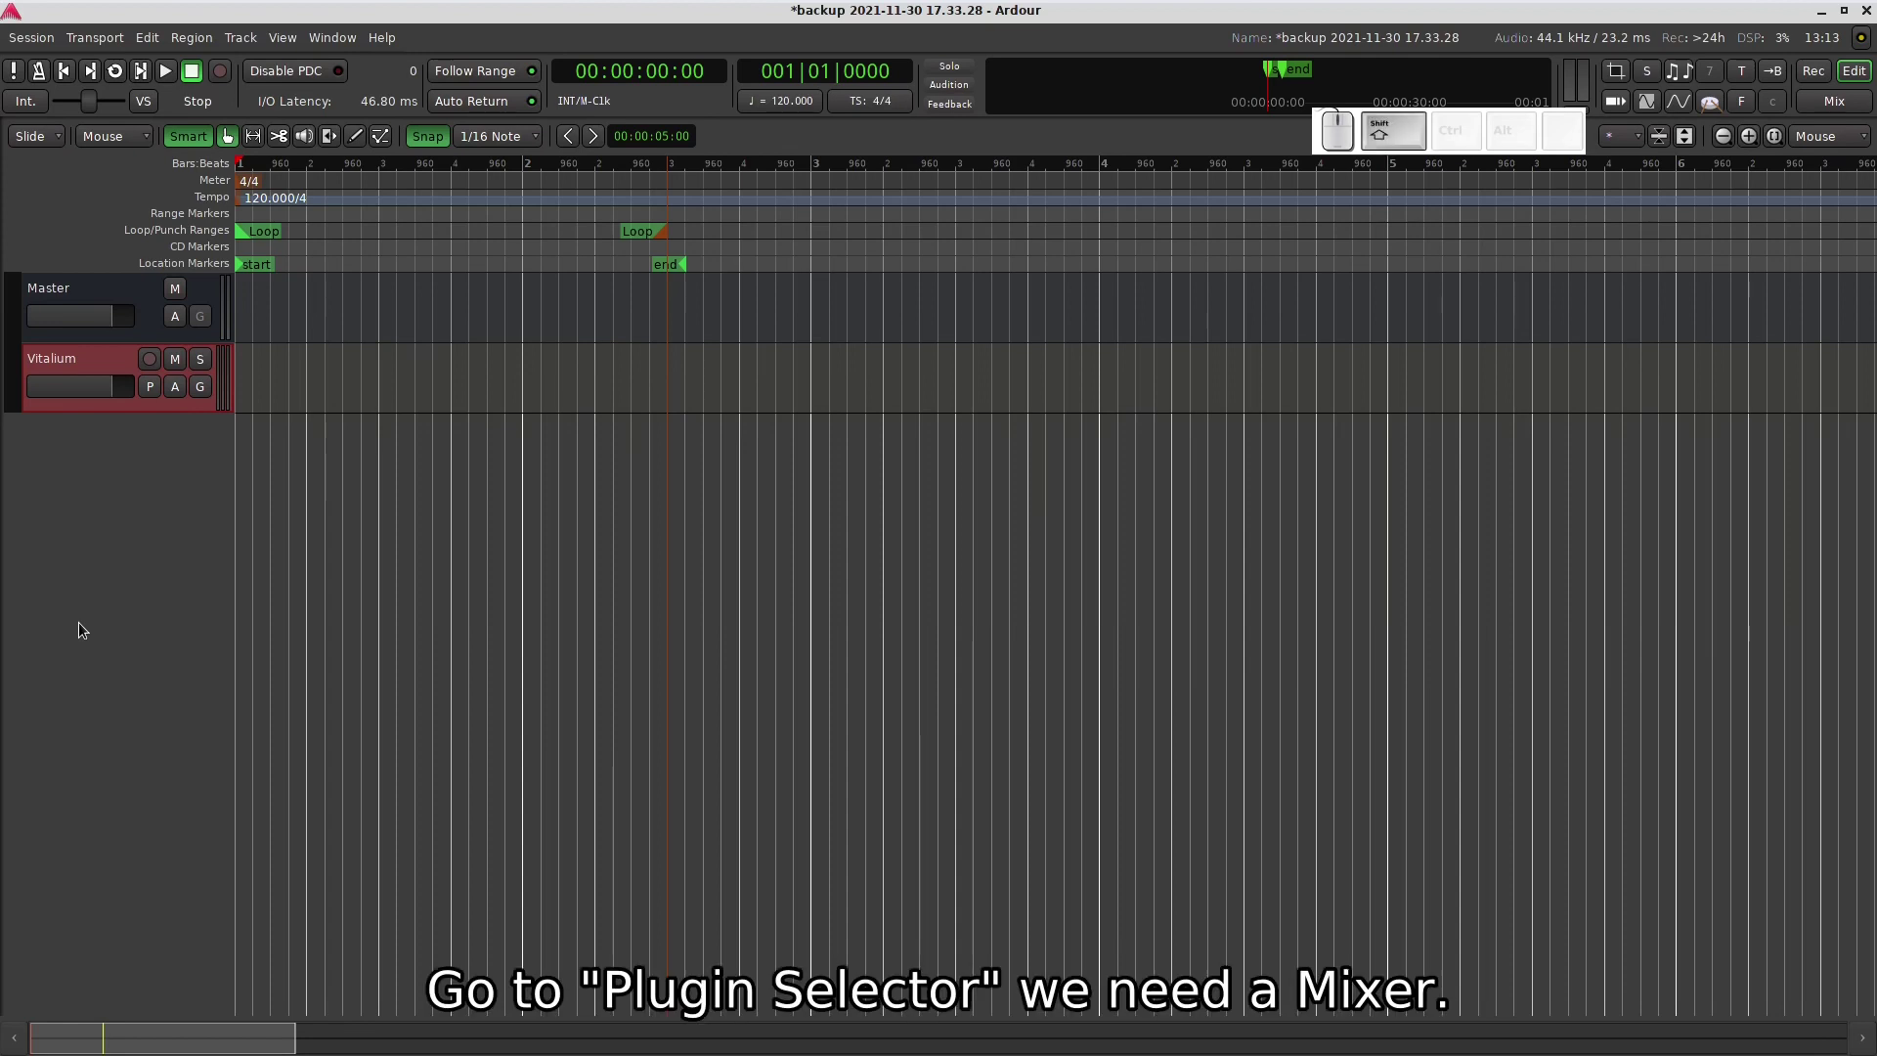
- Show the Vitalium track's editor mixer strip (Shift+E) and bring up its add-plugin menu
key("shift+e")
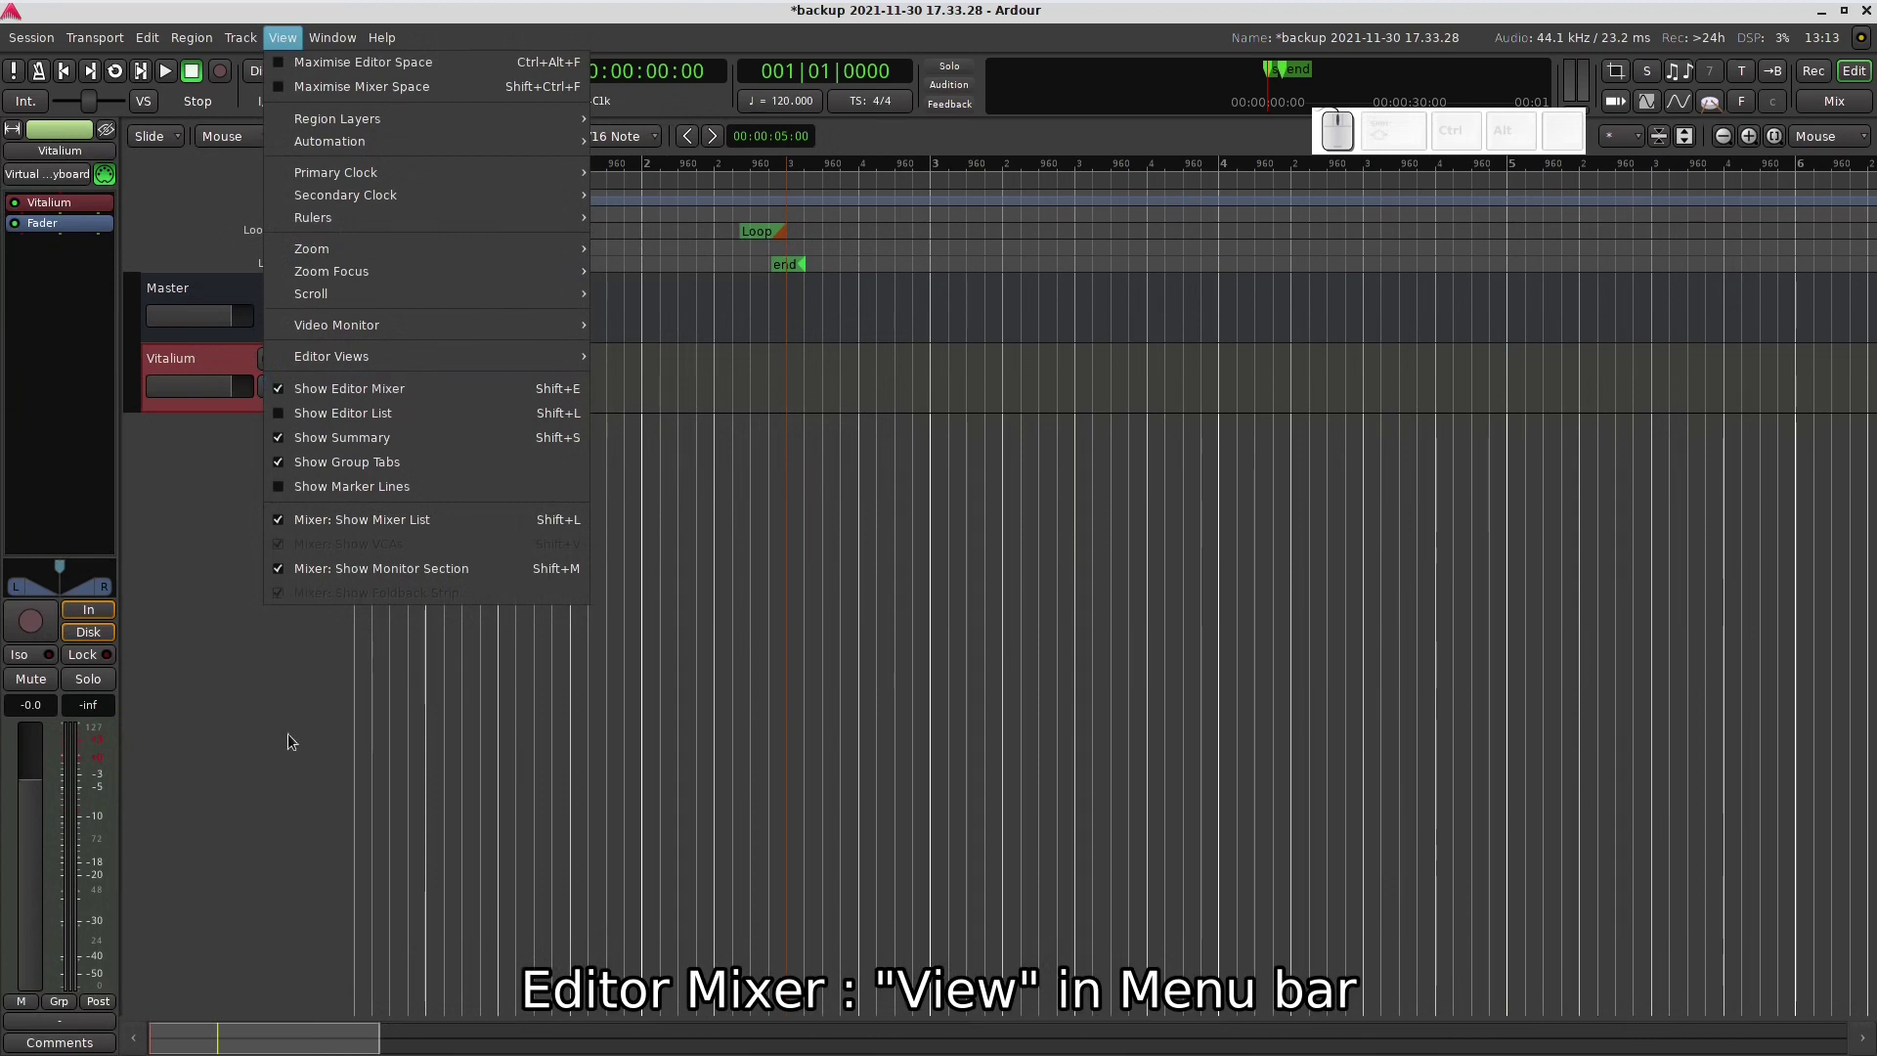
left_click(260, 723)
left_click(77, 254)
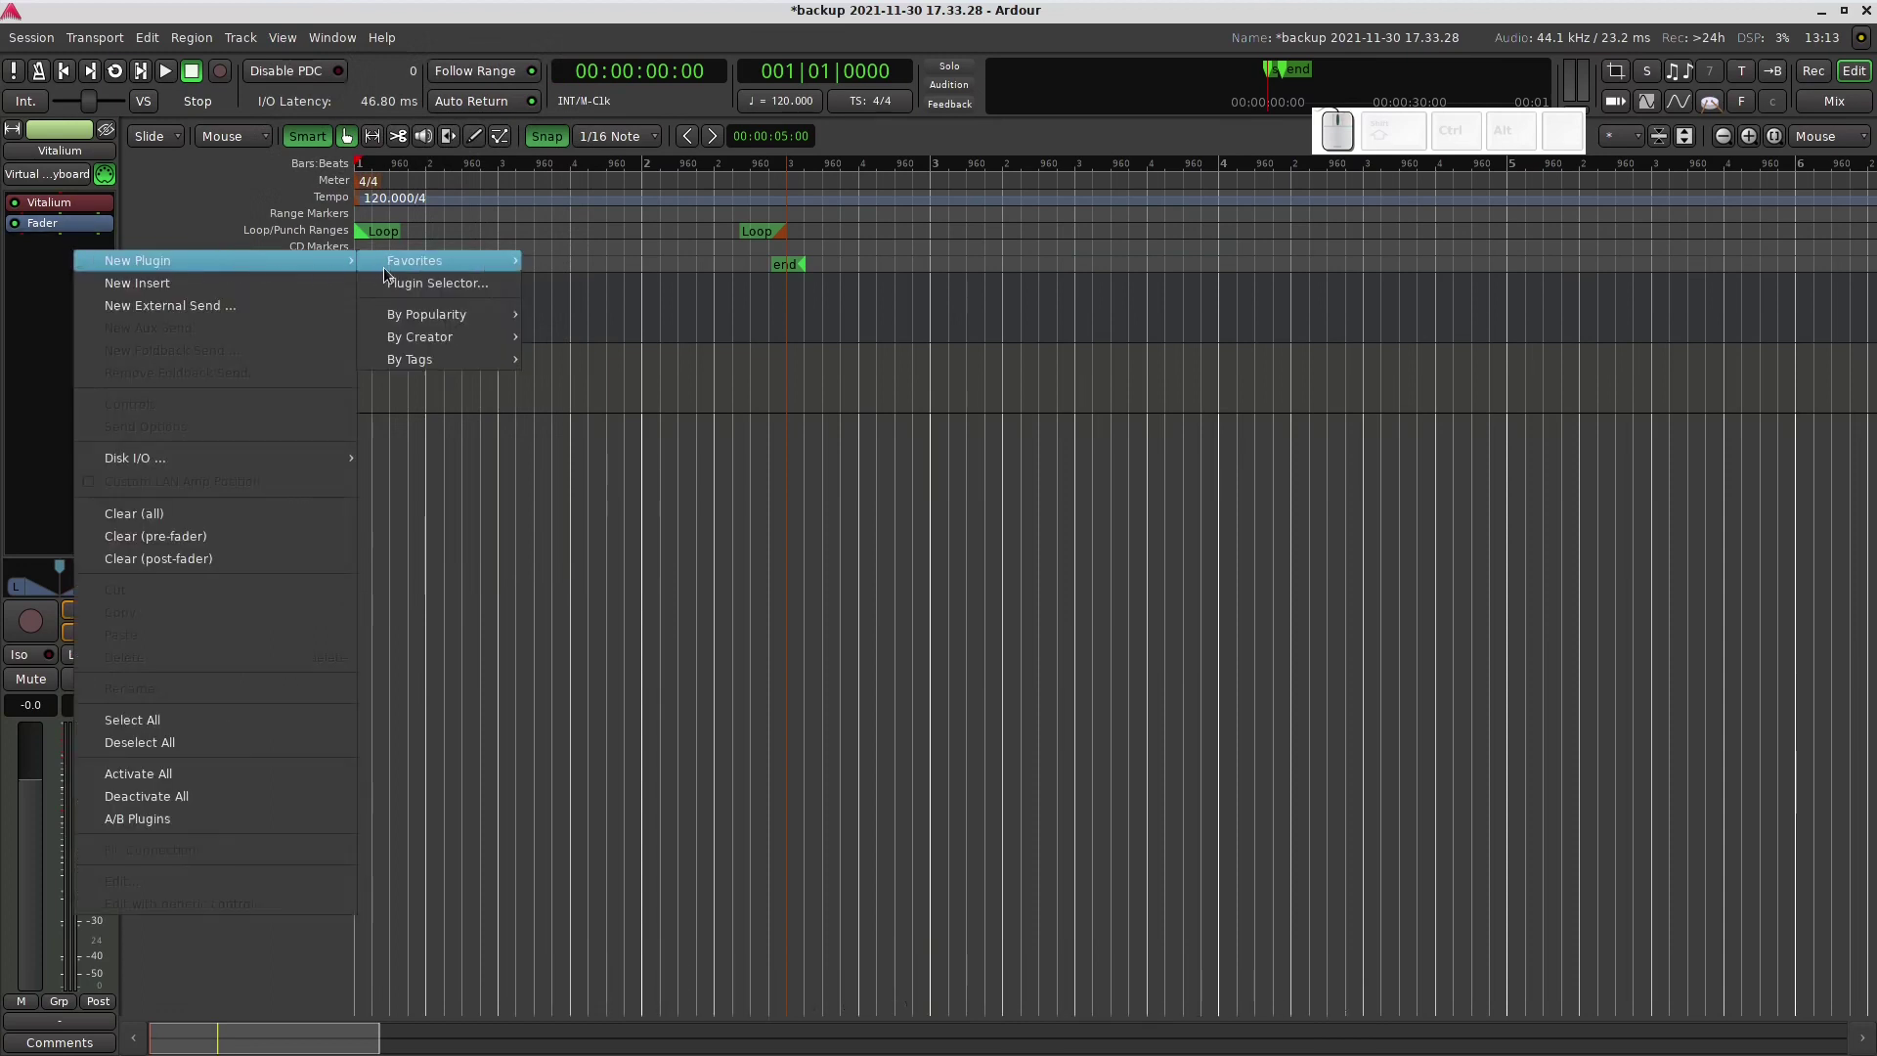
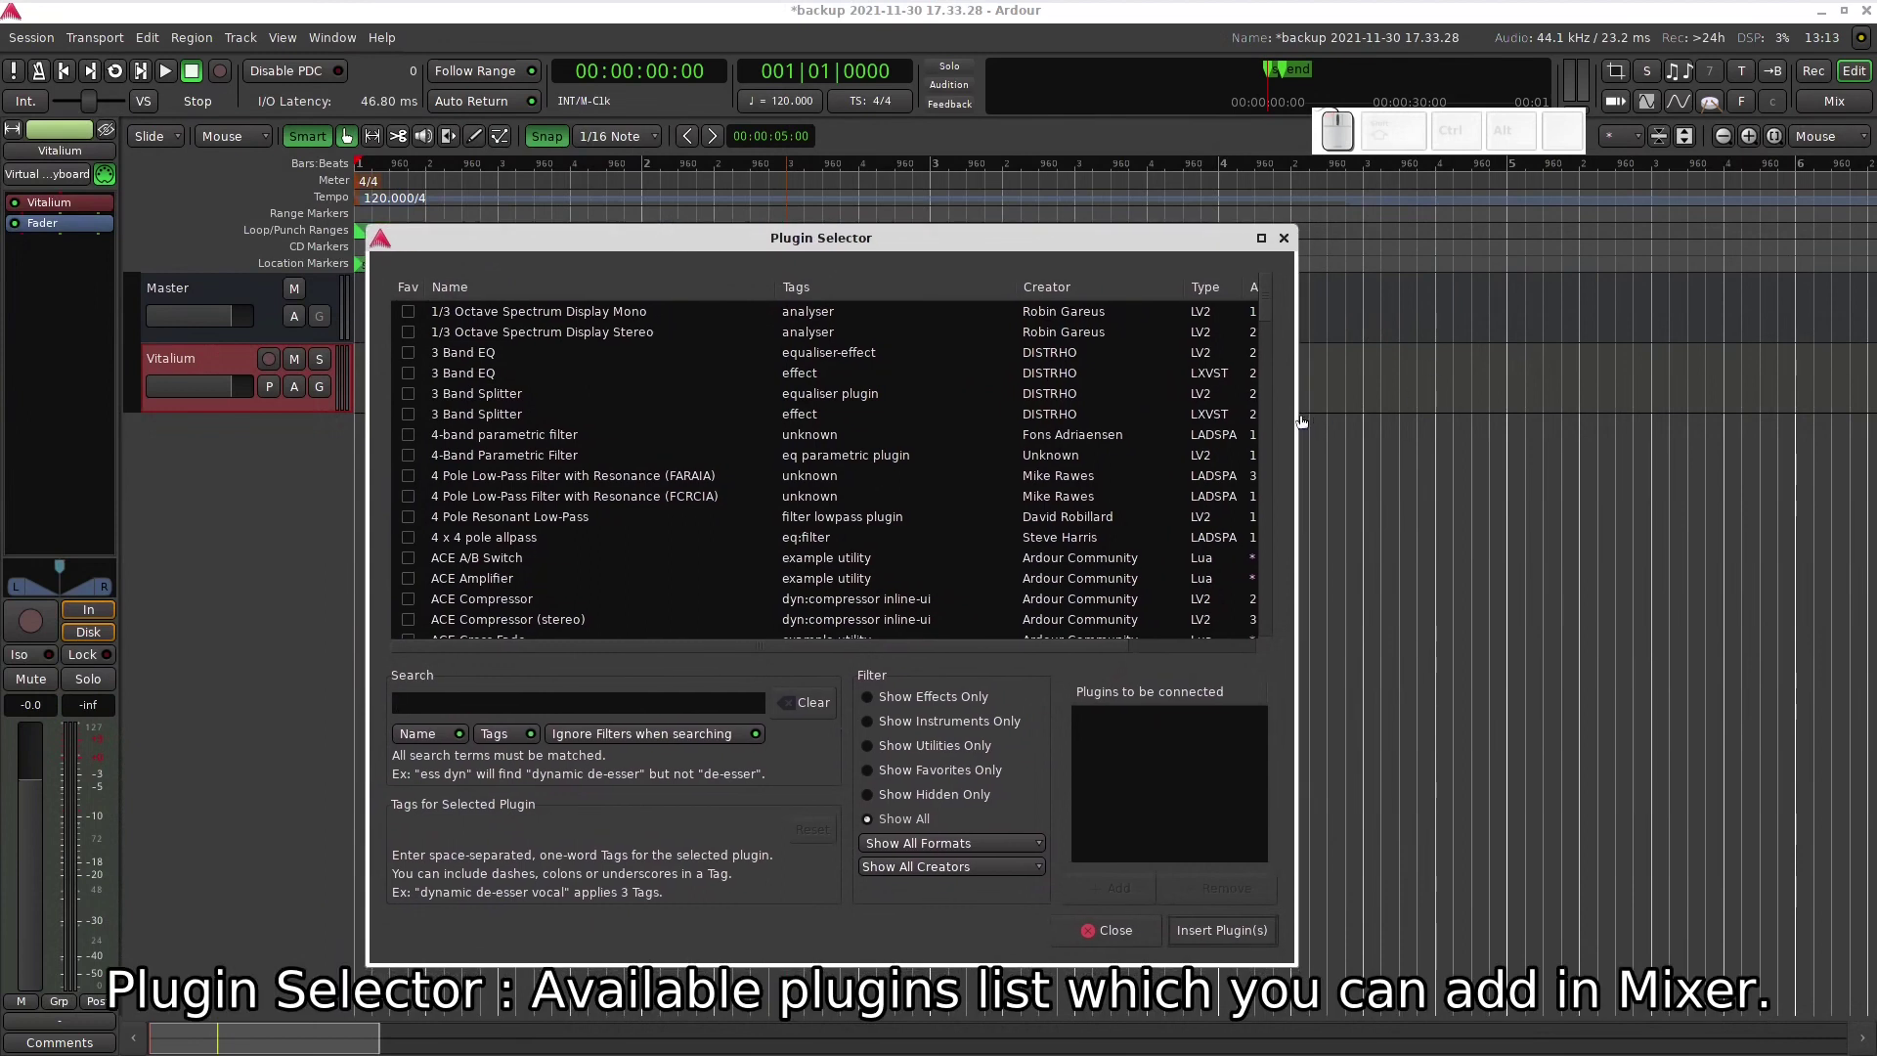
- Choose Plugin Selector for the Vitalium track
left_click(1130, 255)
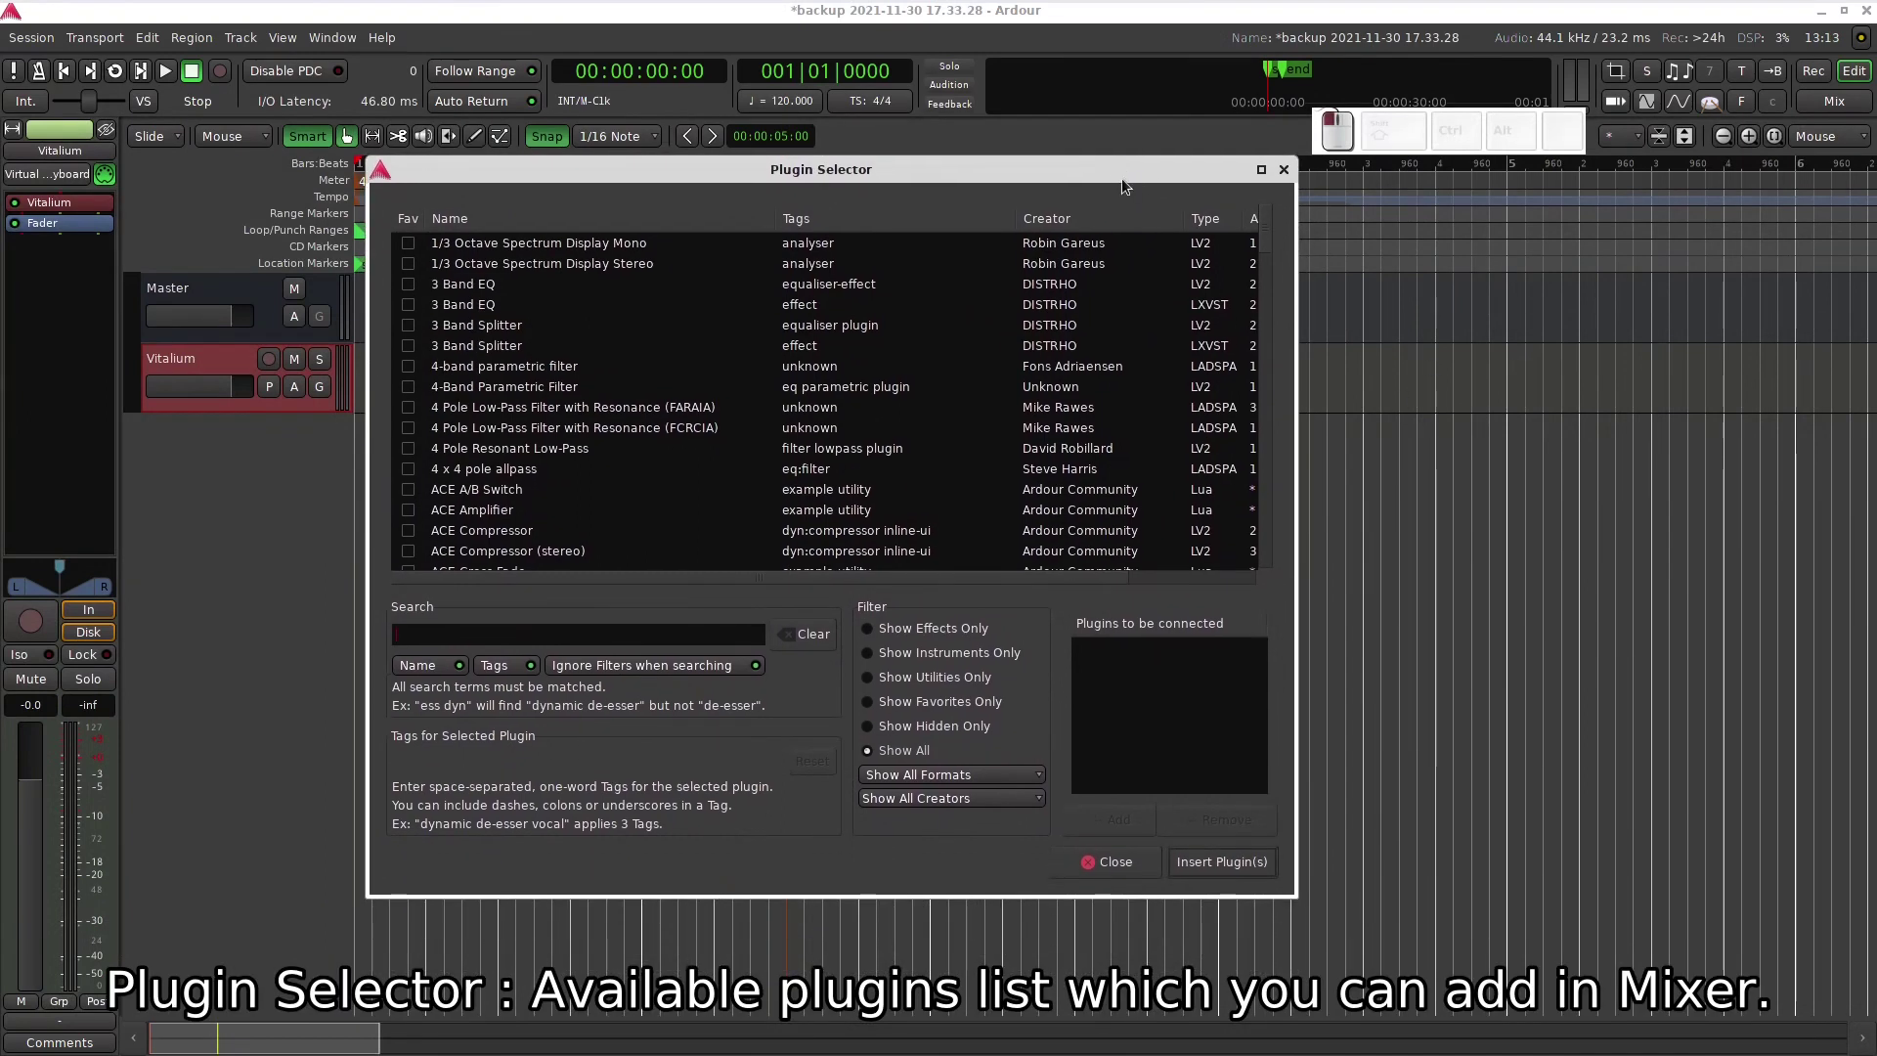
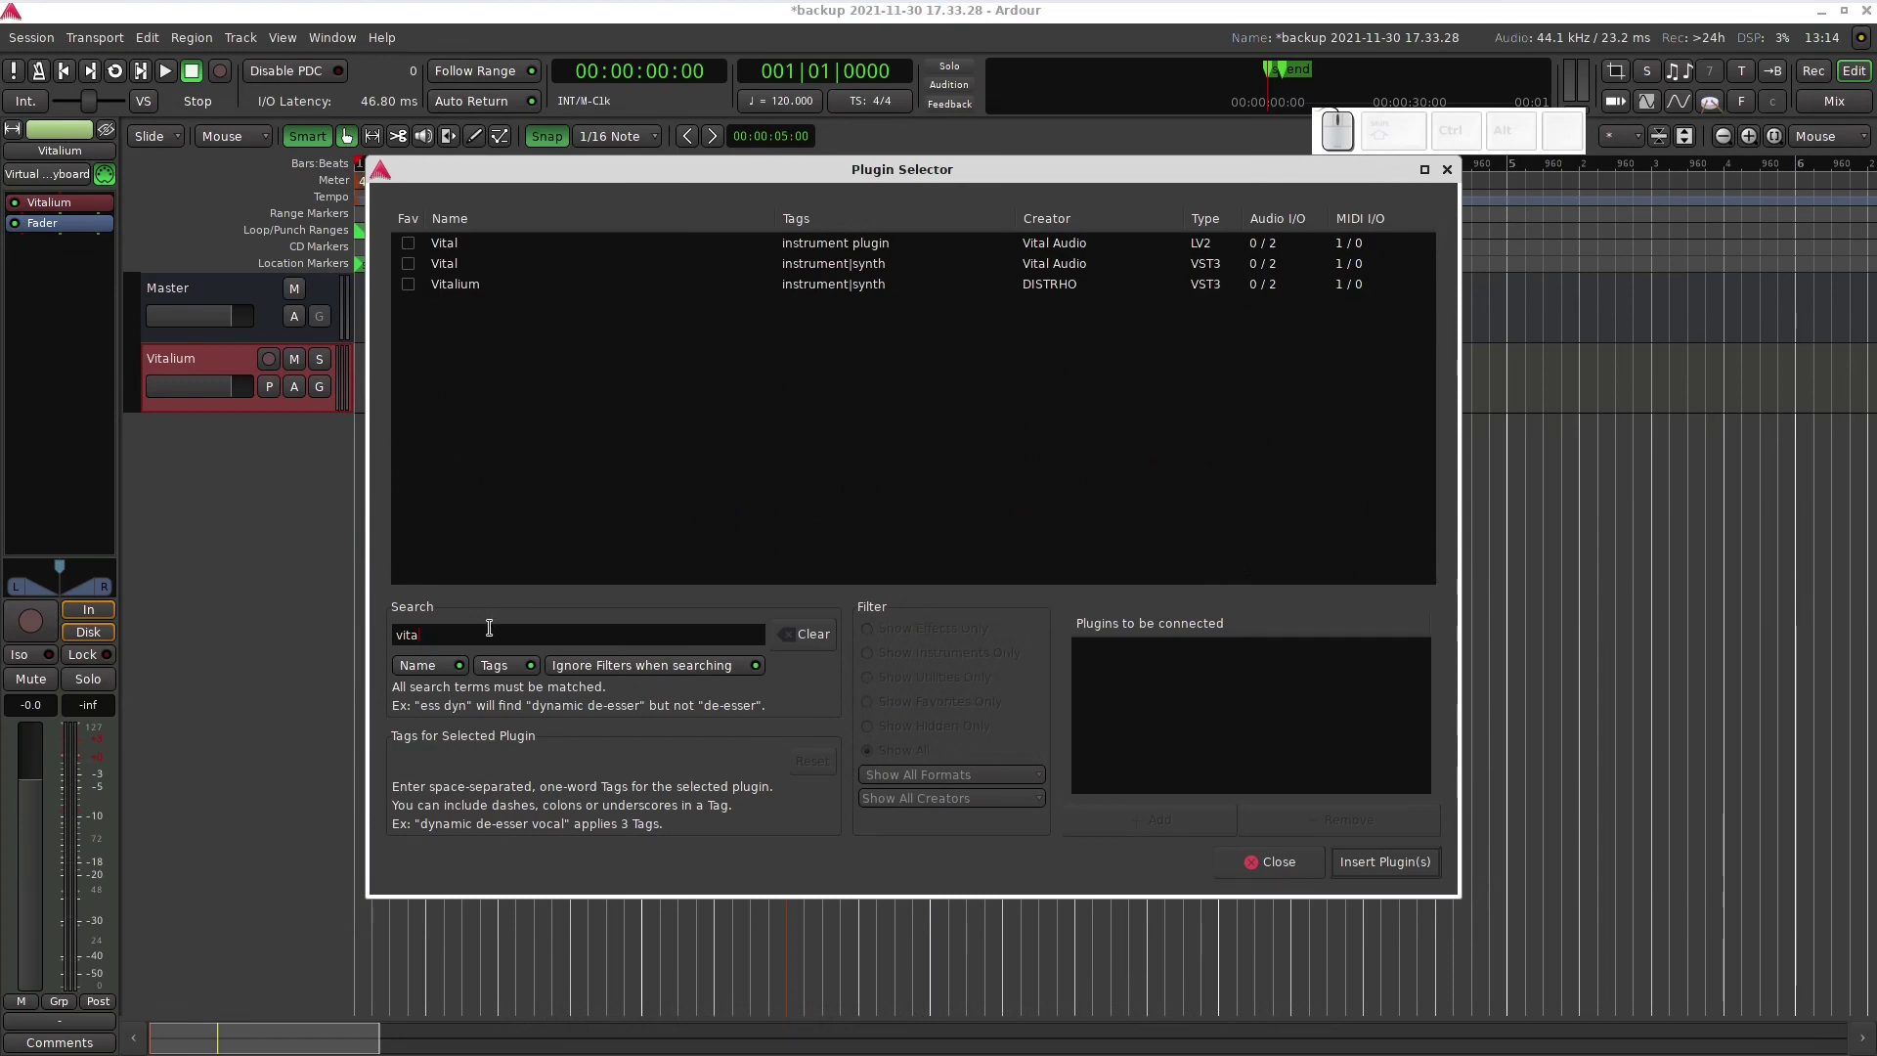
- Search 'x42 pr' and select x42-comp - Dynamic Compressor Stereo
key("BackSpace")
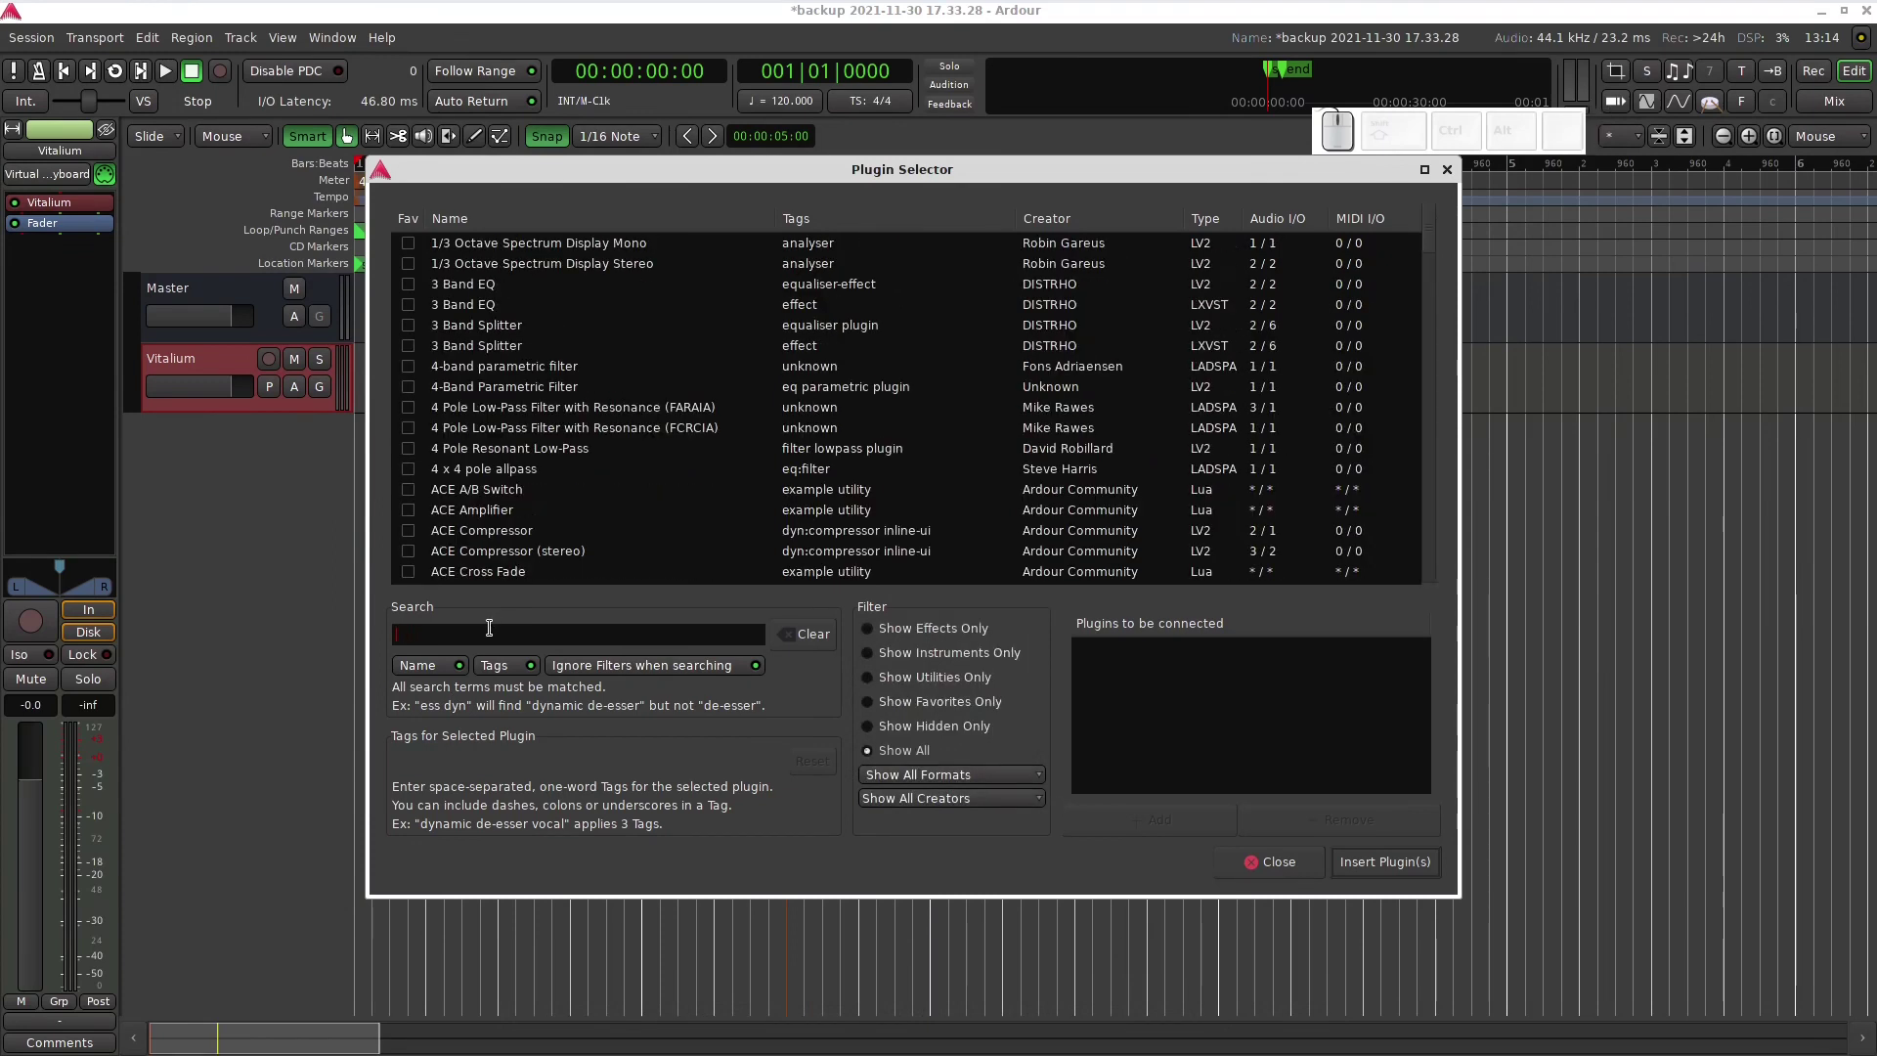
key("x")
key("space")
key("p")
key("r")
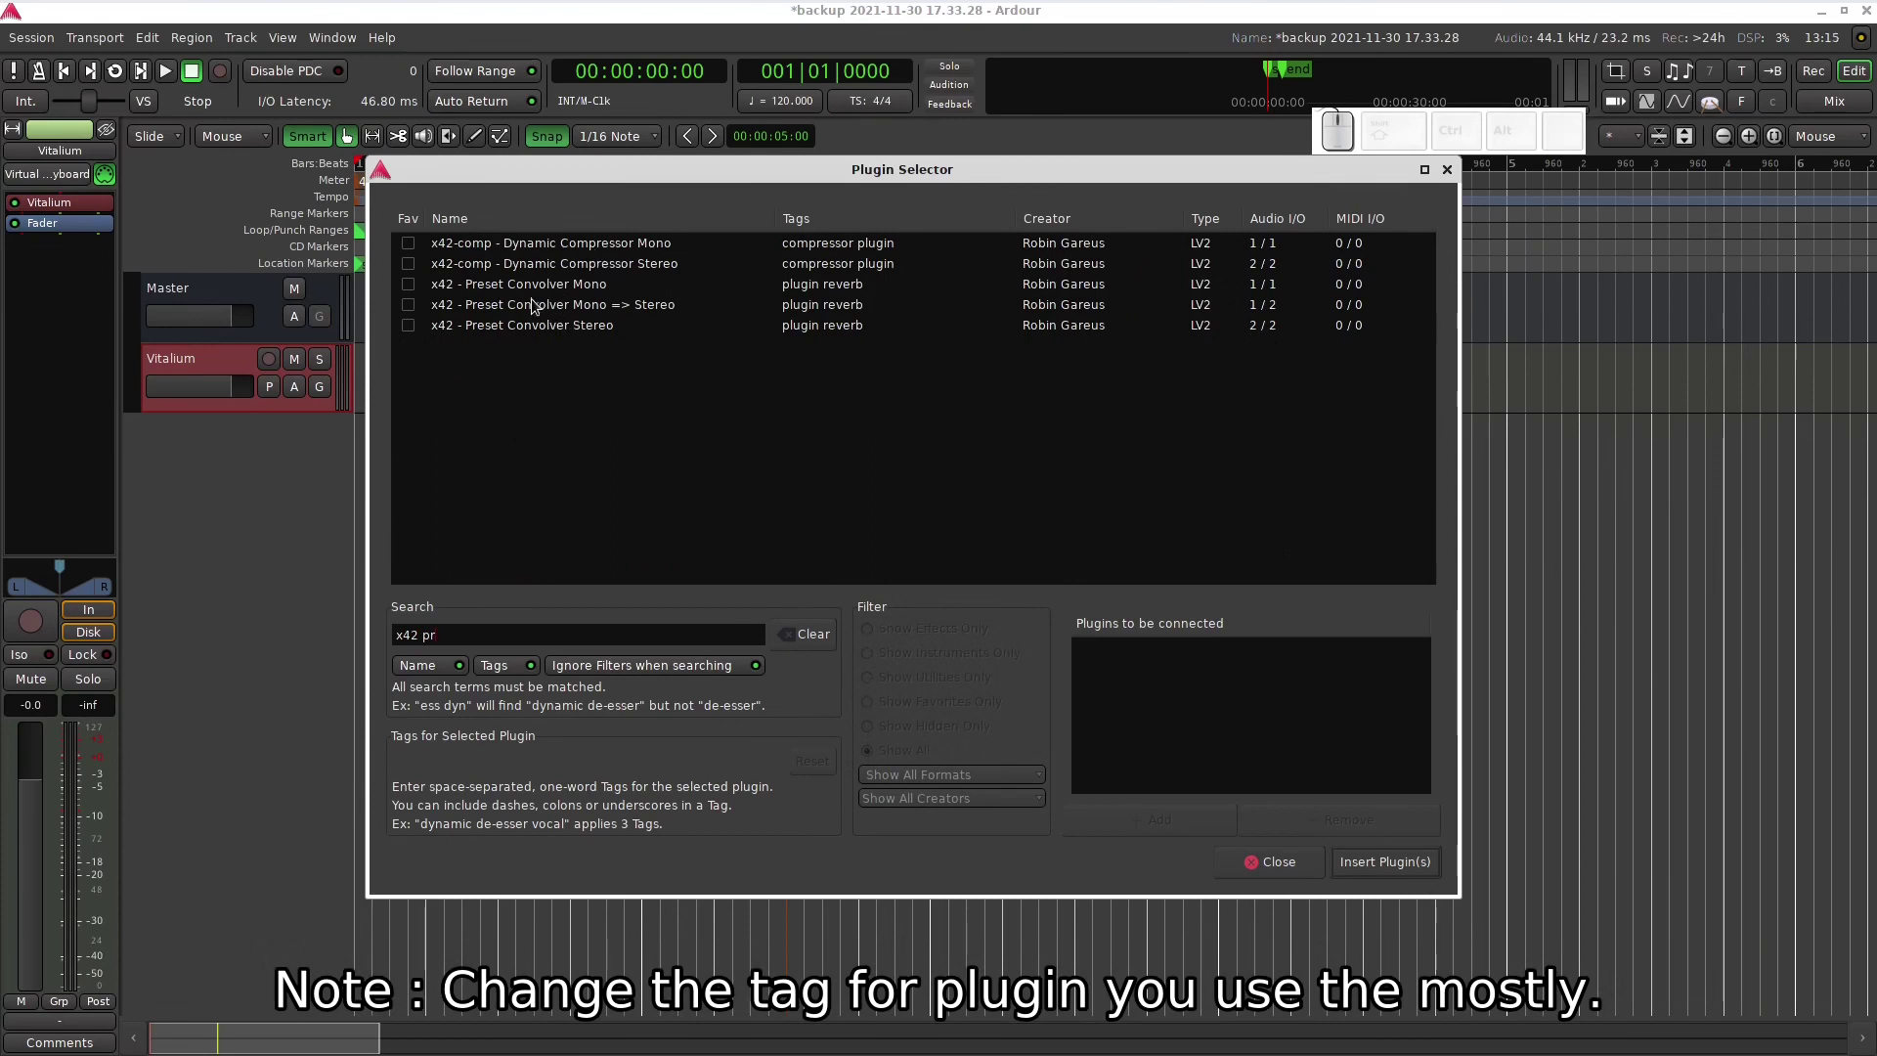
left_click(593, 270)
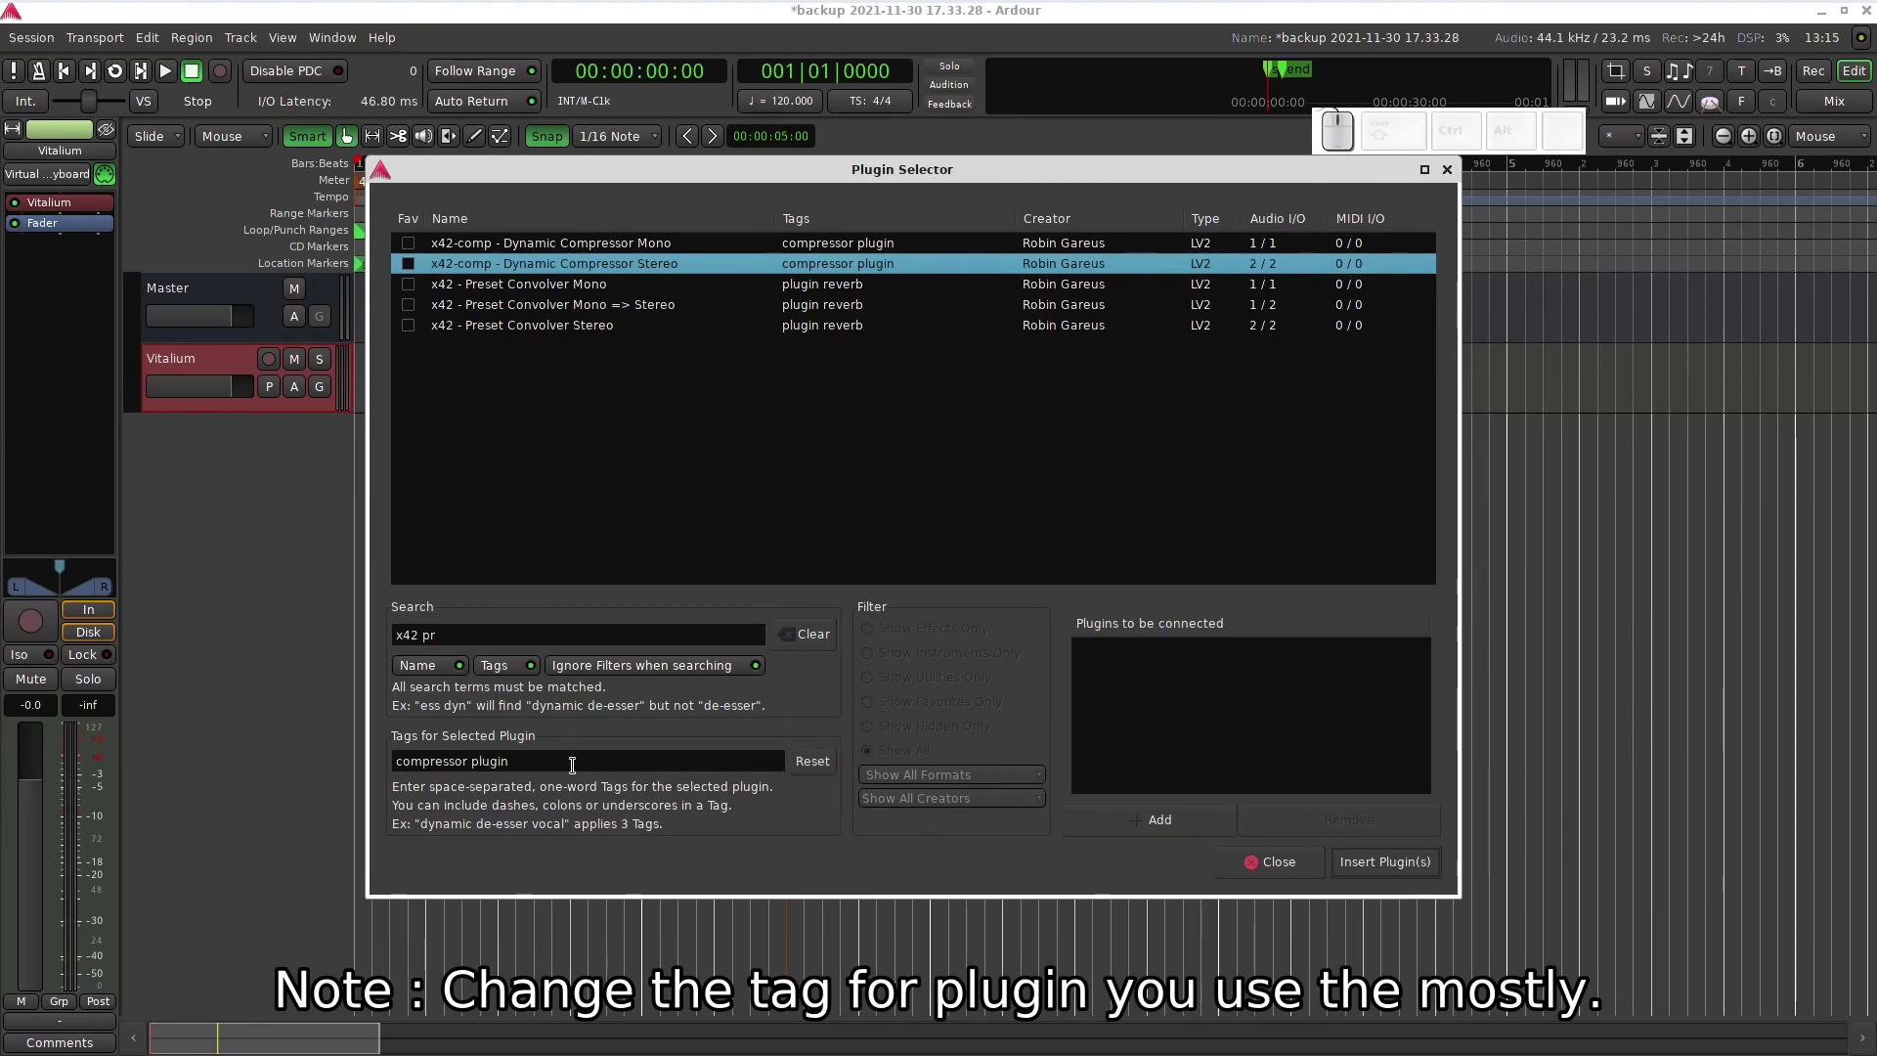
- Replace the compressor's tags with the custom tag 'compressor x42'
left_click(571, 758)
key("BackSpace")
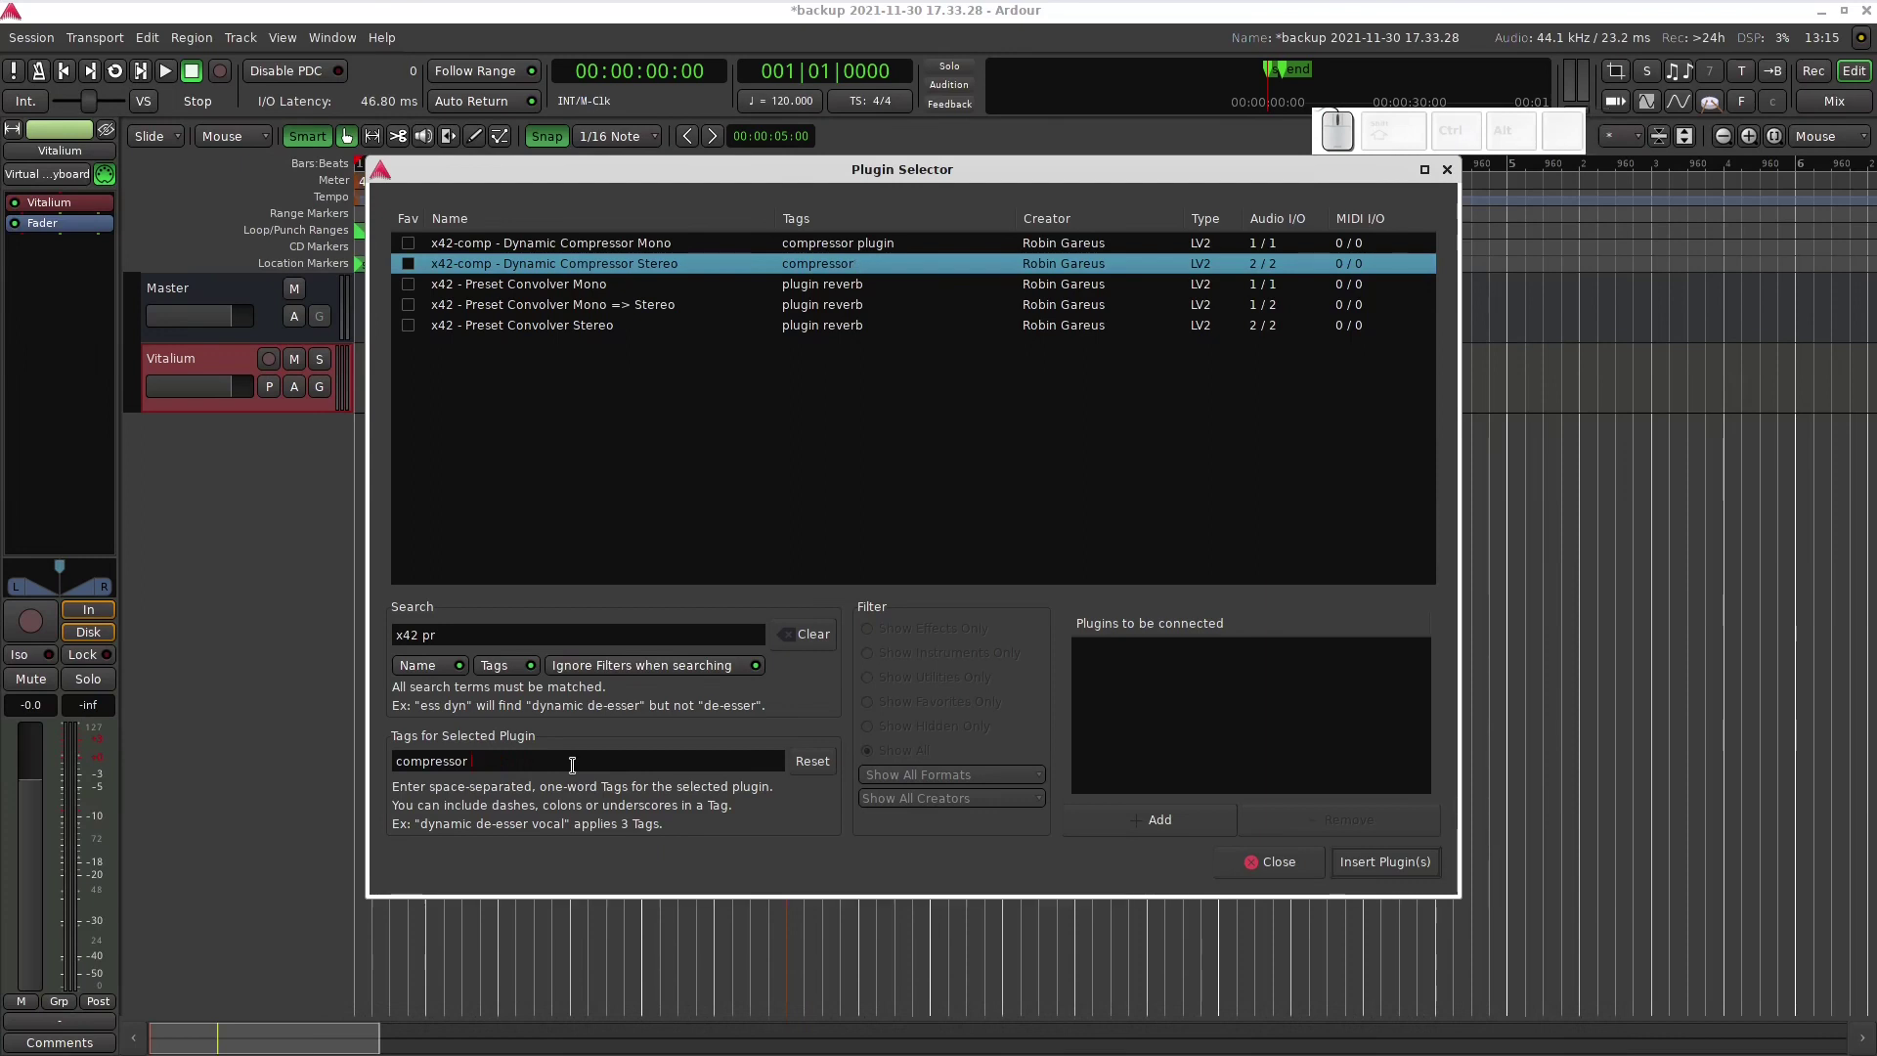
key("x")
key("4")
key("2")
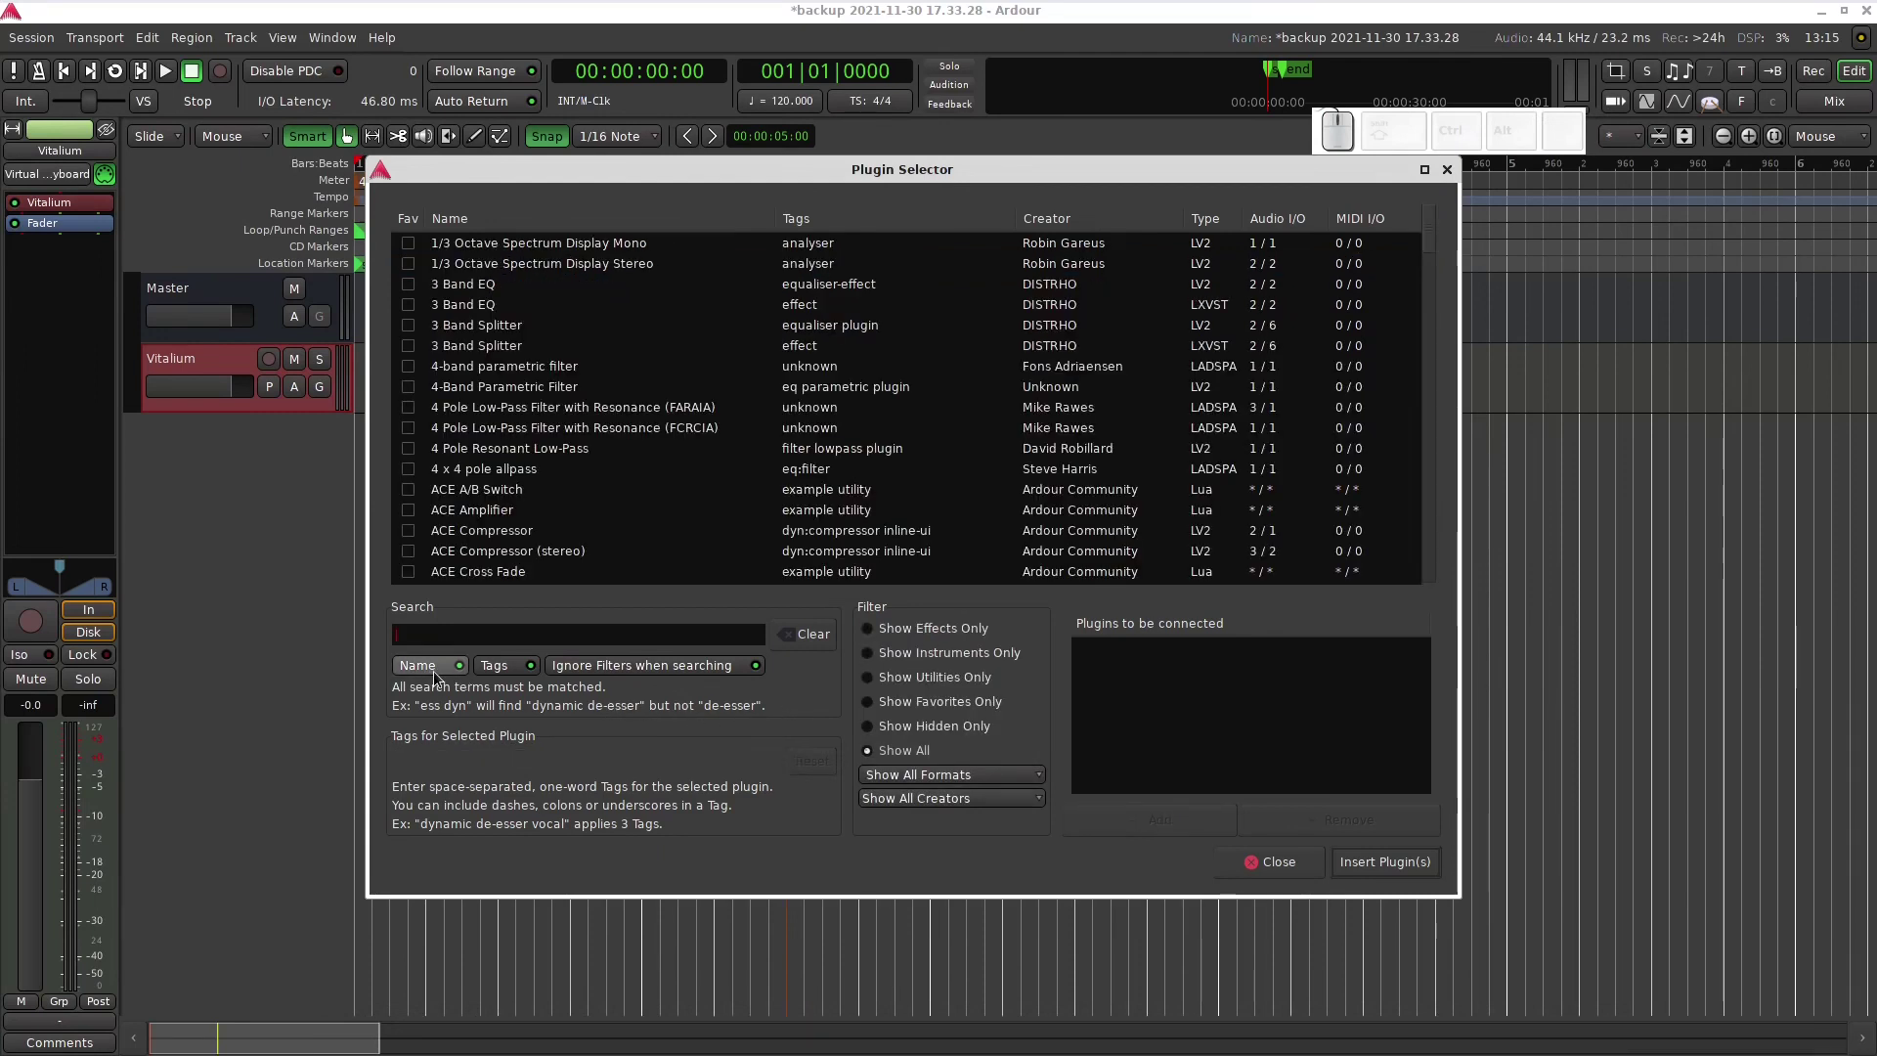
left_click(439, 677)
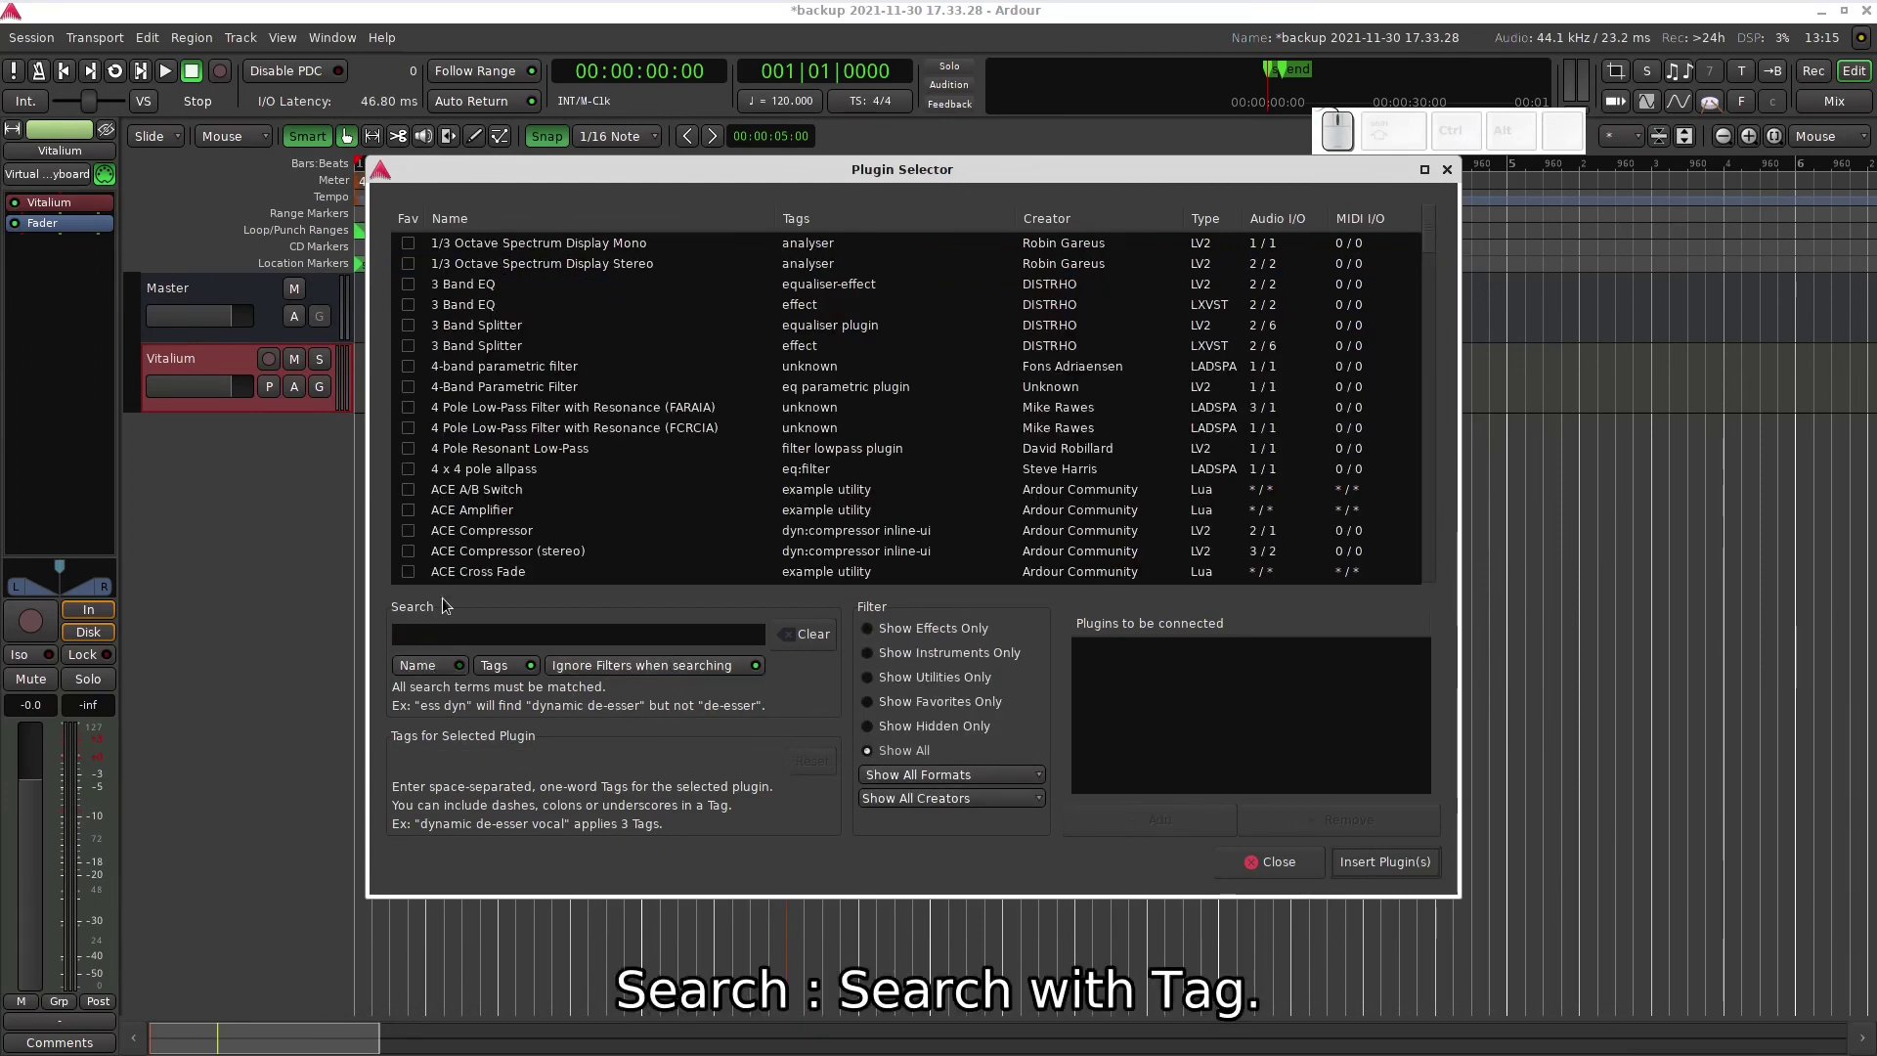
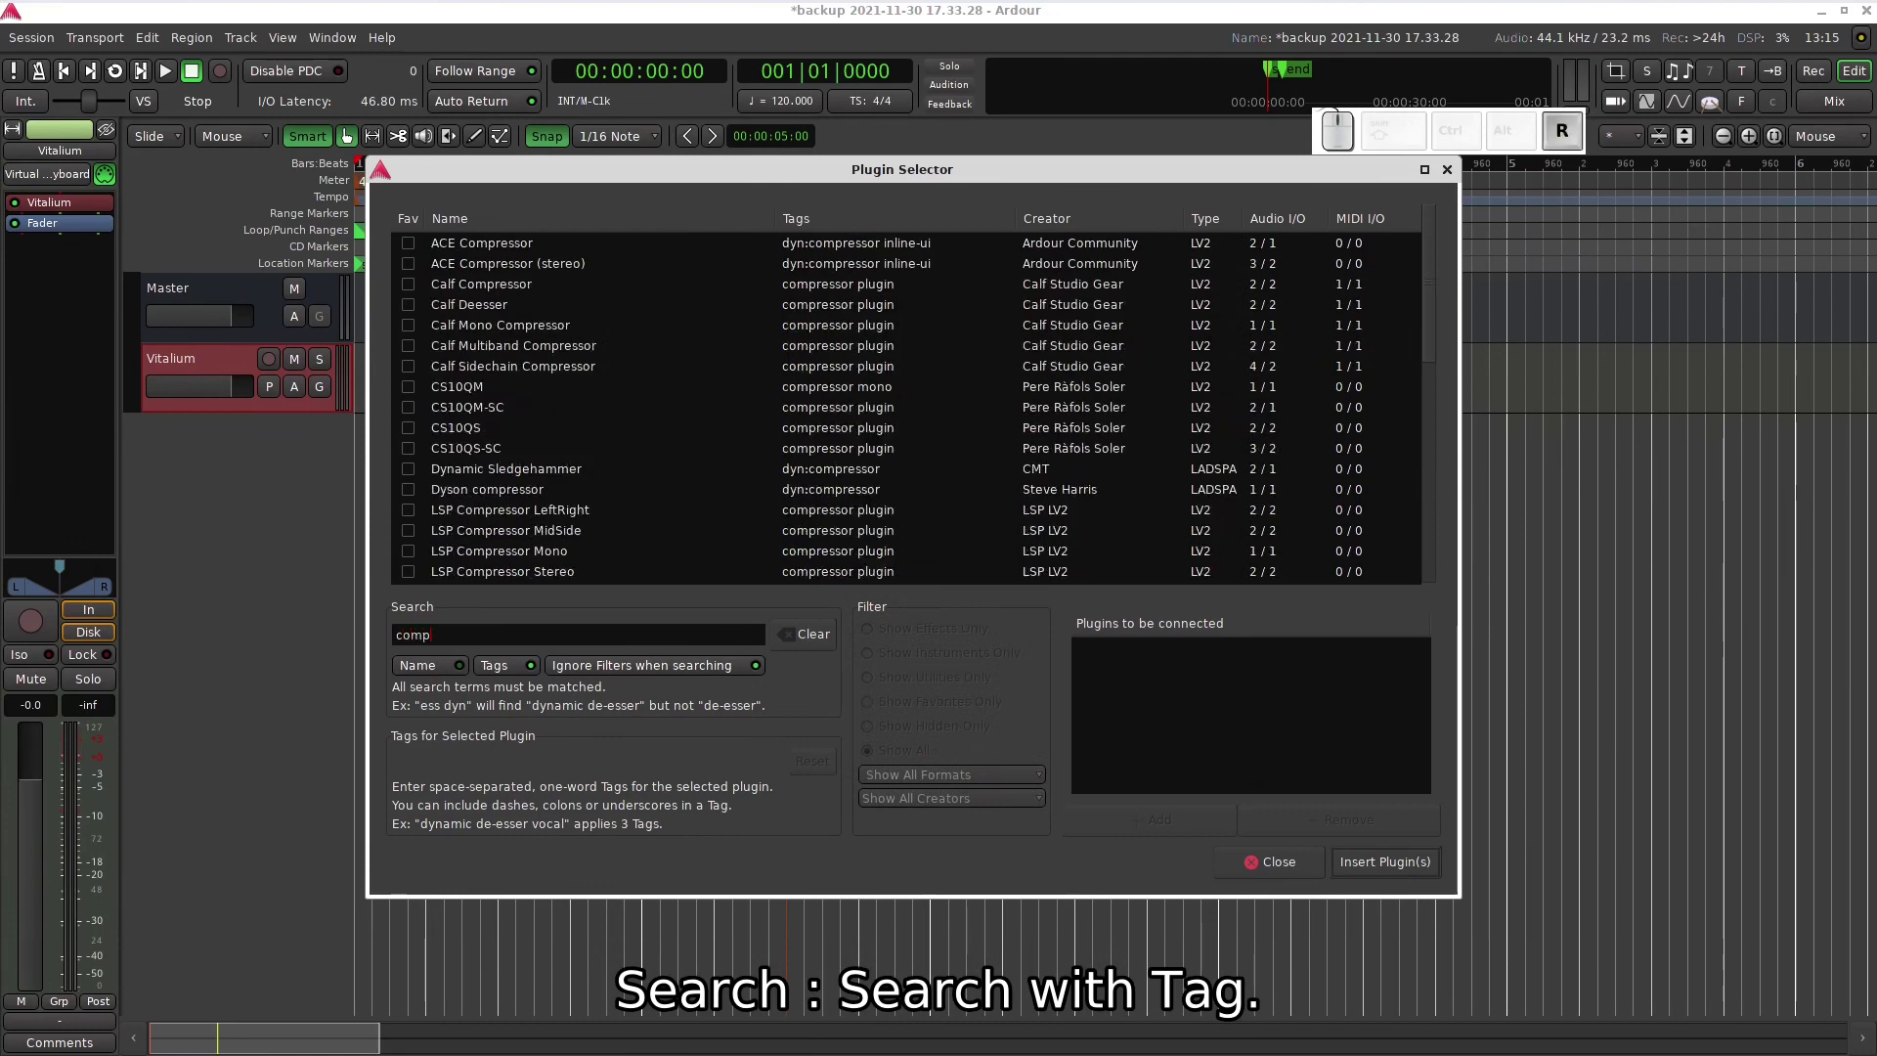
key("BackSpace")
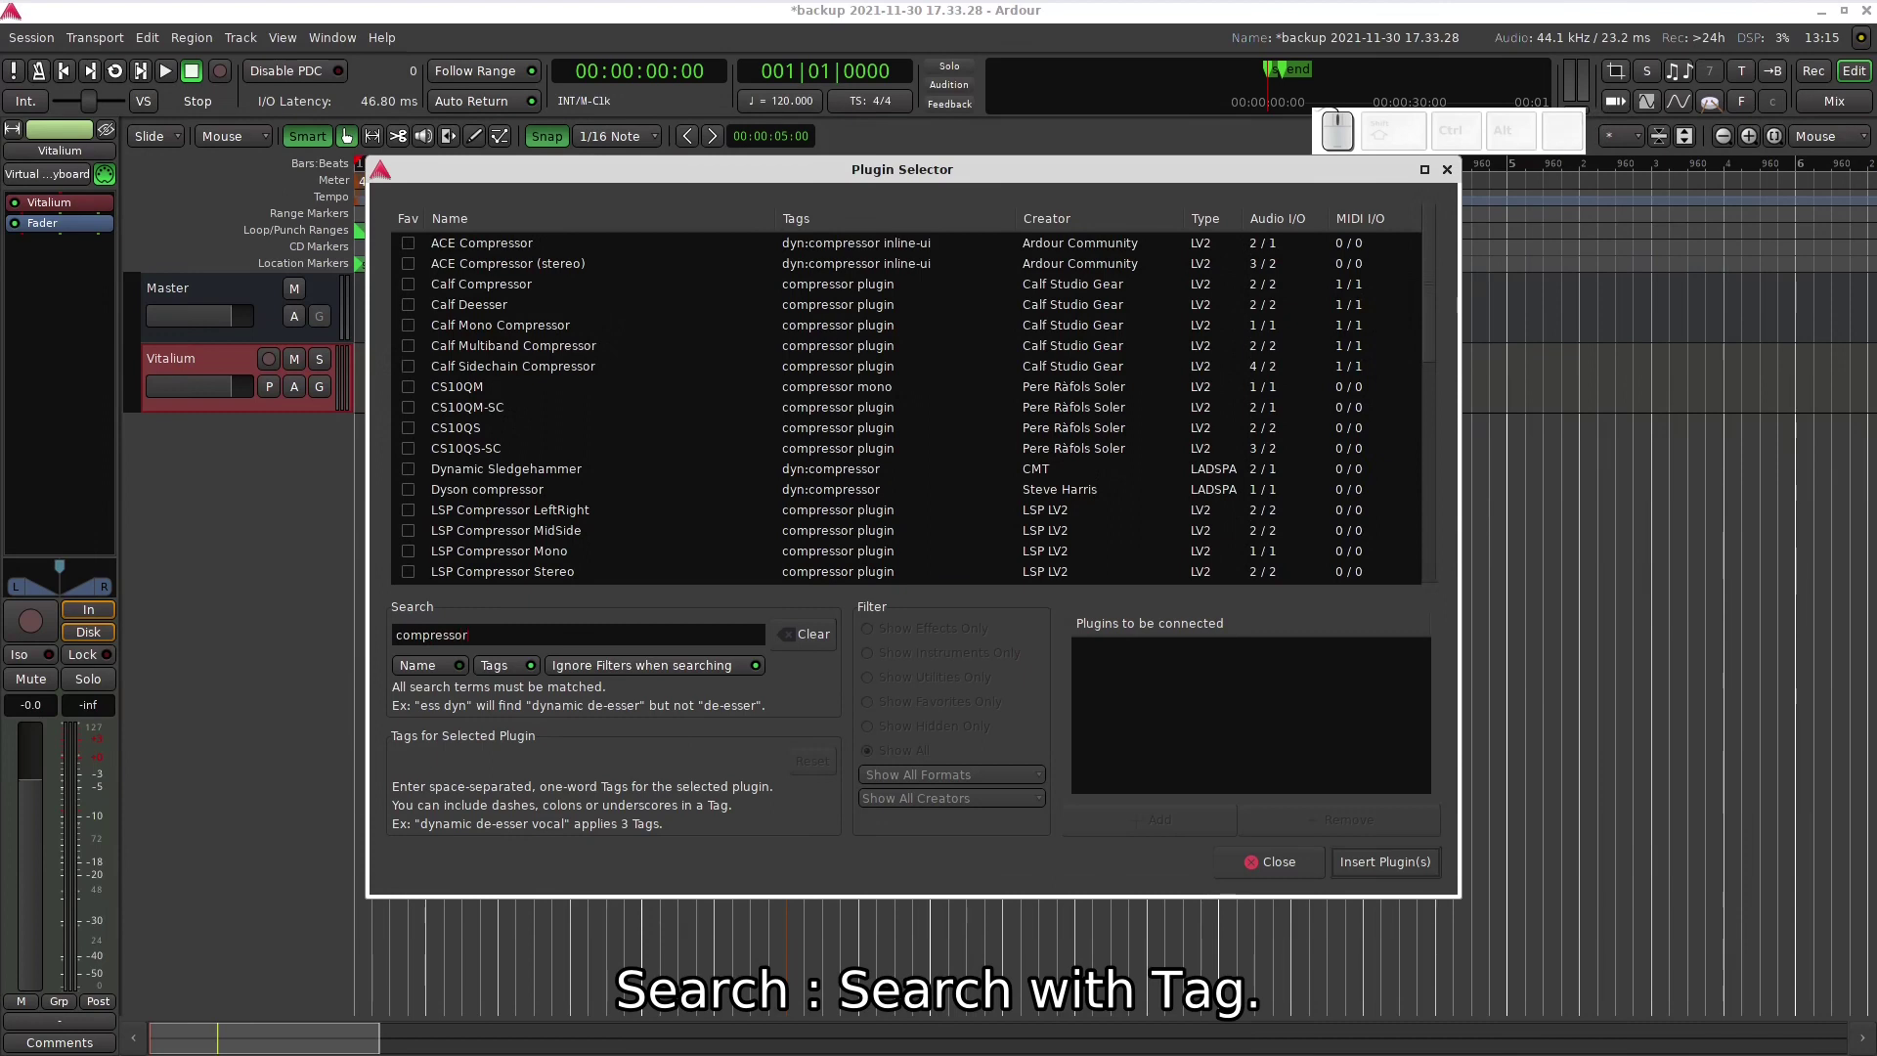
key("-")
key("x")
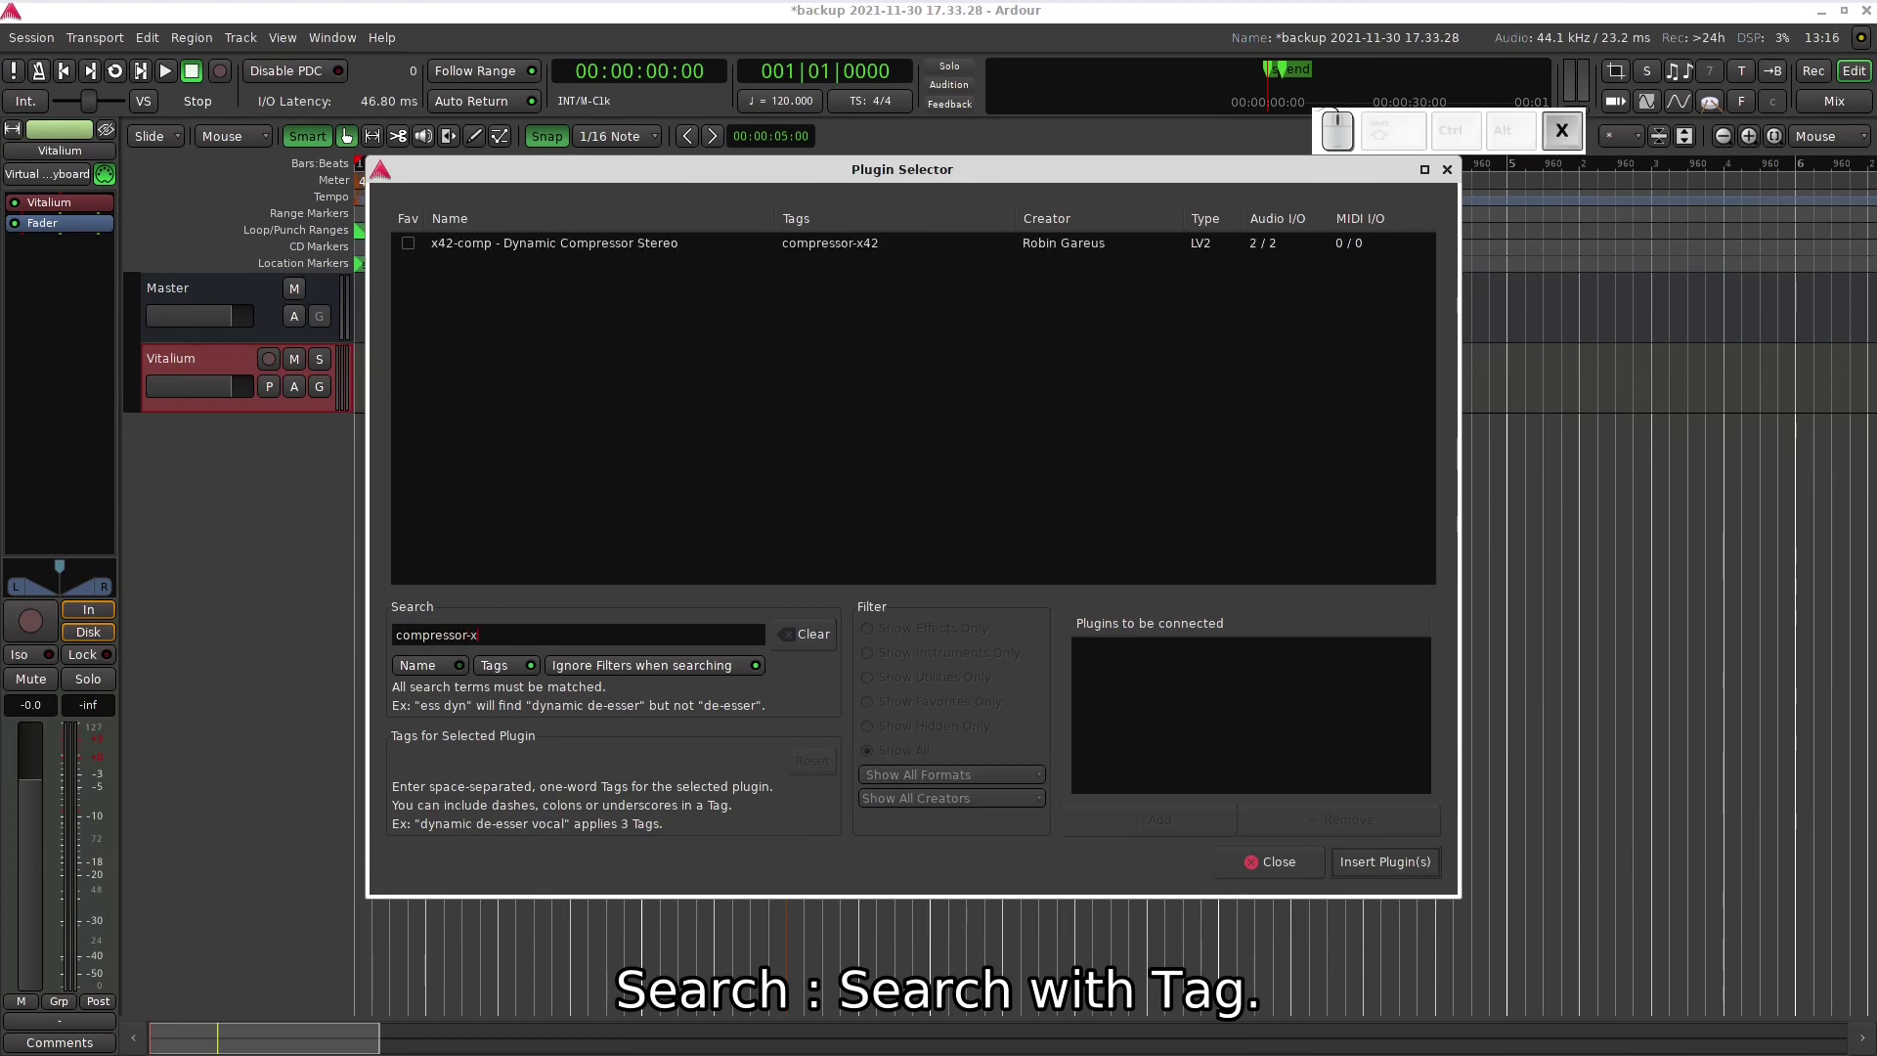
key("4")
key("2")
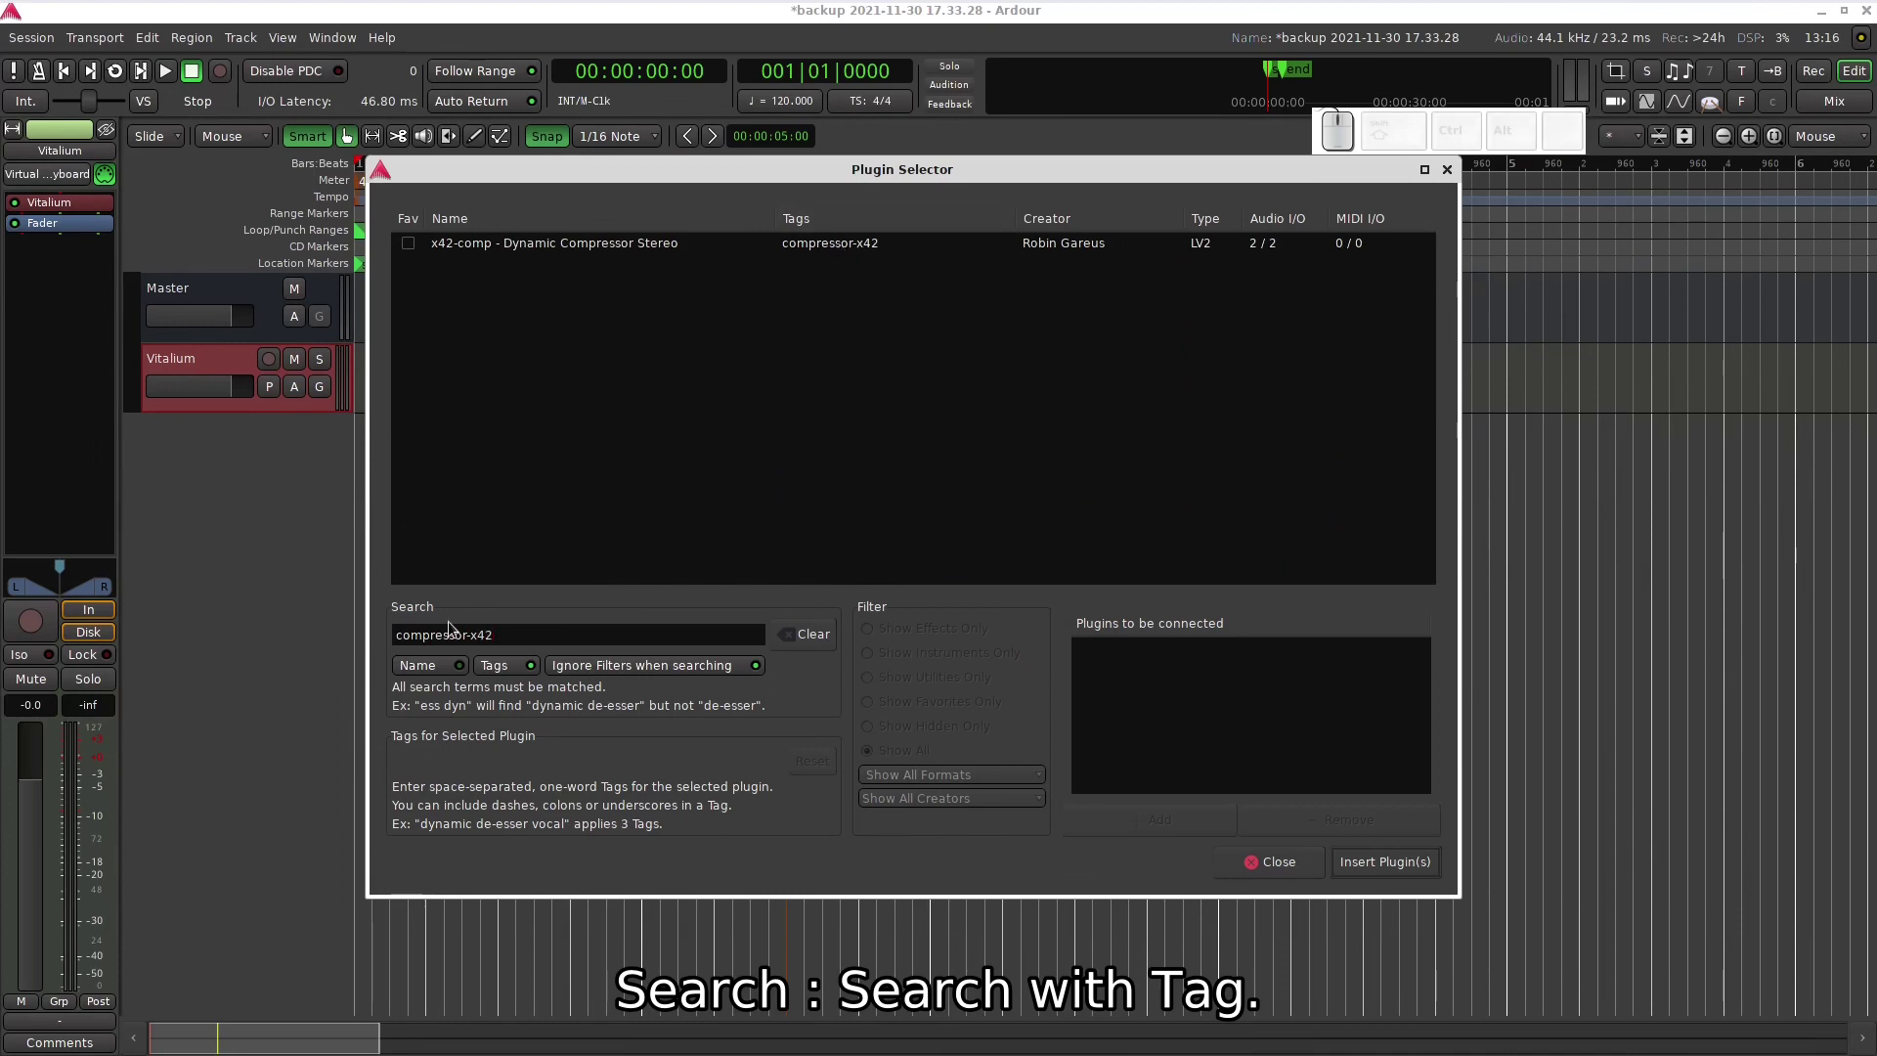
key("BackSpace")
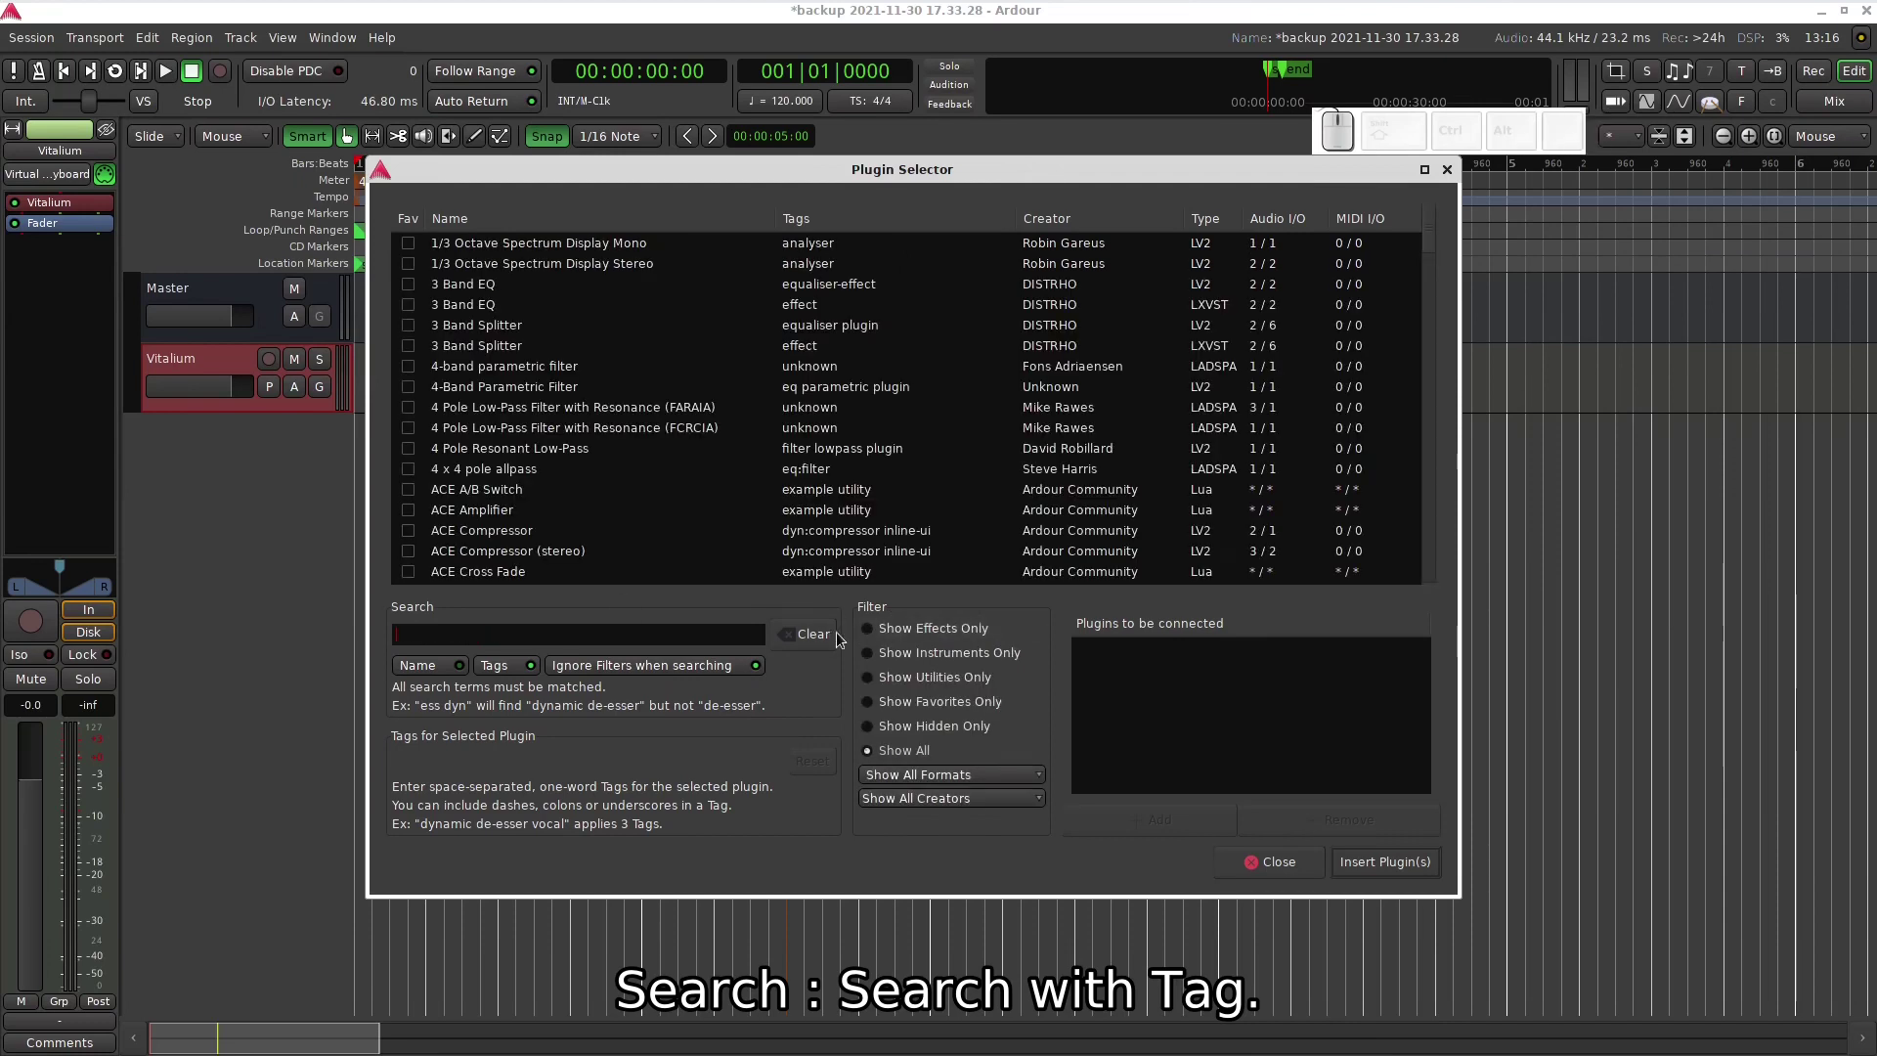
left_click(829, 644)
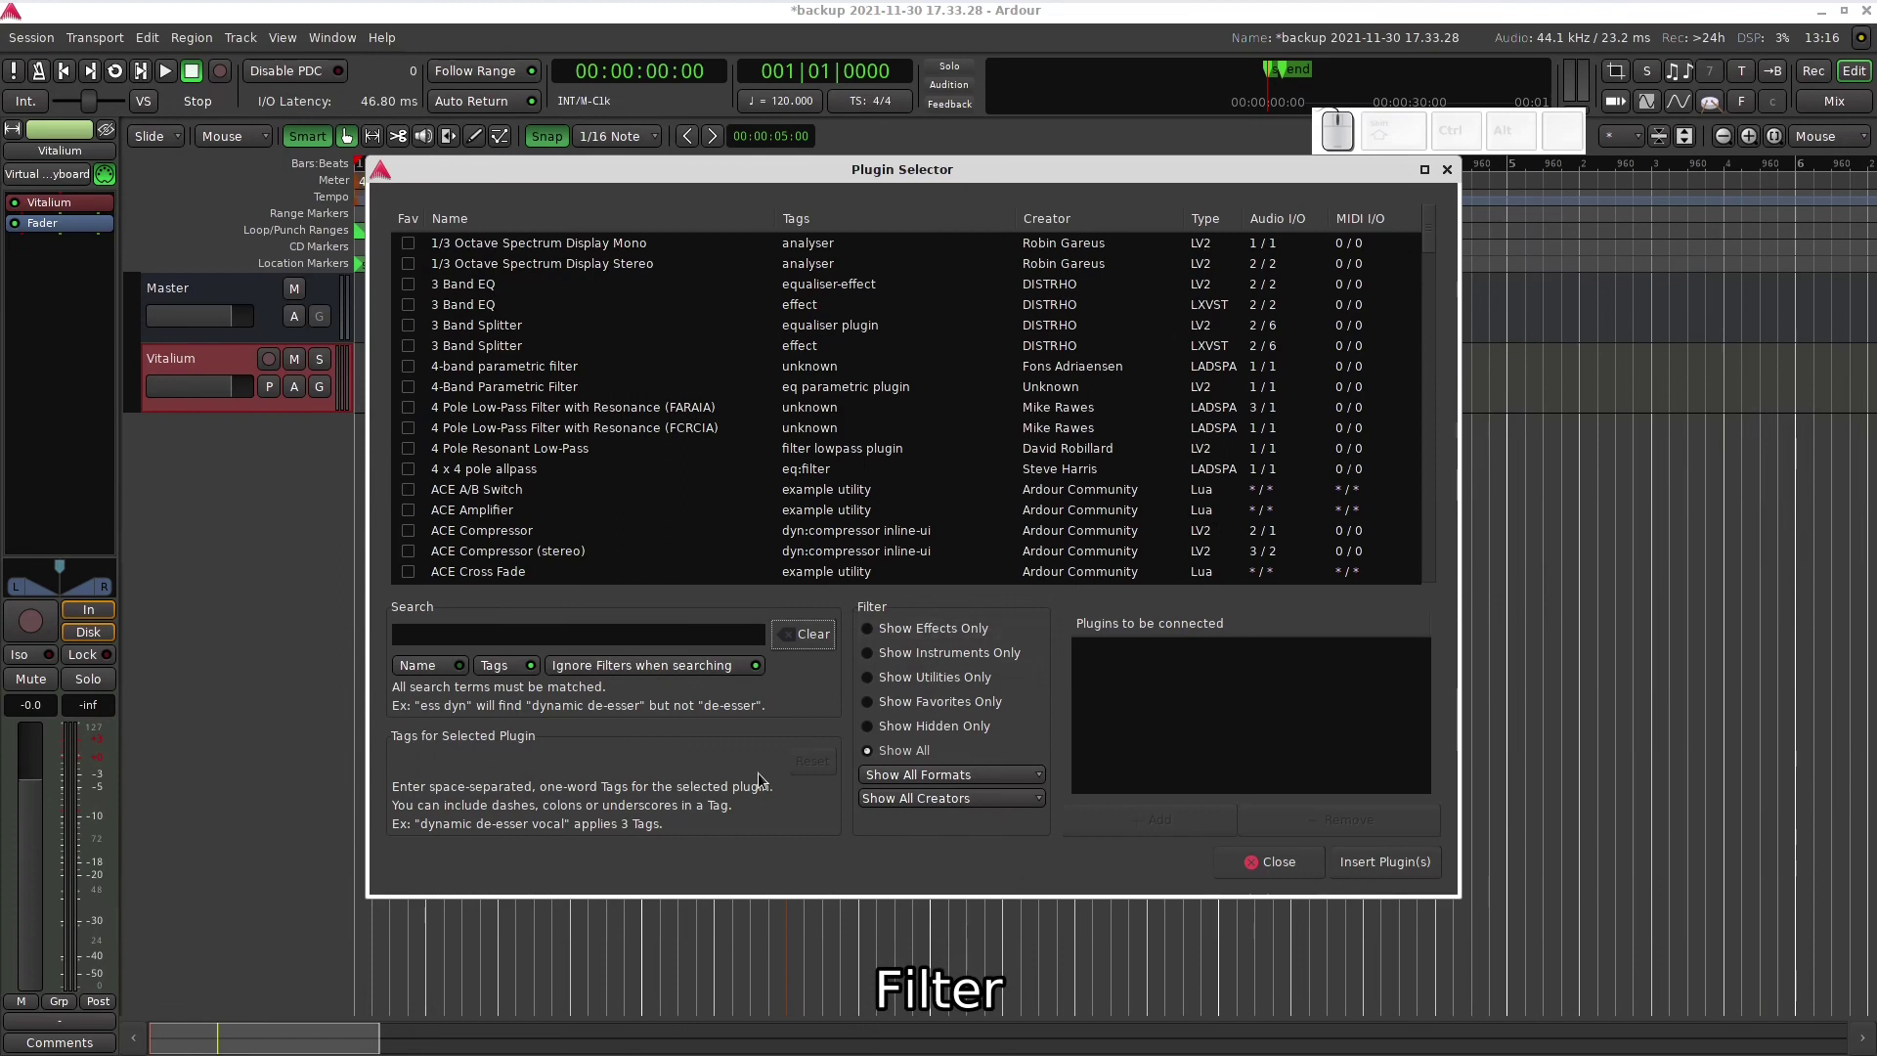
left_click(872, 641)
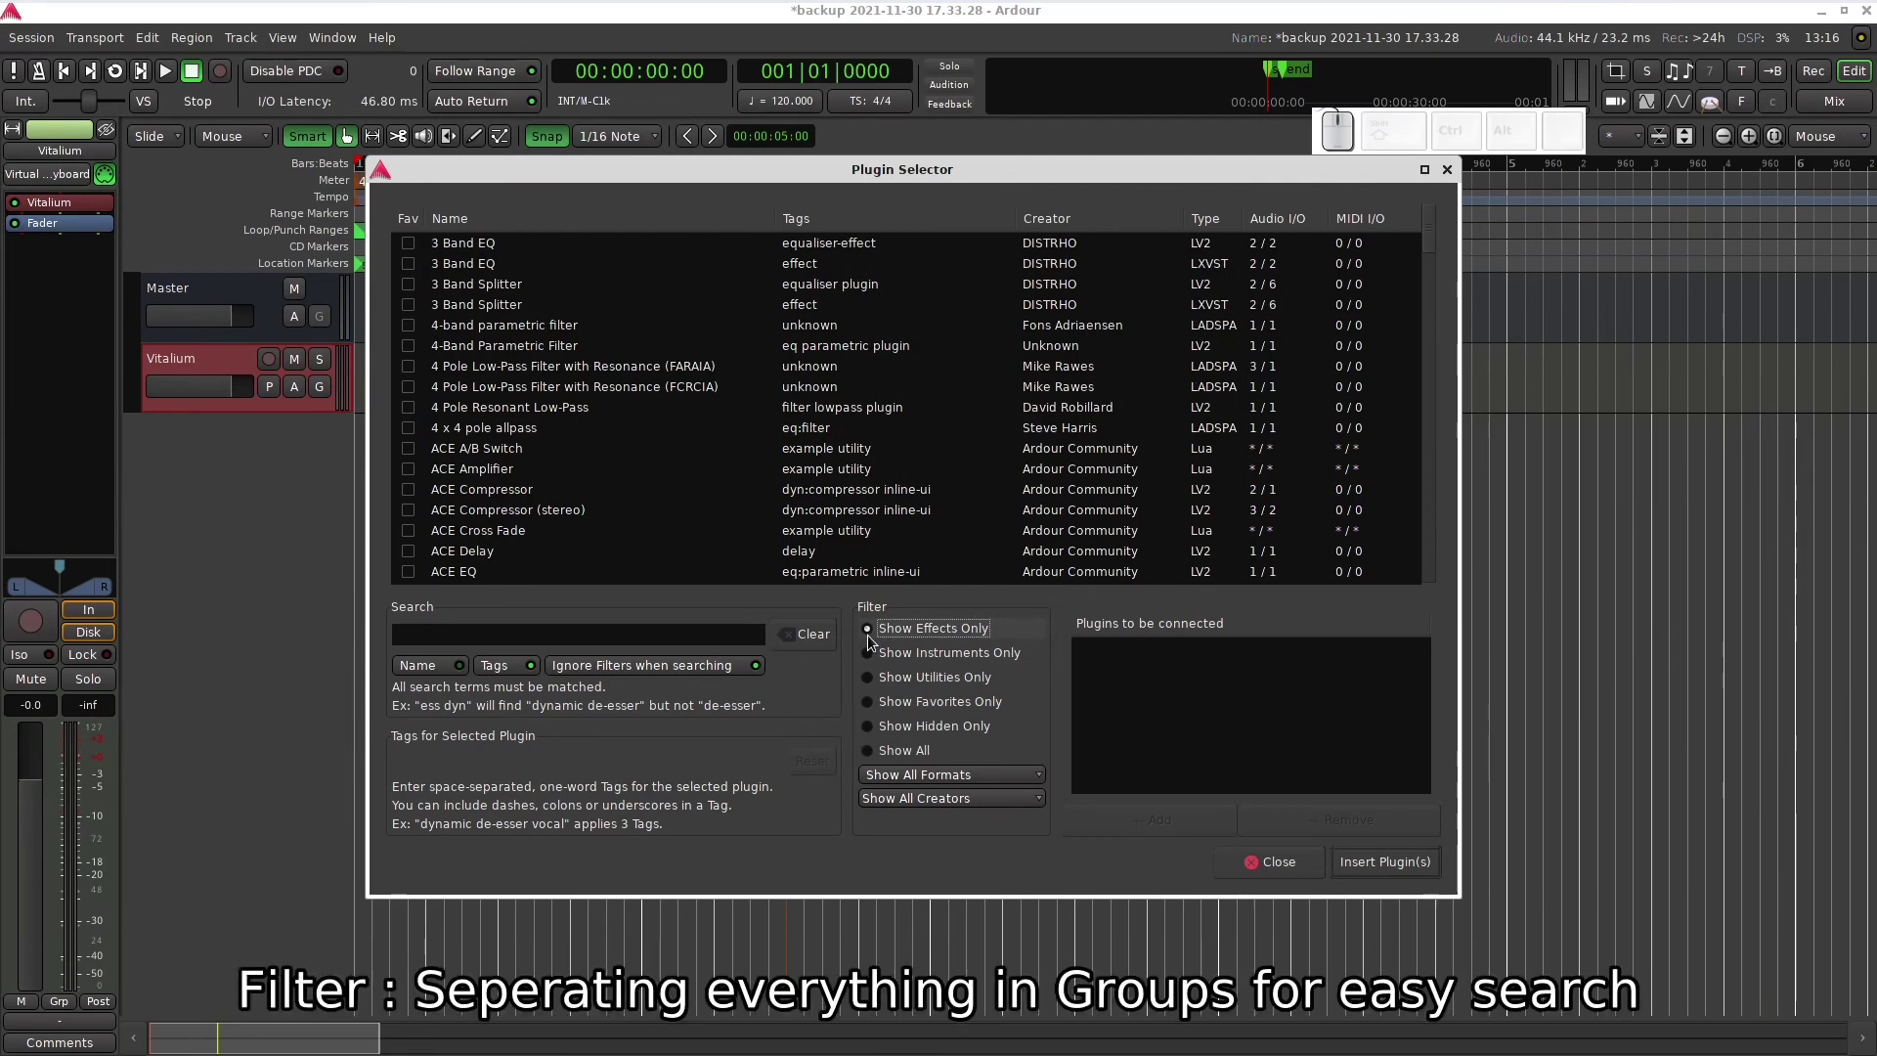
left_click(935, 659)
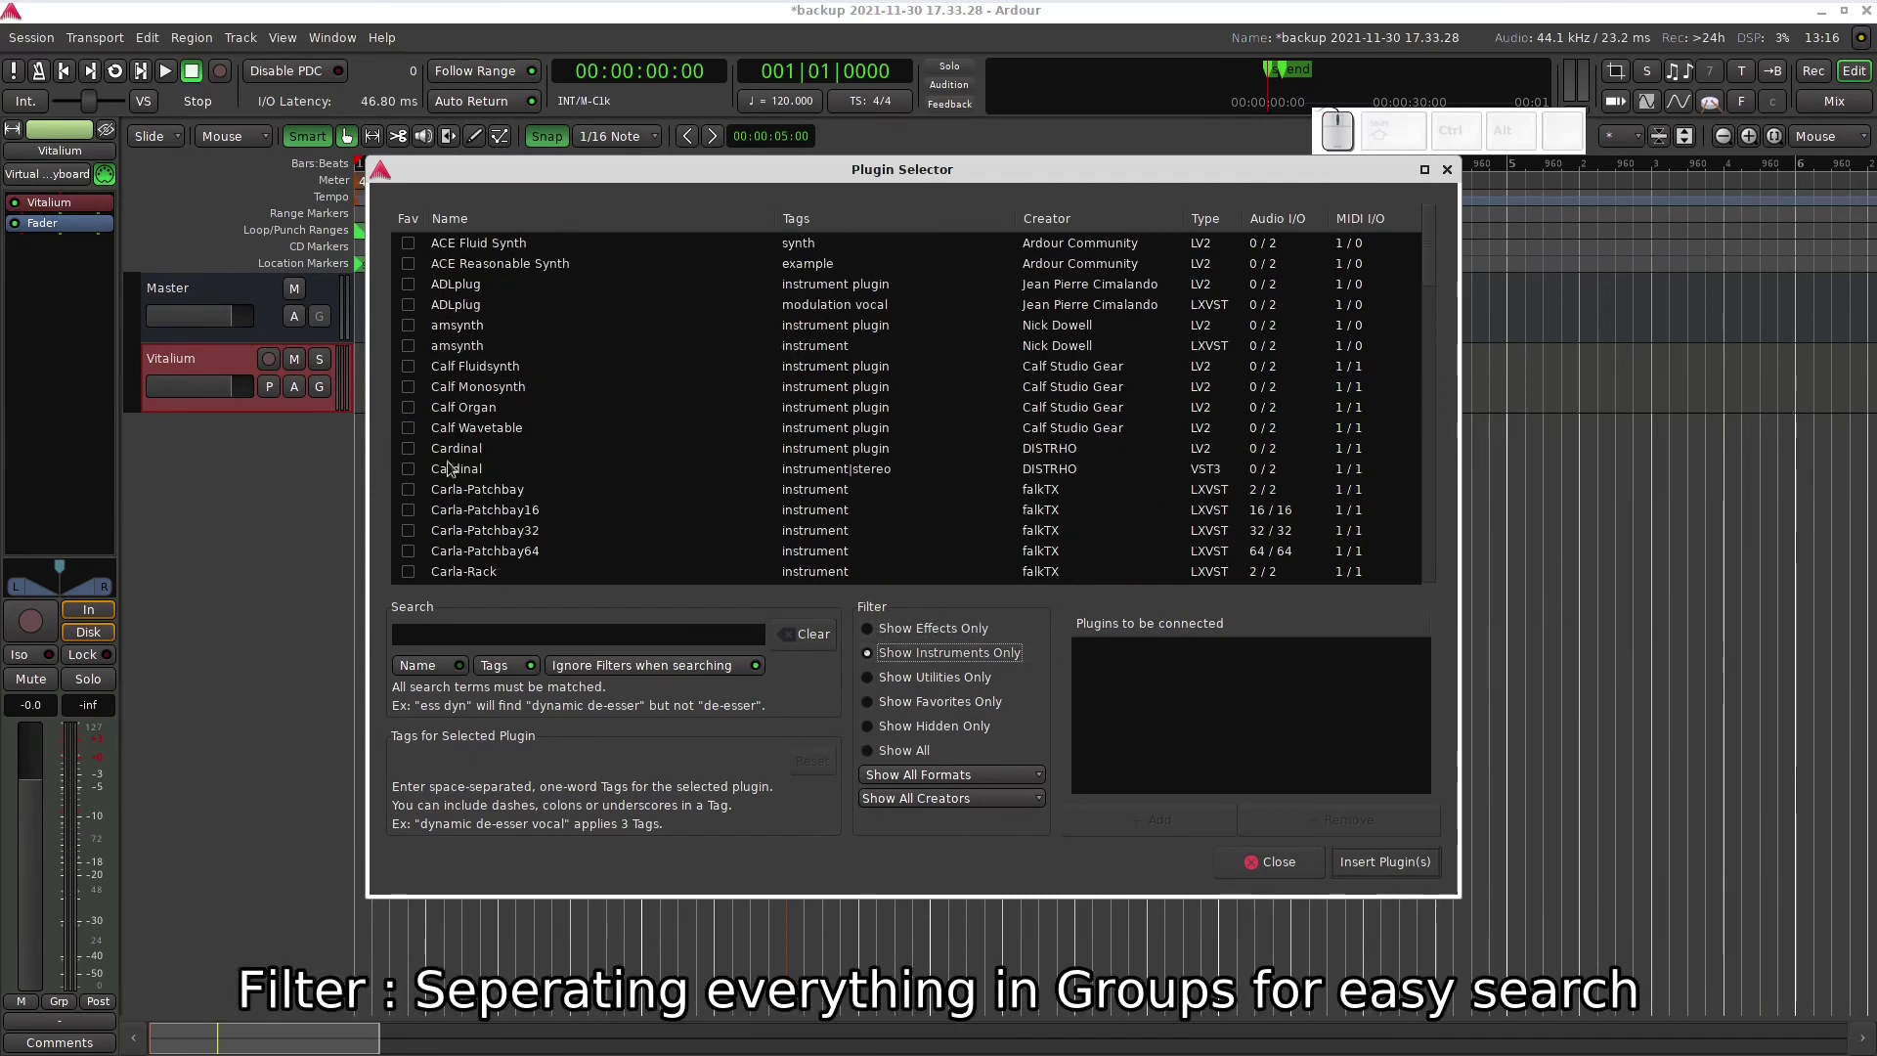
left_click(898, 686)
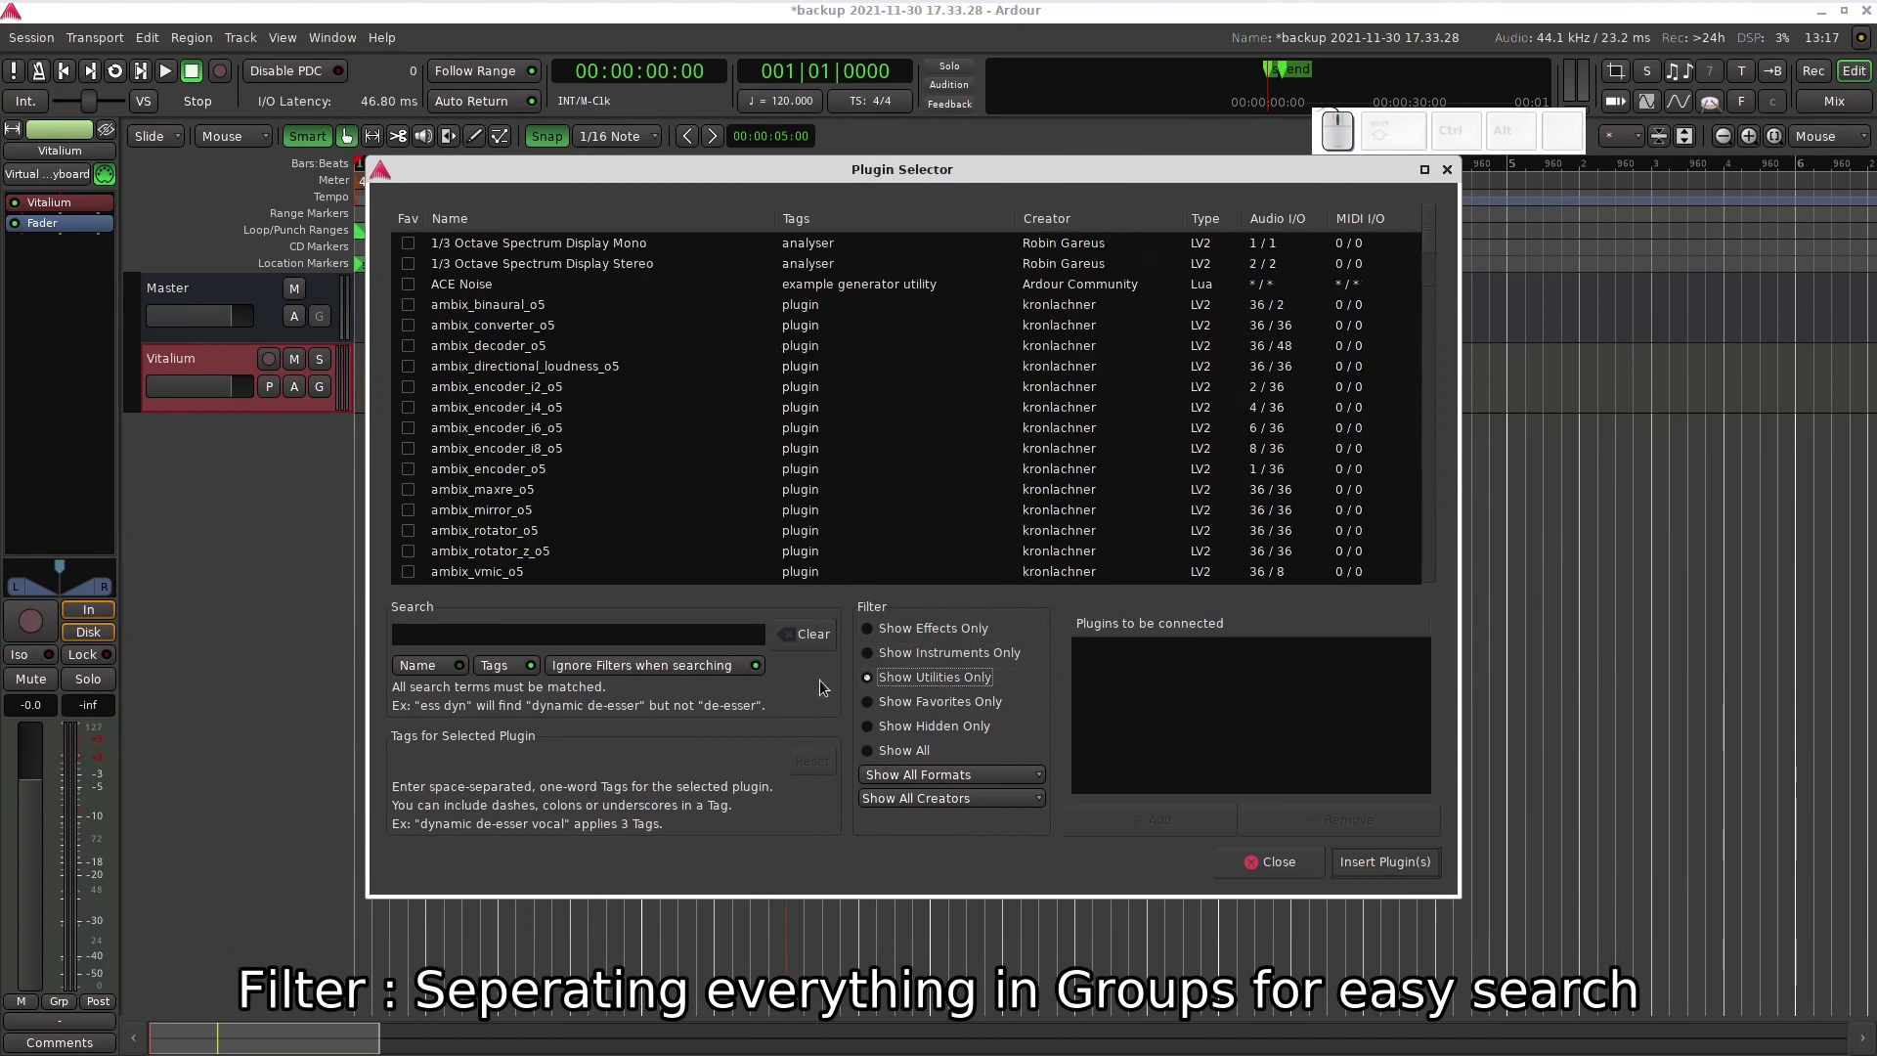
left_click(905, 708)
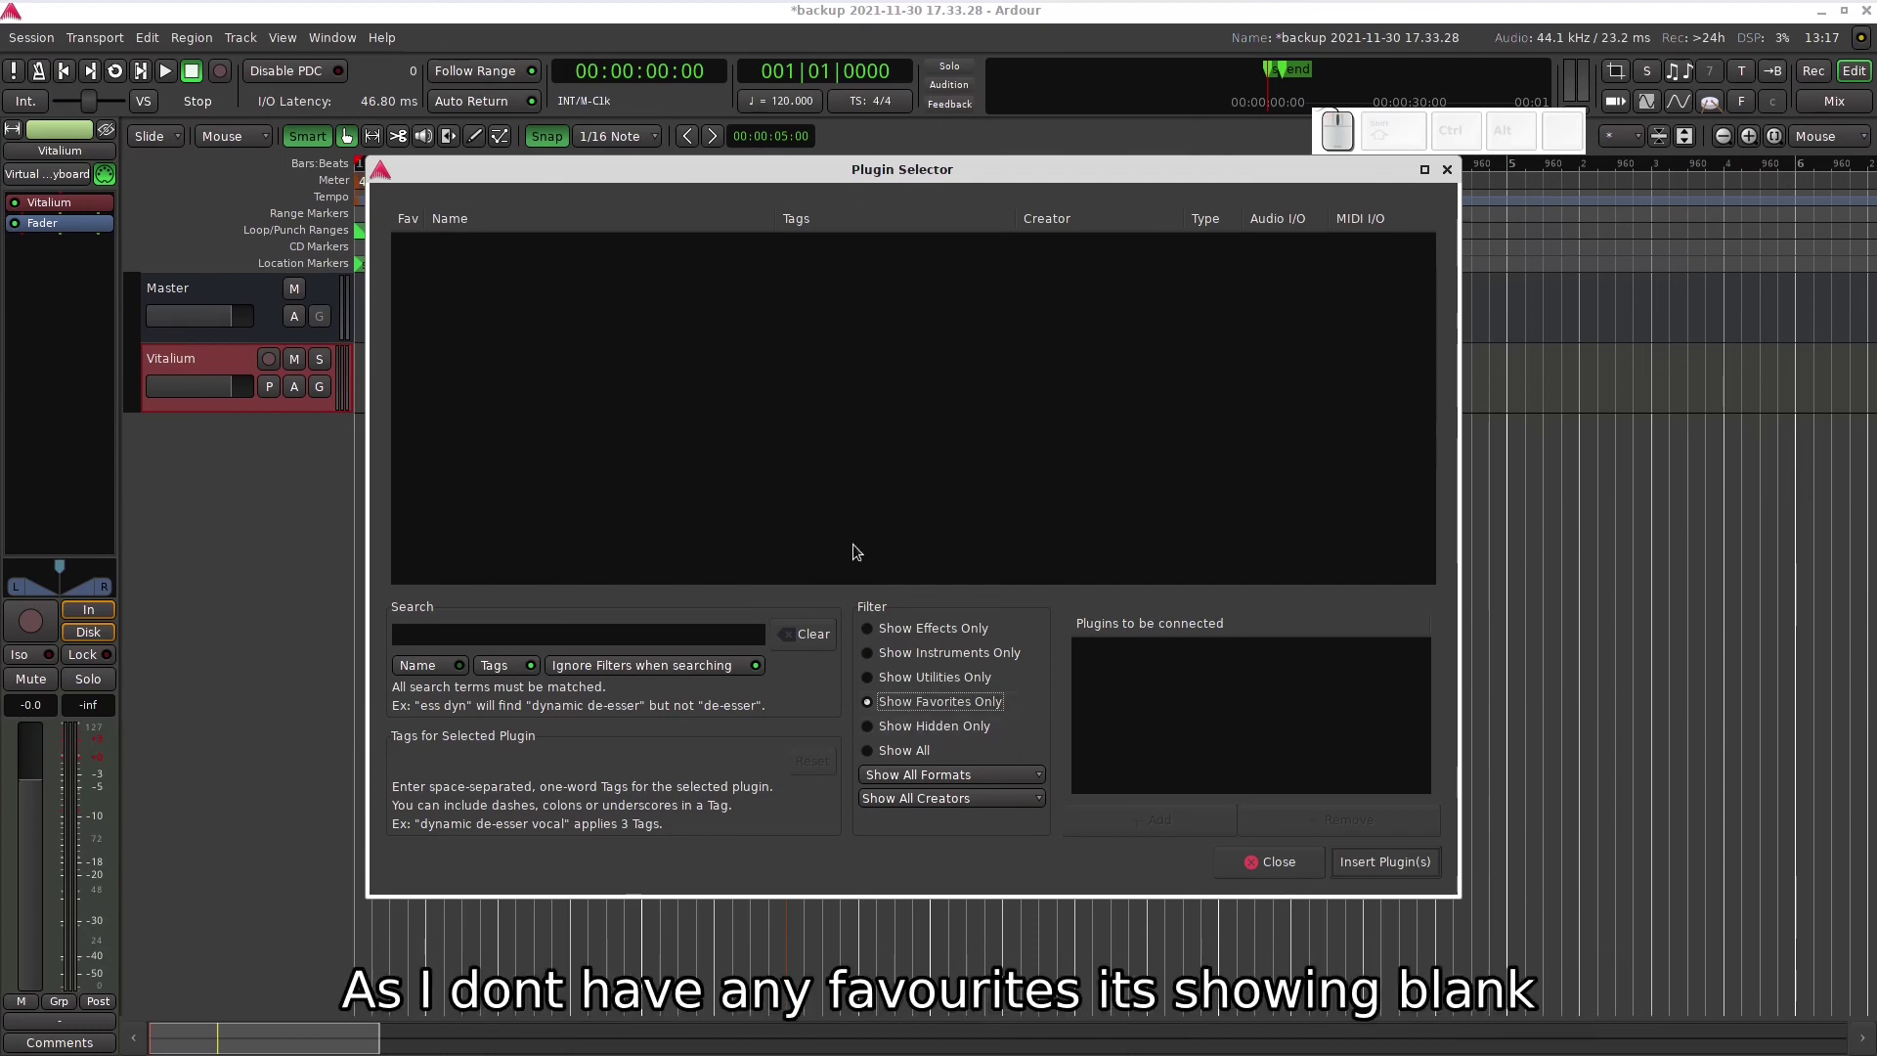
left_click(905, 733)
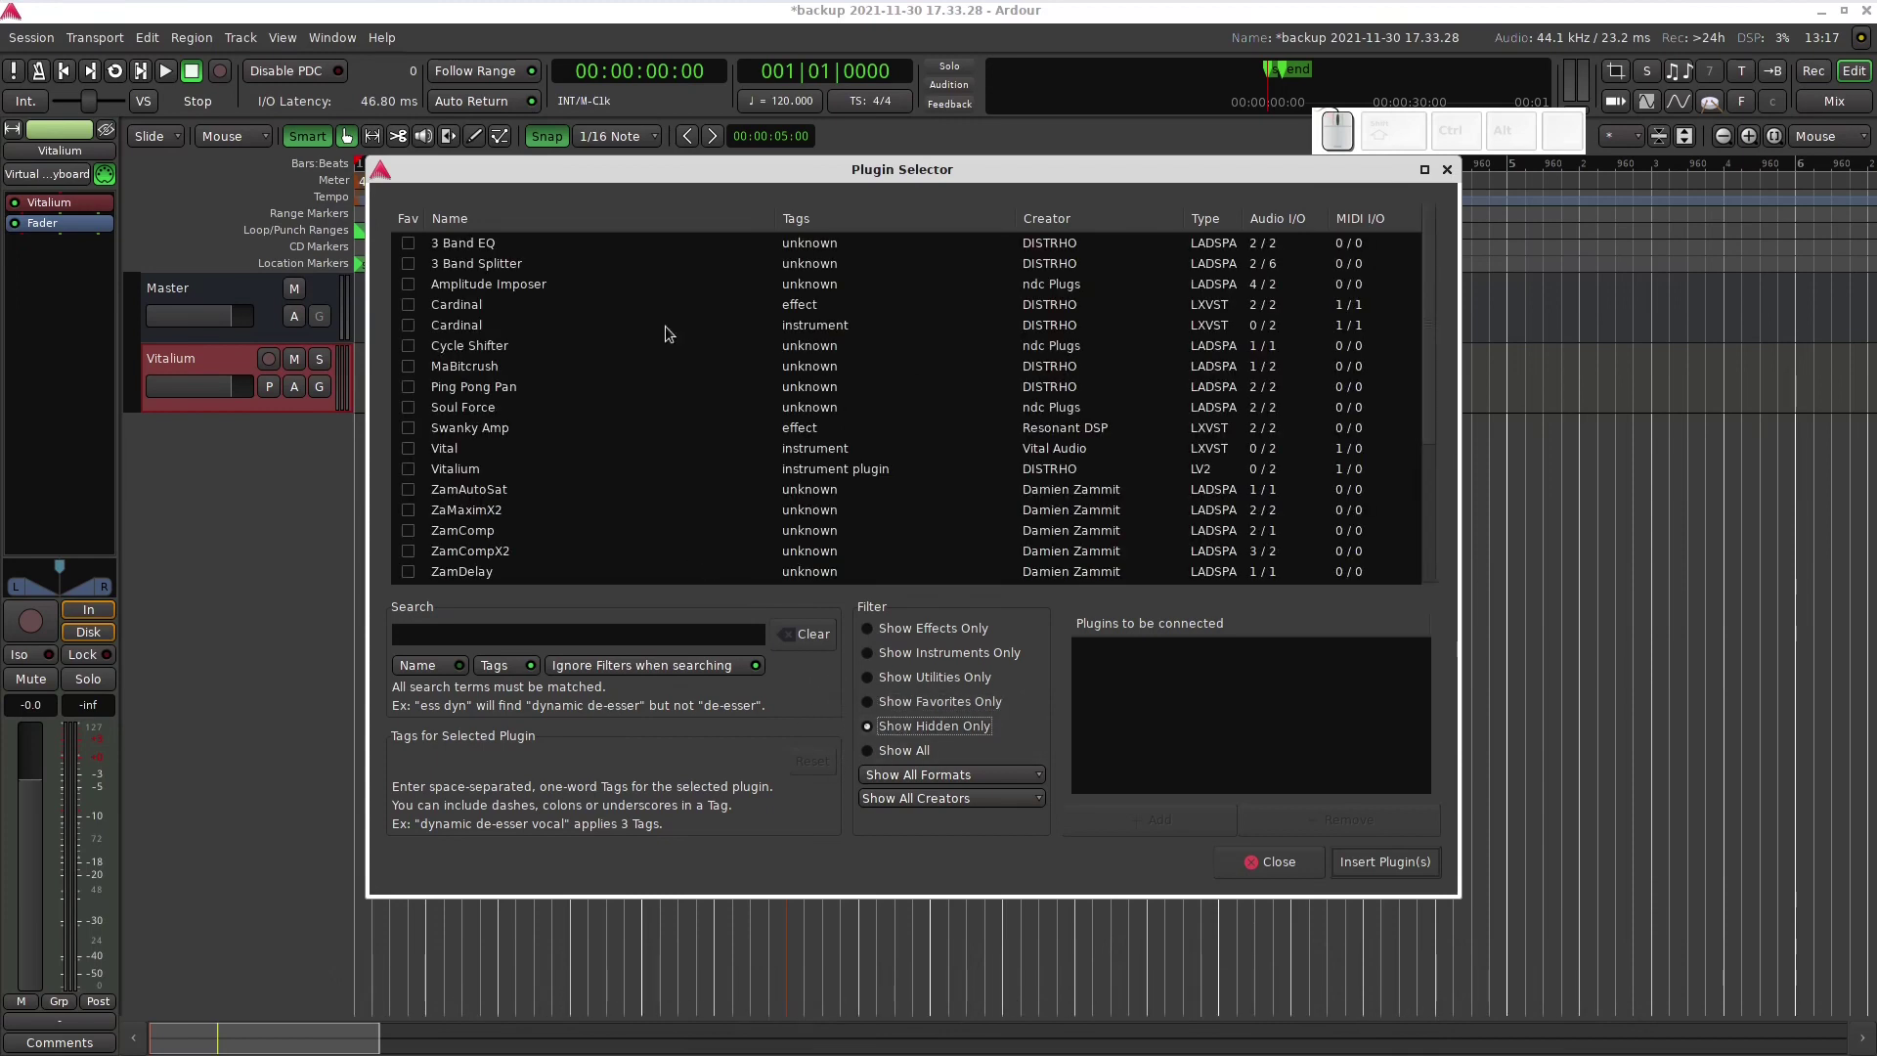
left_click_drag(1431, 412, 1416, 389)
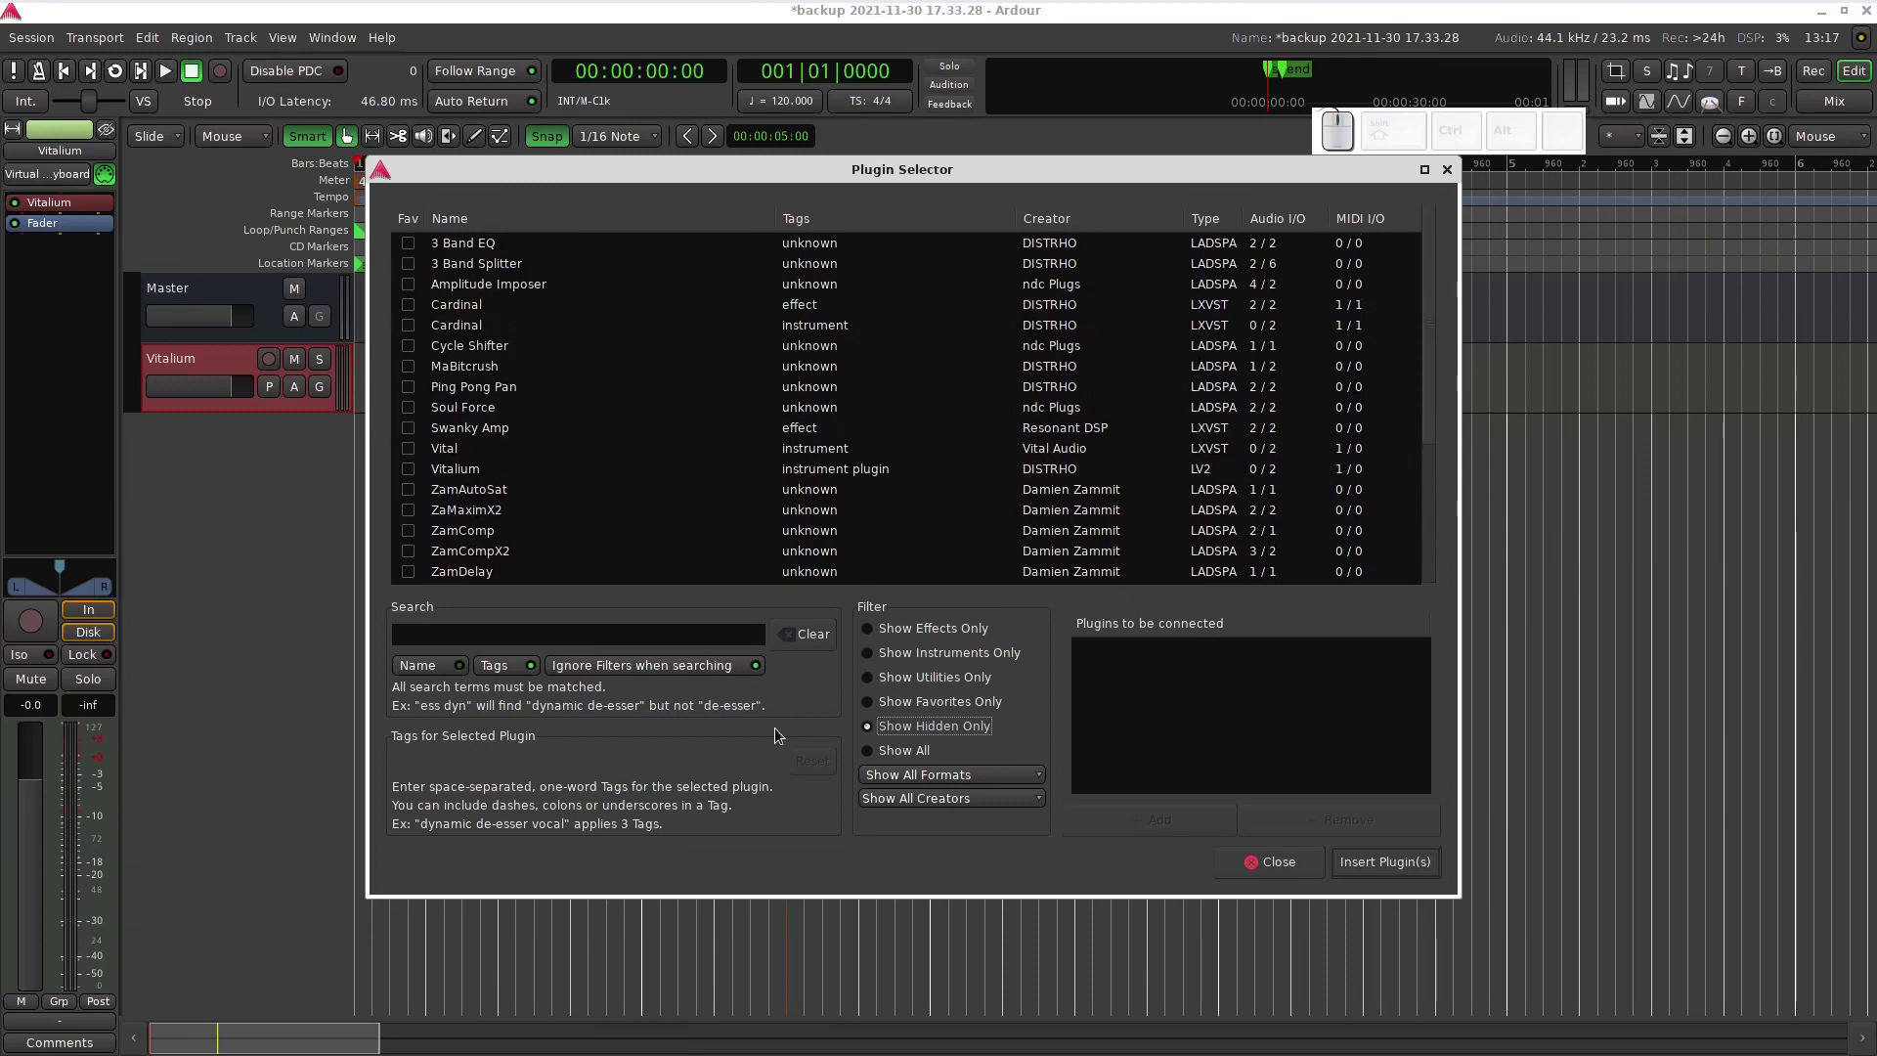
left_click(894, 759)
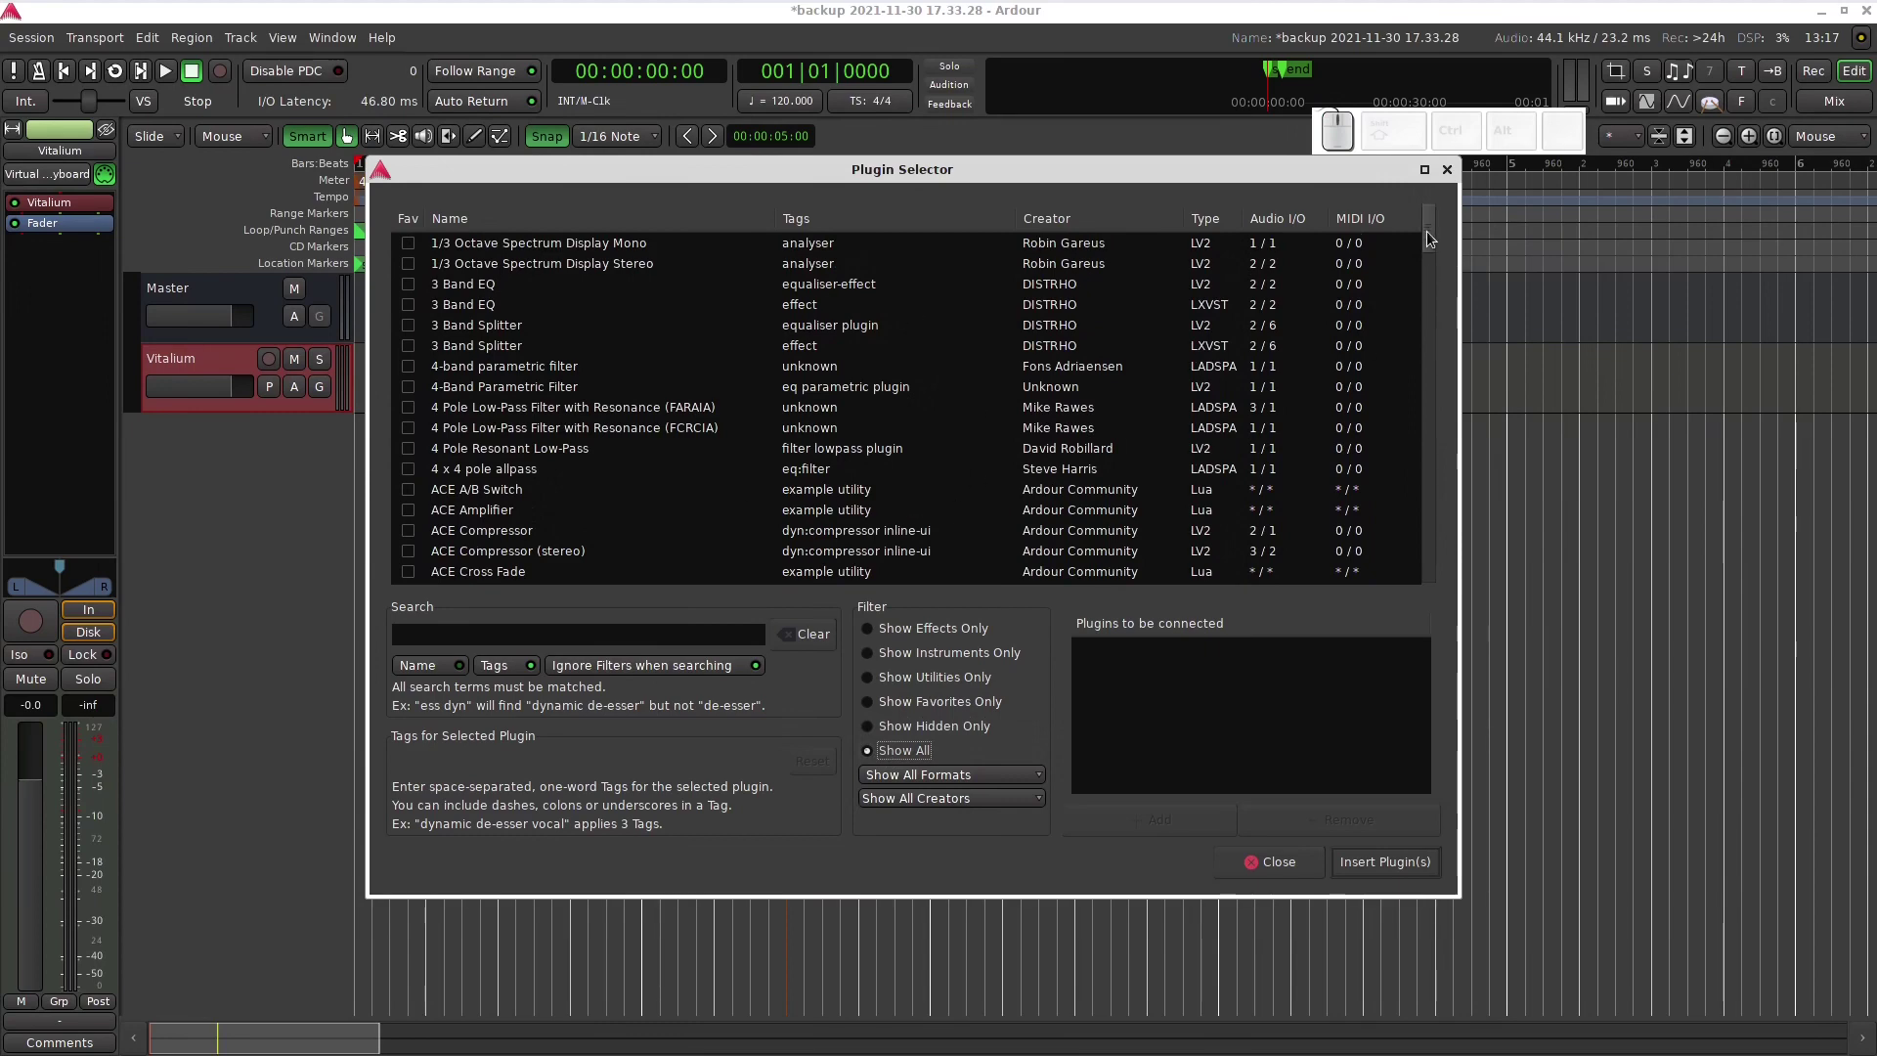
- Filter the plugin list by format (VST, LV2, others), then reset it to Show All Formats
left_click_drag(1434, 233, 1434, 256)
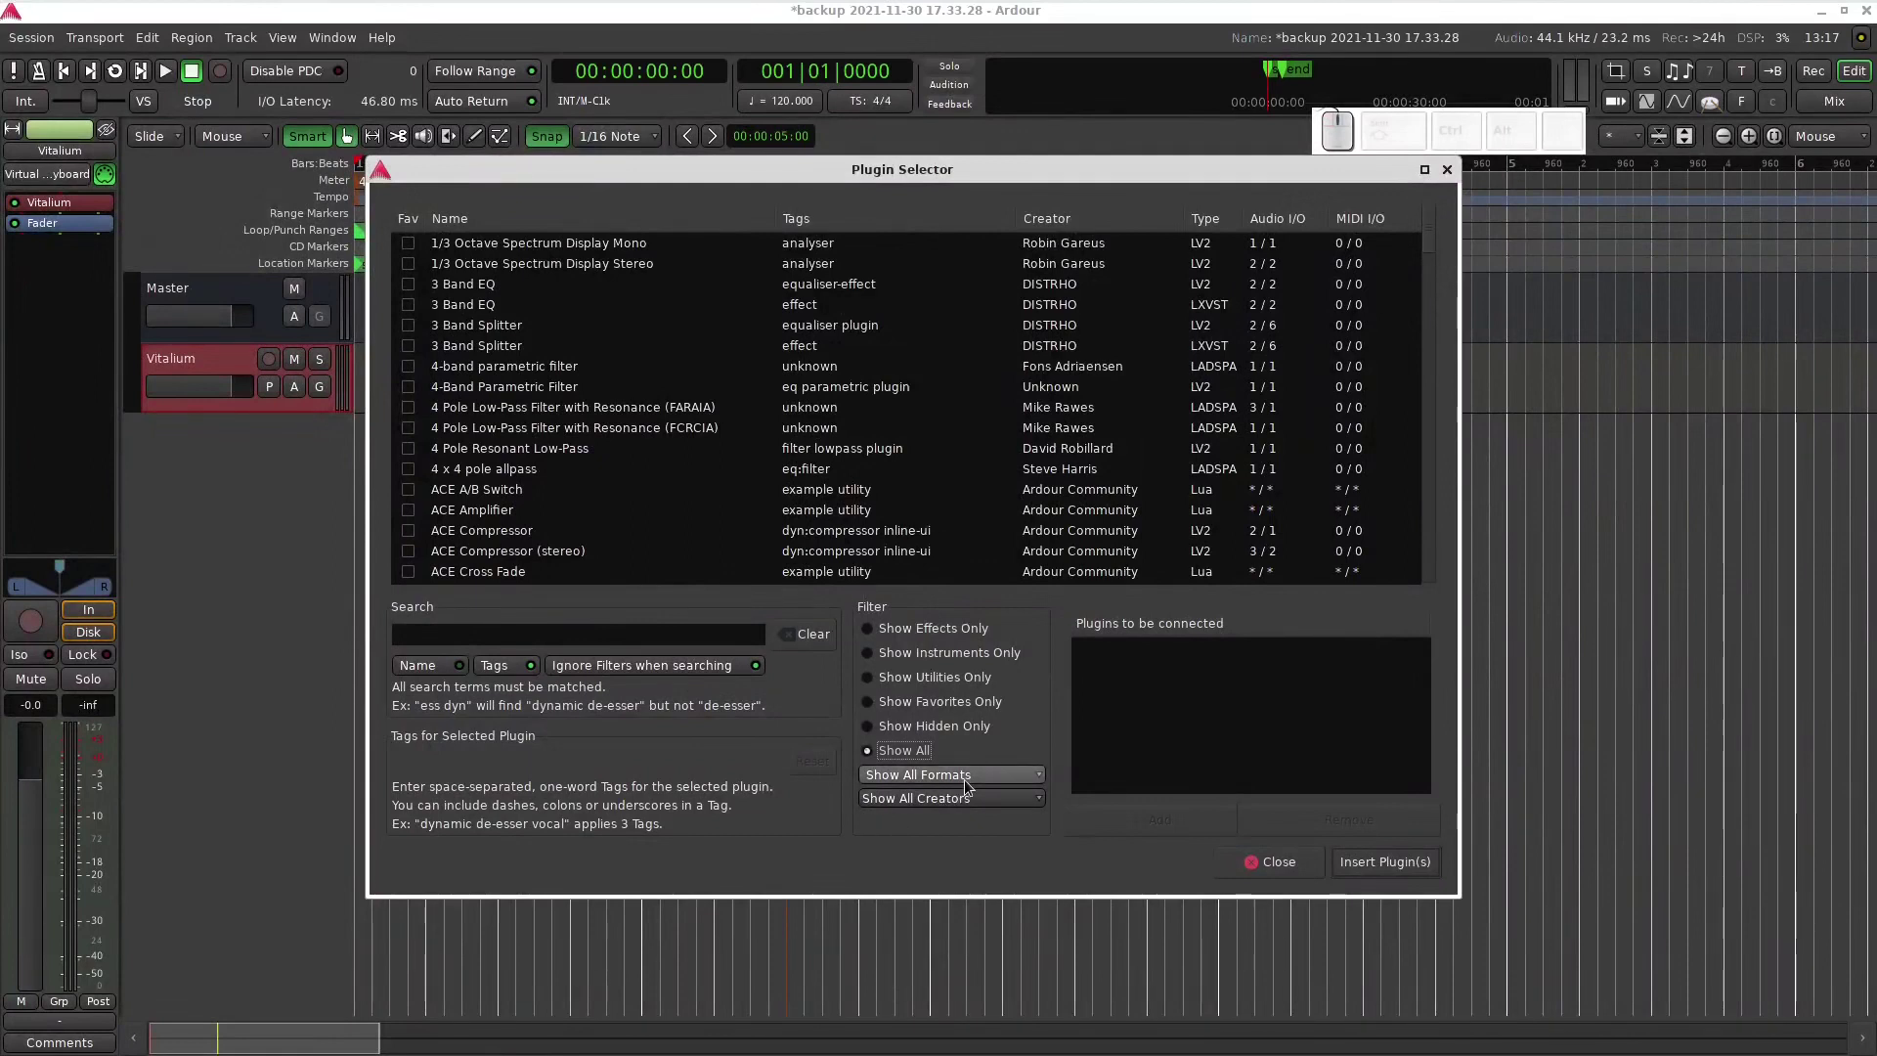
left_click(973, 783)
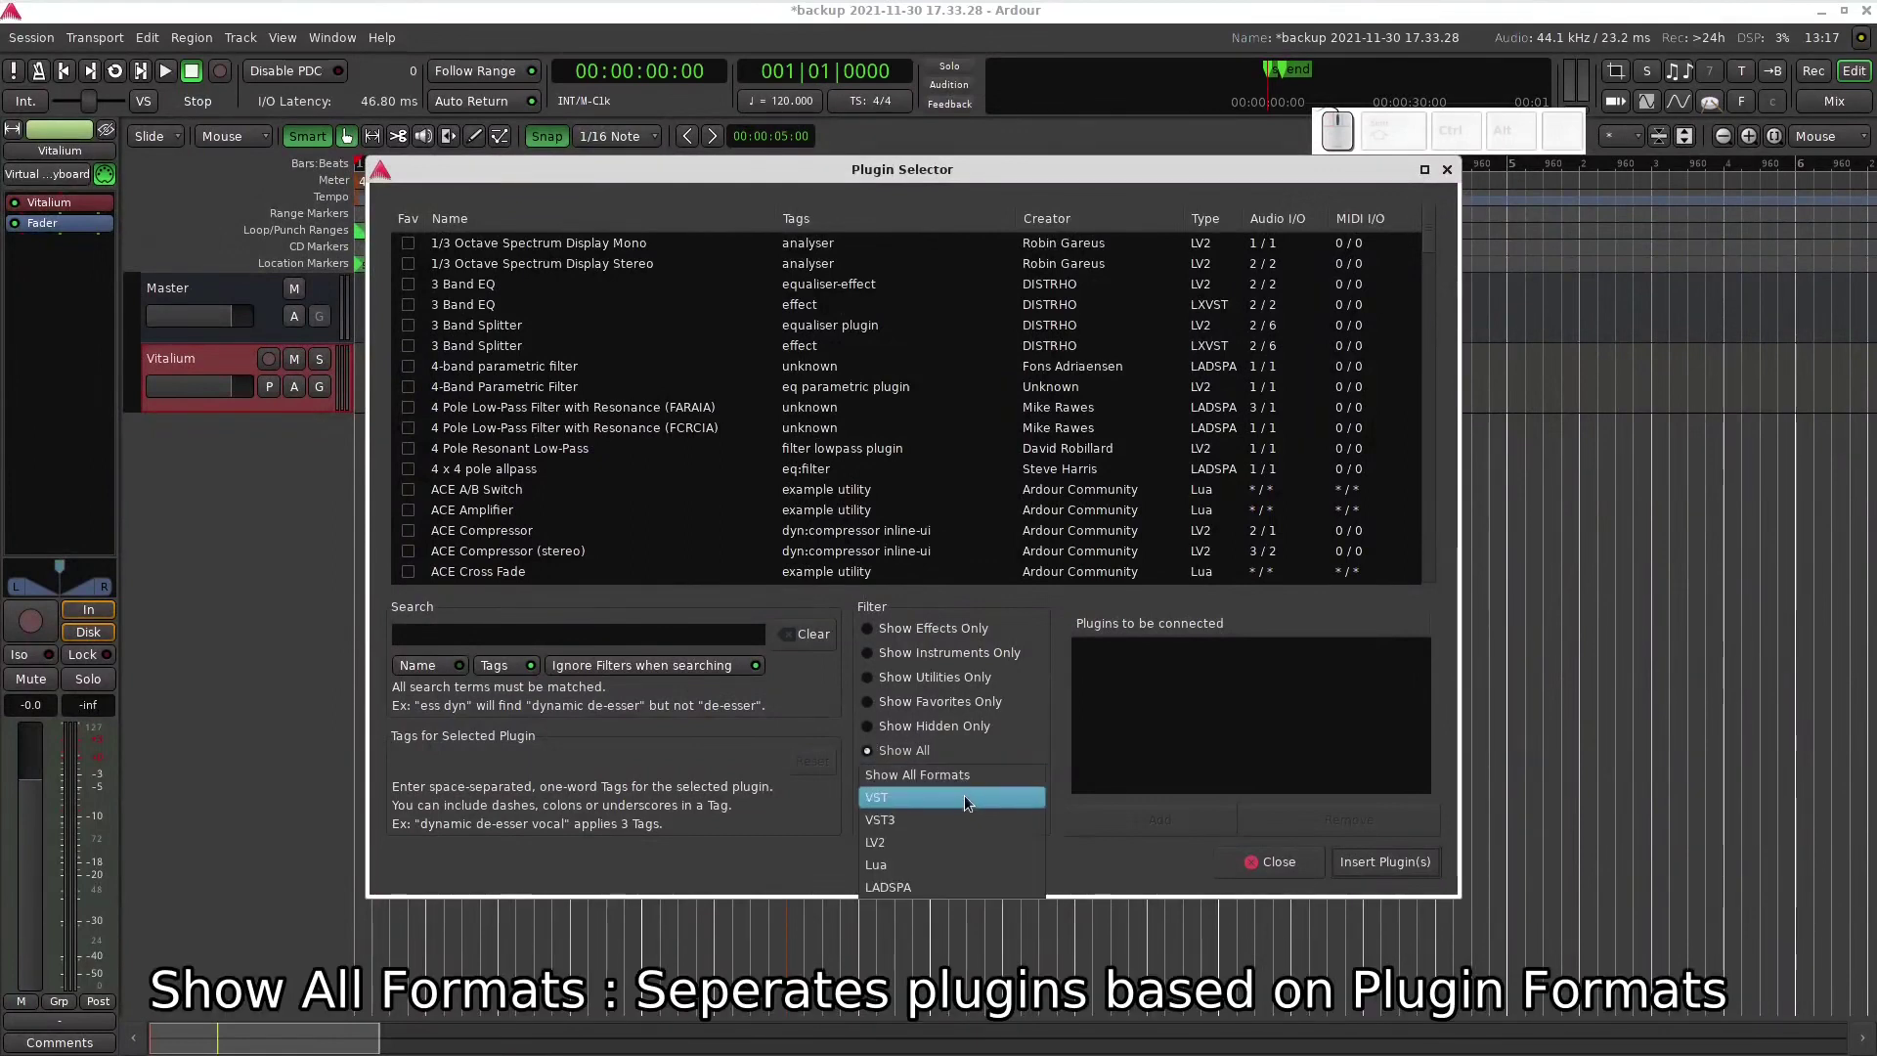
left_click(973, 802)
left_click(984, 777)
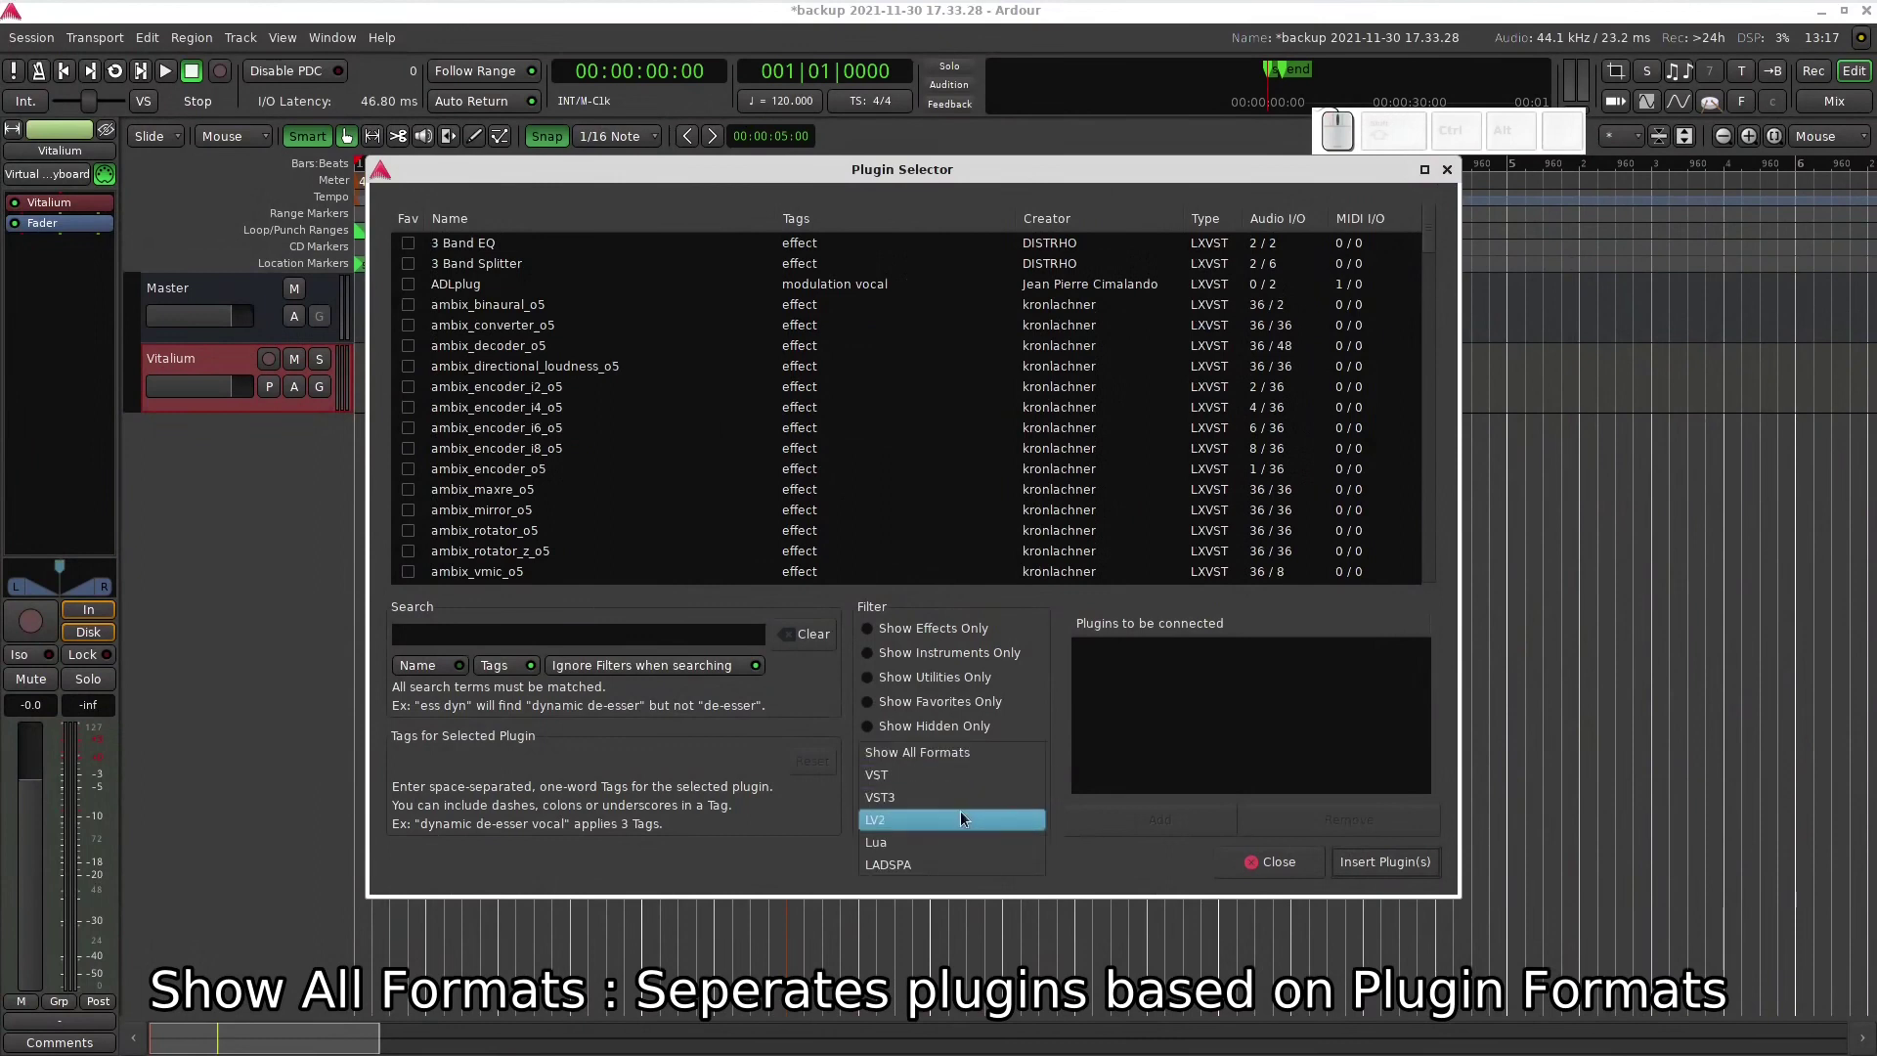
left_click(969, 814)
left_click(994, 773)
left_click(994, 798)
left_click(997, 777)
left_click(995, 801)
left_click(995, 772)
left_click(978, 731)
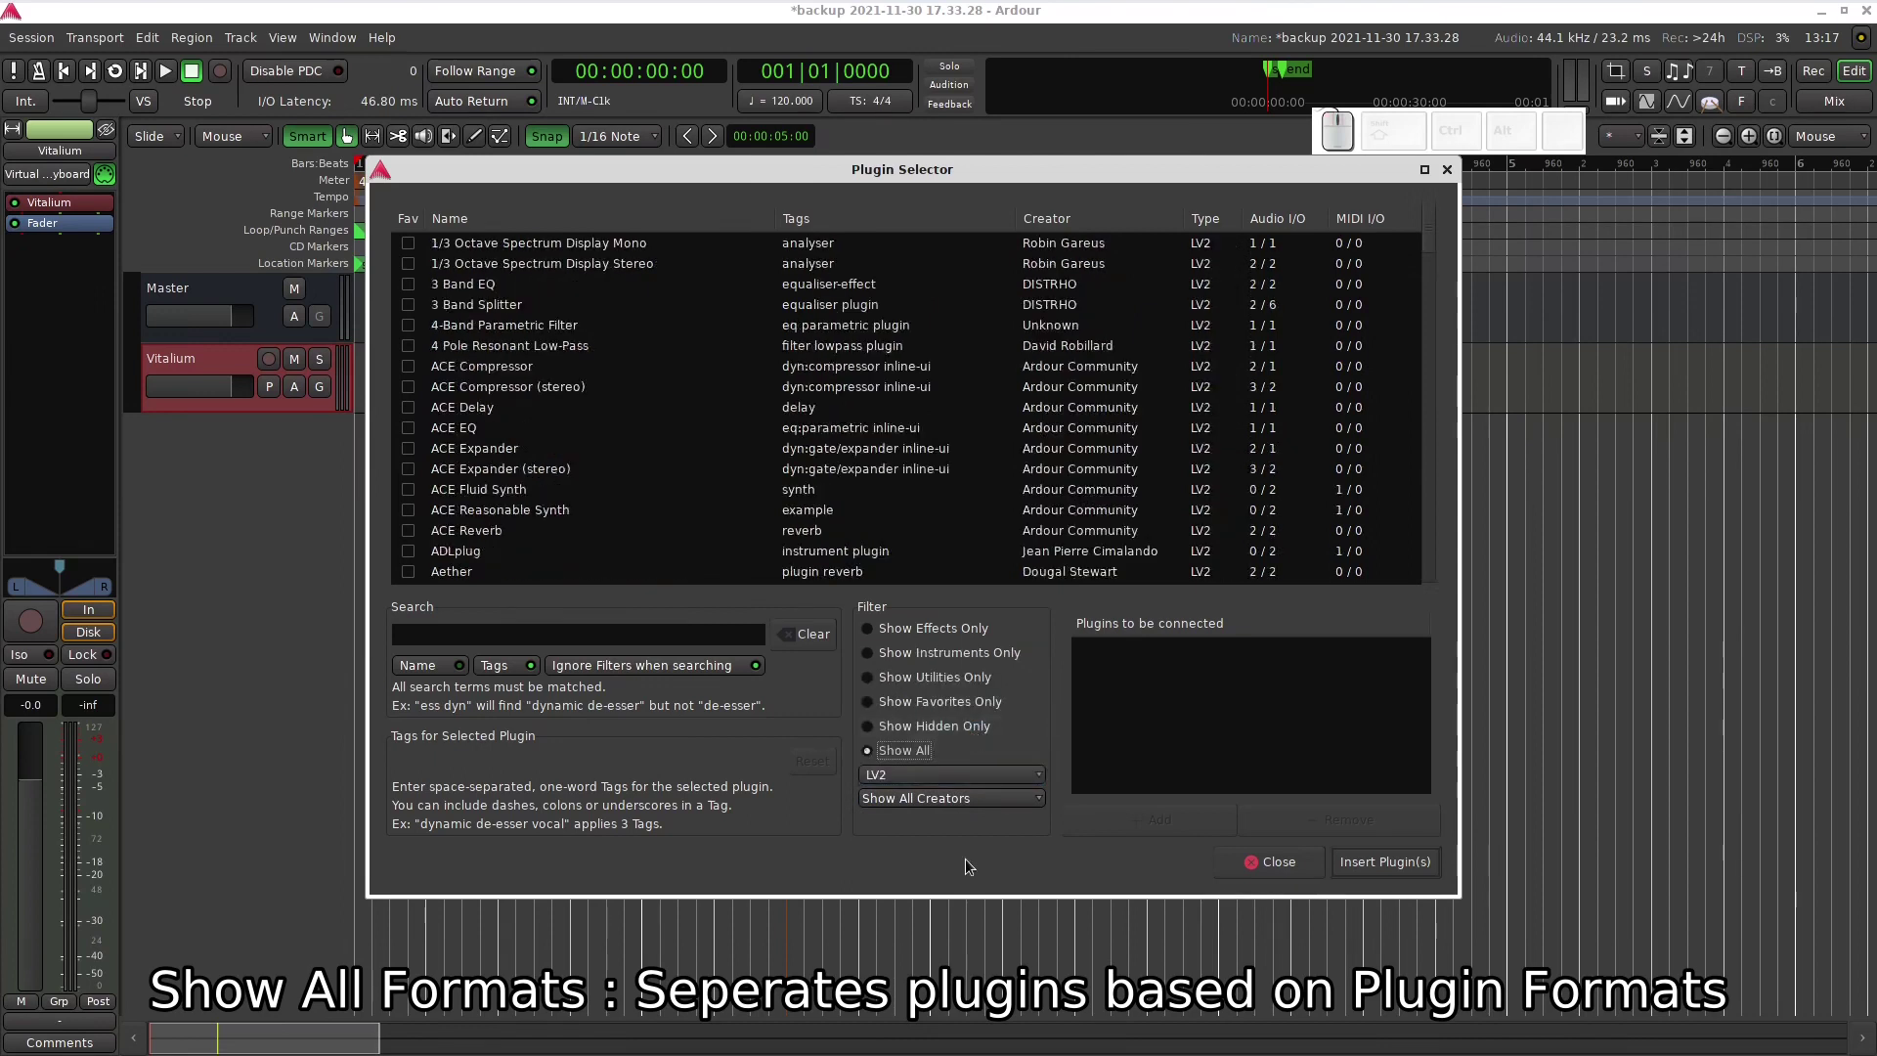
left_click(1034, 785)
left_click(1034, 719)
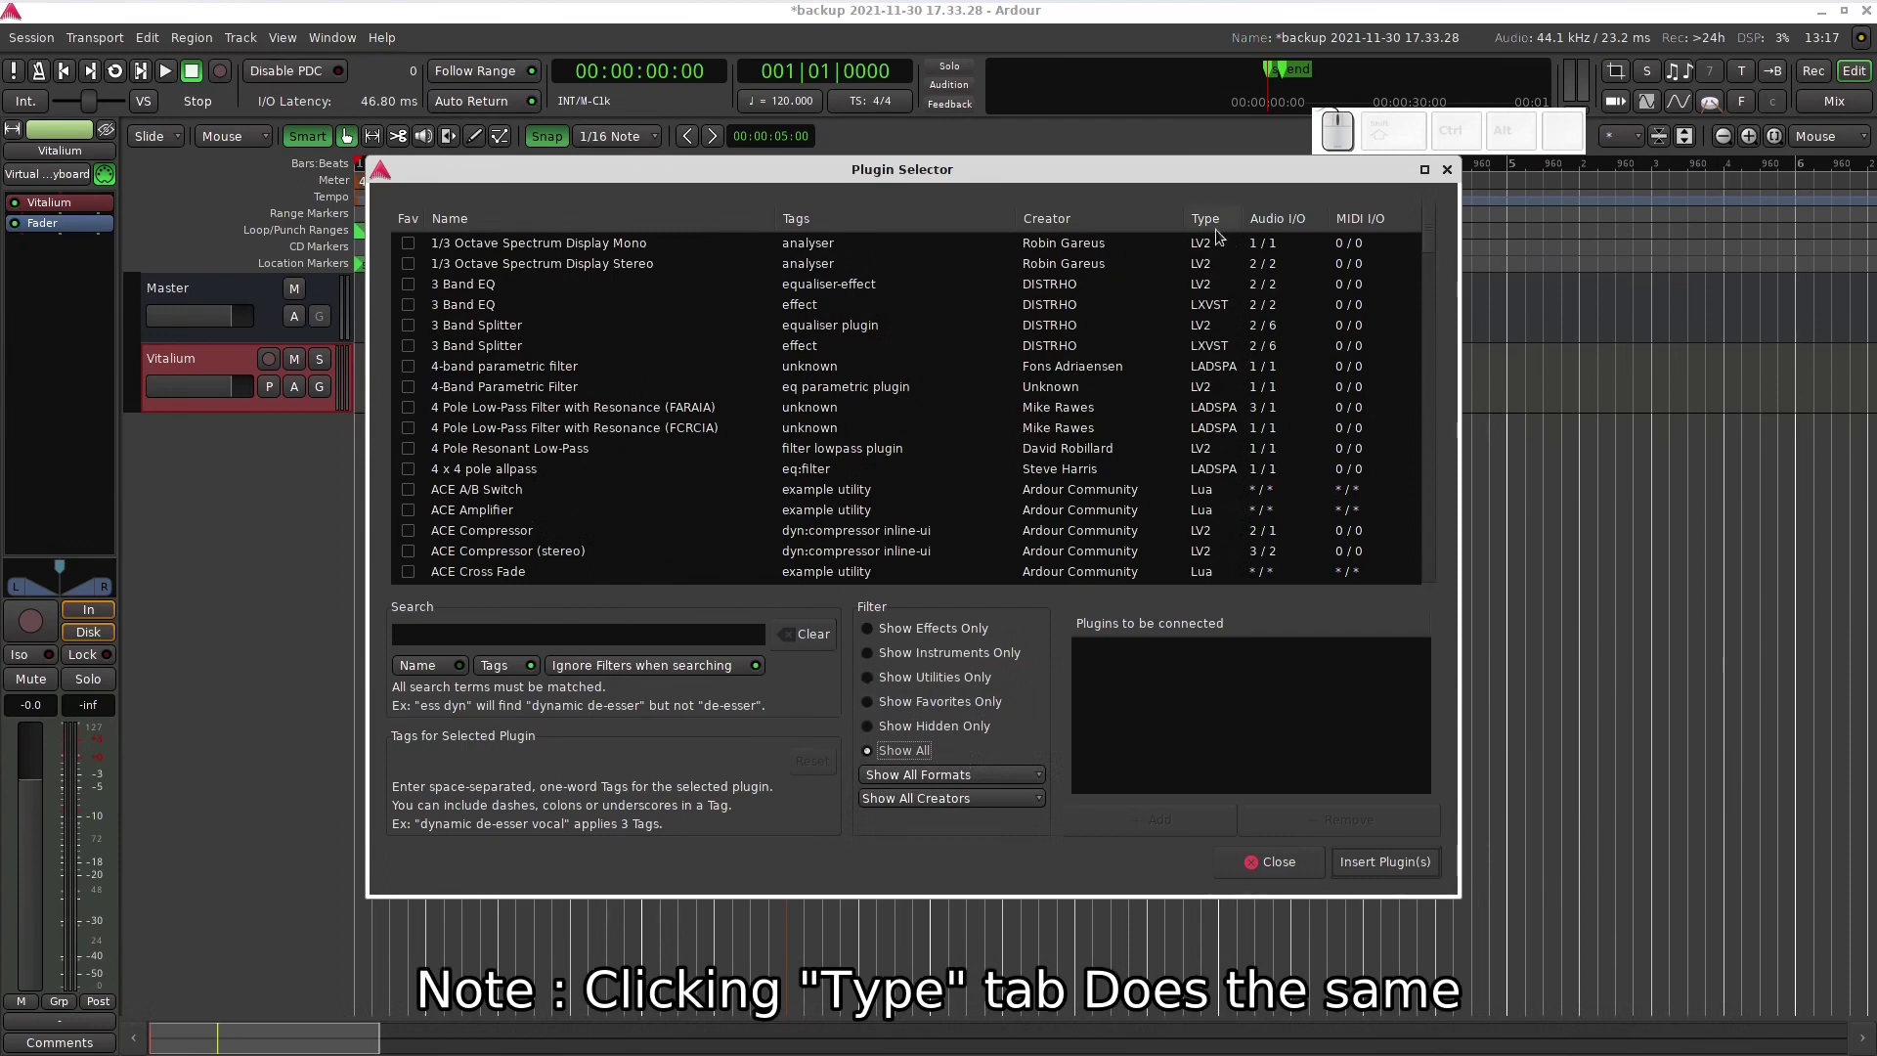
- Sort the plugin list by the Type column, flipping the sort order a few times
left_click(1223, 237)
left_click(1224, 237)
double_click(1223, 237)
left_click(1223, 236)
left_click(1223, 237)
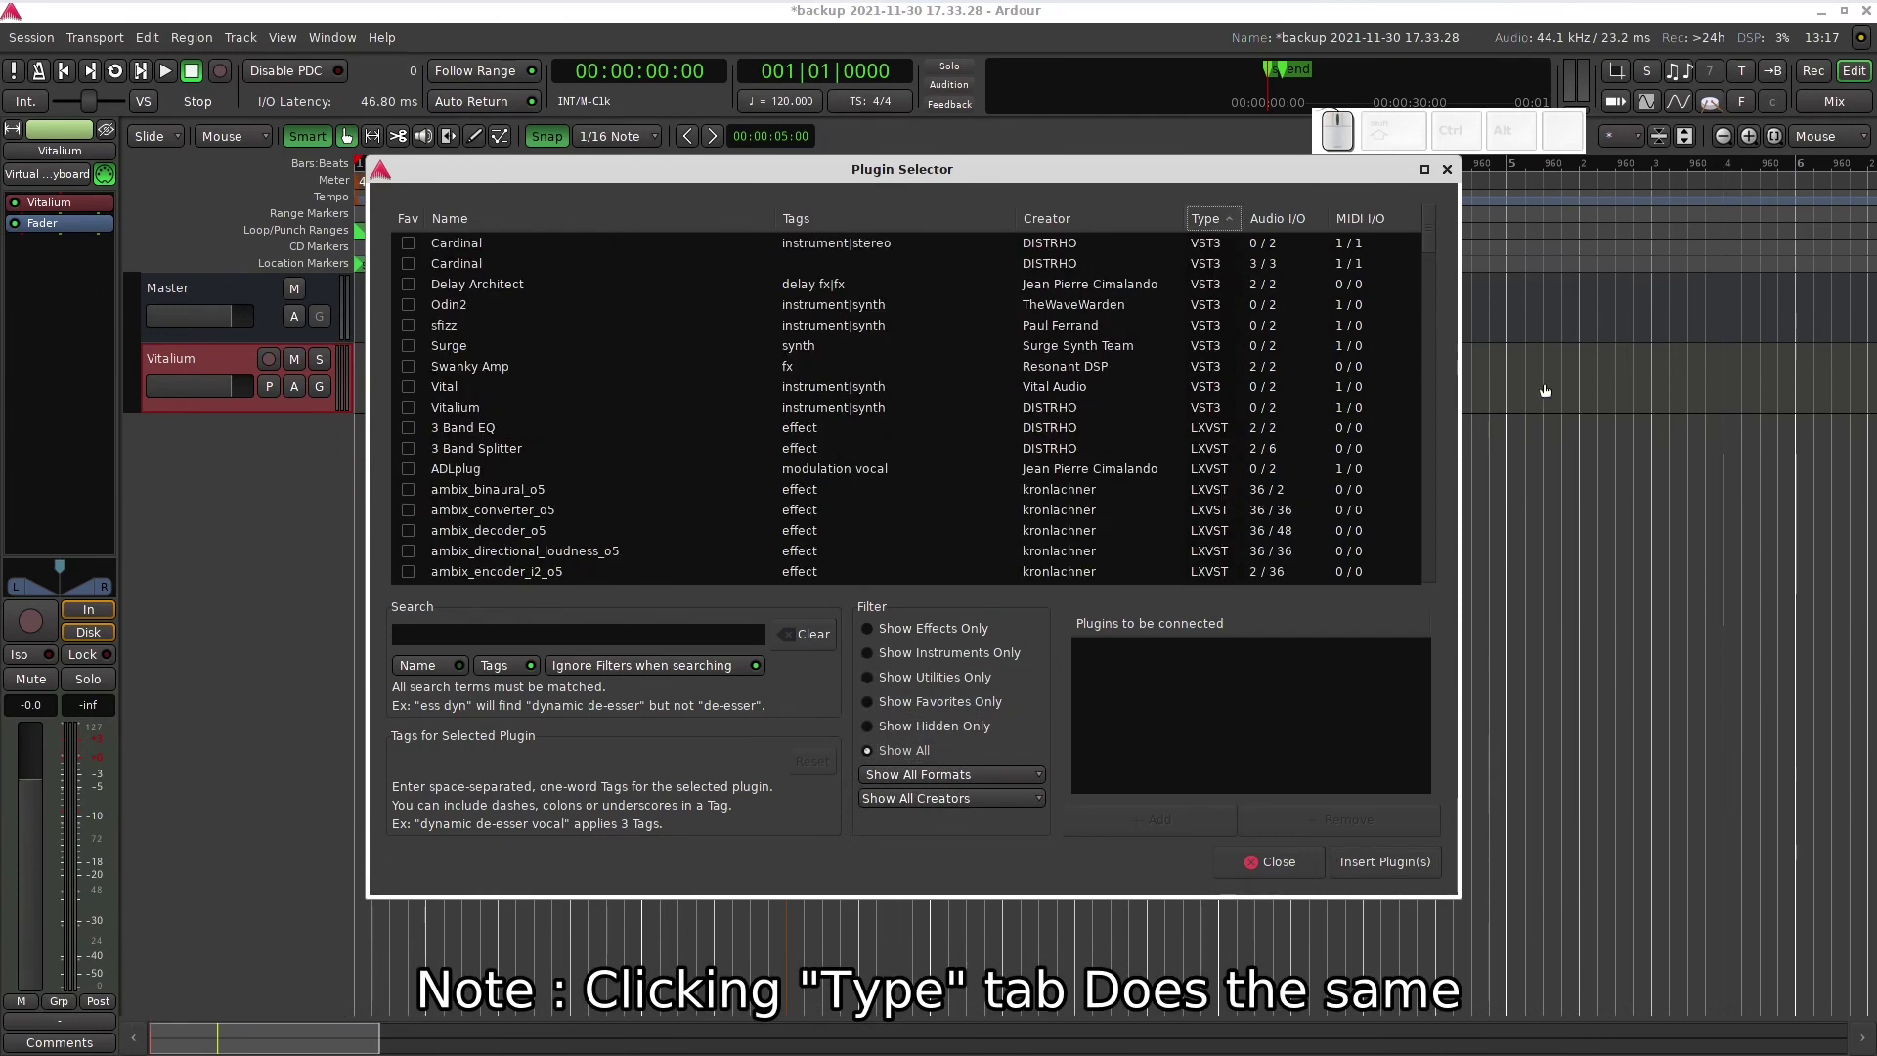
- Browse the Show All Creators dropdown and close it without changing the creator filter
left_click_drag(1430, 235, 1446, 335)
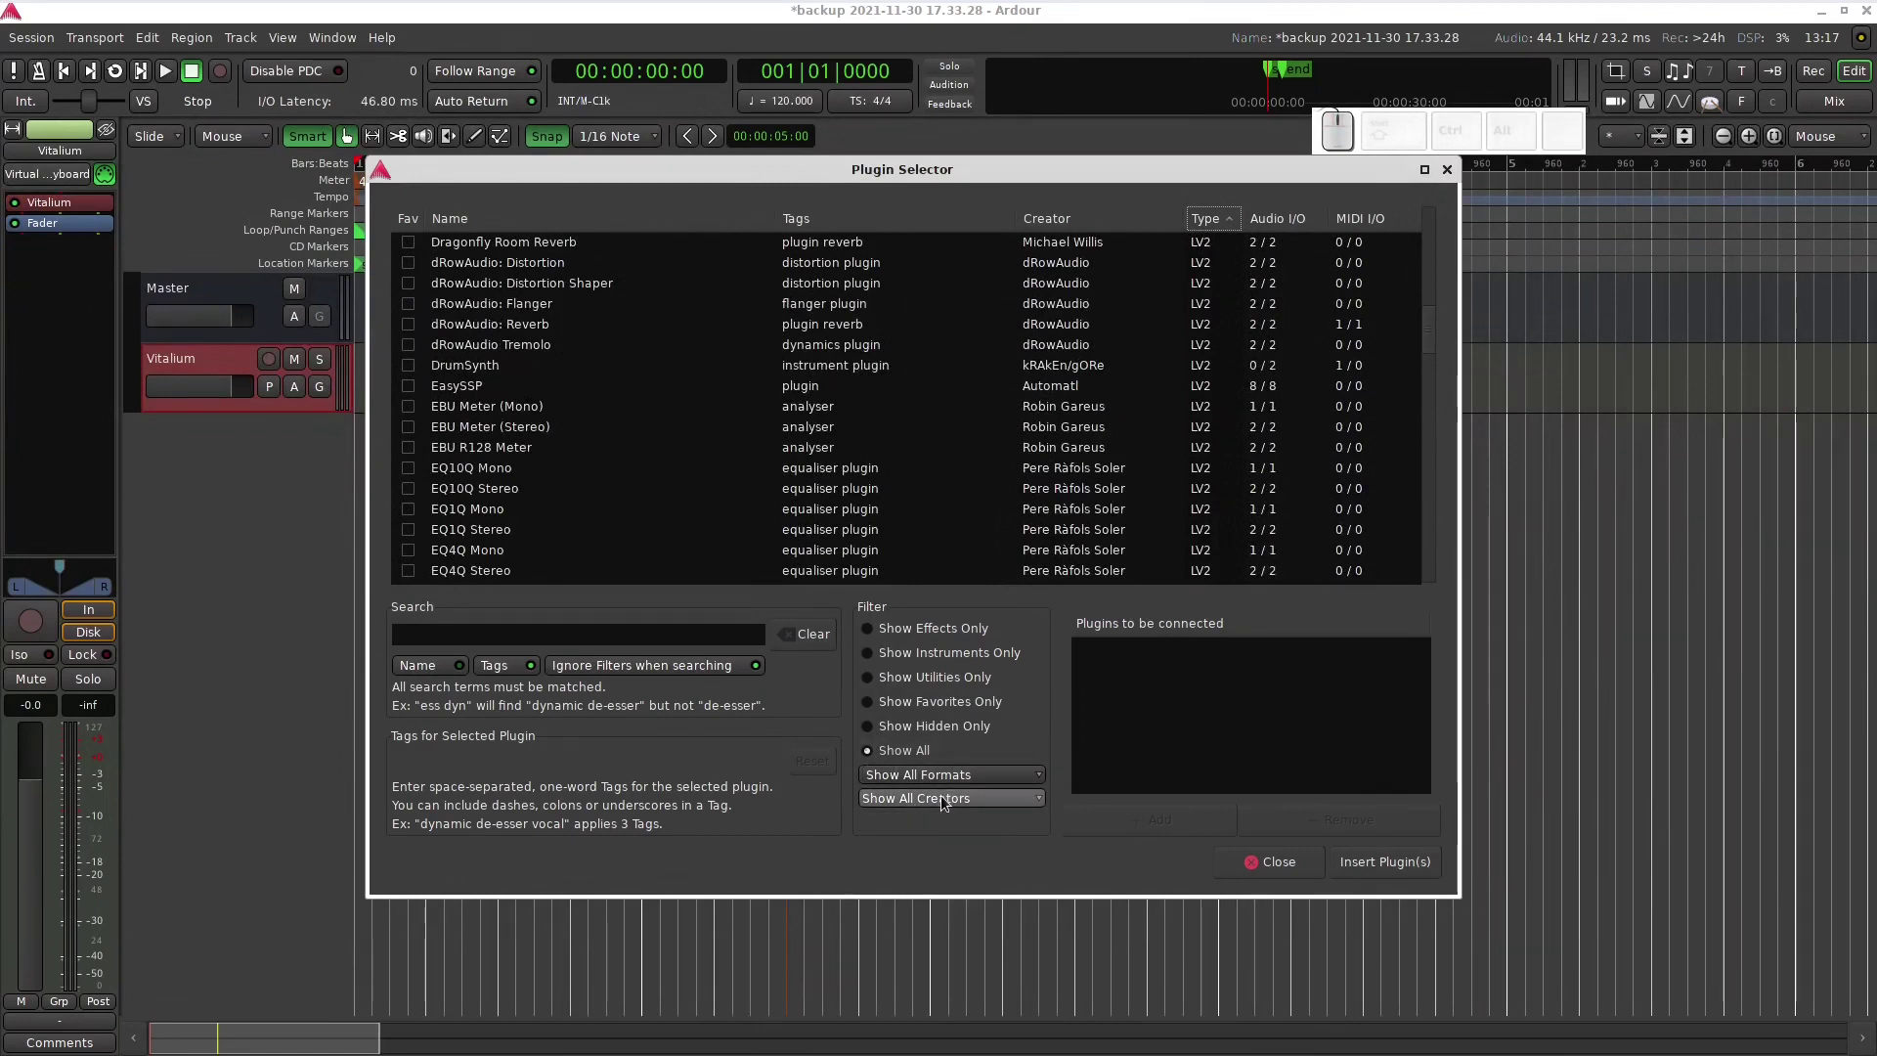
left_click(946, 801)
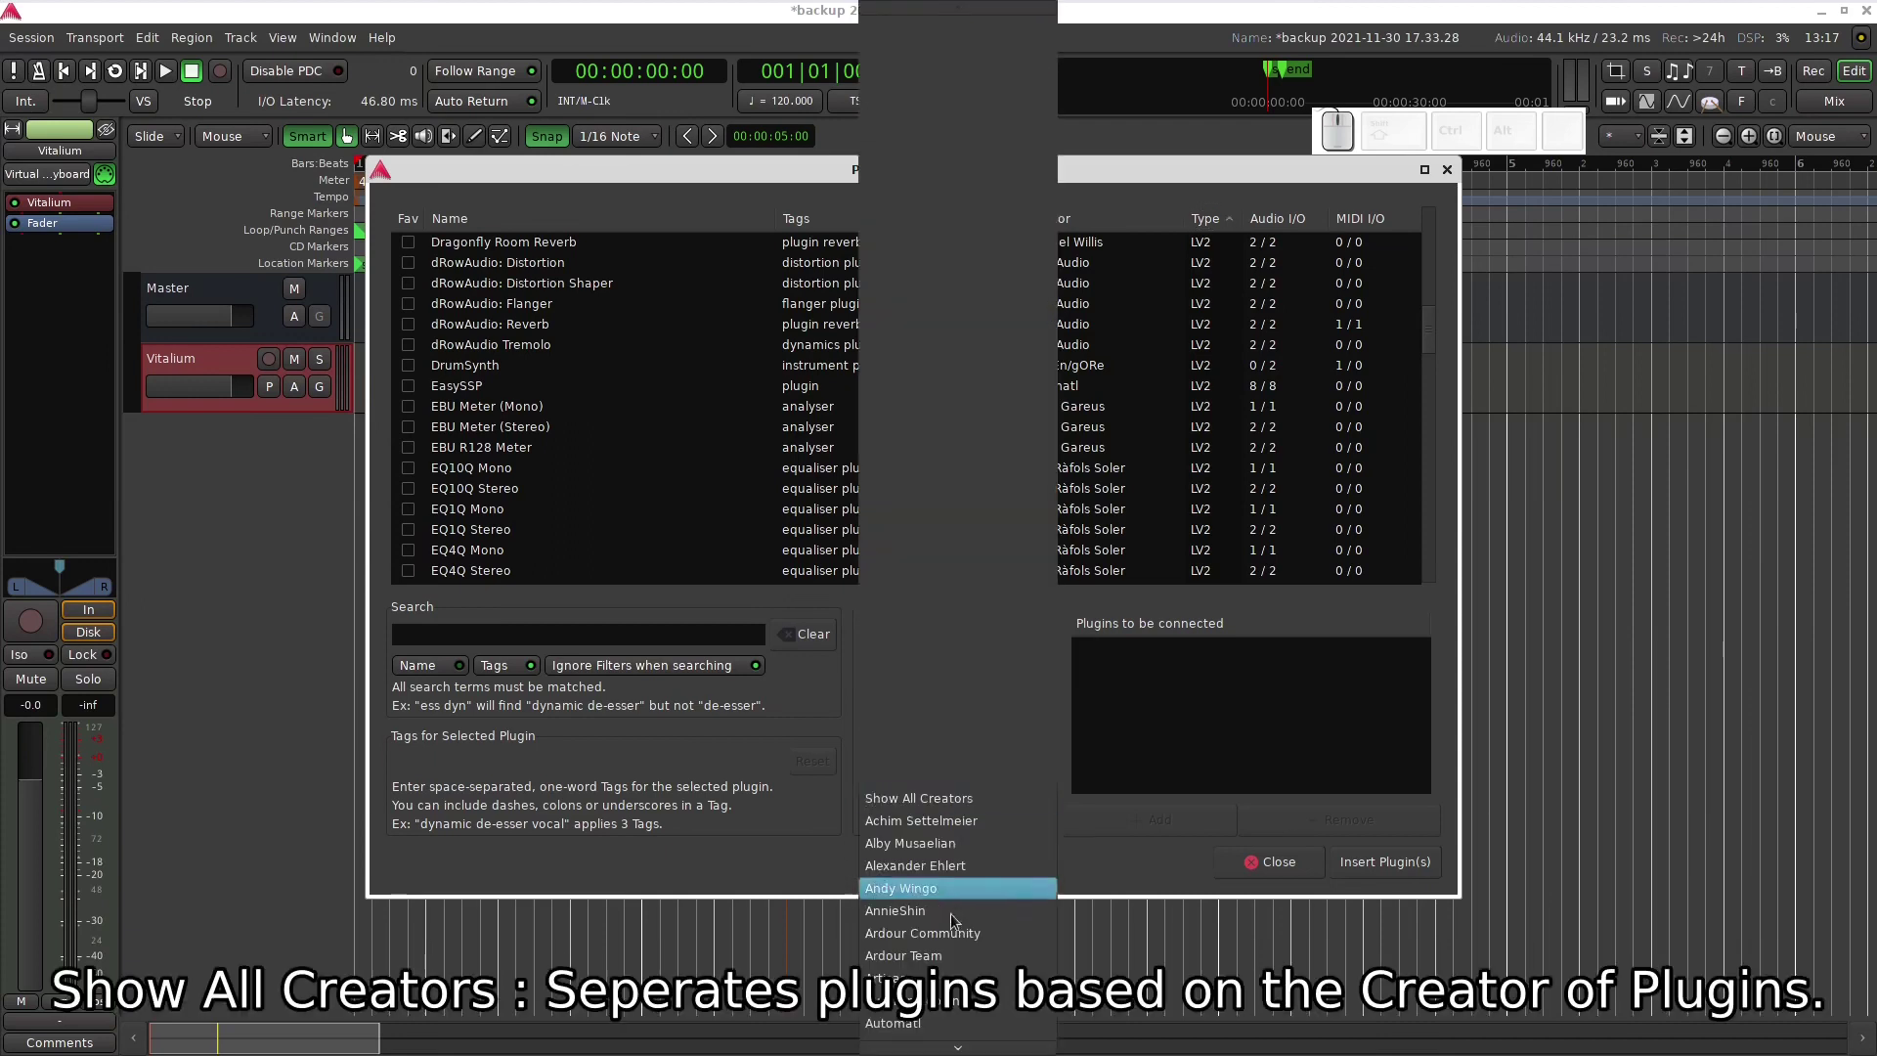
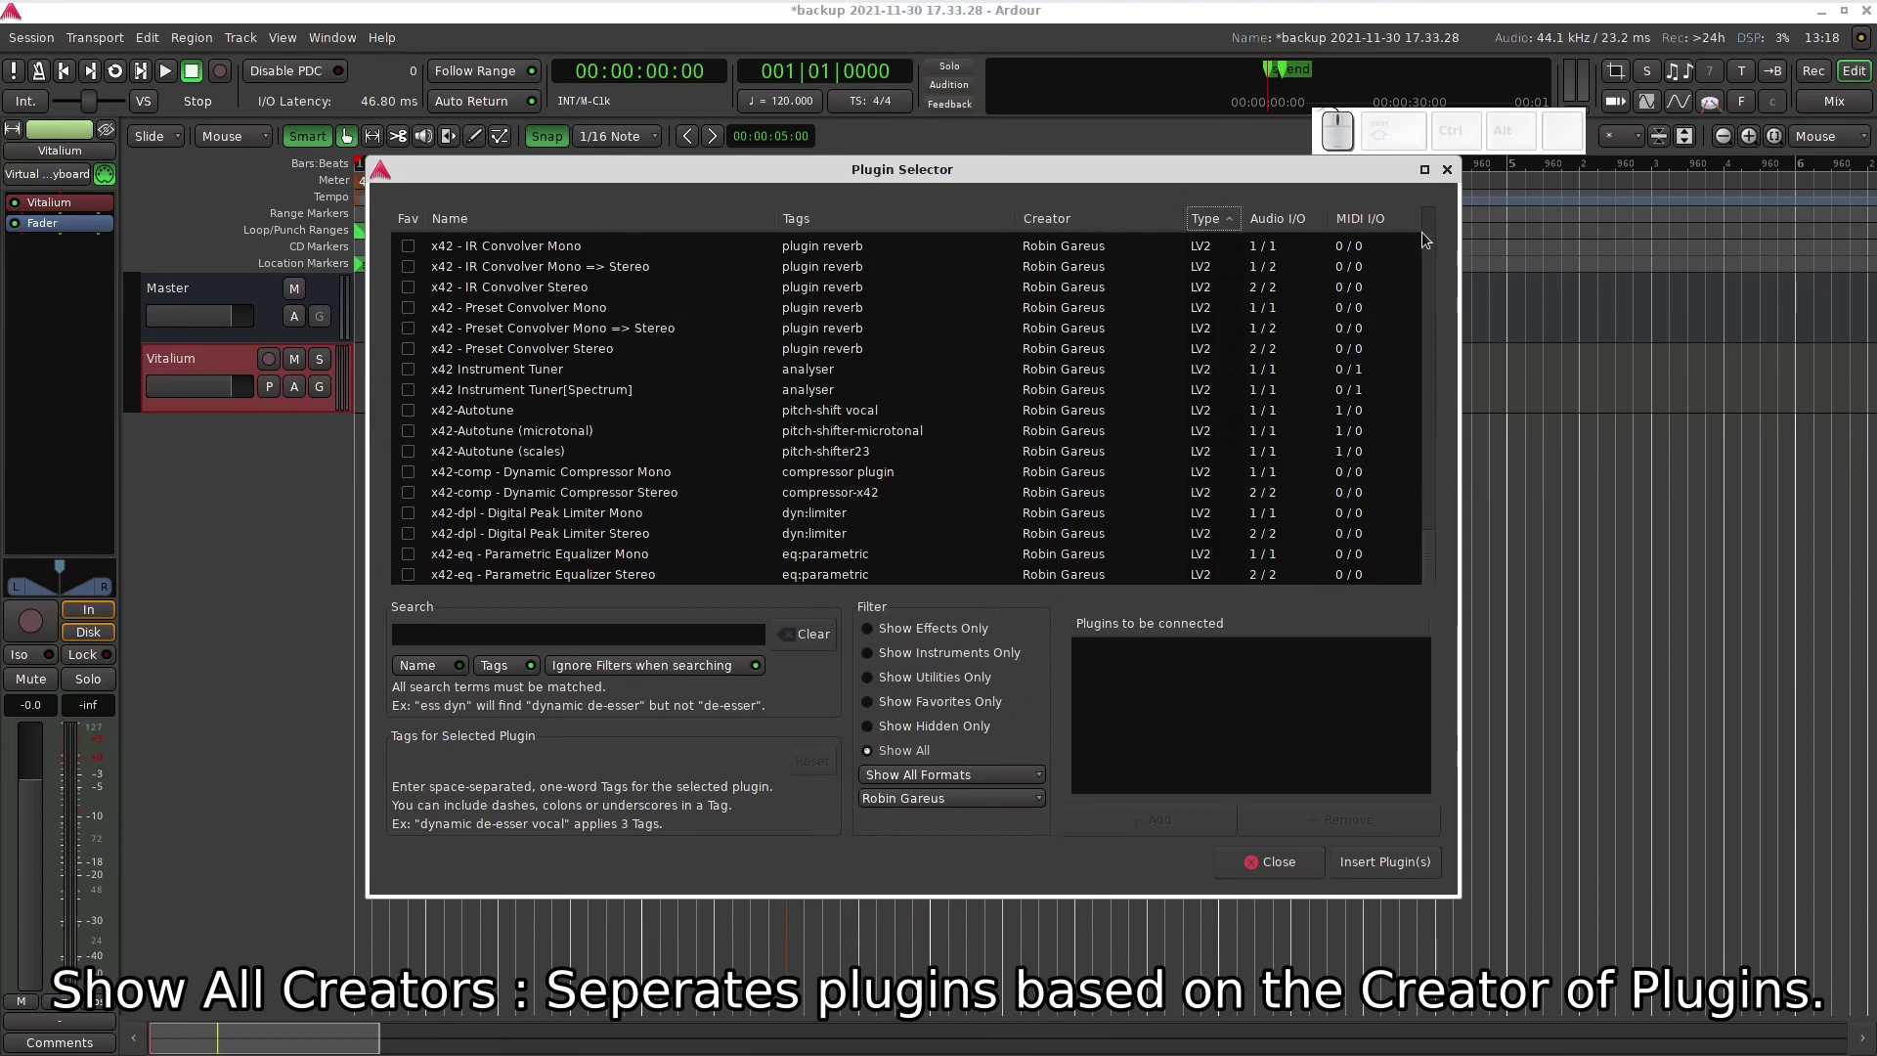
left_click_drag(1432, 270, 1436, 263)
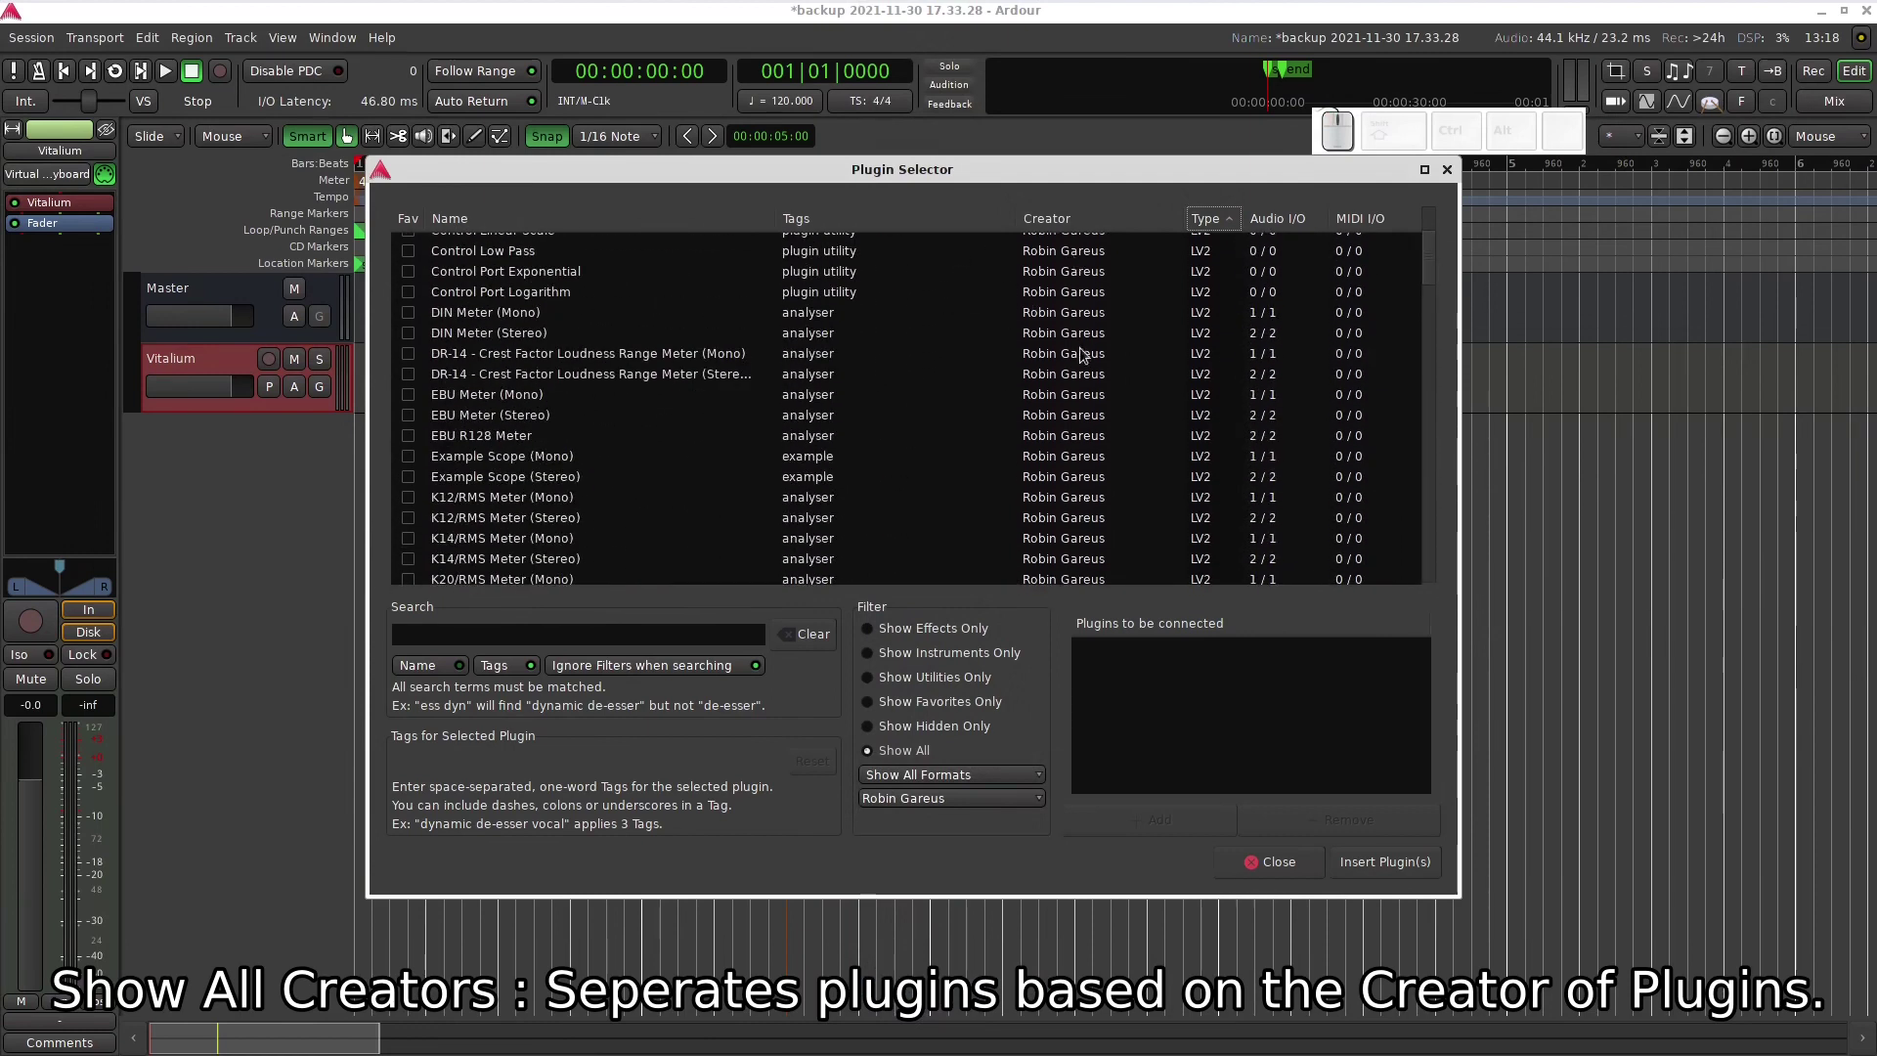
left_click(967, 807)
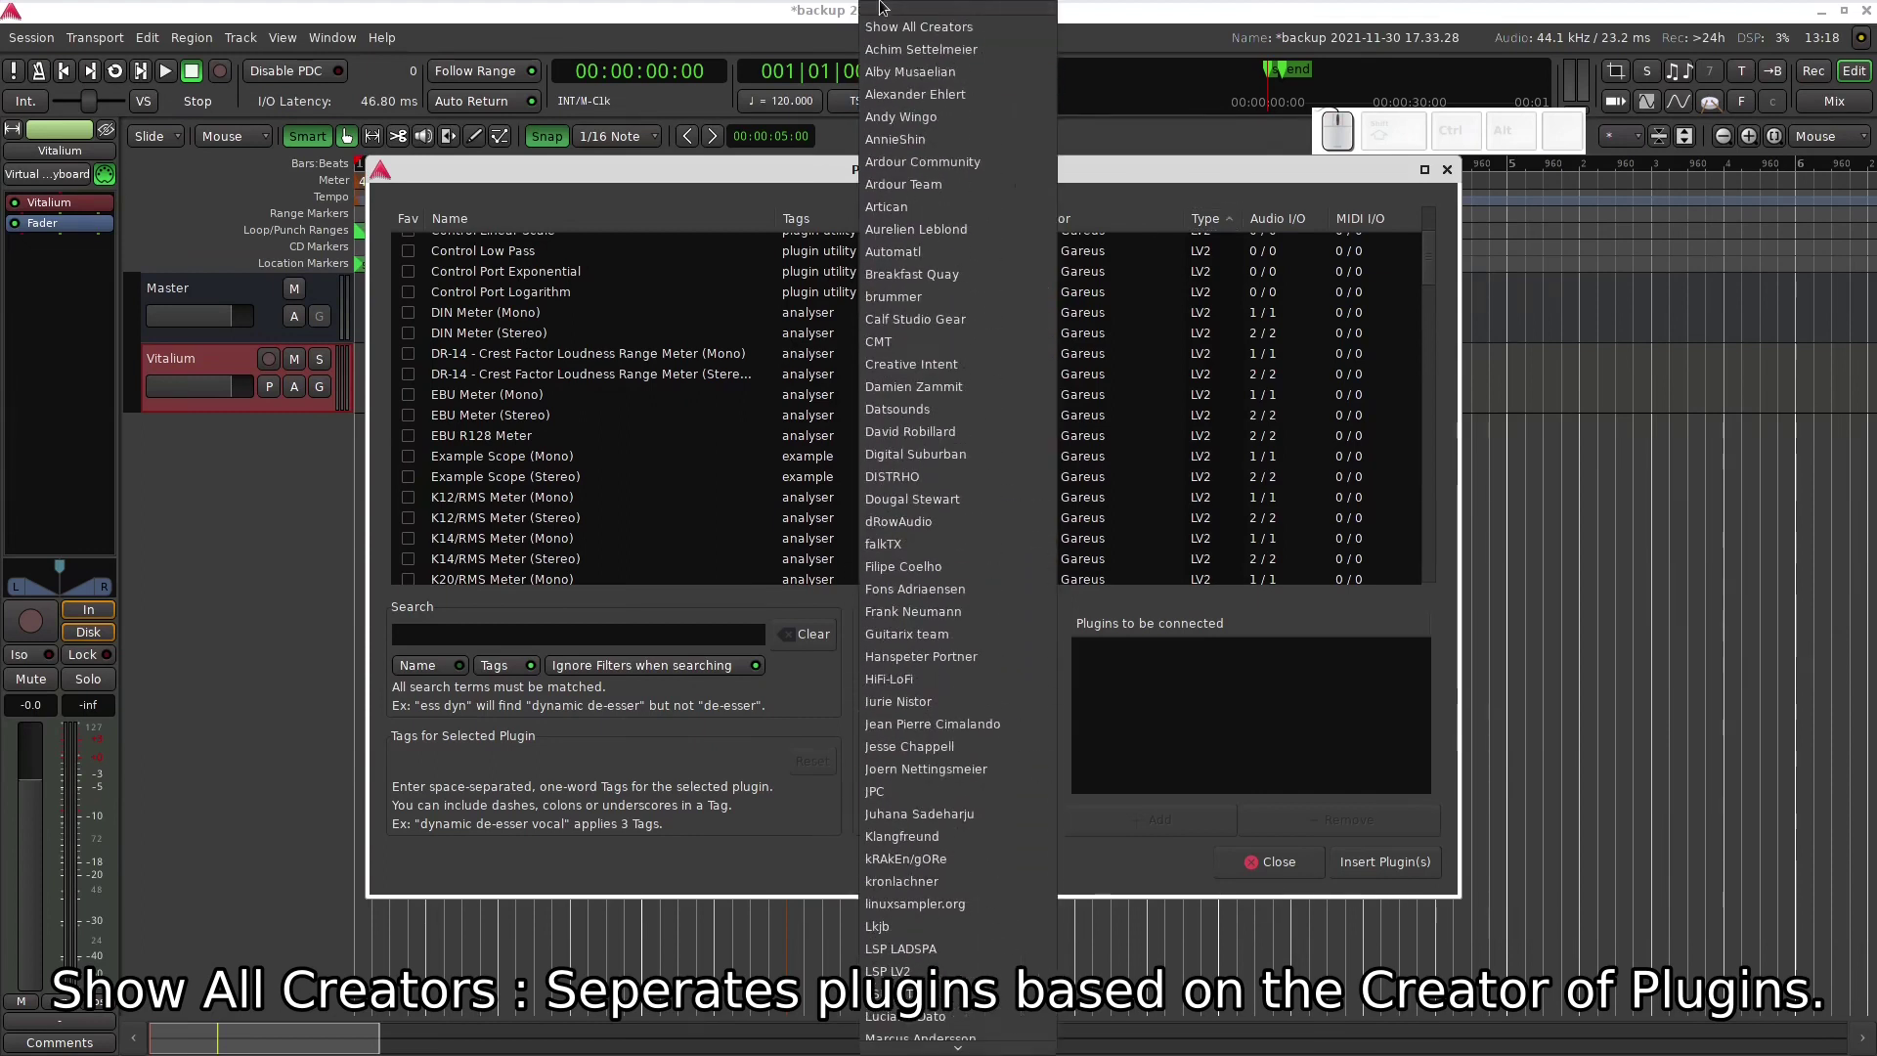
left_click(902, 30)
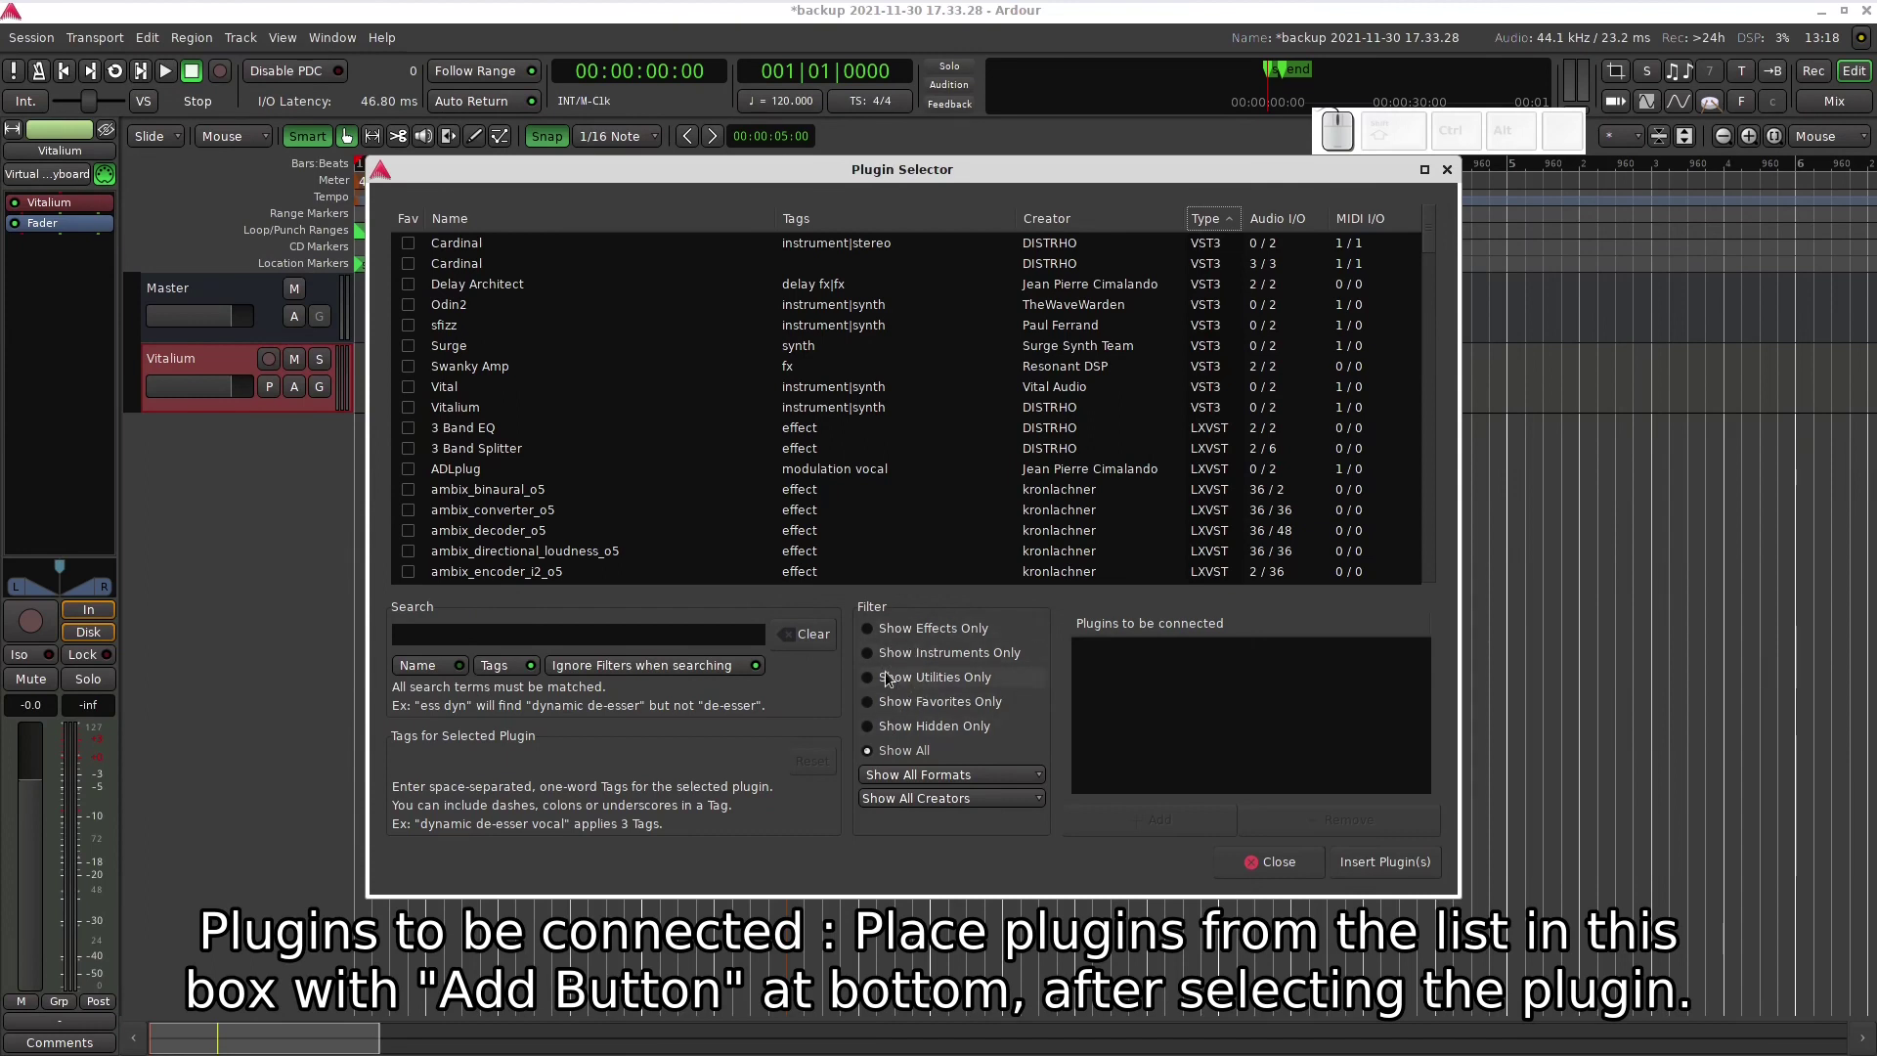
- Show effects only, then add Delay Architect to the plugins to be connected
left_click(887, 638)
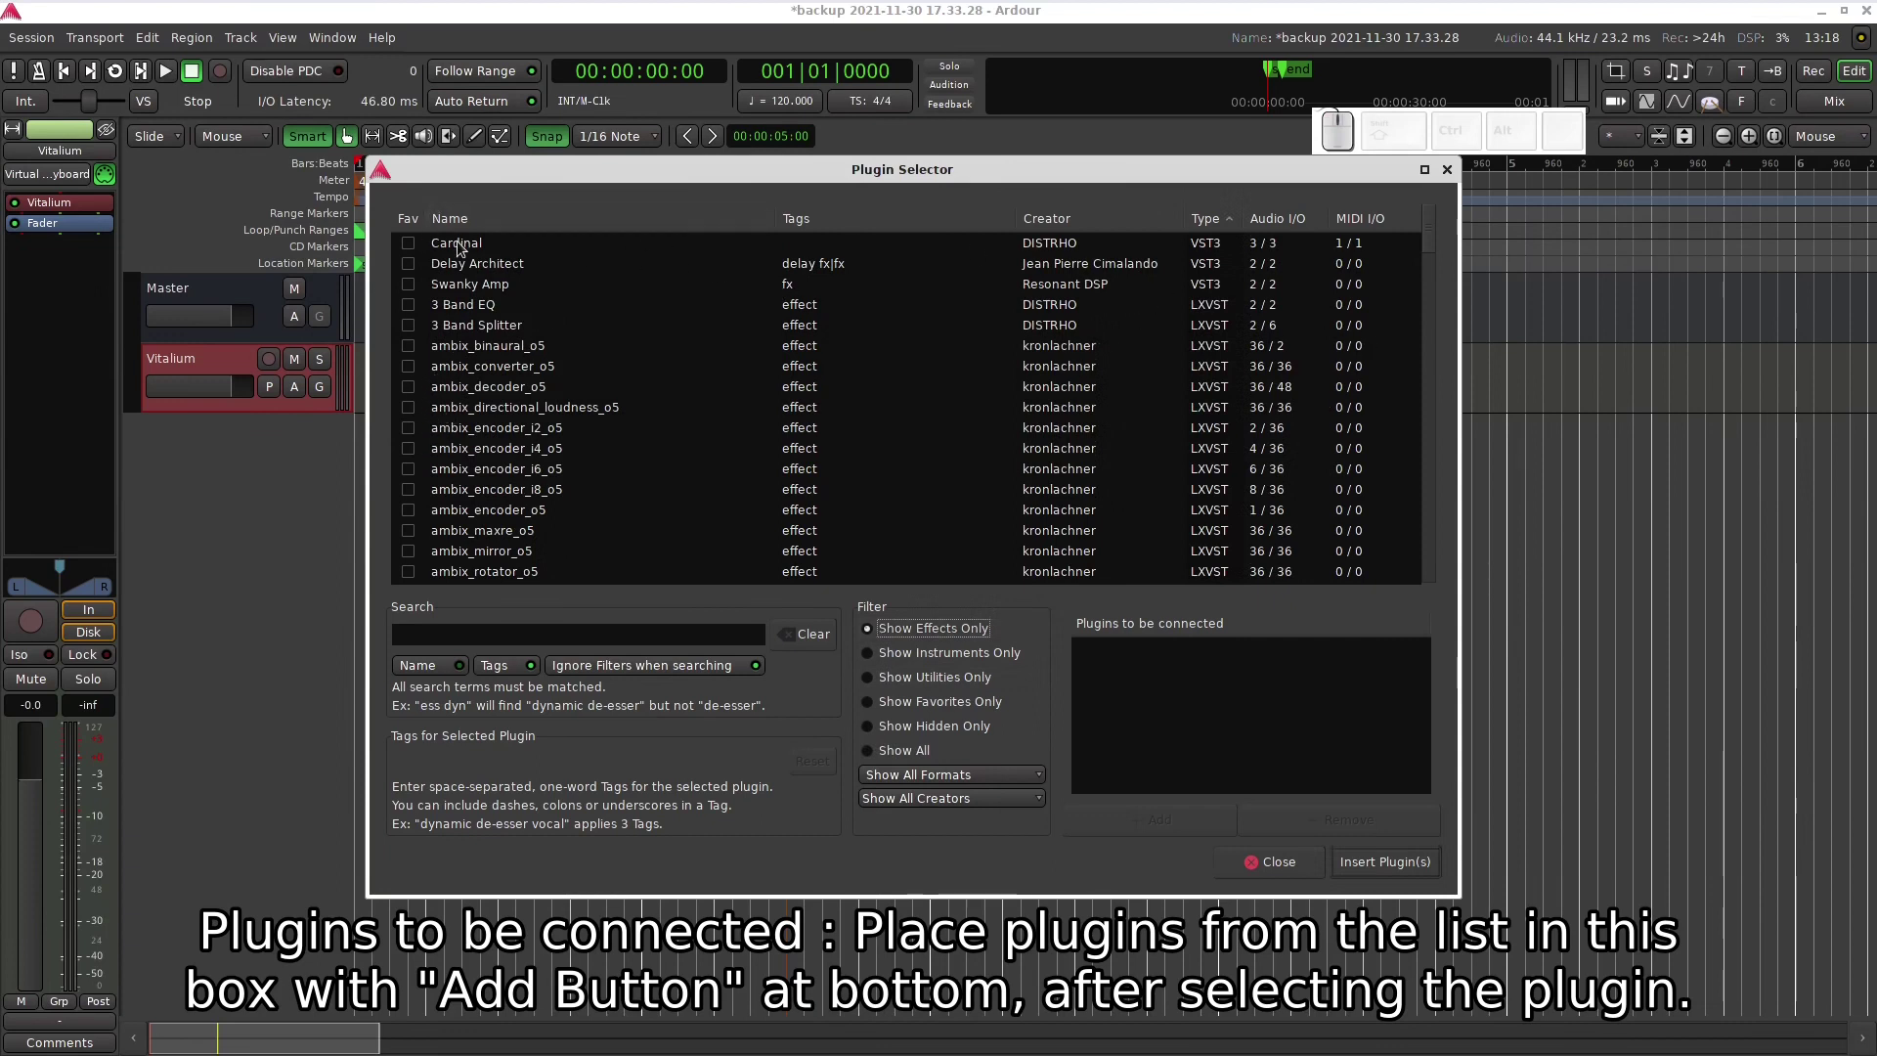
left_click(464, 262)
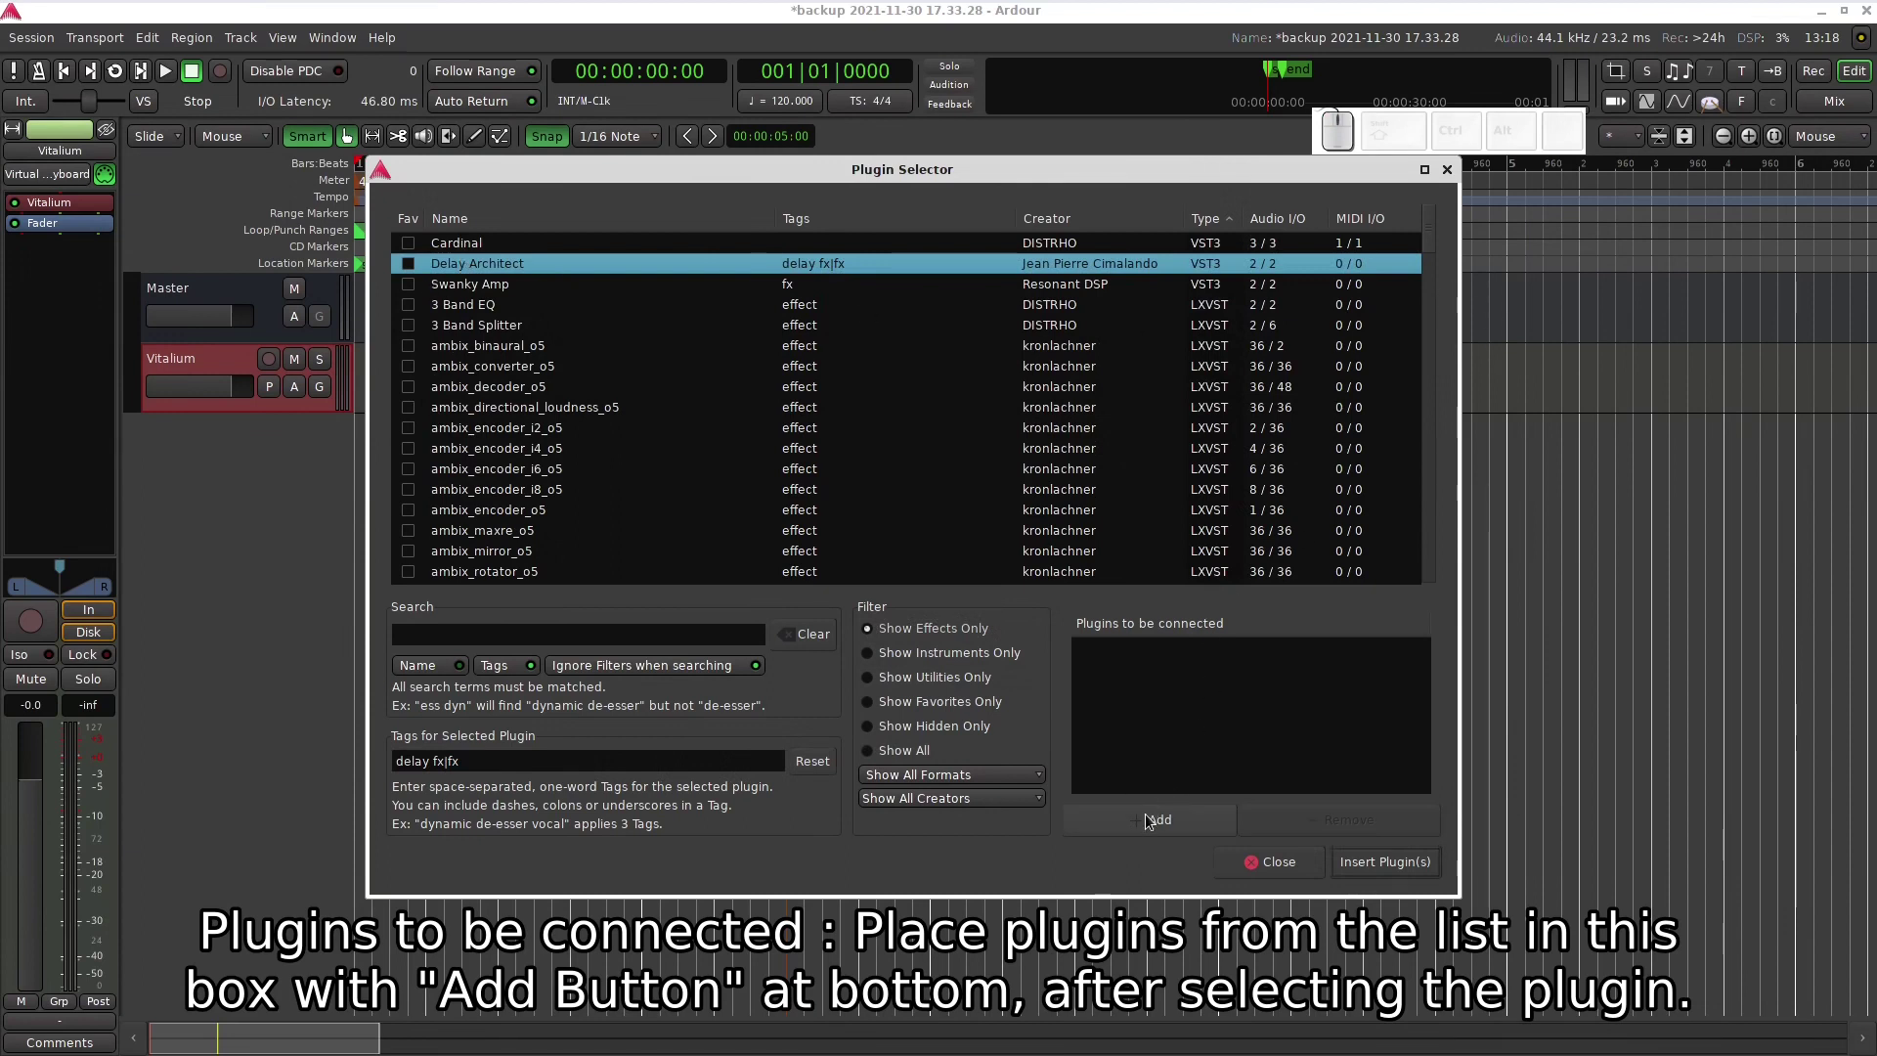
left_click(1153, 821)
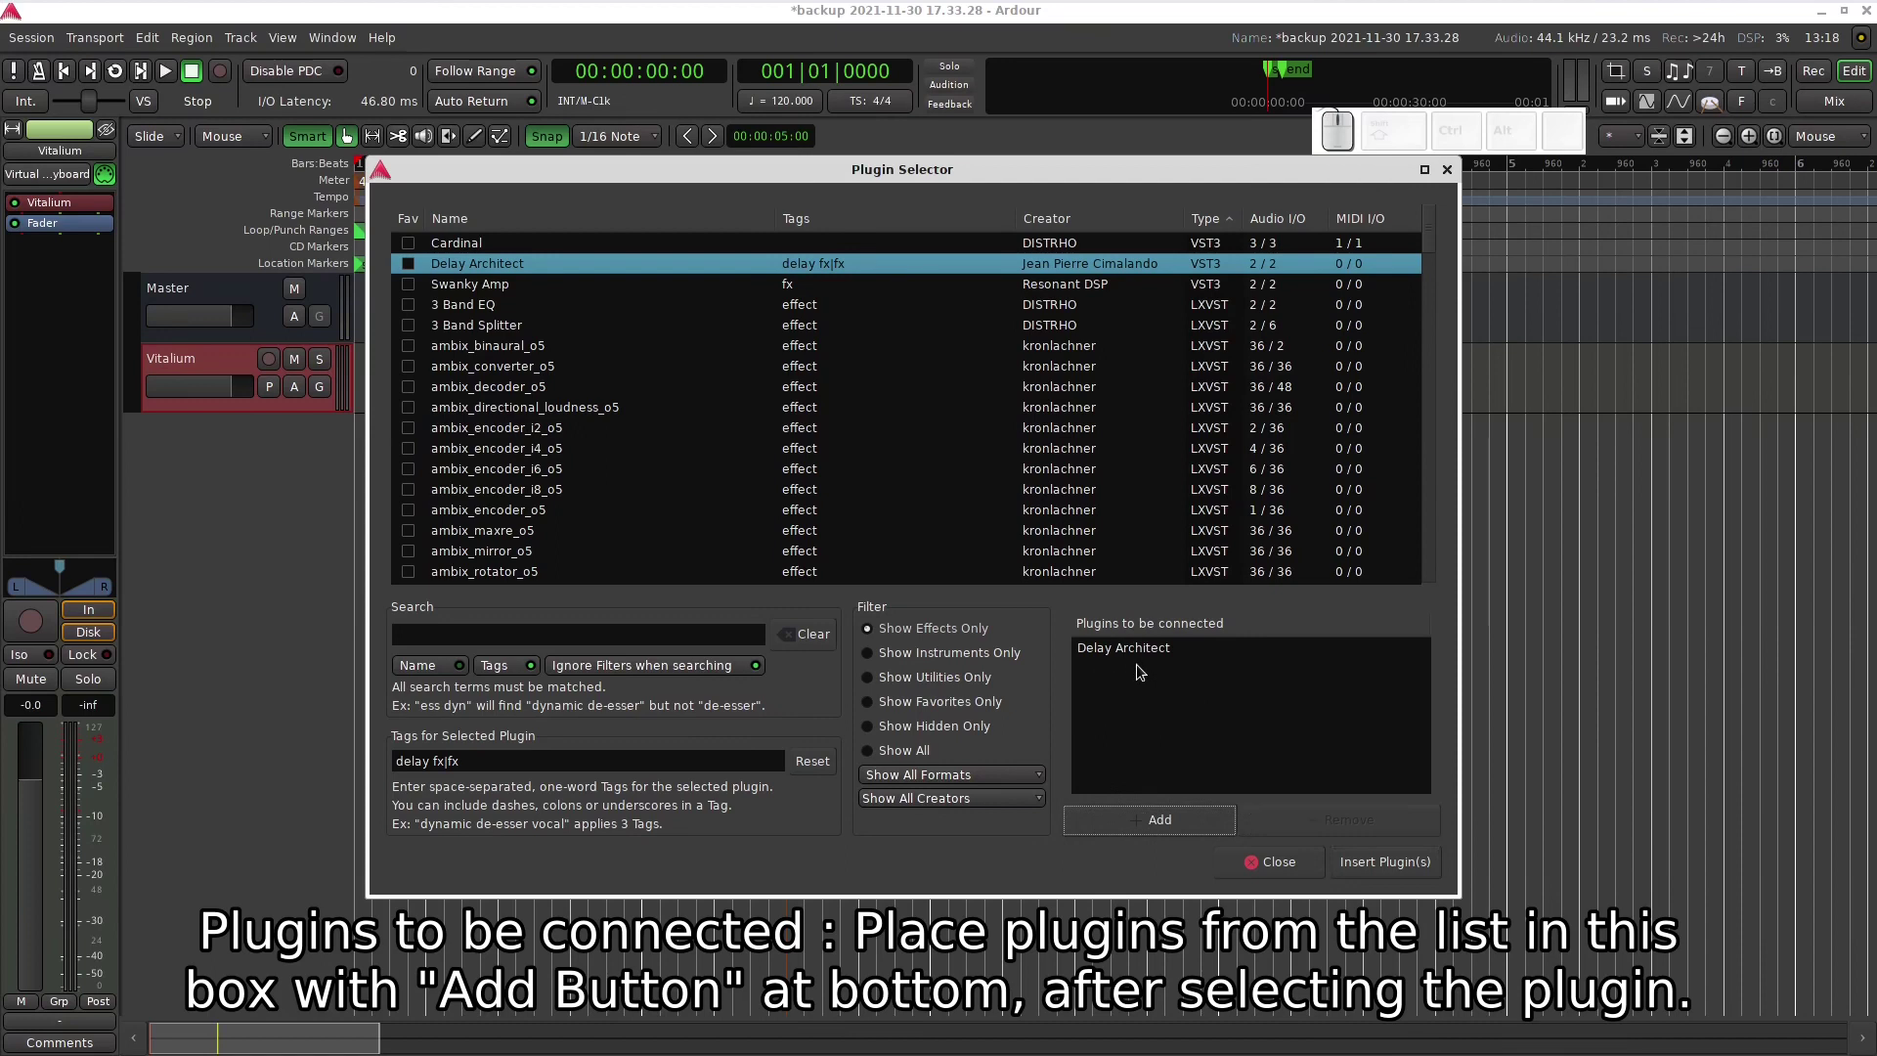
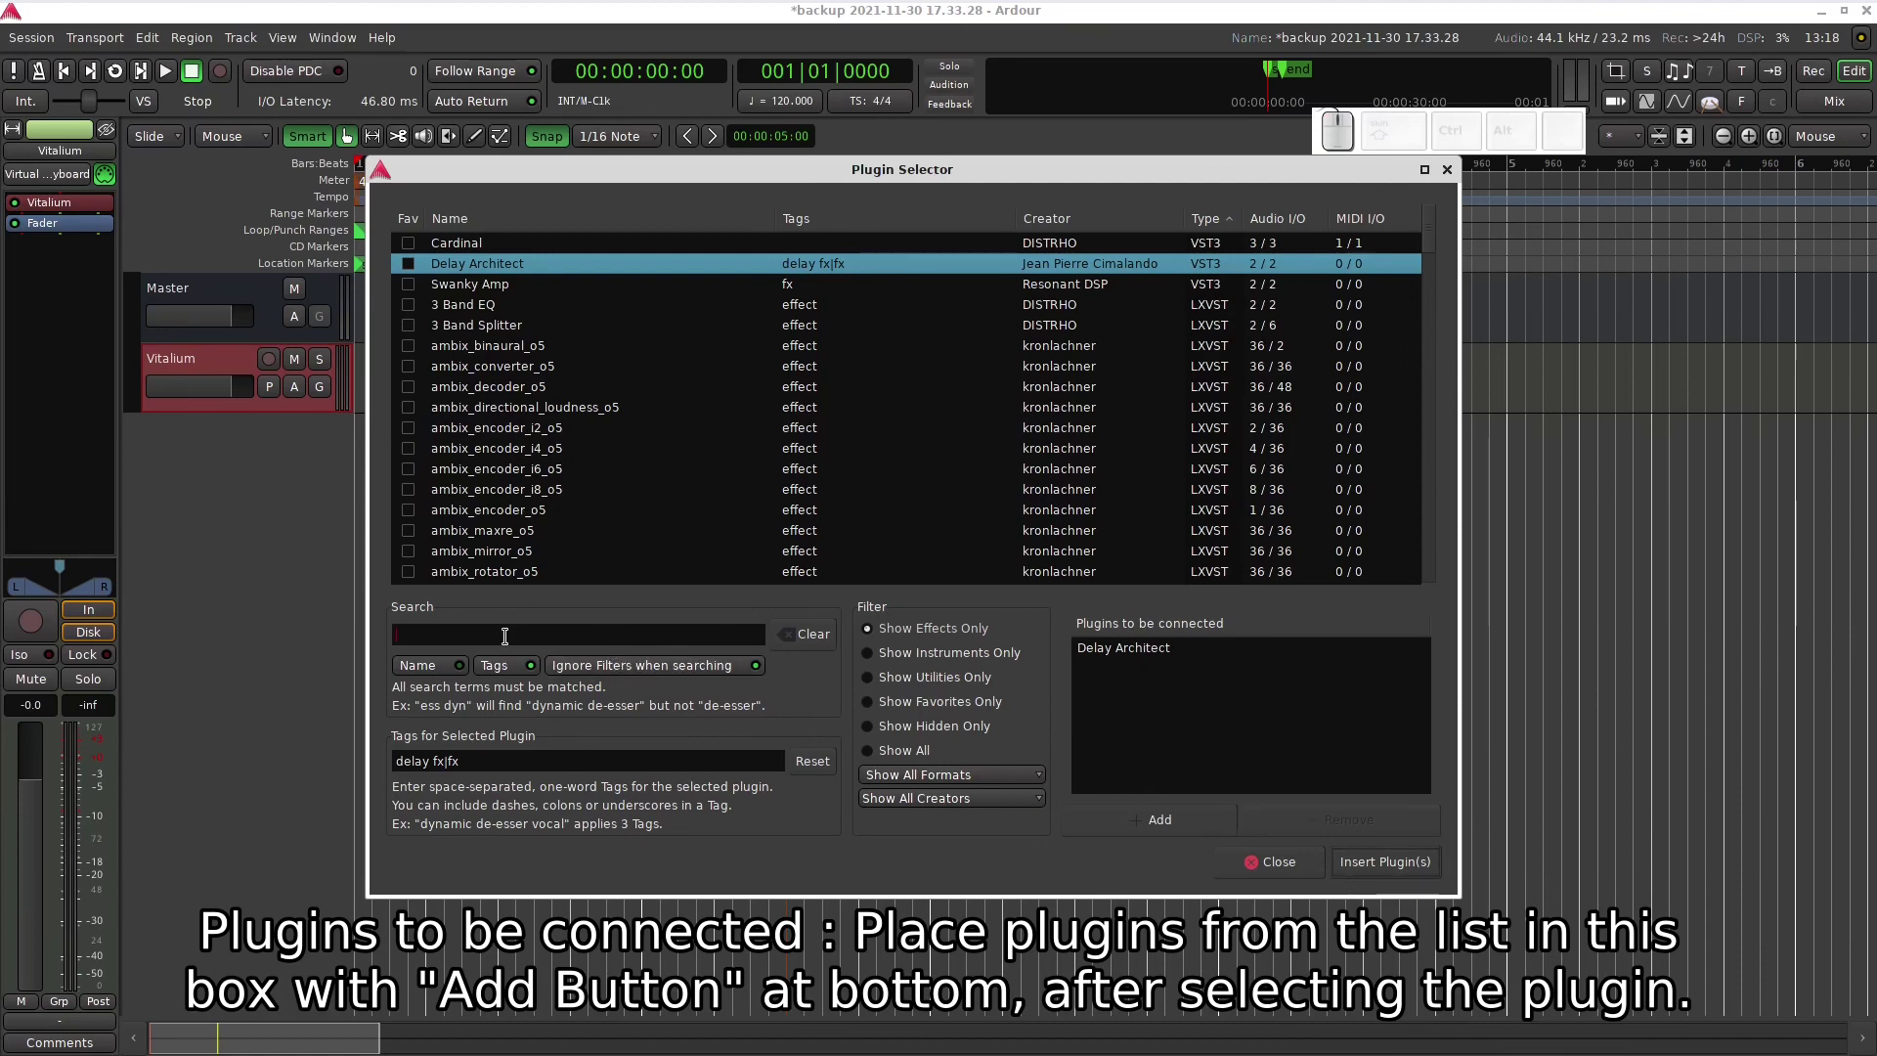
- Search 'para' and add x42-eq - Parametric Equalizer Stereo to the queue
left_click(876, 756)
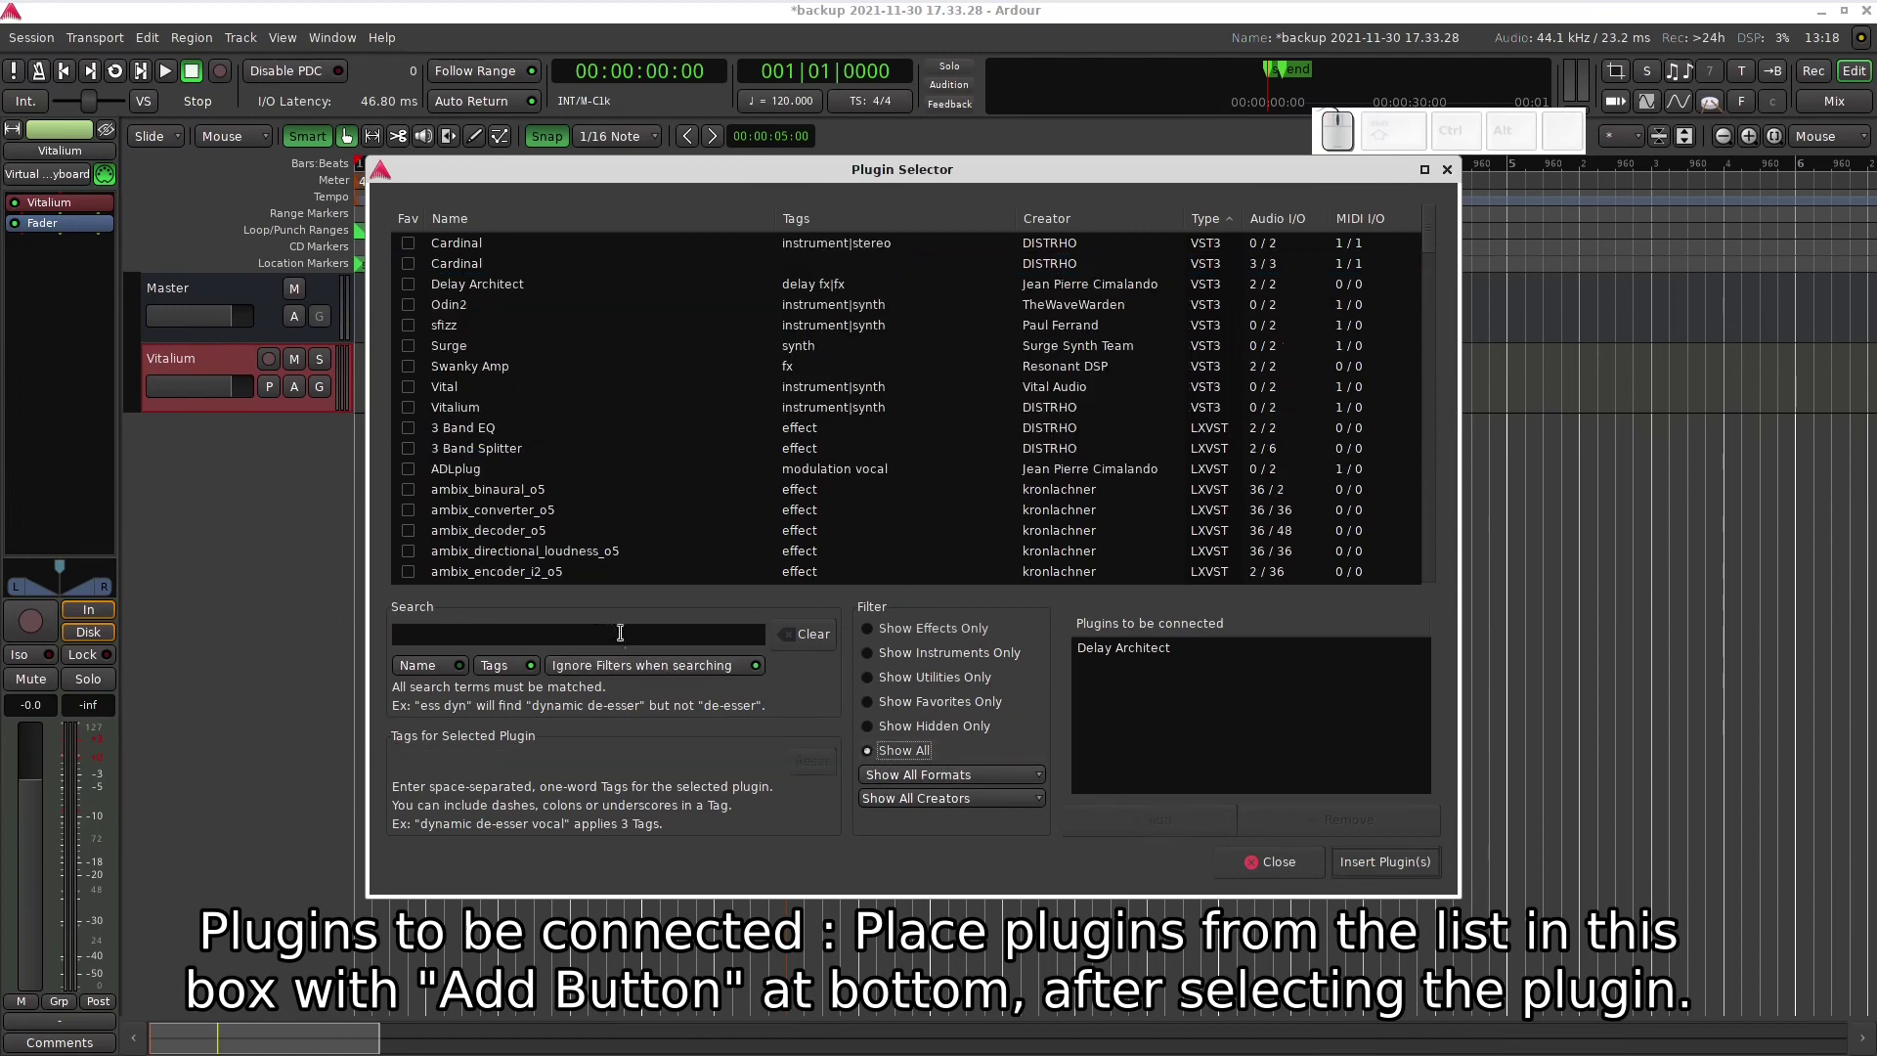
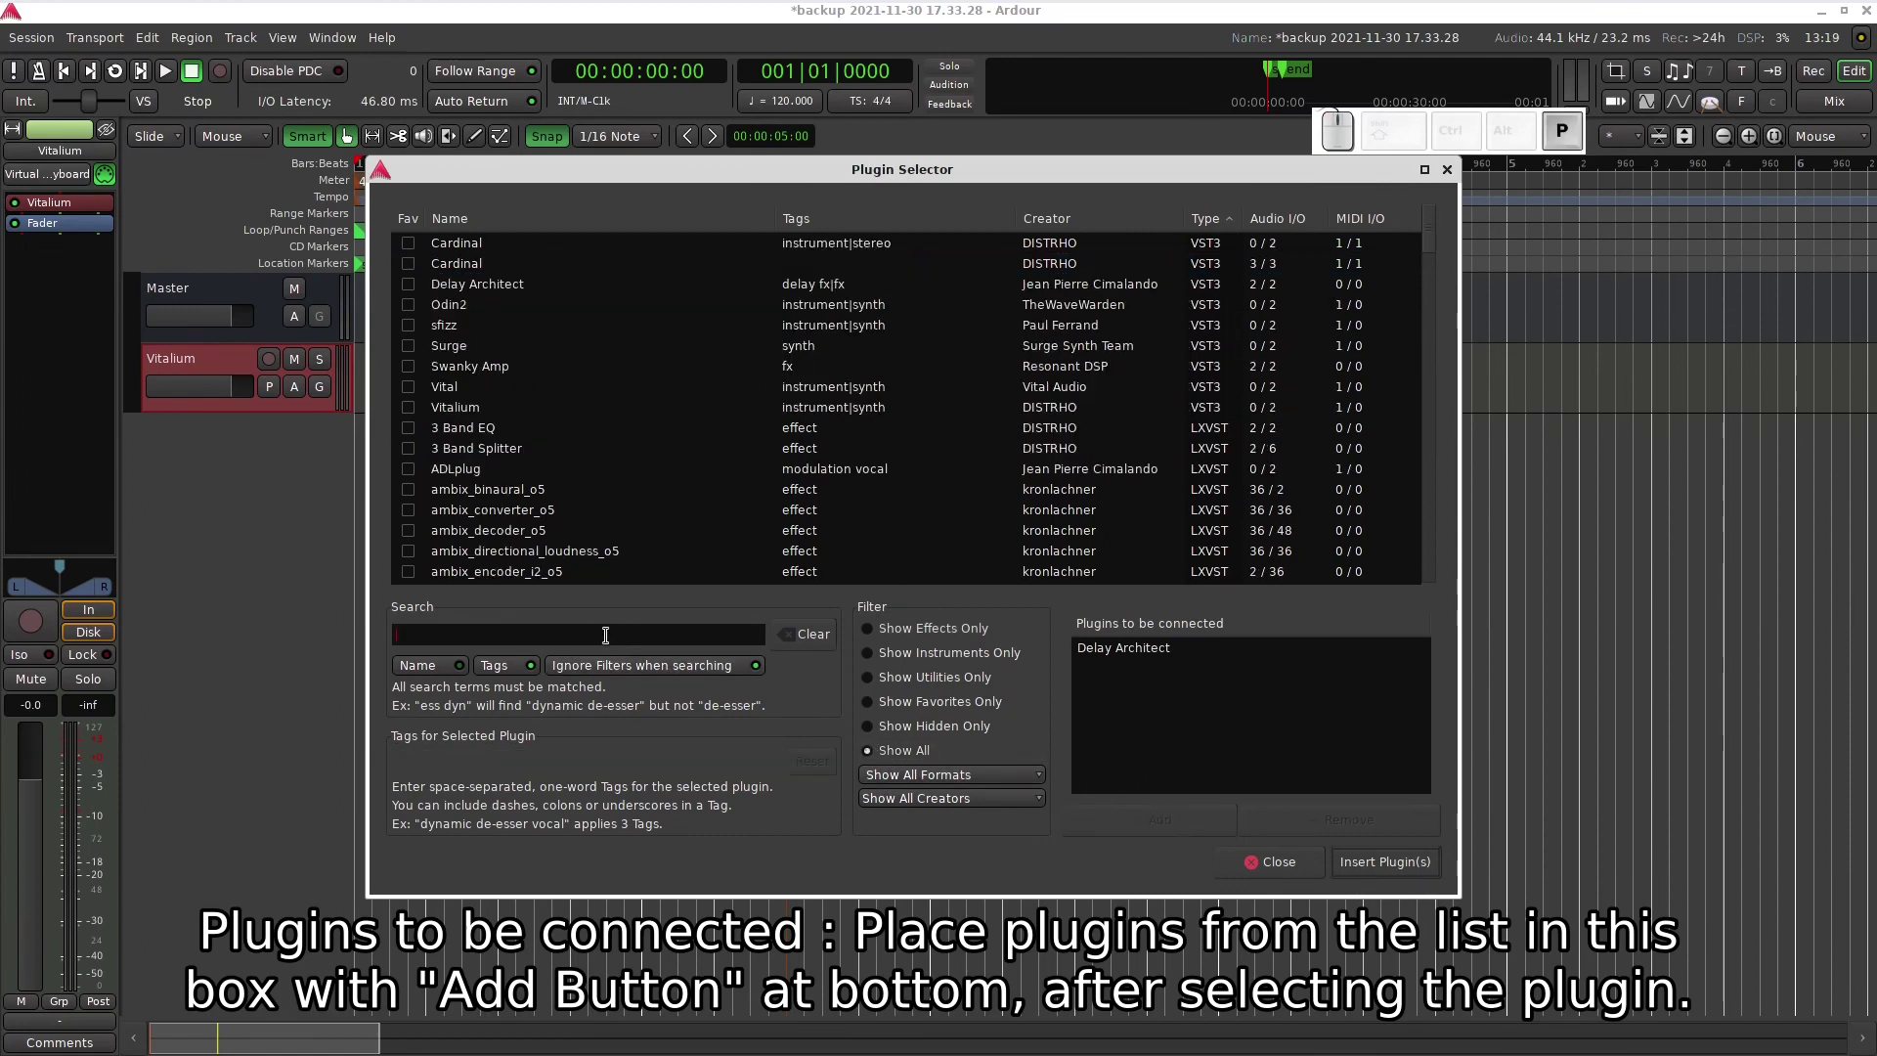
key("BackSpace")
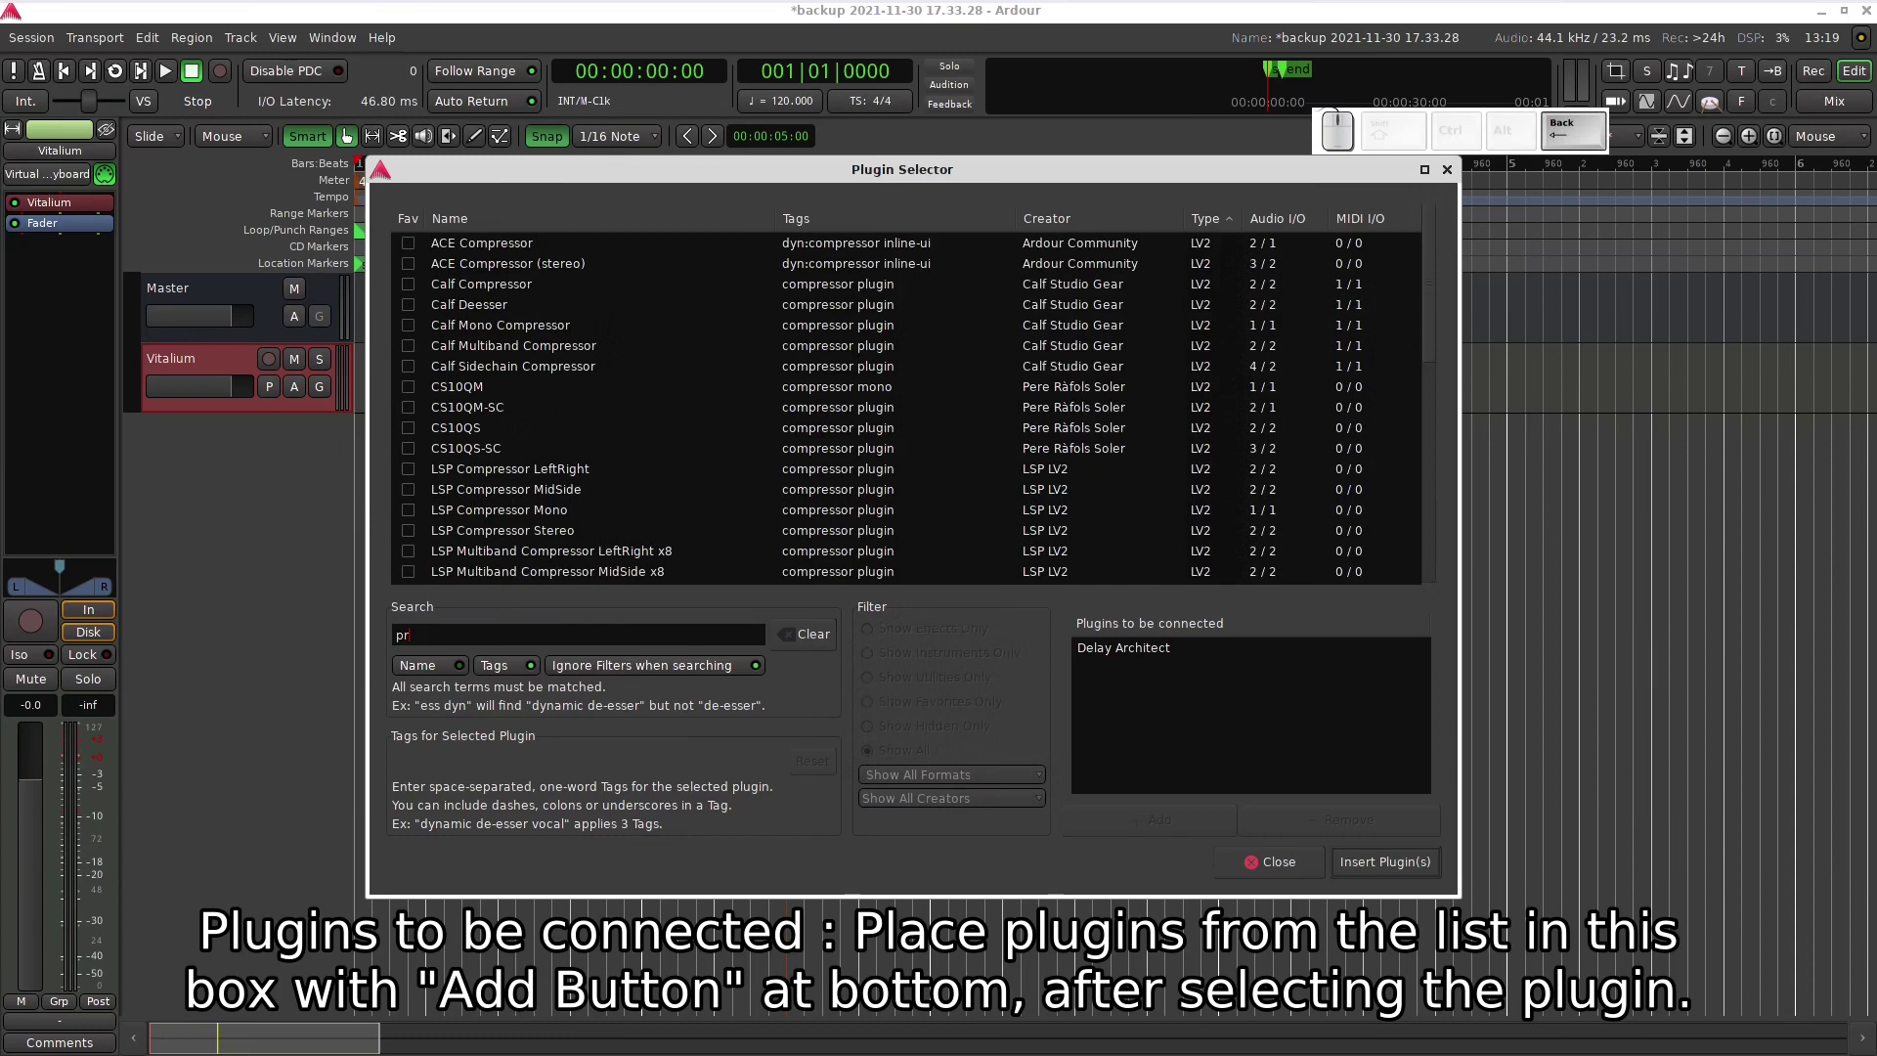
key("a")
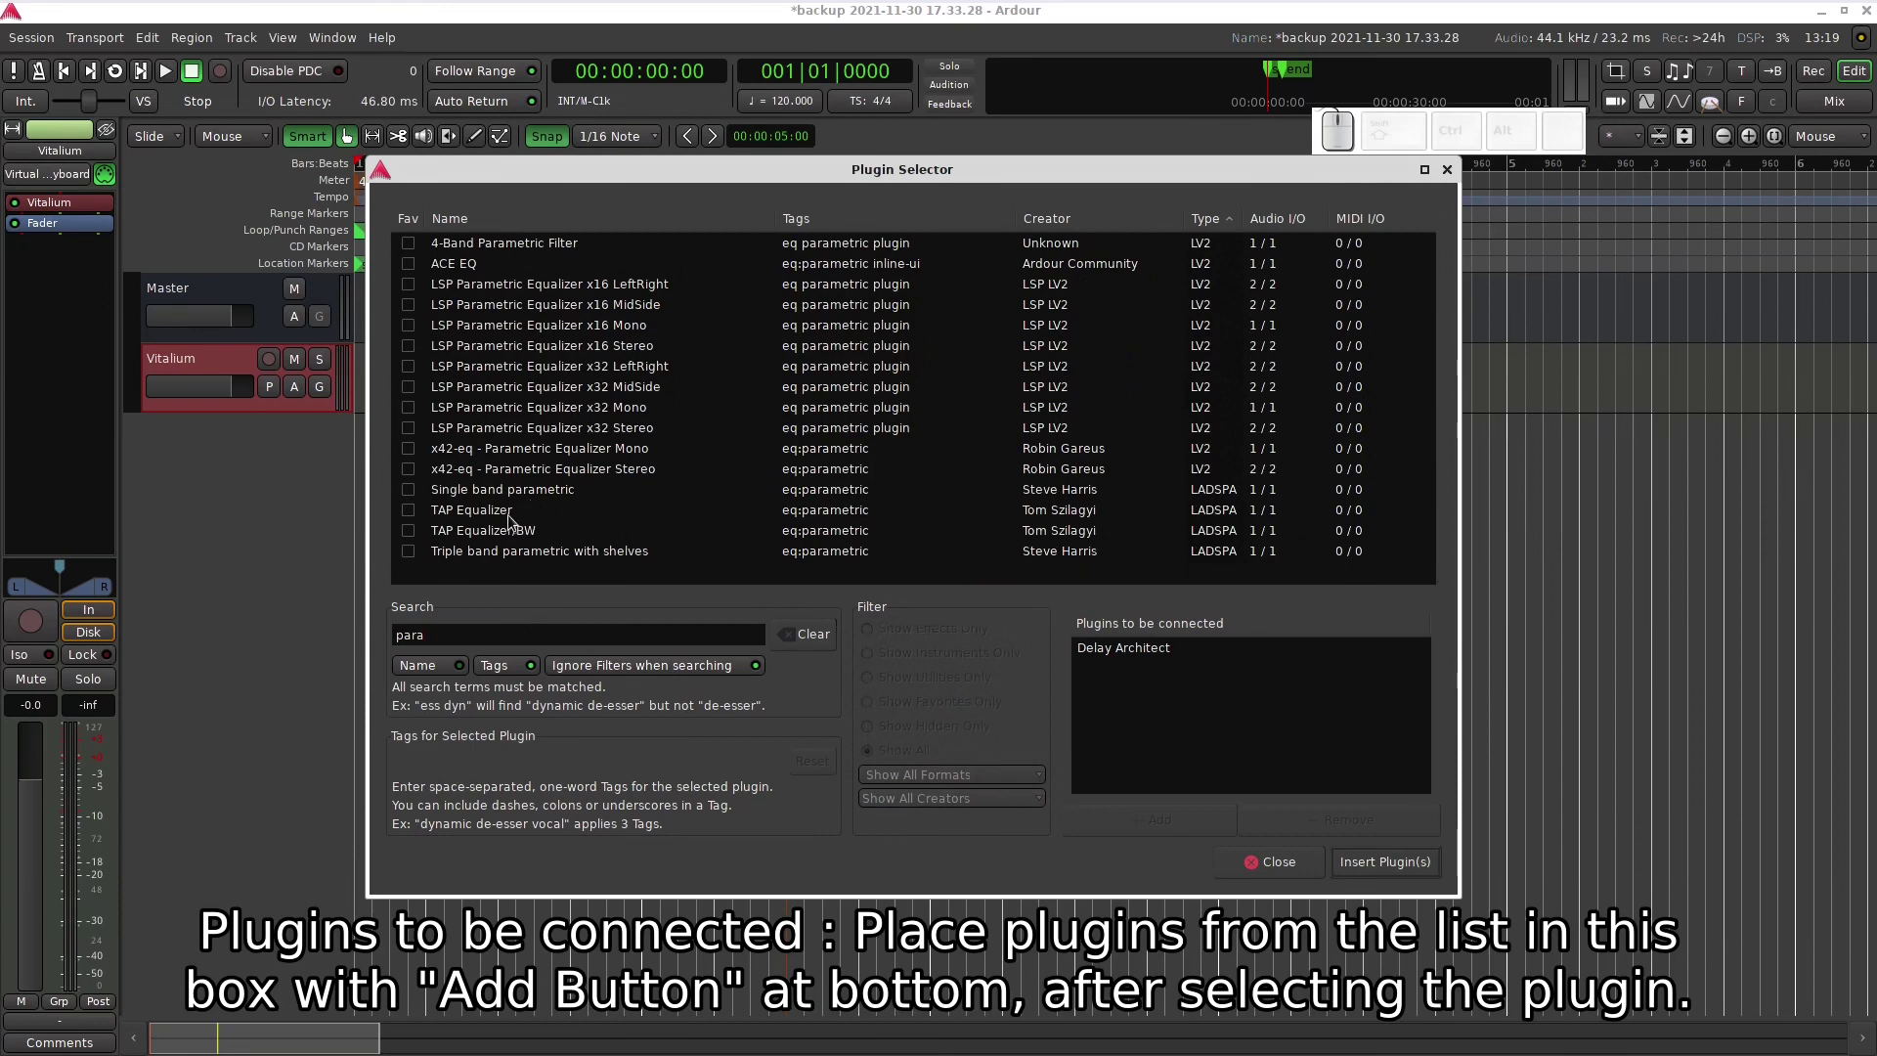
left_click(596, 478)
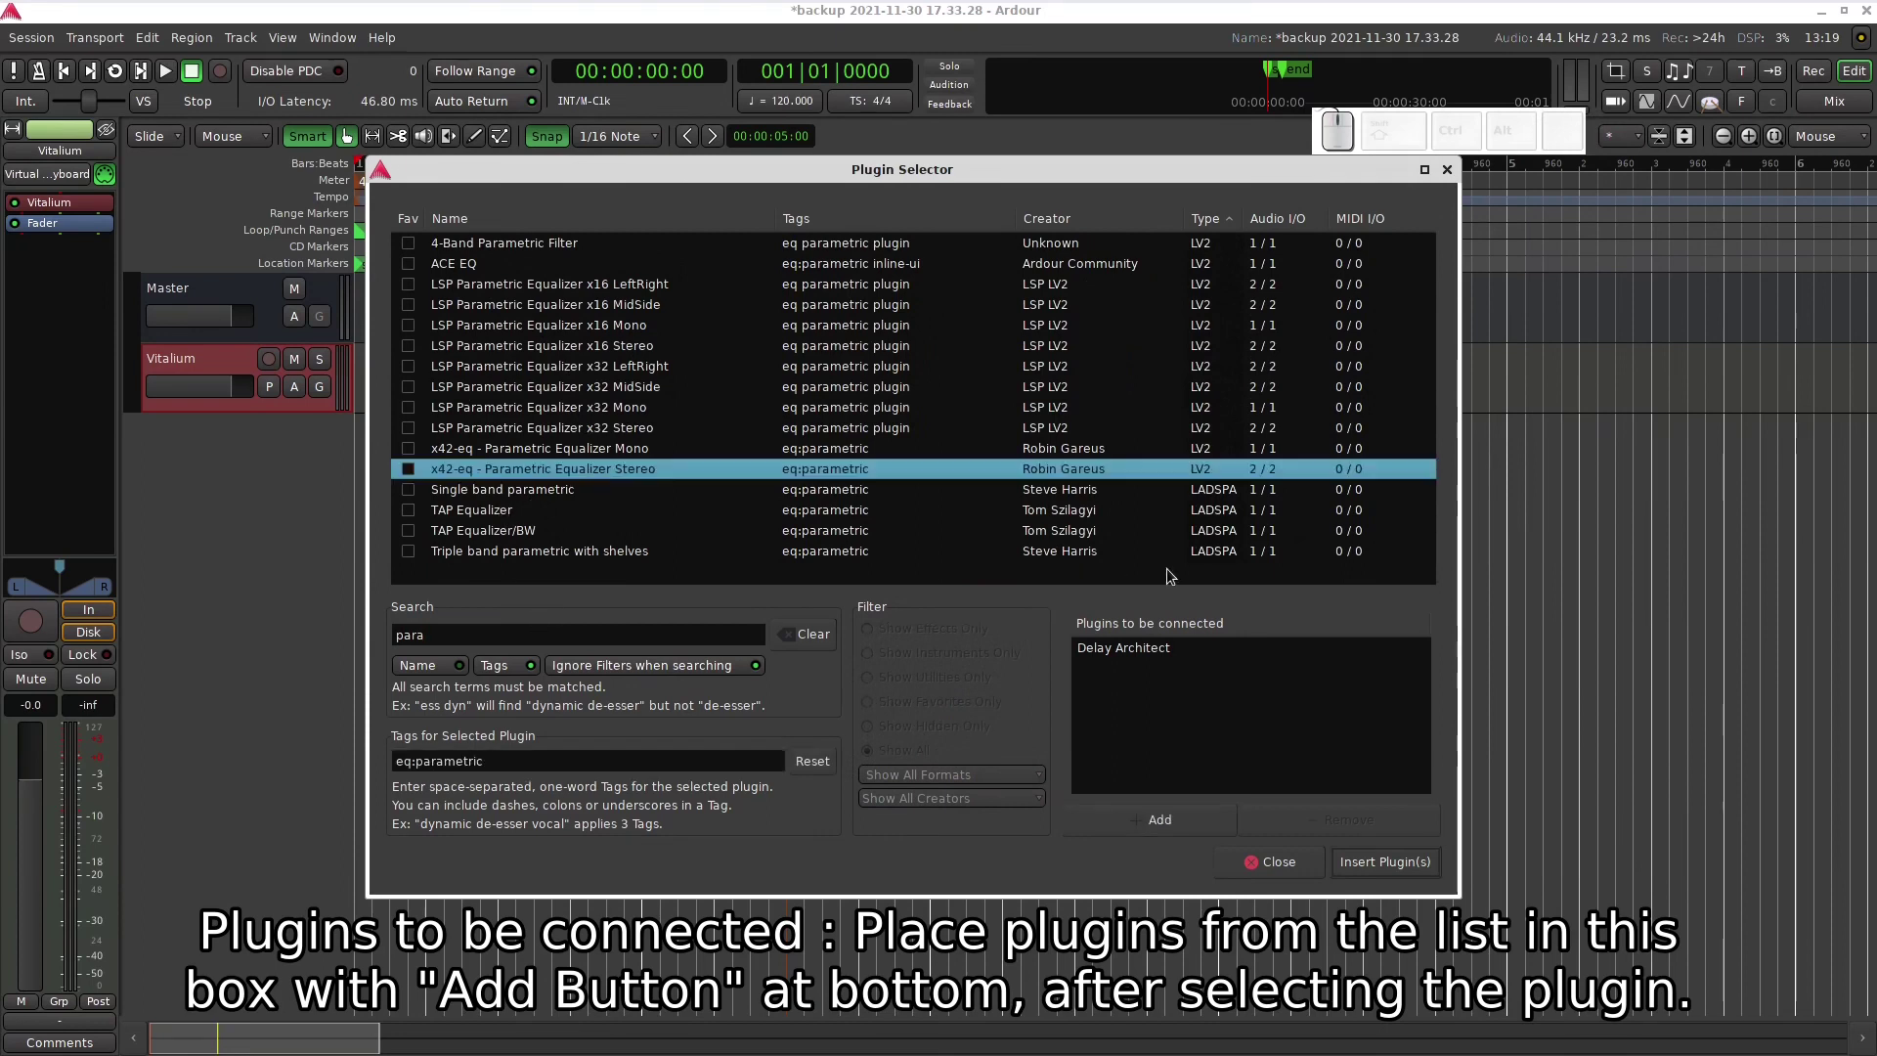
left_click(1142, 813)
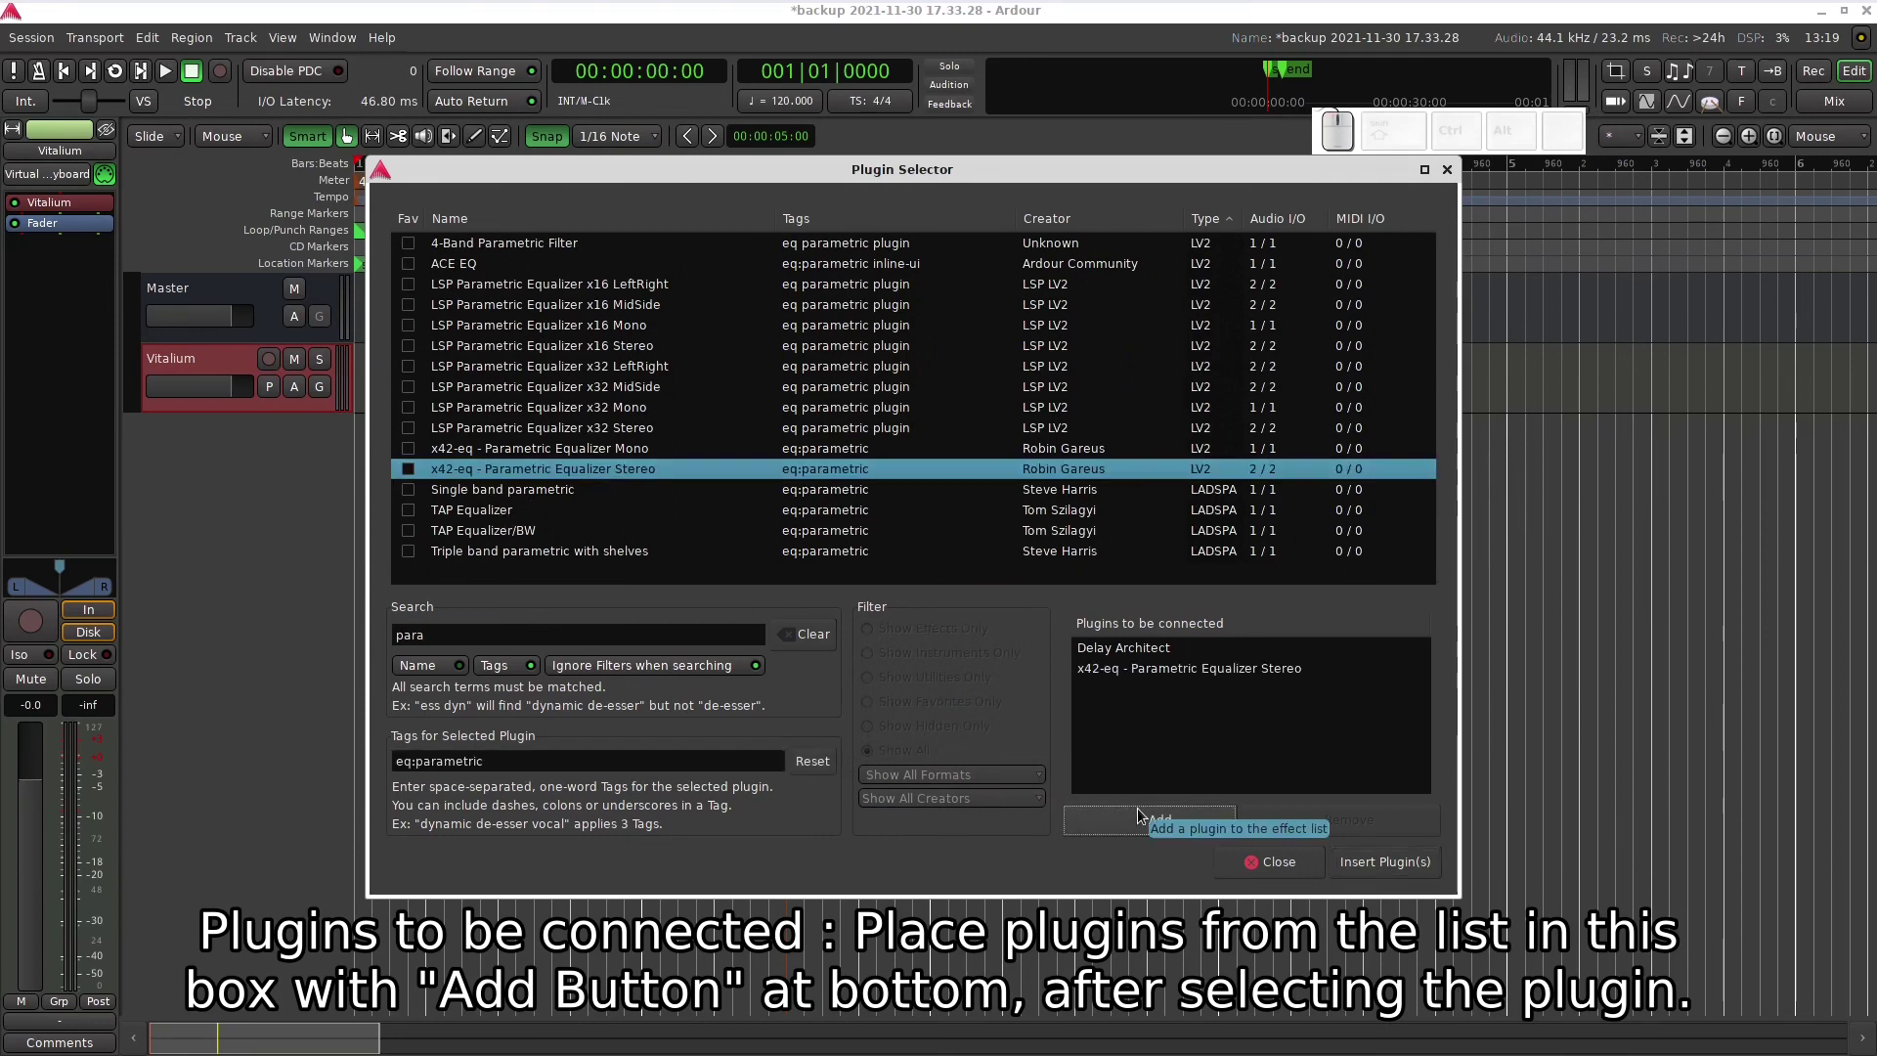
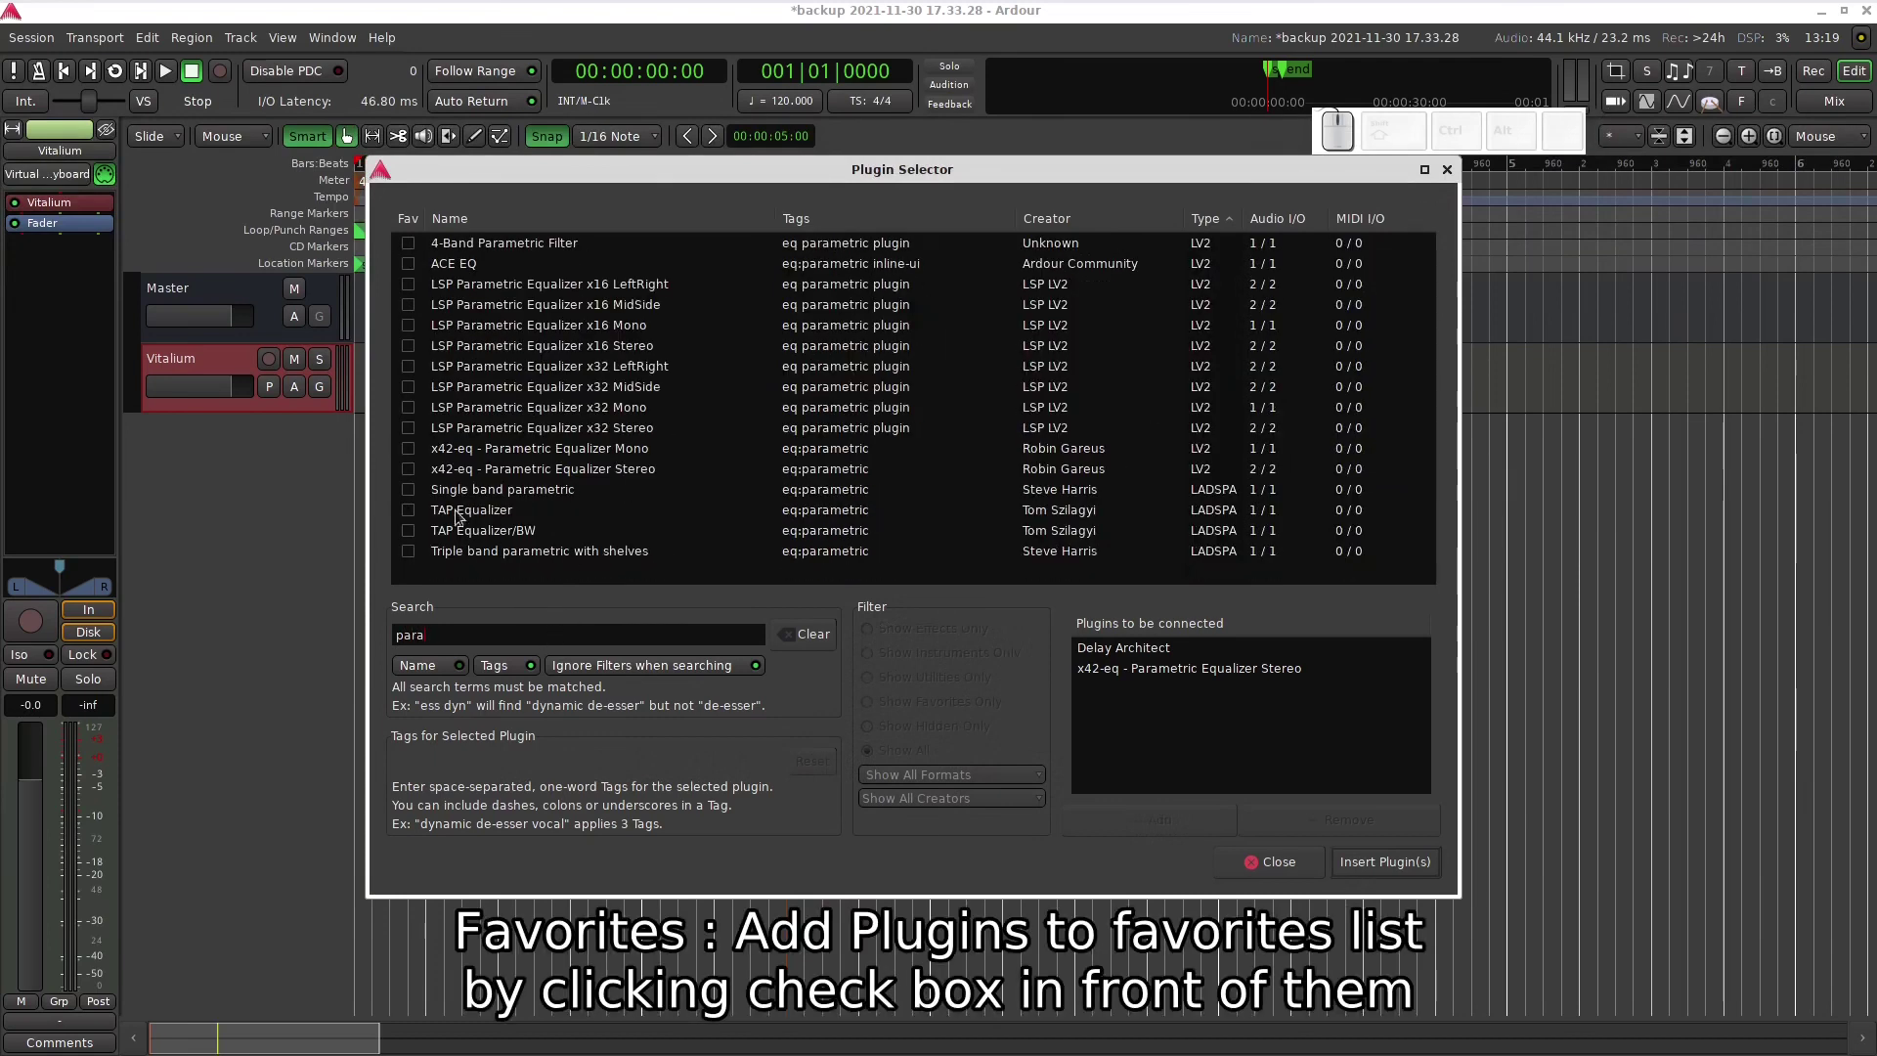
- Mark x42-eq Mono and Vitalium as favourite plugins
left_click(414, 454)
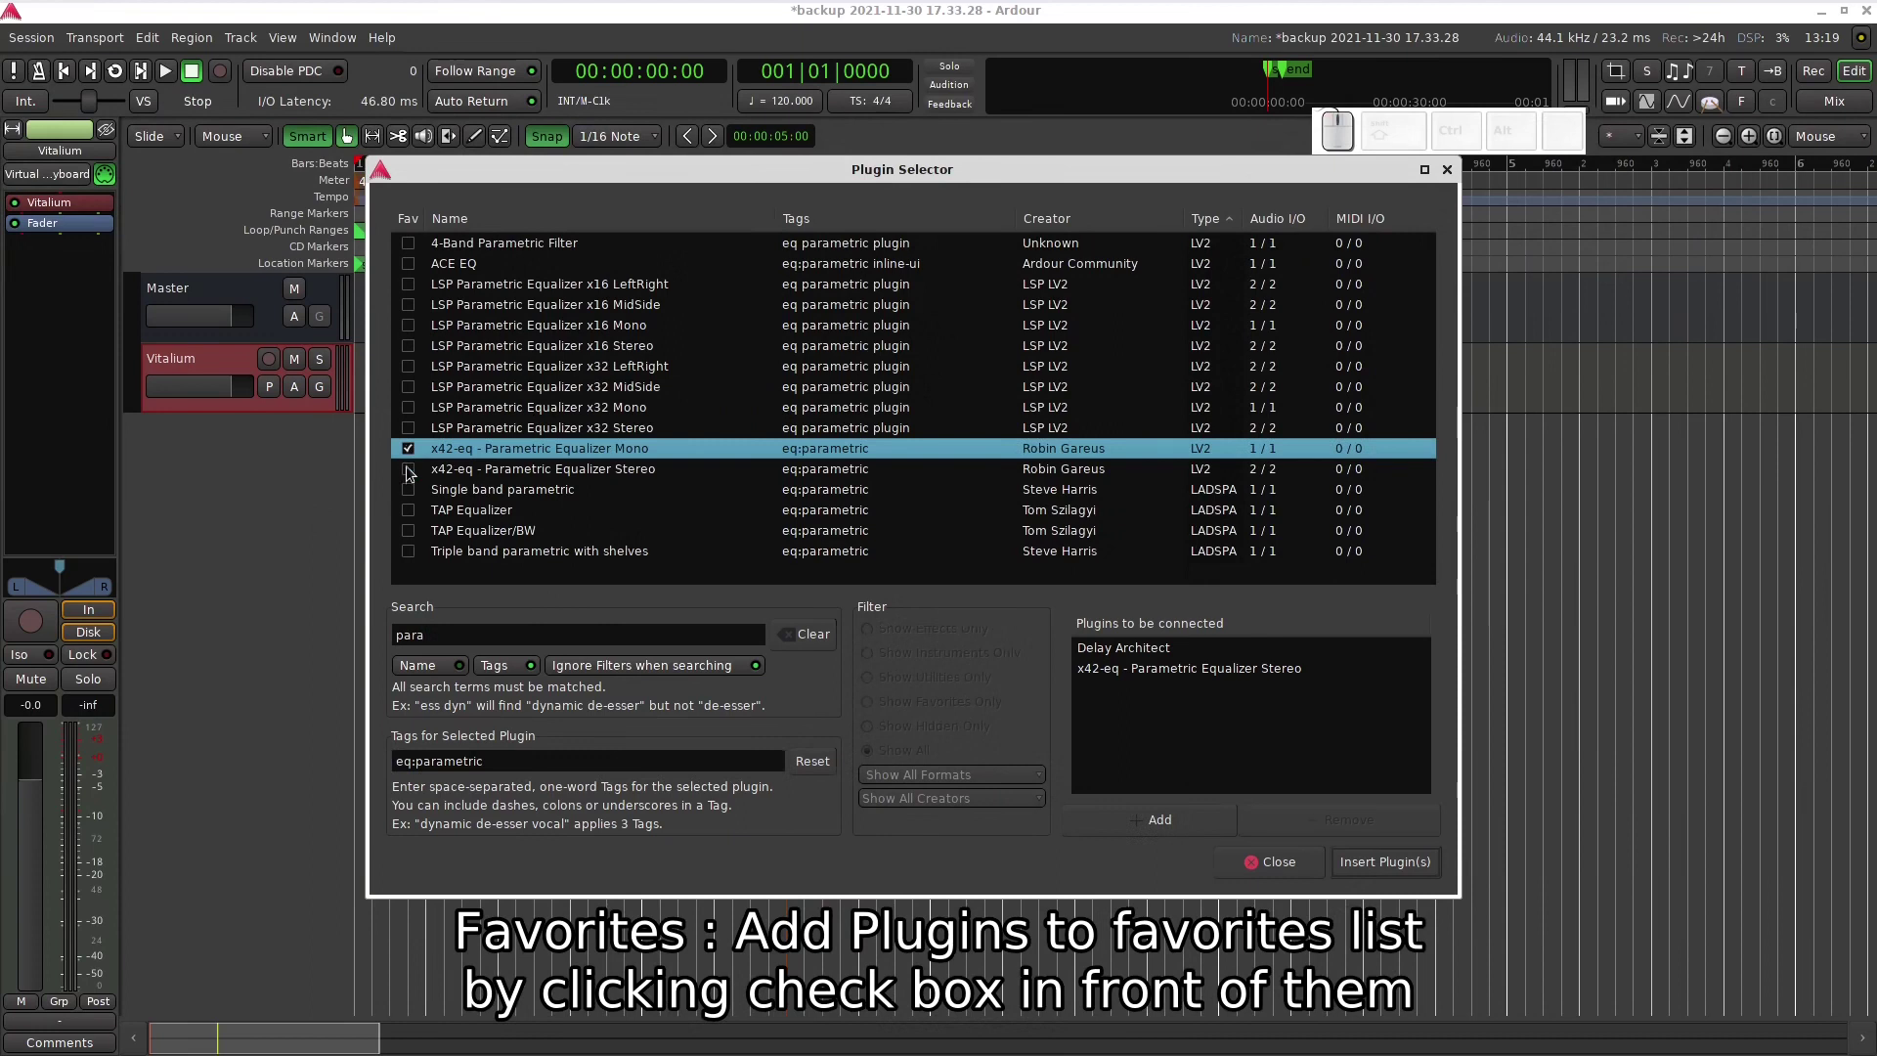
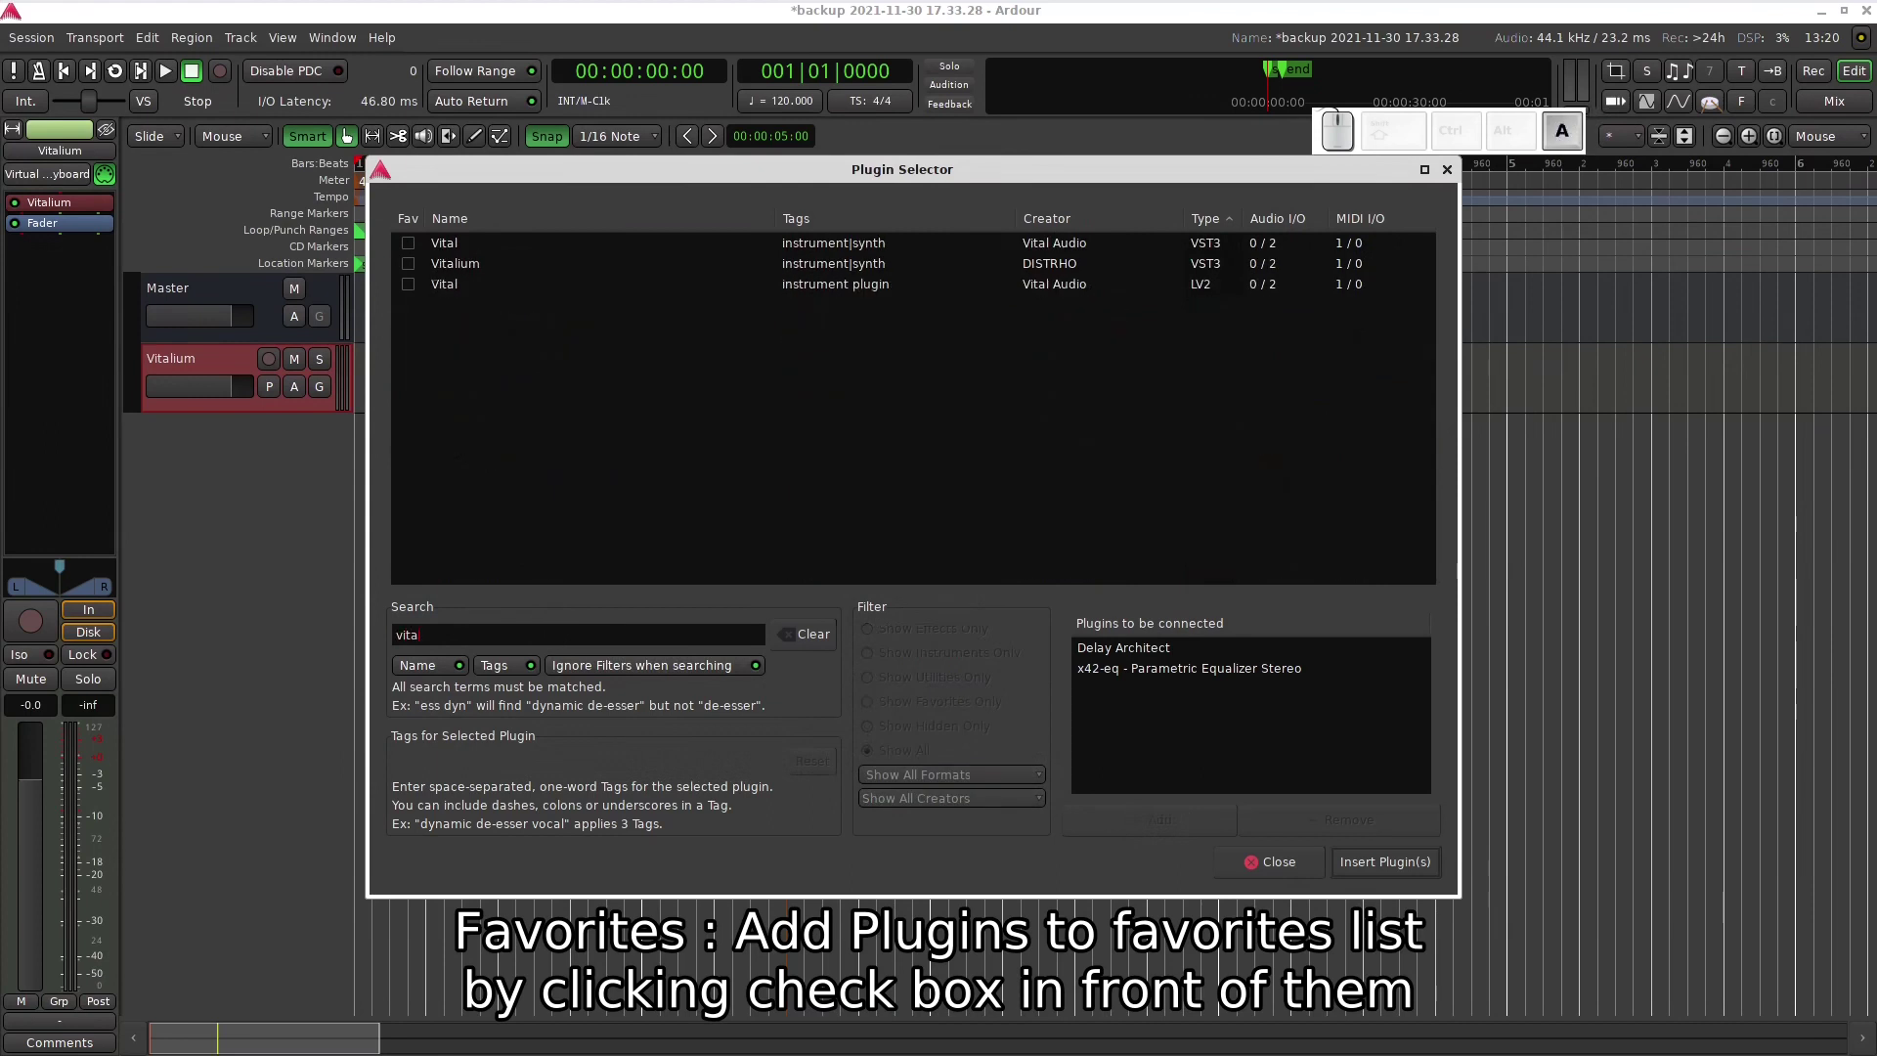
left_click(405, 274)
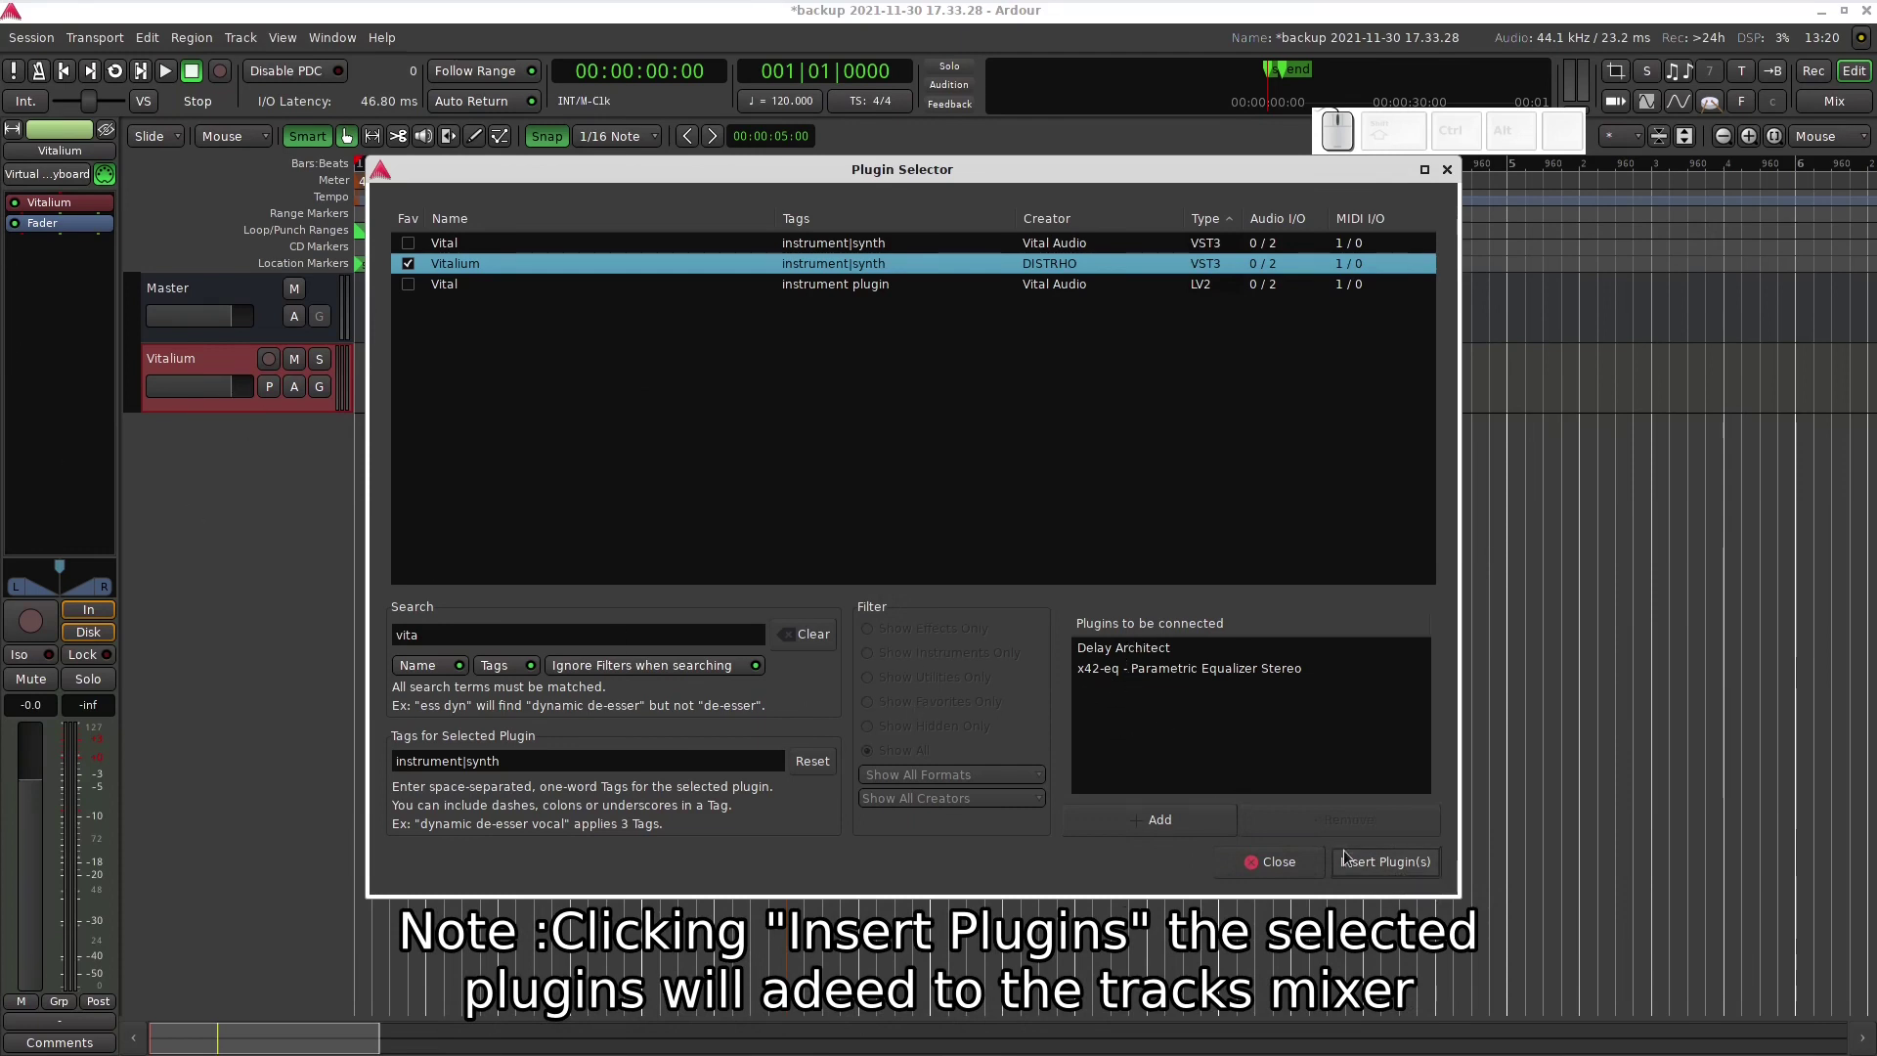
- Insert the queued plugins on the Vitalium track and arrange the Delay Architect and x42-eq windows
left_click(1379, 861)
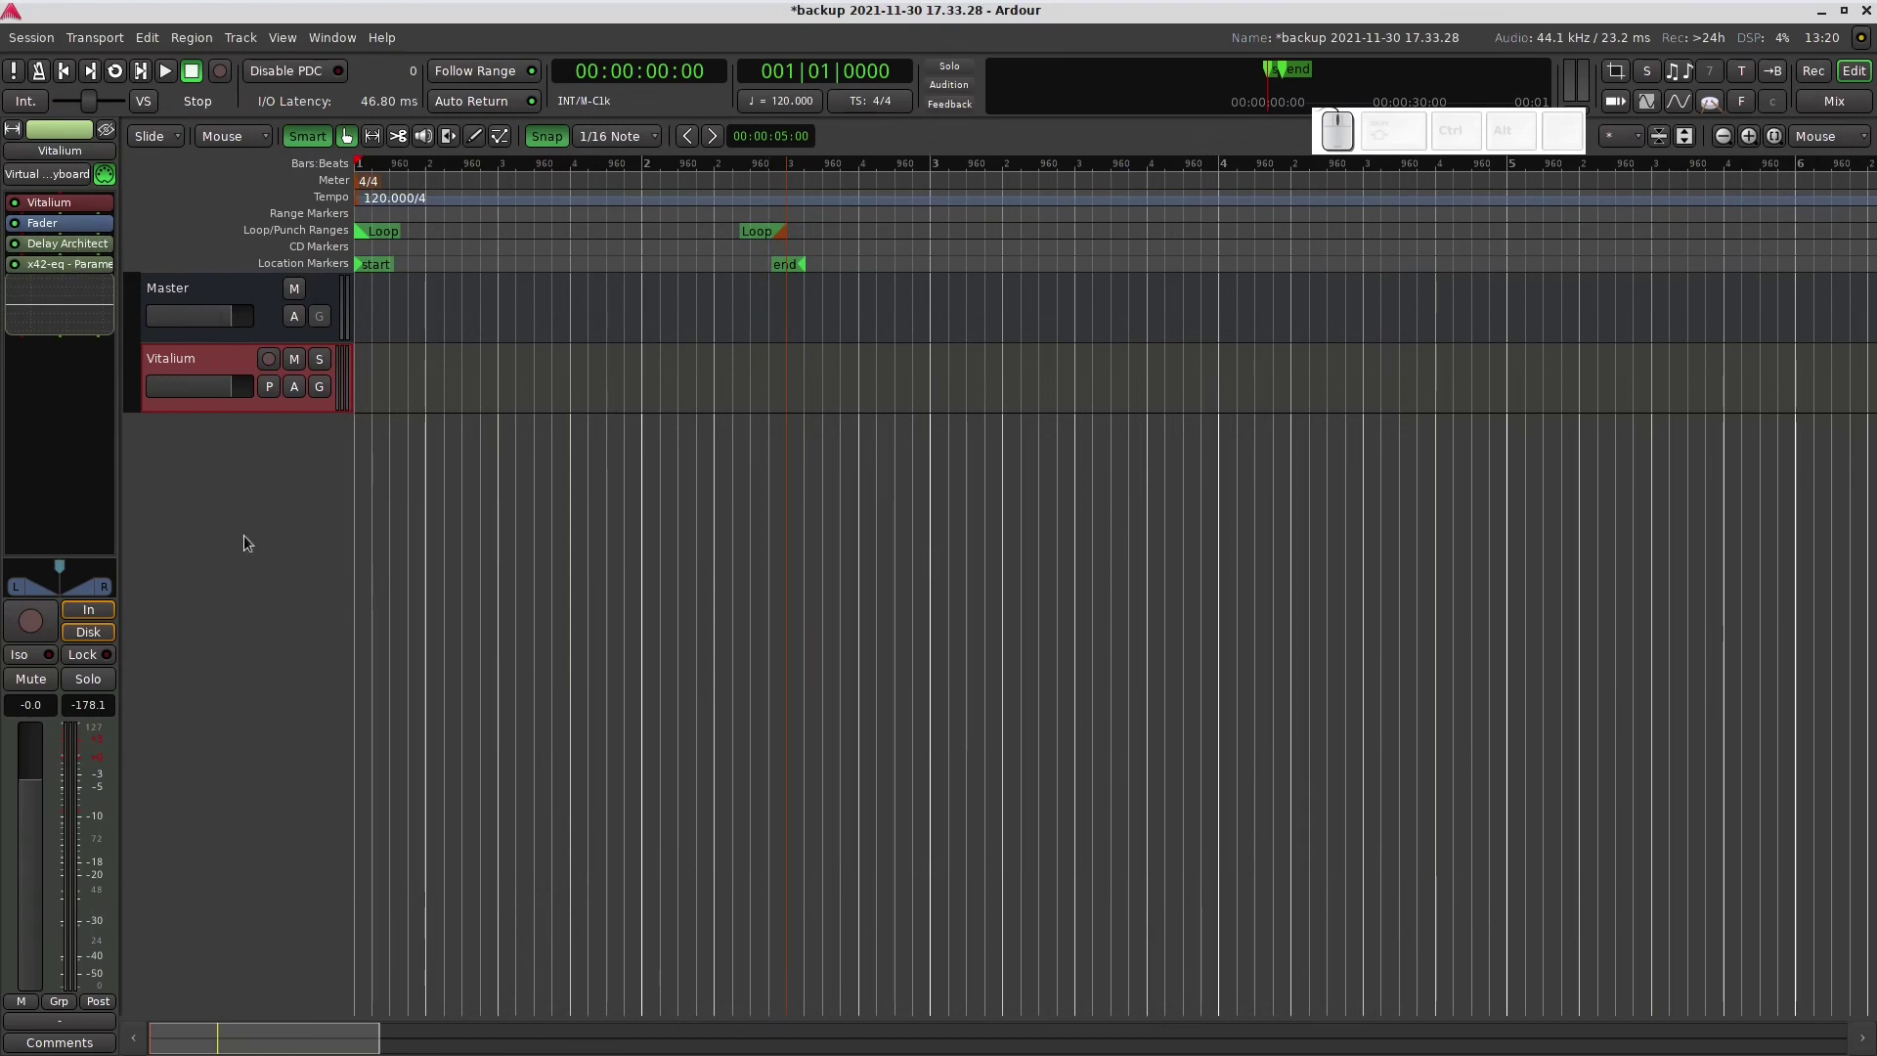
left_click(74, 231)
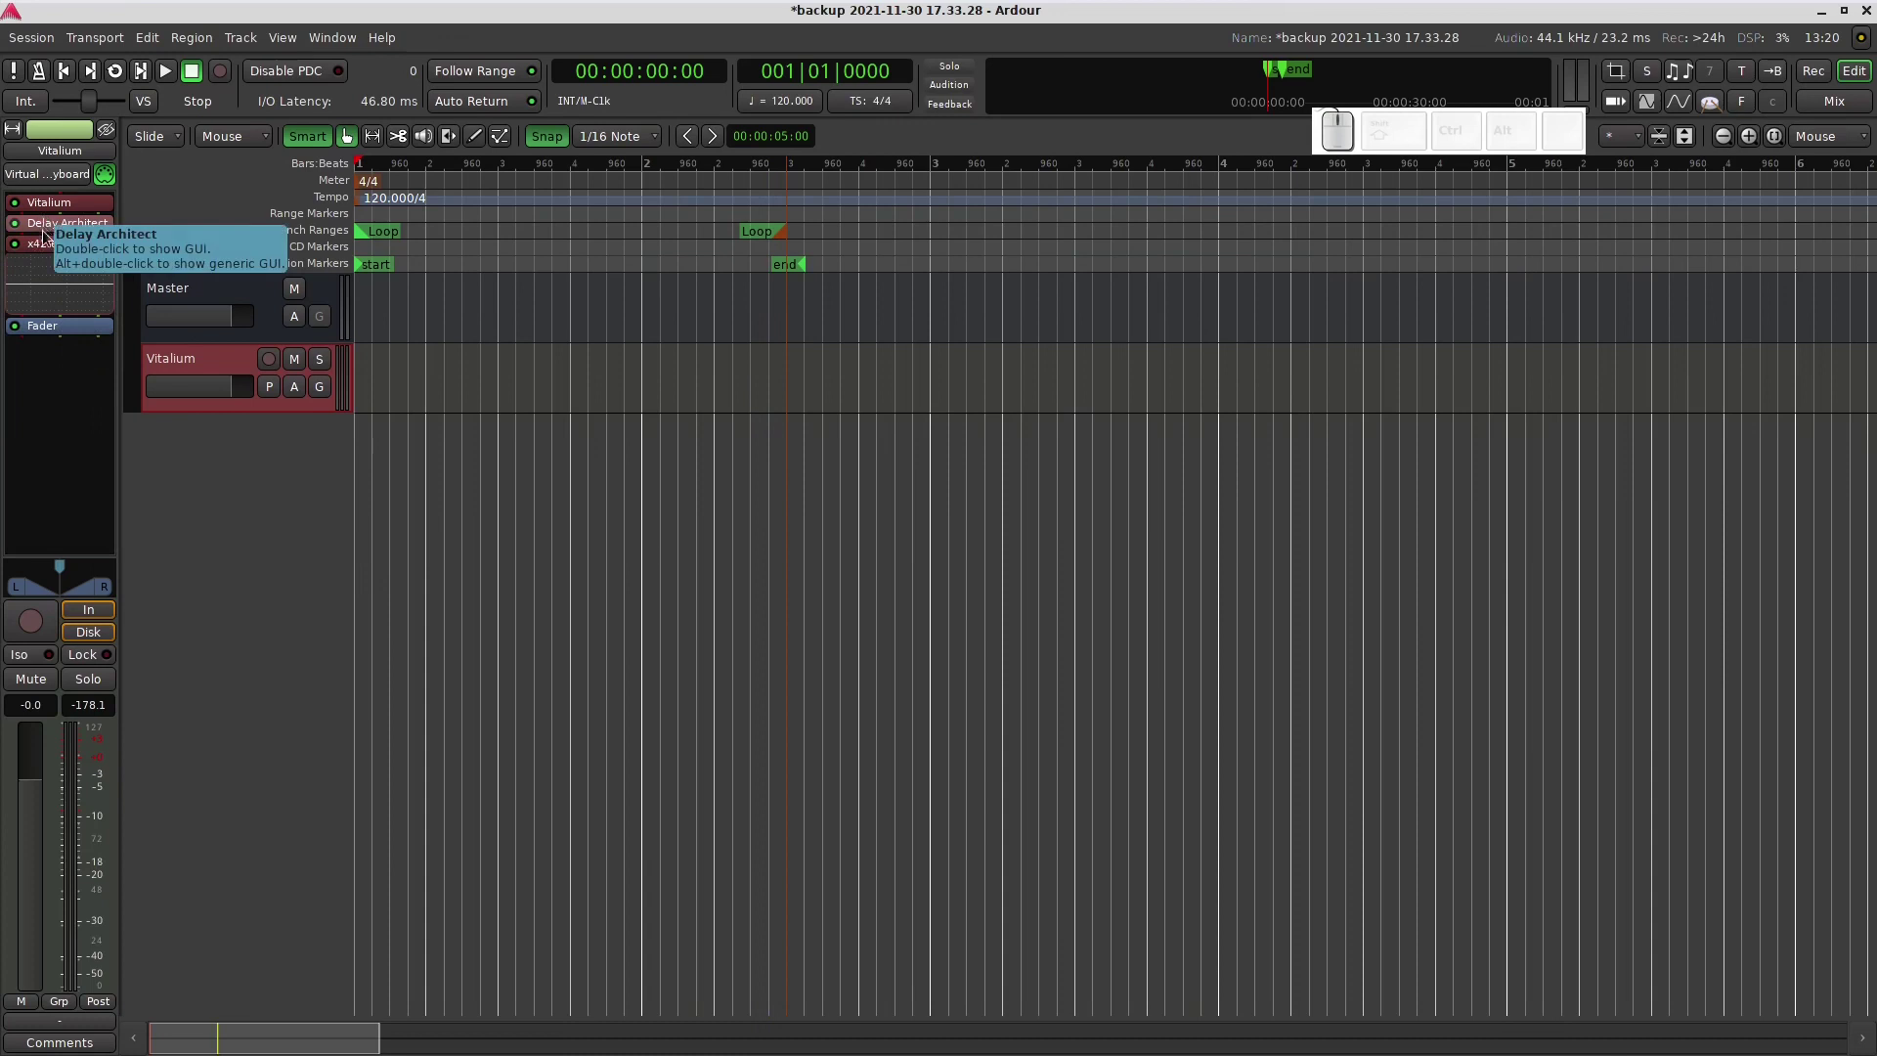
left_click(70, 231)
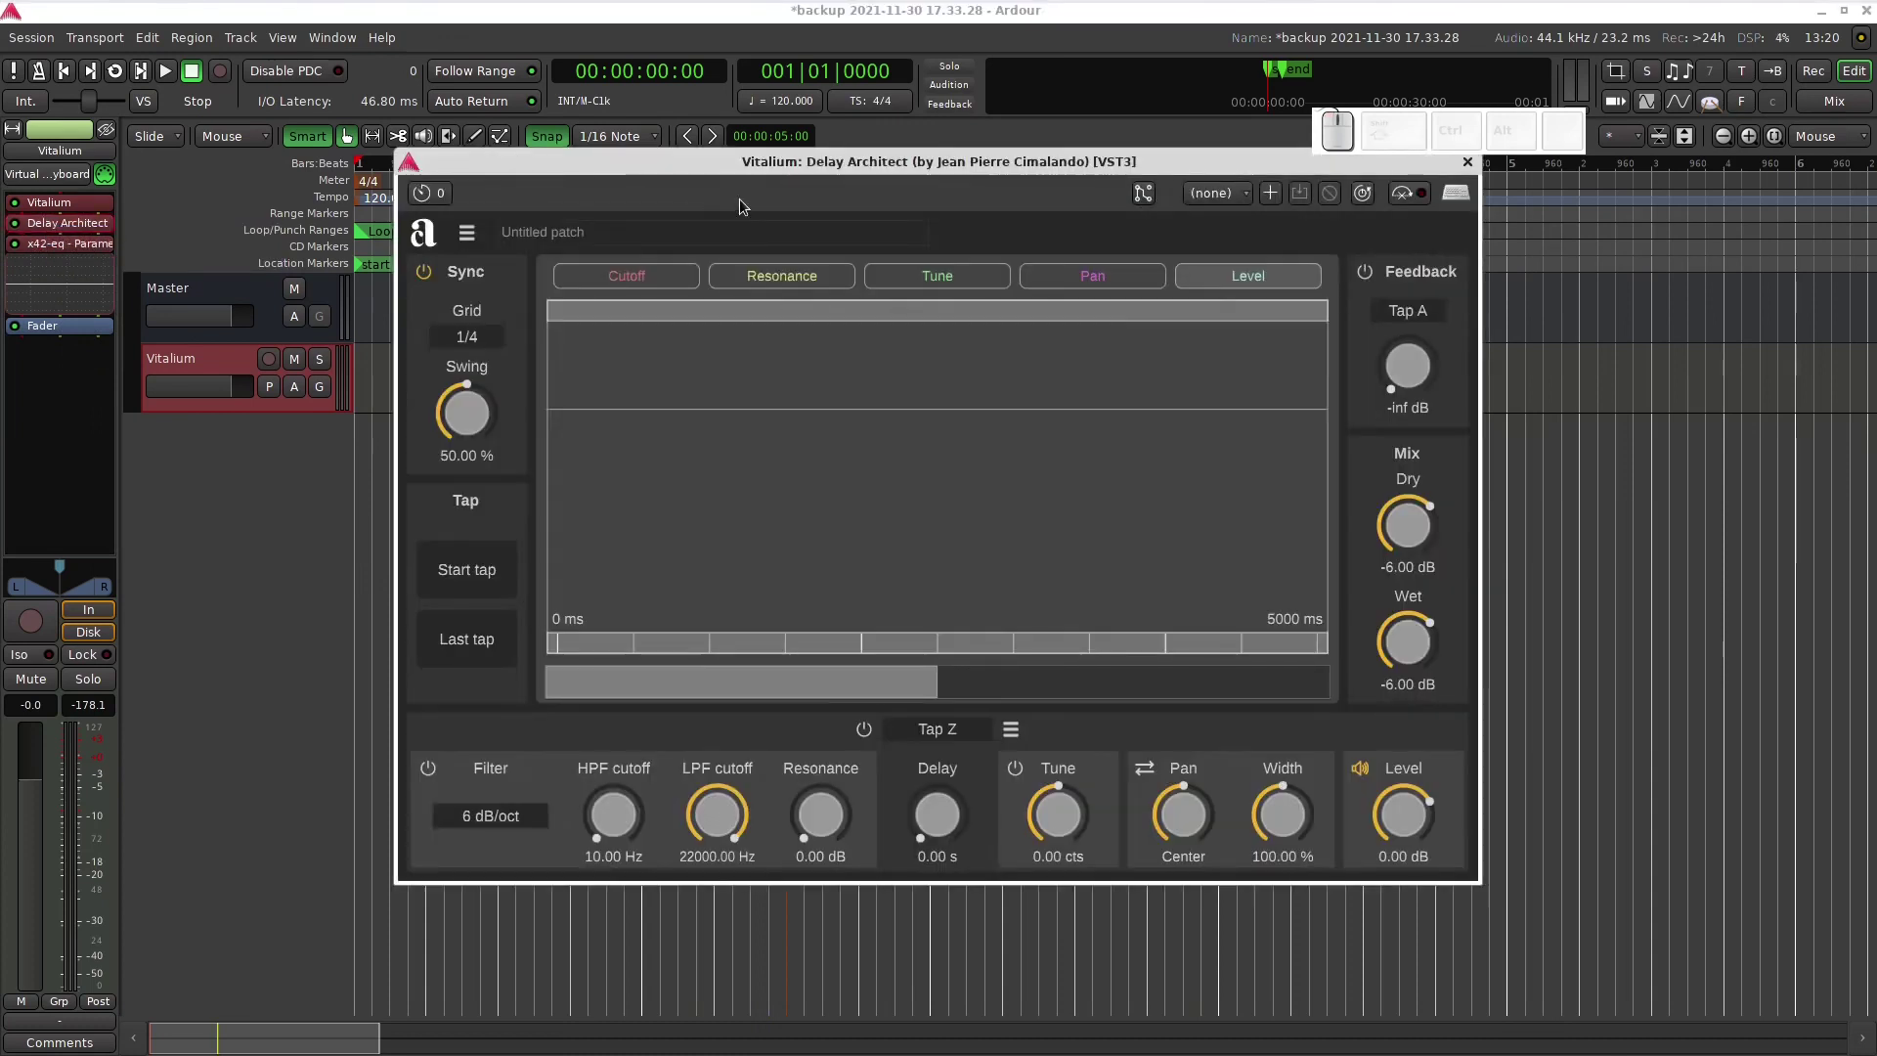
left_click_drag(792, 163, 929, 271)
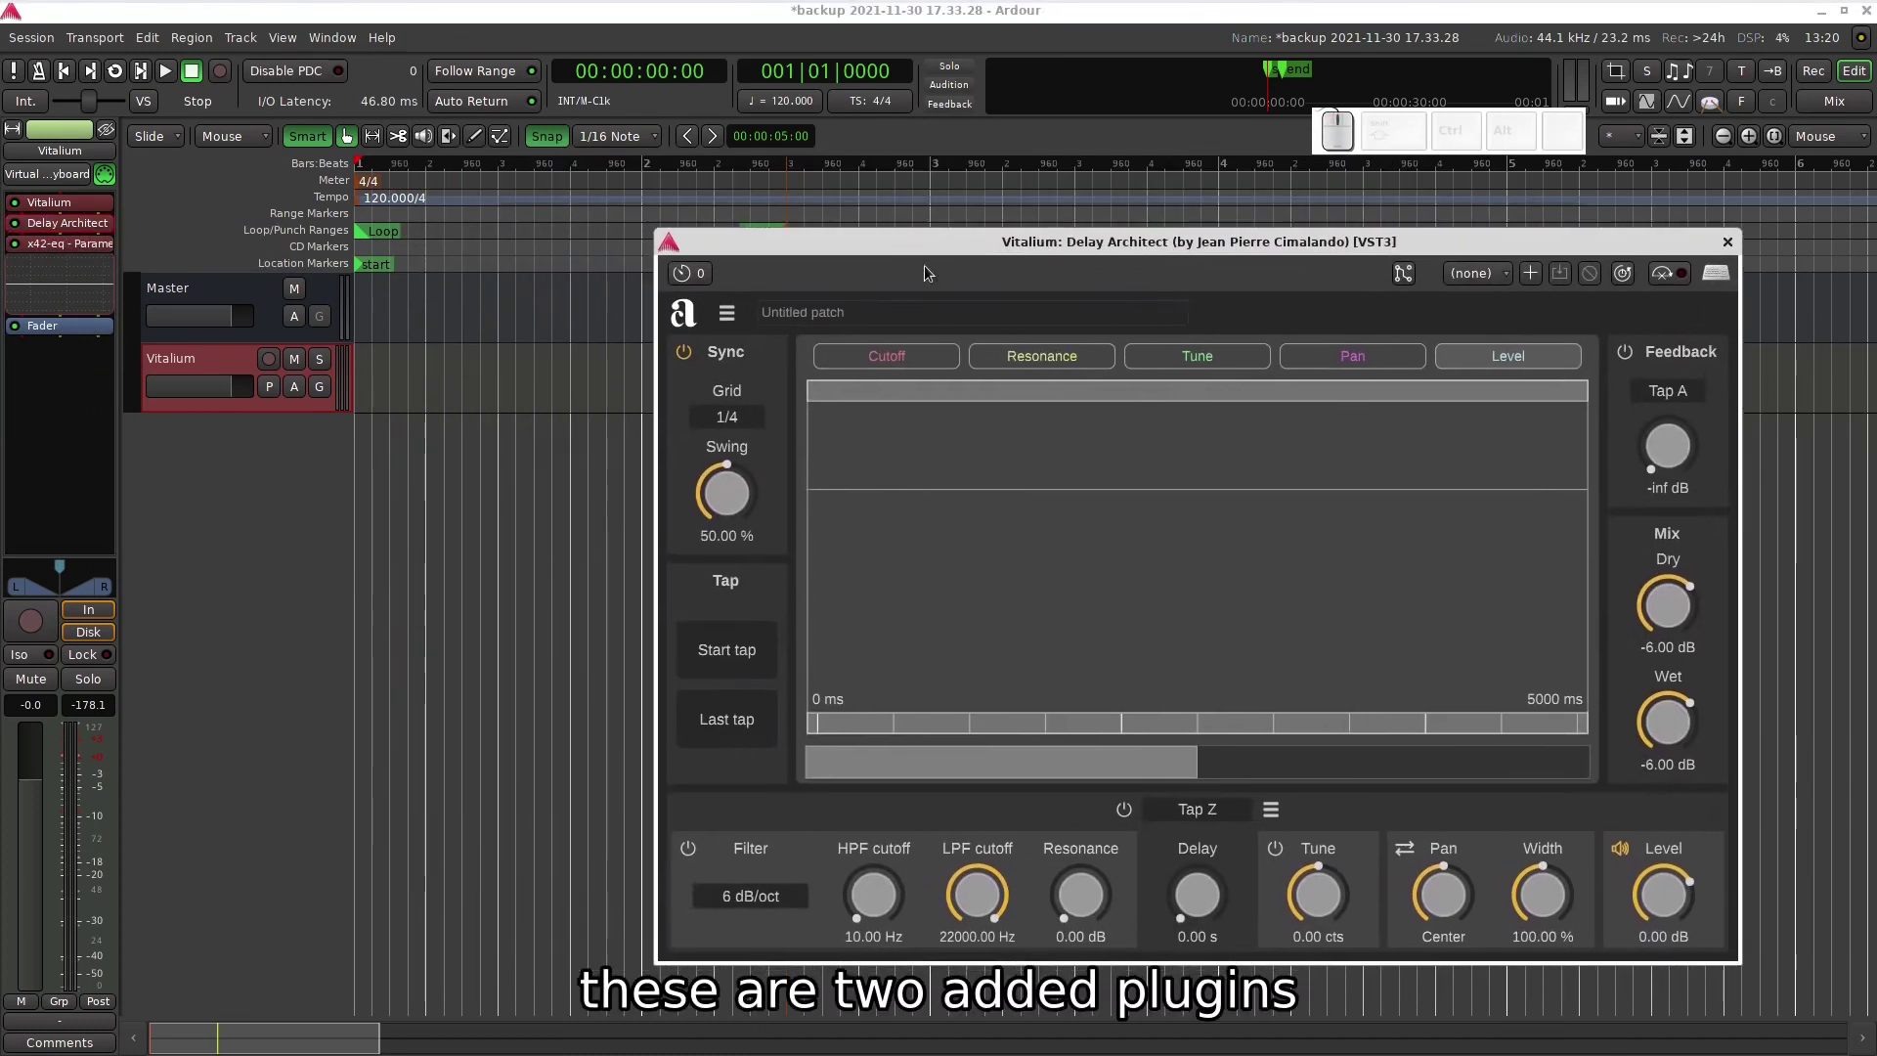
left_click(71, 251)
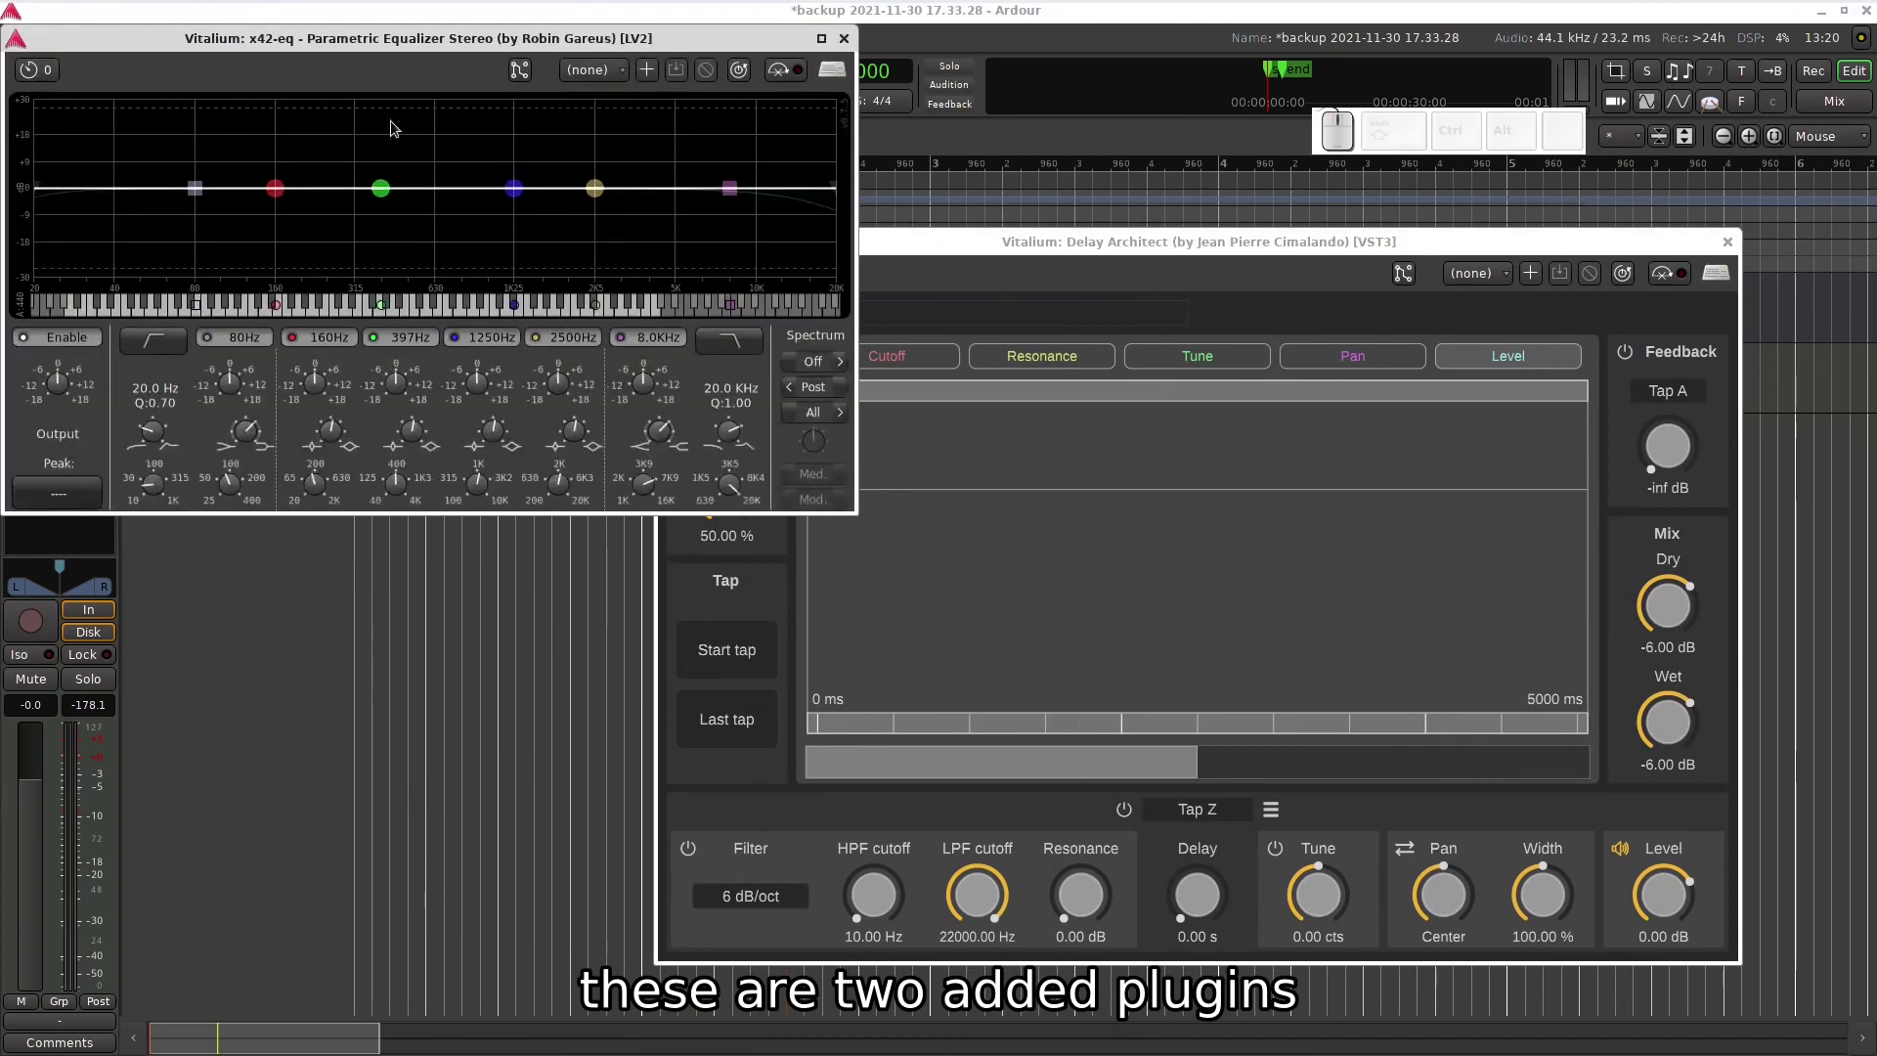
left_click_drag(380, 42, 531, 523)
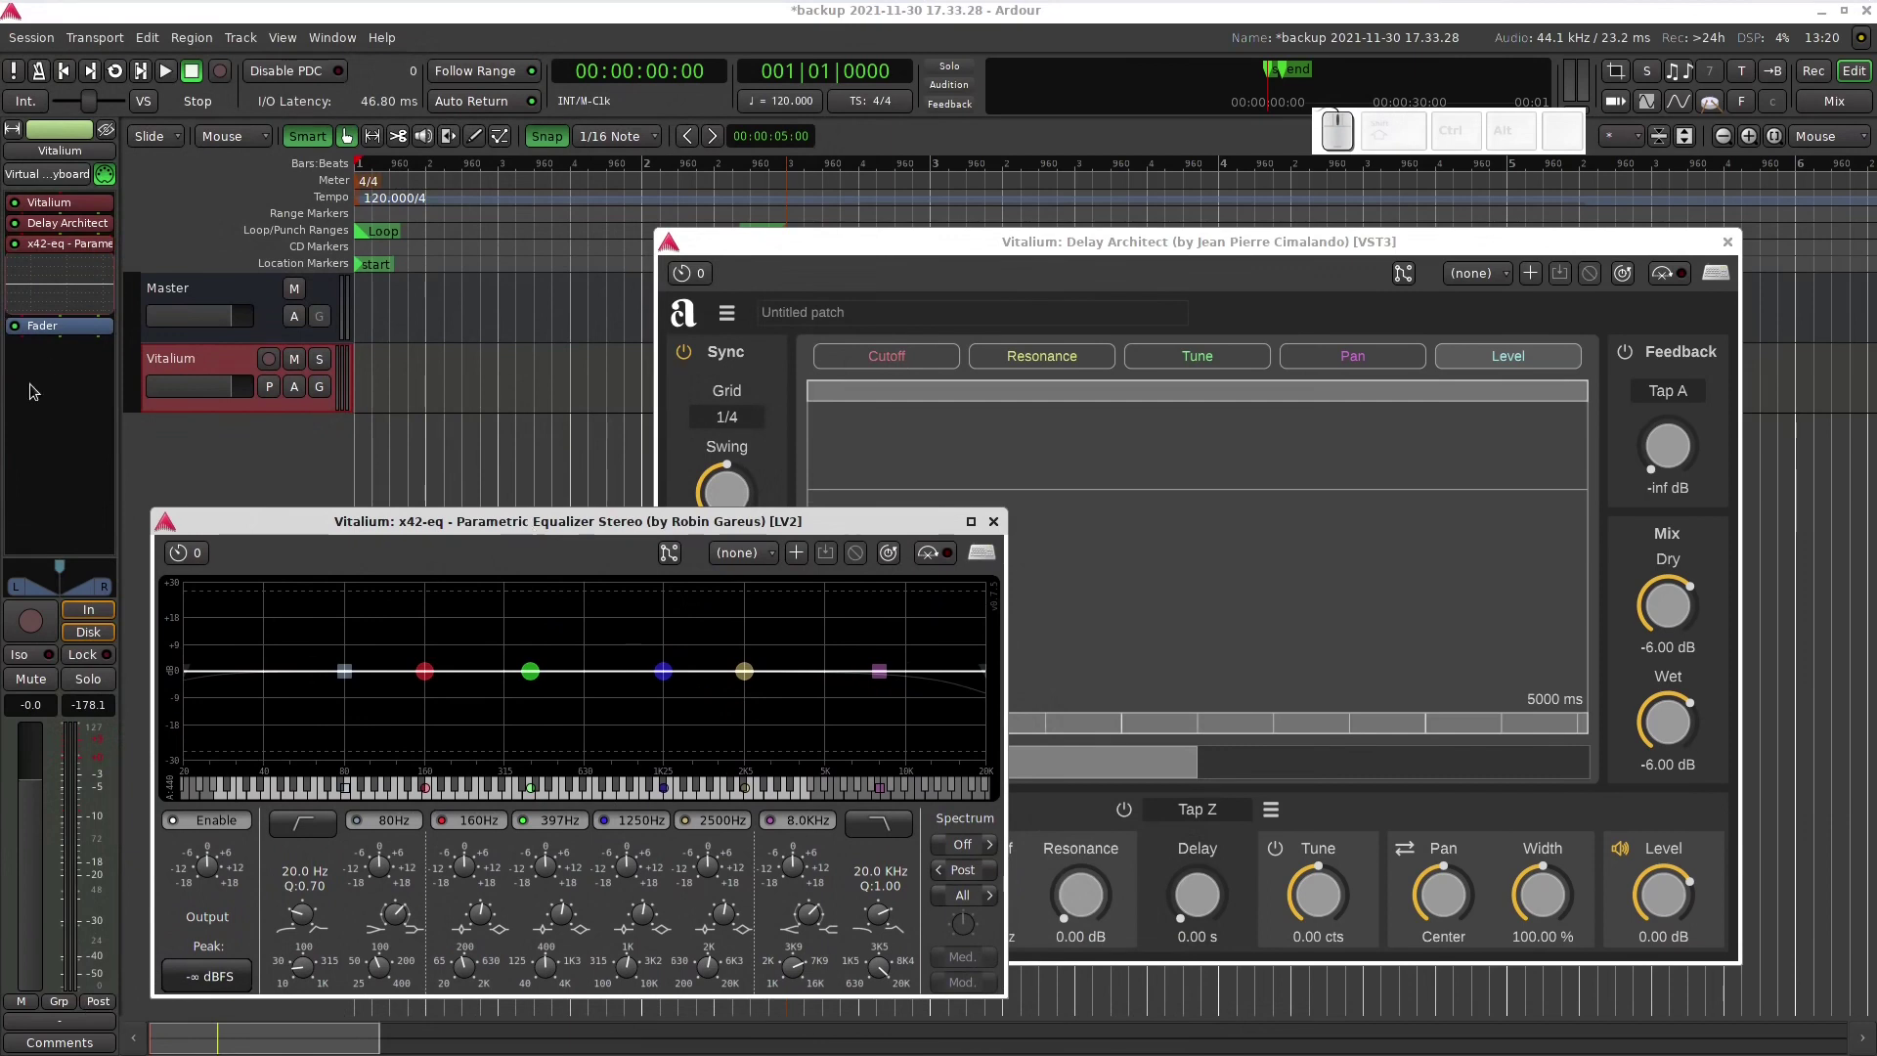
- Reopen the Plugin Selector from the processor box and clear the search text
left_click(34, 396)
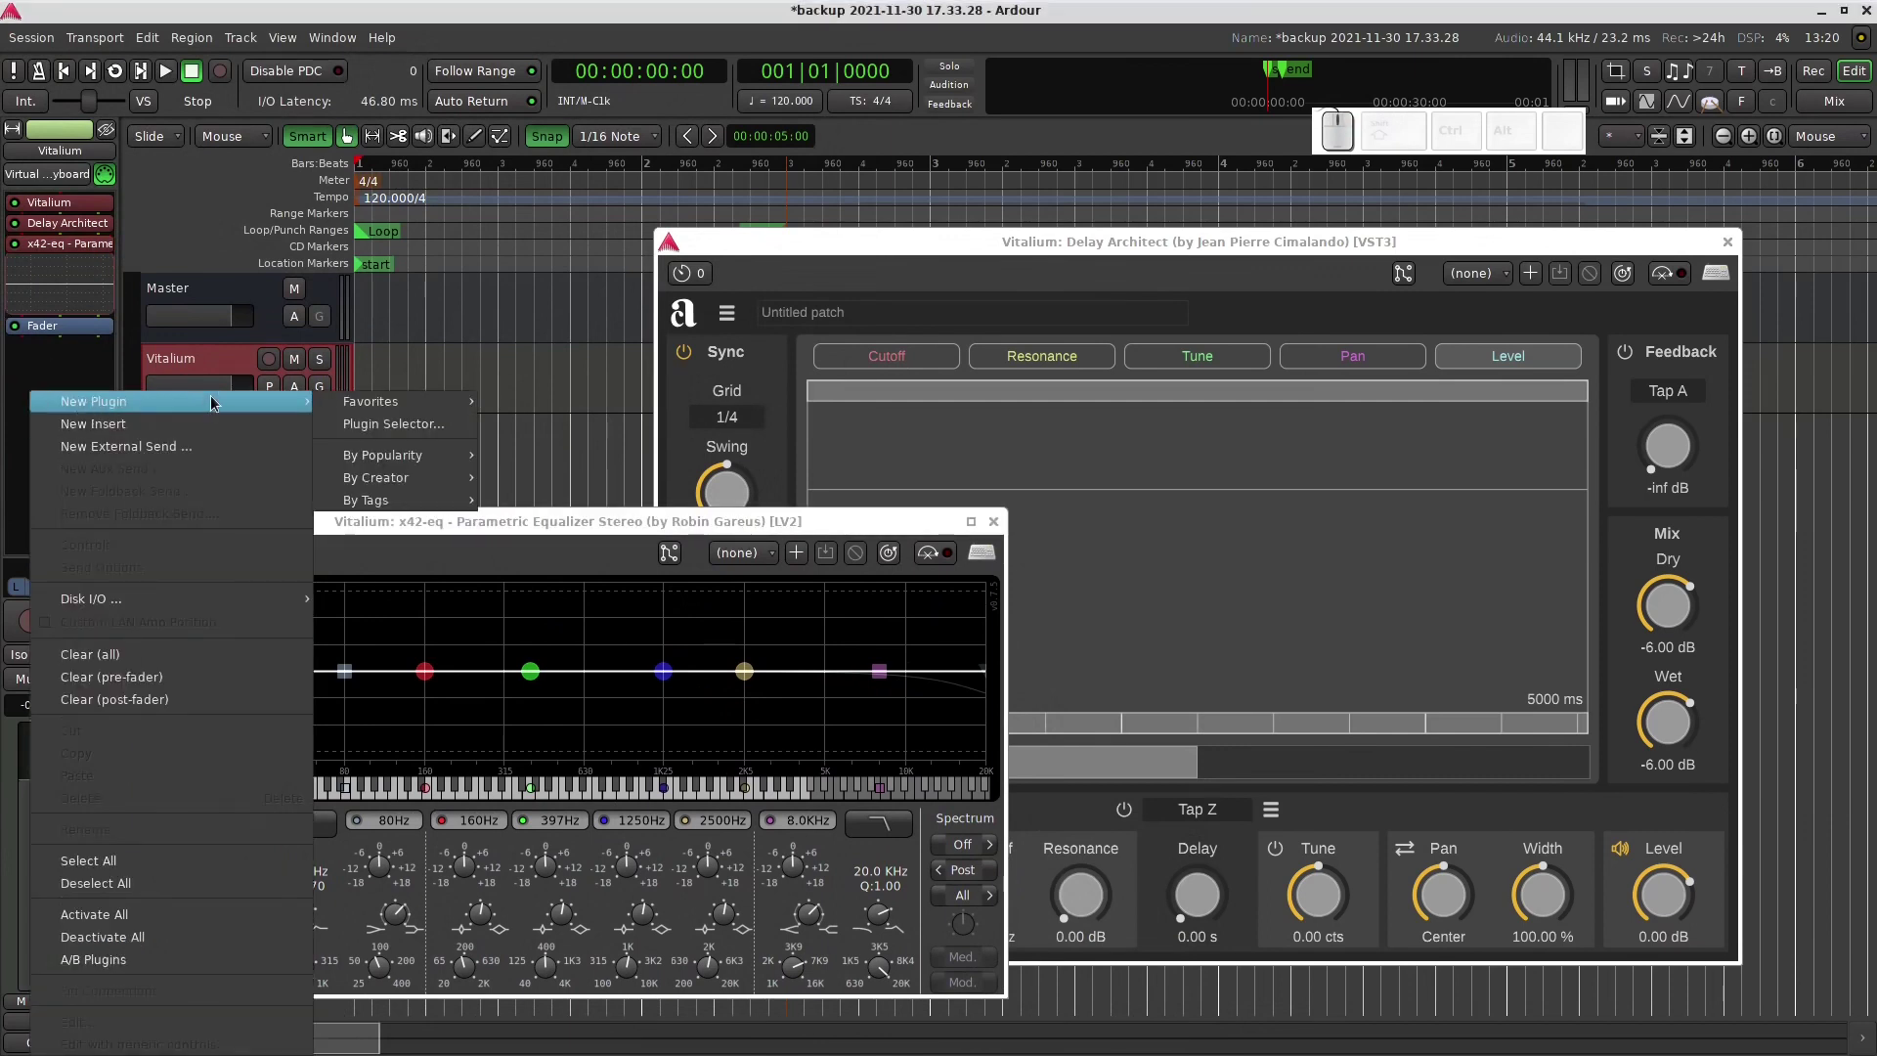
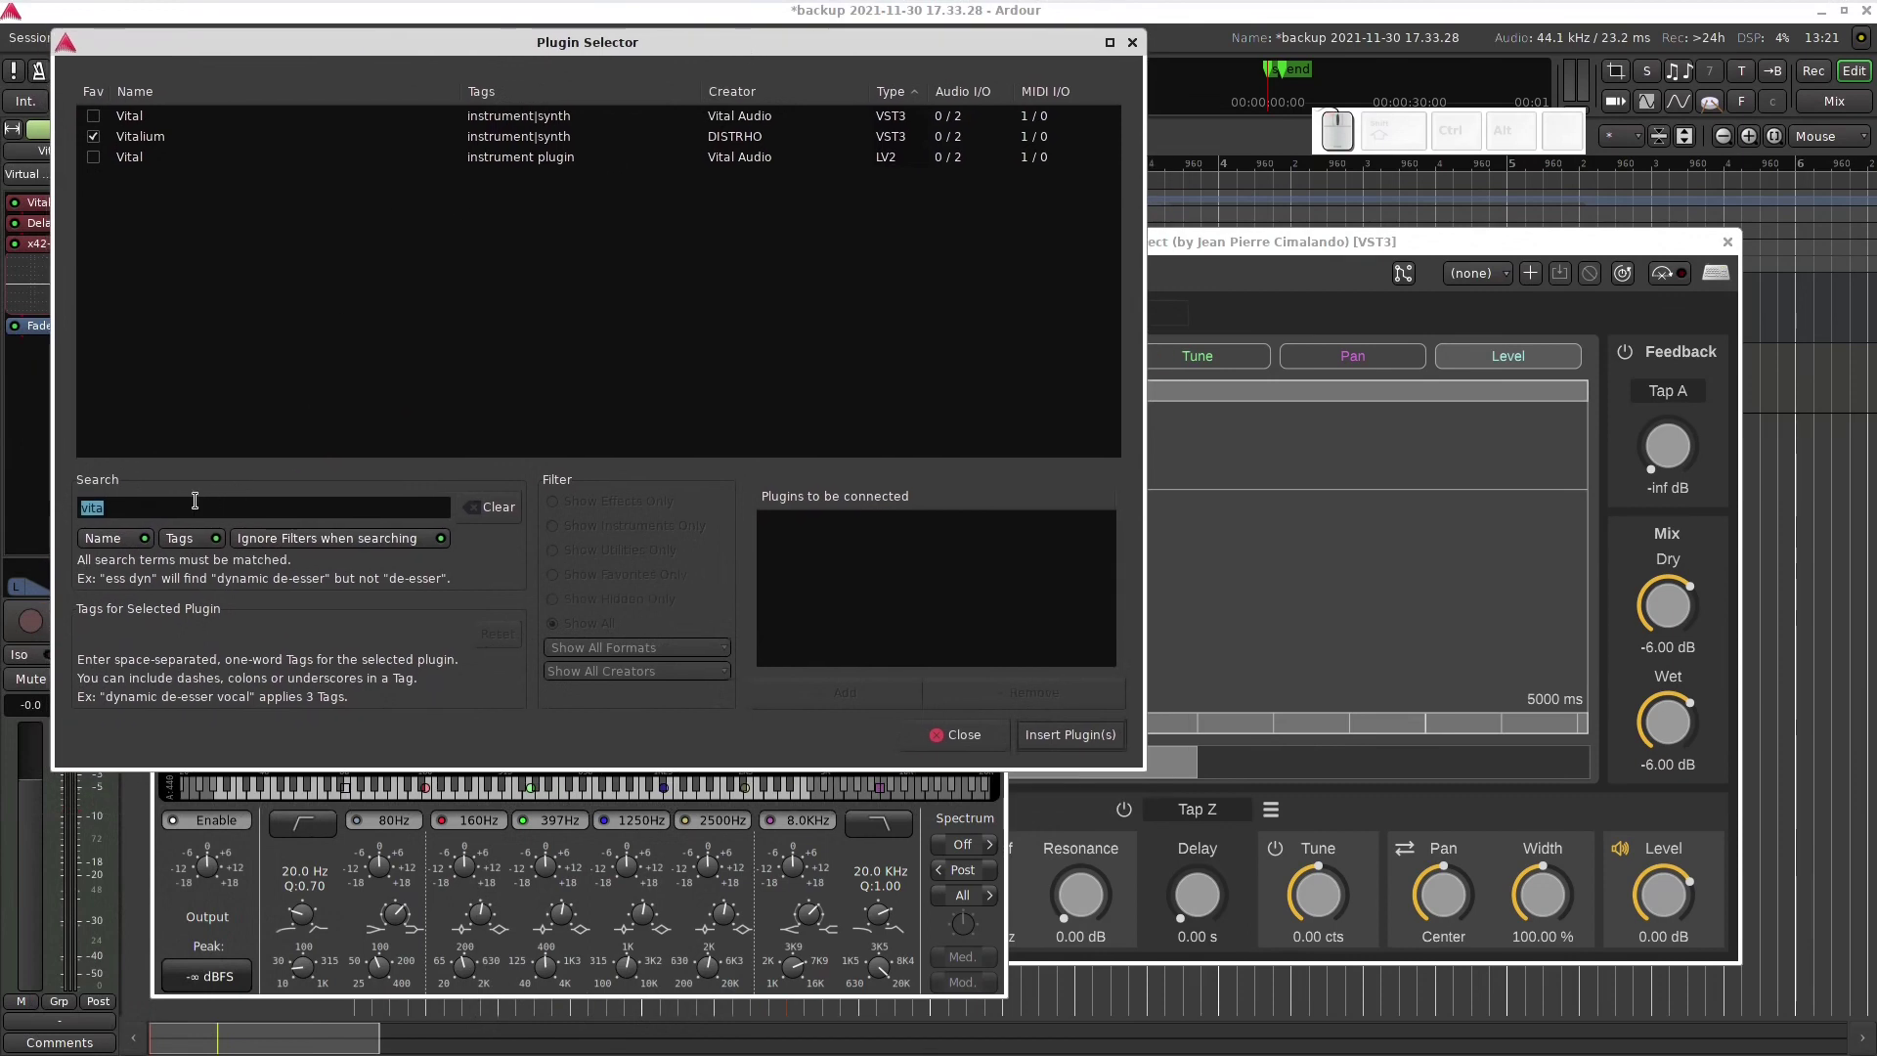
key("BackSpace")
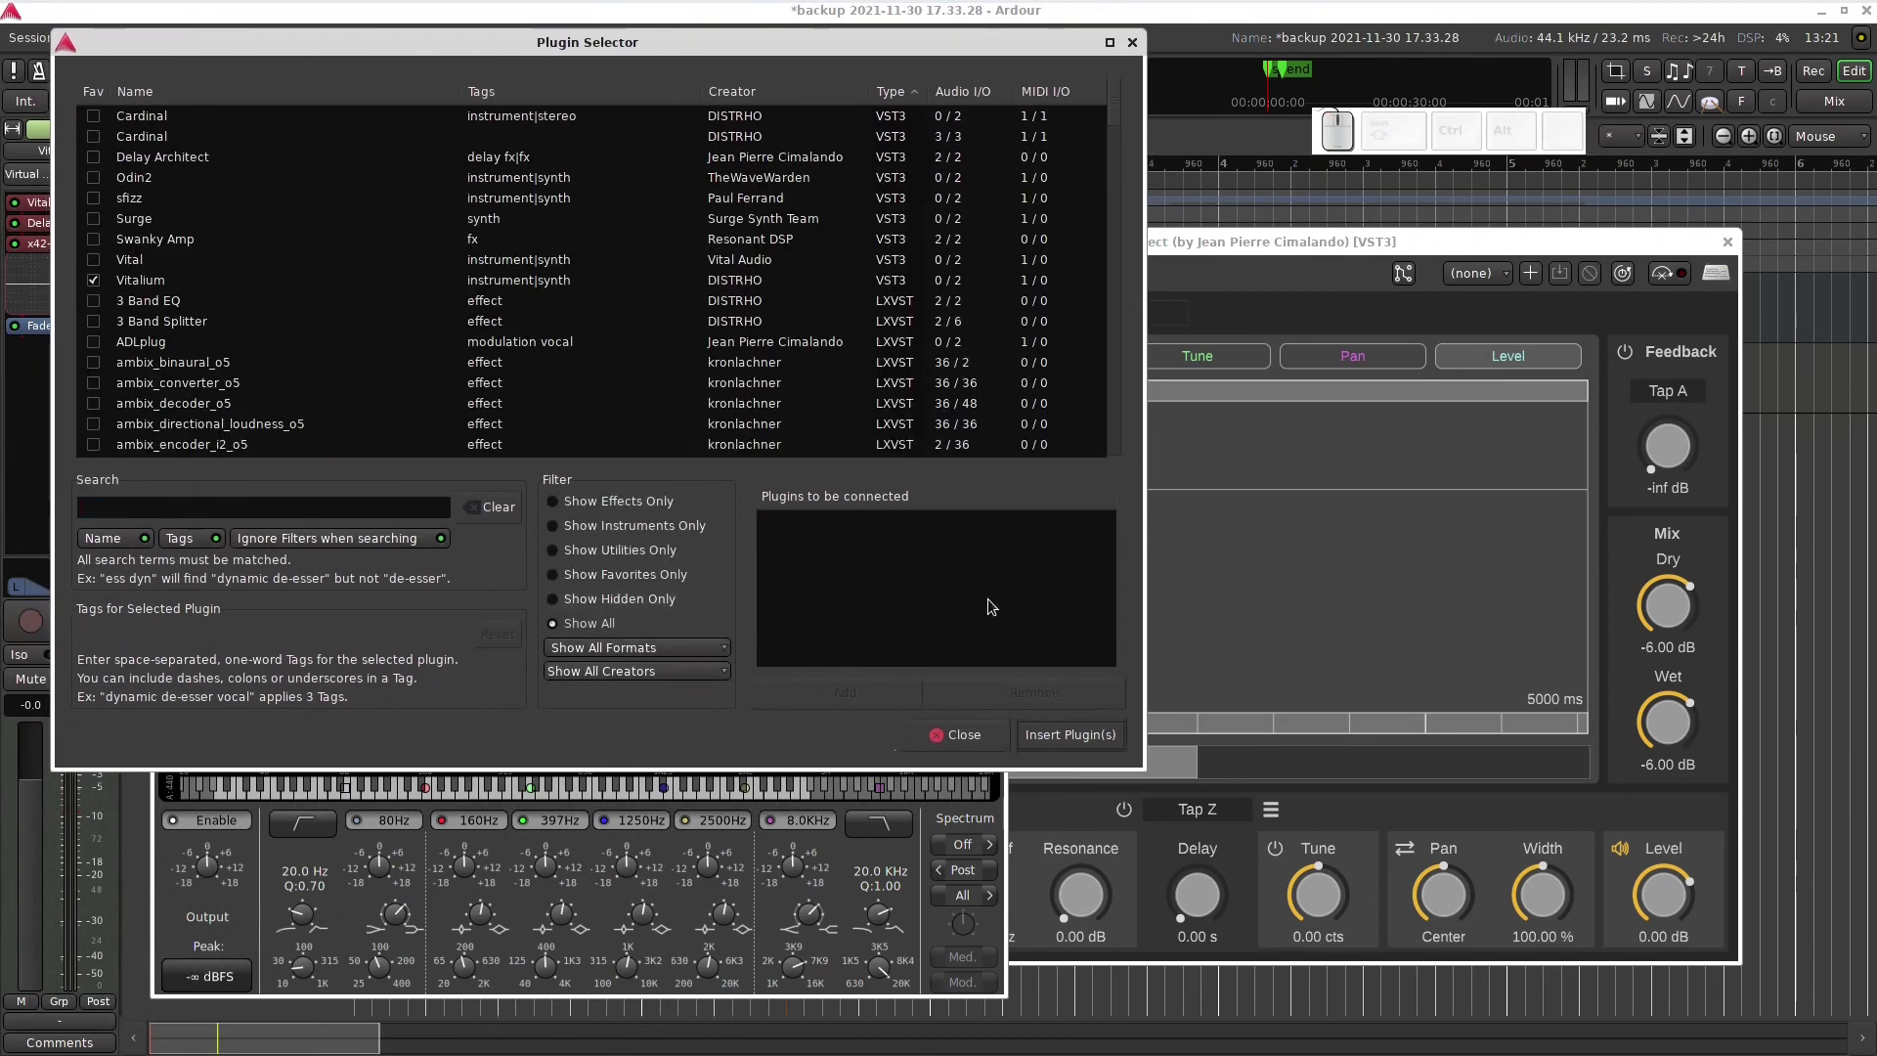
- Rearrange the Delay Architect and x42-eq windows beside the Plugin Selector
left_click_drag(1292, 247, 1236, 404)
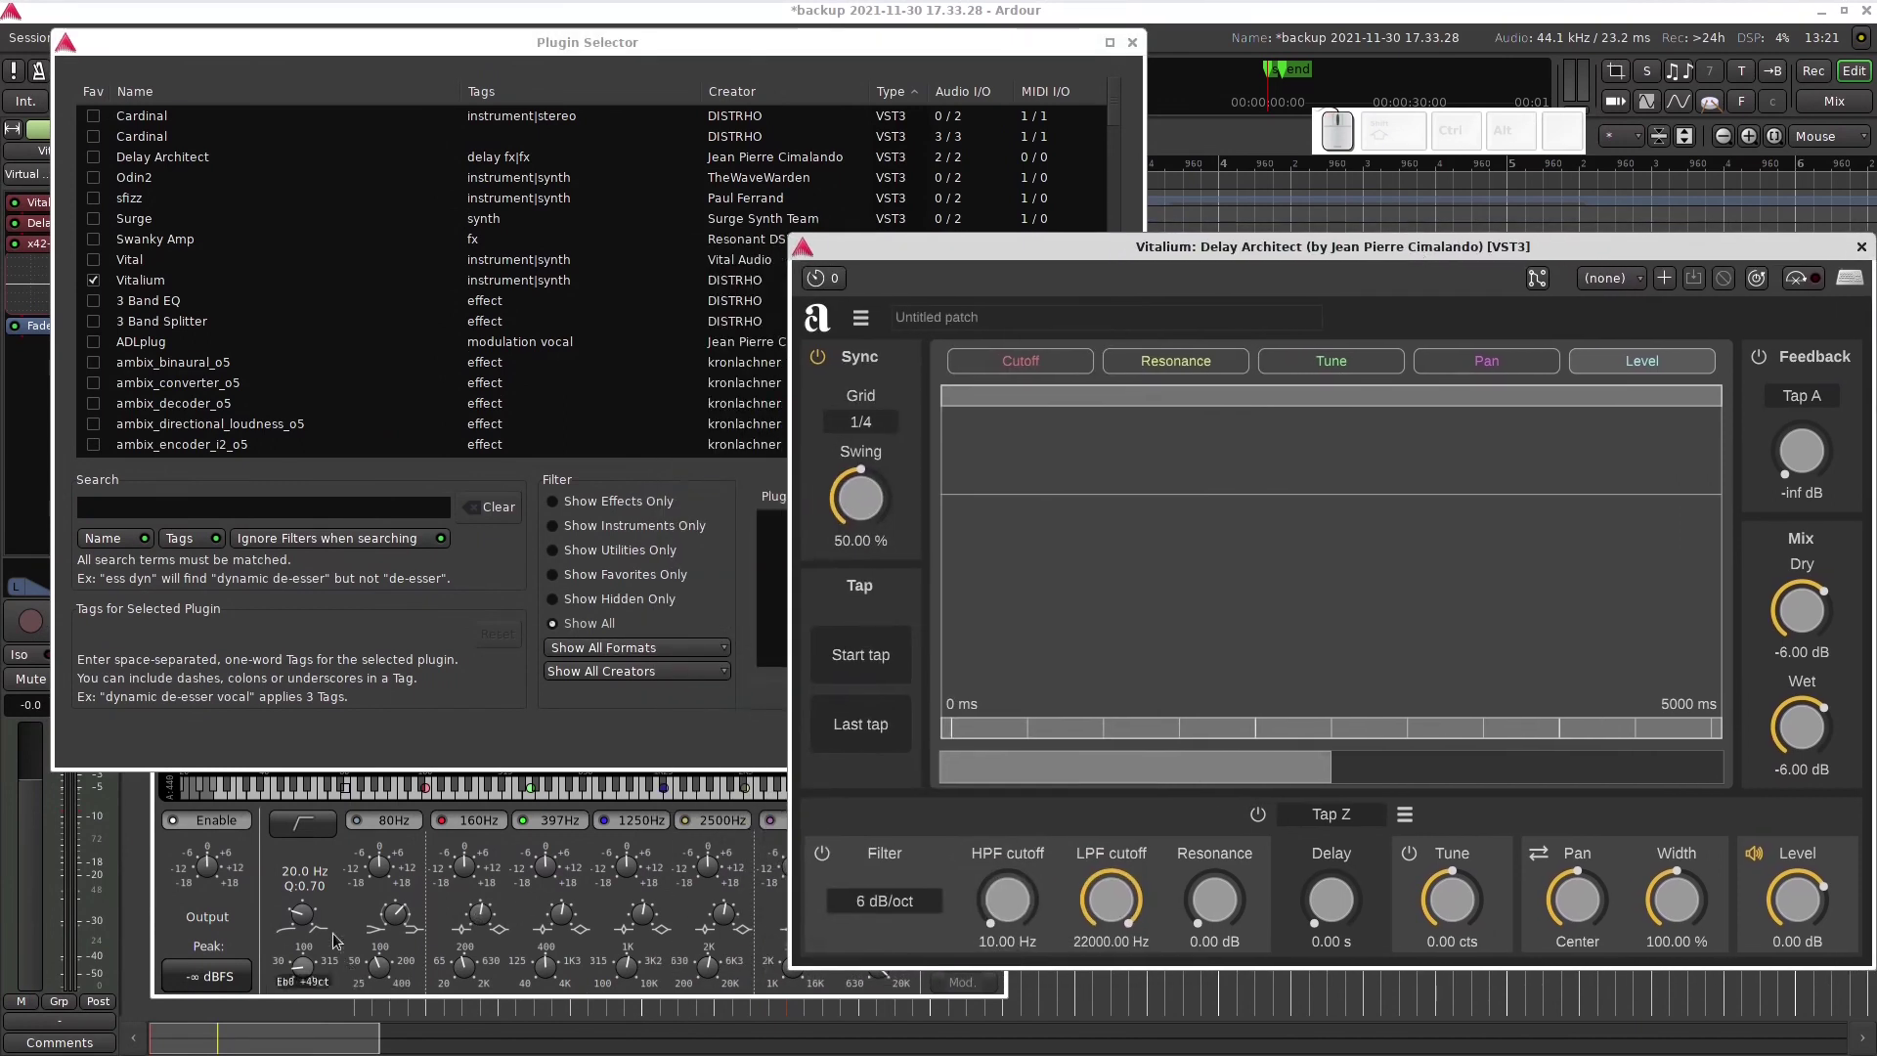
left_click(225, 917)
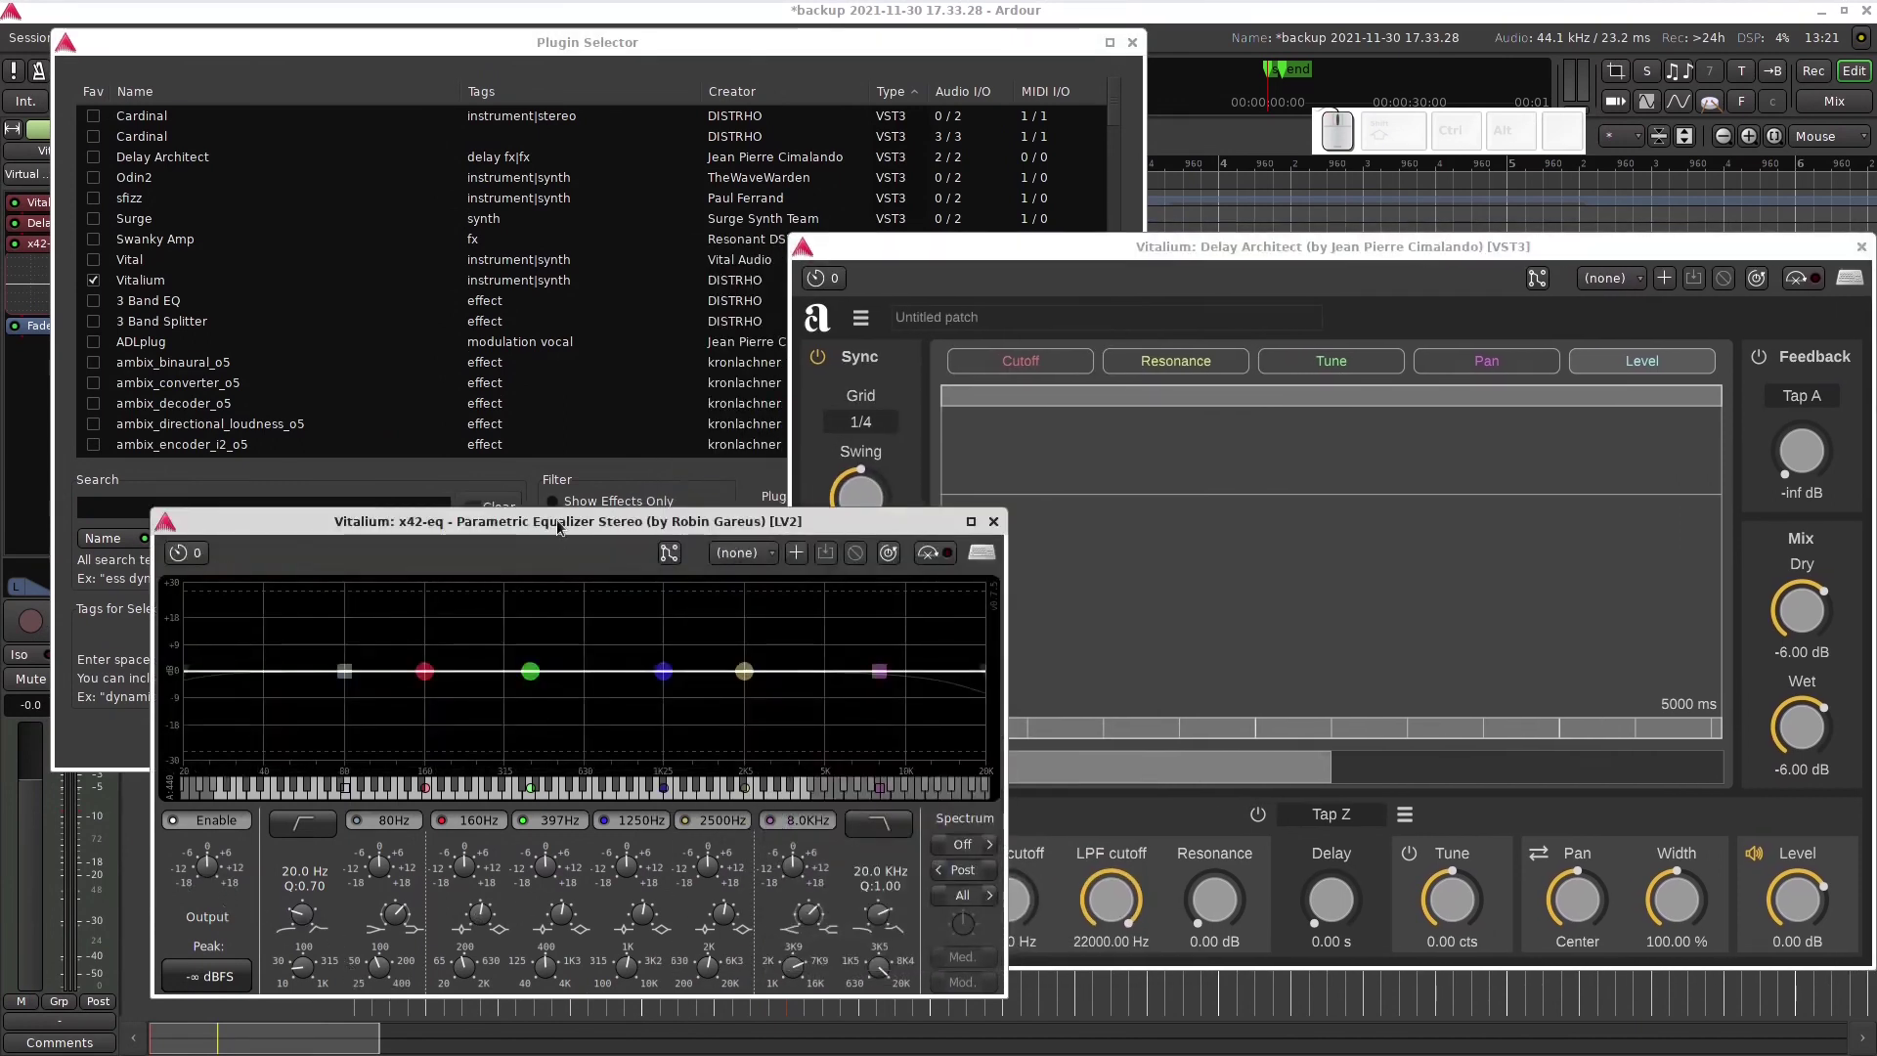
left_click(565, 532)
left_click_drag(1065, 272, 1231, 328)
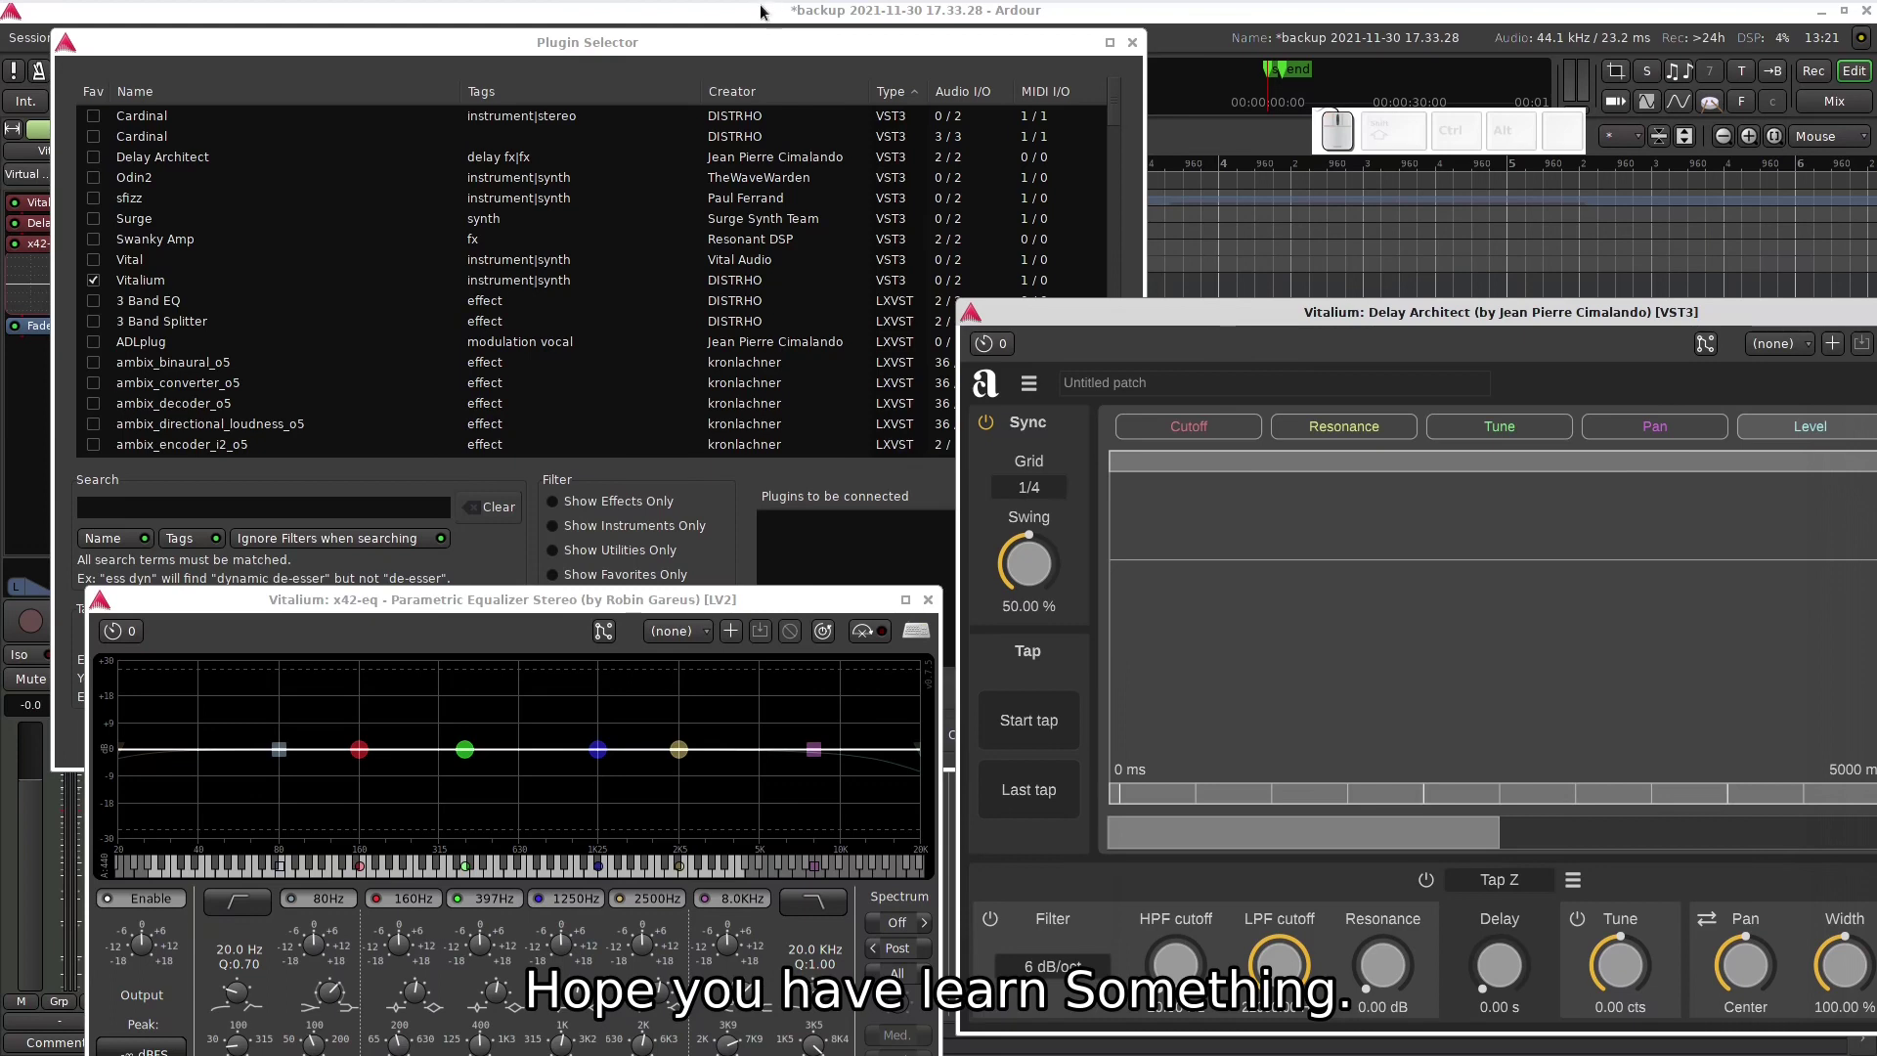